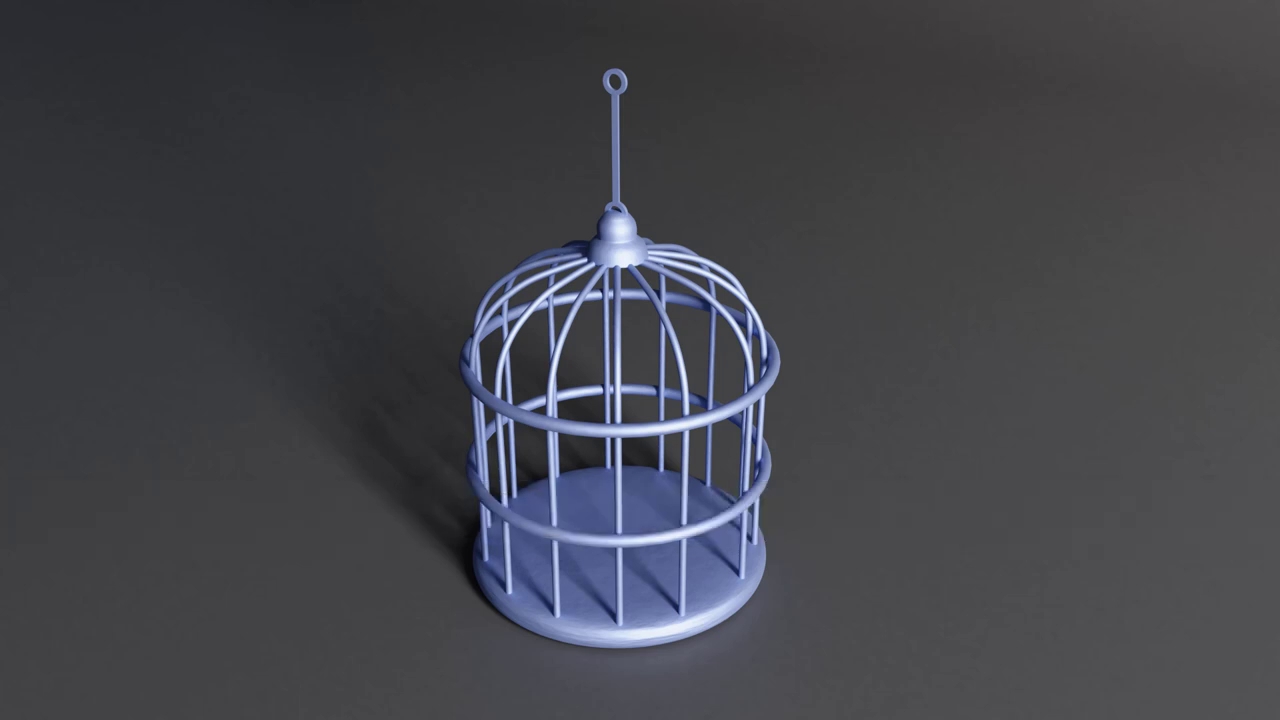
Step: Hover the Curve entry so the curve types to add are listed
{"action": "left_click", "coordinate": [697, 347]}
Step: Add a Point simple curve and move its point down to the cage base on the reference
{"action": "key", "text": "shift+a"}
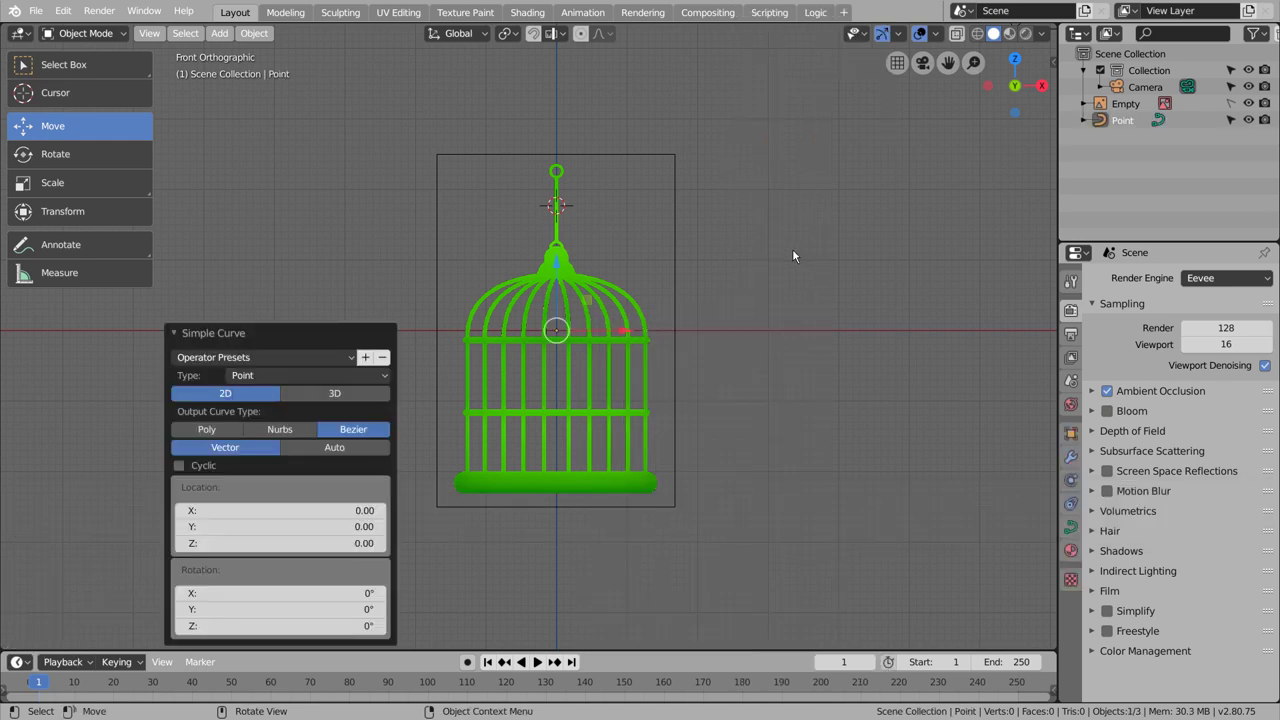
{"action": "left_click", "coordinate": [324, 398]}
{"action": "key", "text": "Tab"}
{"action": "key", "text": "n"}
{"action": "key", "text": "n"}
{"action": "left_click", "coordinate": [938, 40]}
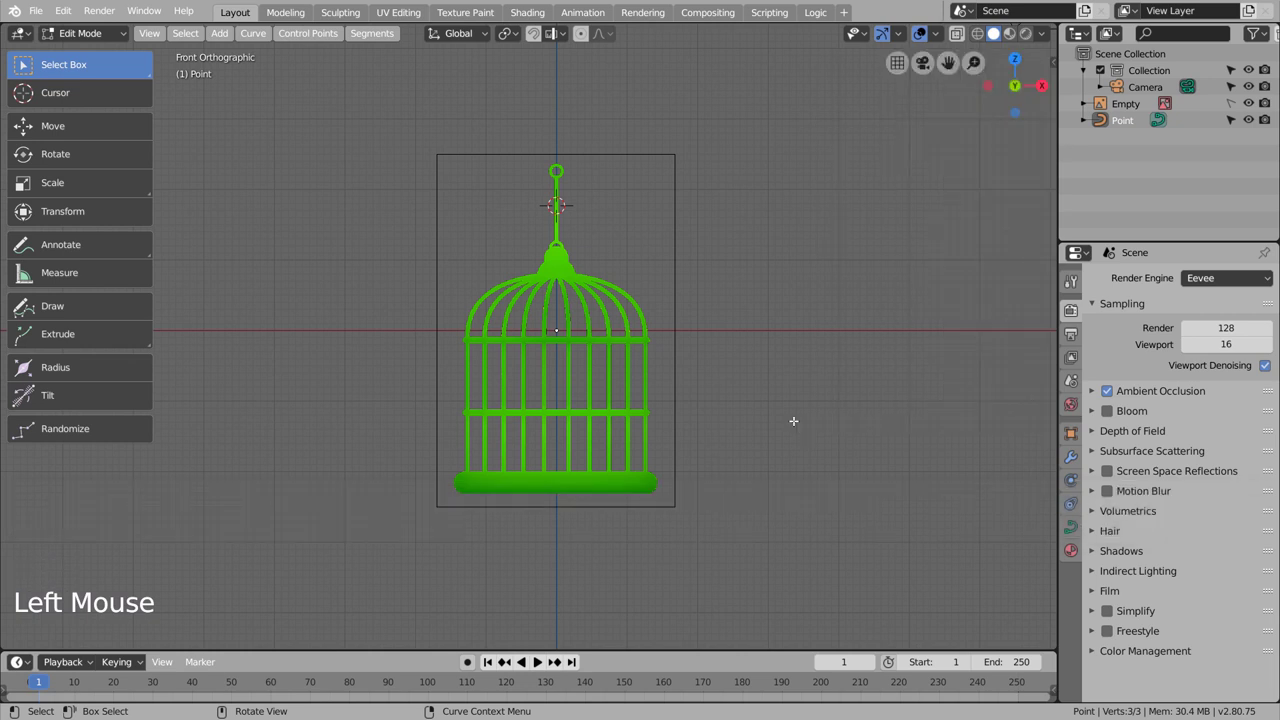
{"action": "key", "text": "Tab"}
{"action": "left_click", "coordinate": [559, 266]}
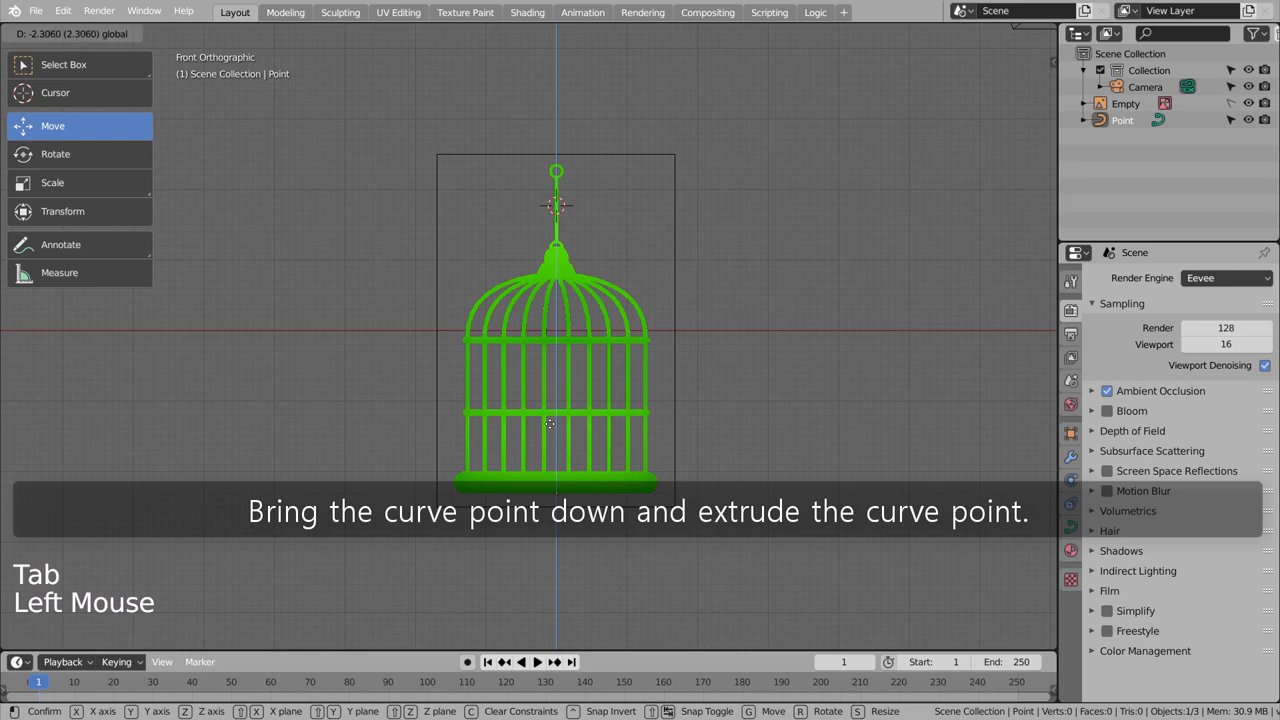
Step: Extrude points along the base's bottom edge and up around its rounded right end
{"action": "scroll", "scroll_direction": "up", "scroll_amount": 3}
{"action": "middle_click", "coordinate": [584, 507]}
{"action": "left_click", "coordinate": [567, 448]}
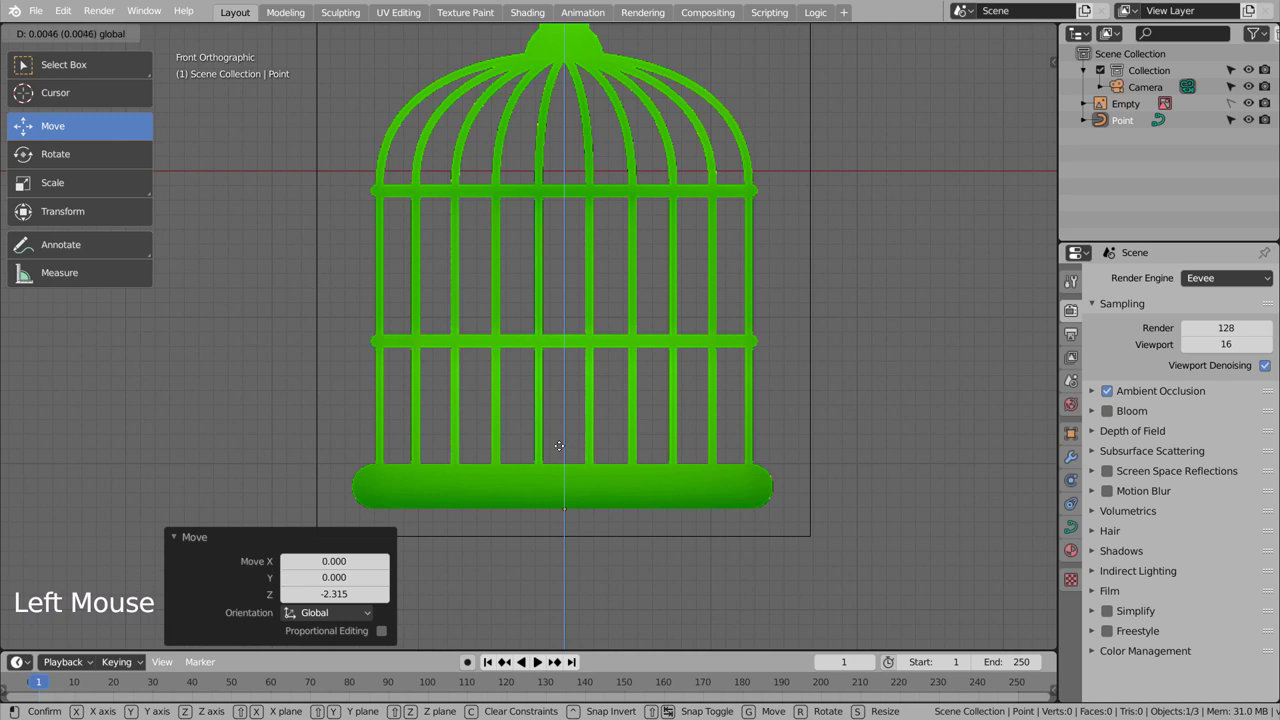
{"action": "key", "text": "Tab"}
{"action": "key", "text": "e"}
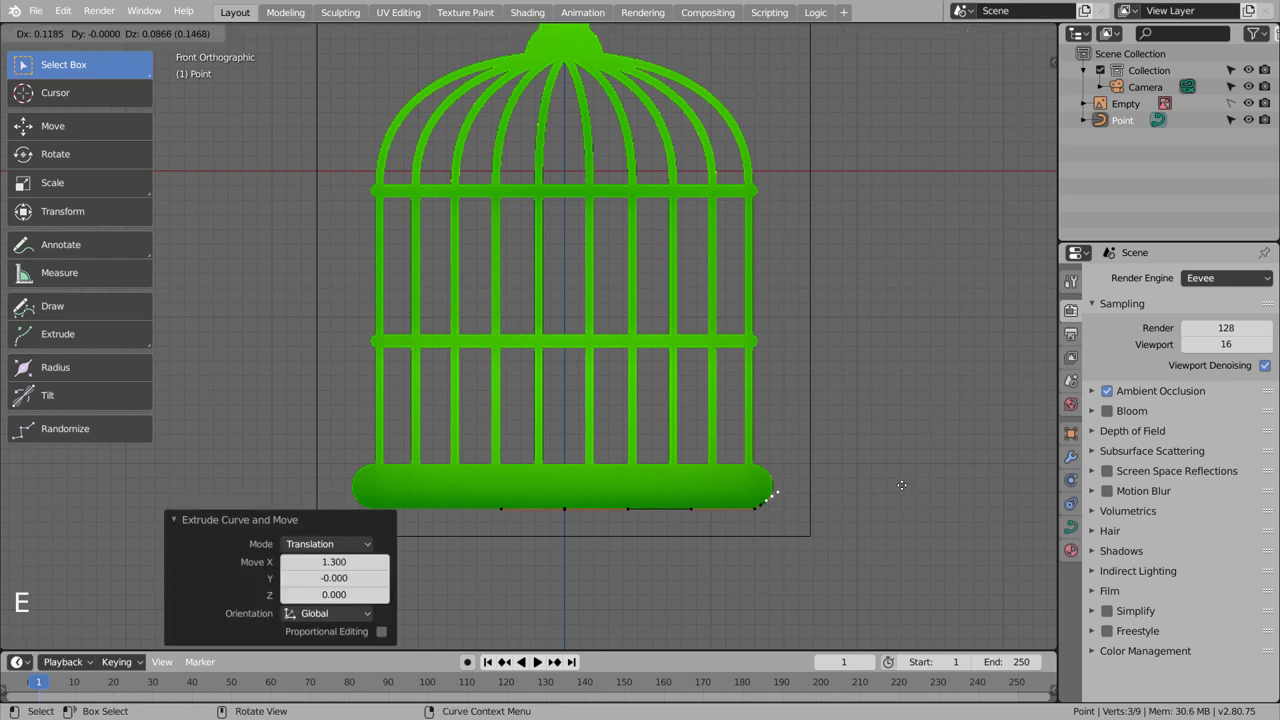
{"action": "key", "text": "e"}
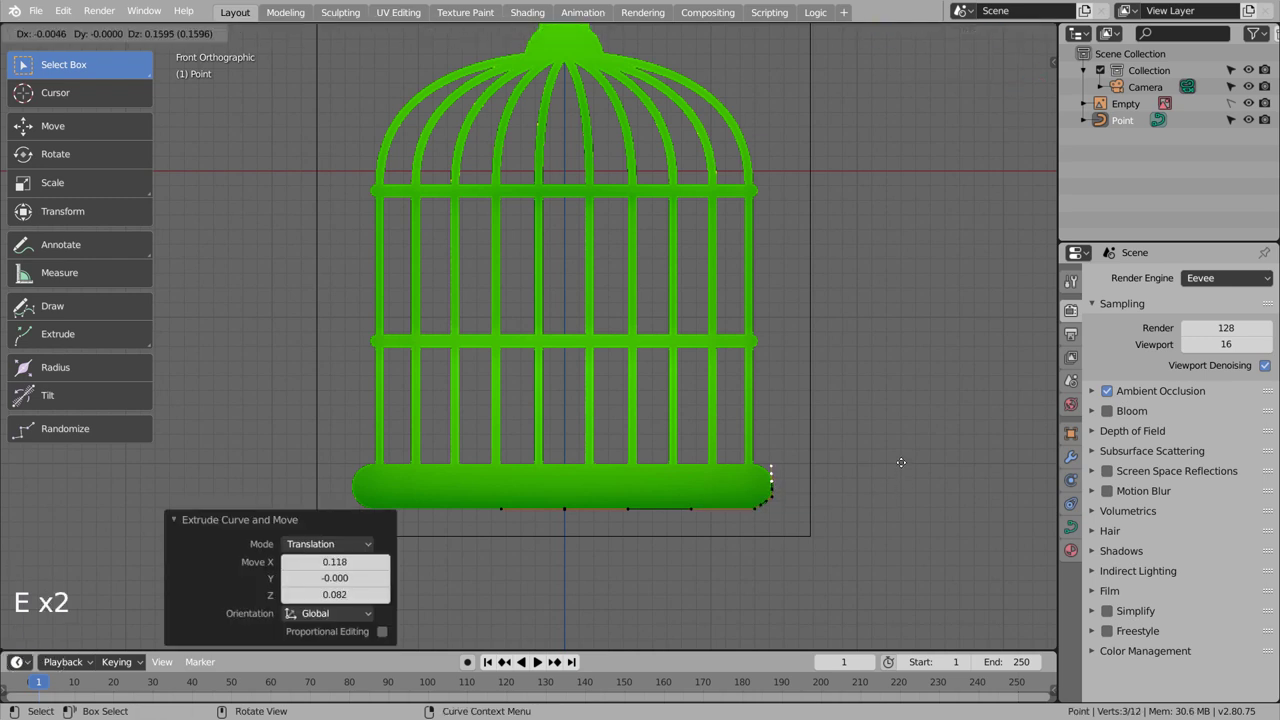
{"action": "key", "text": "e"}
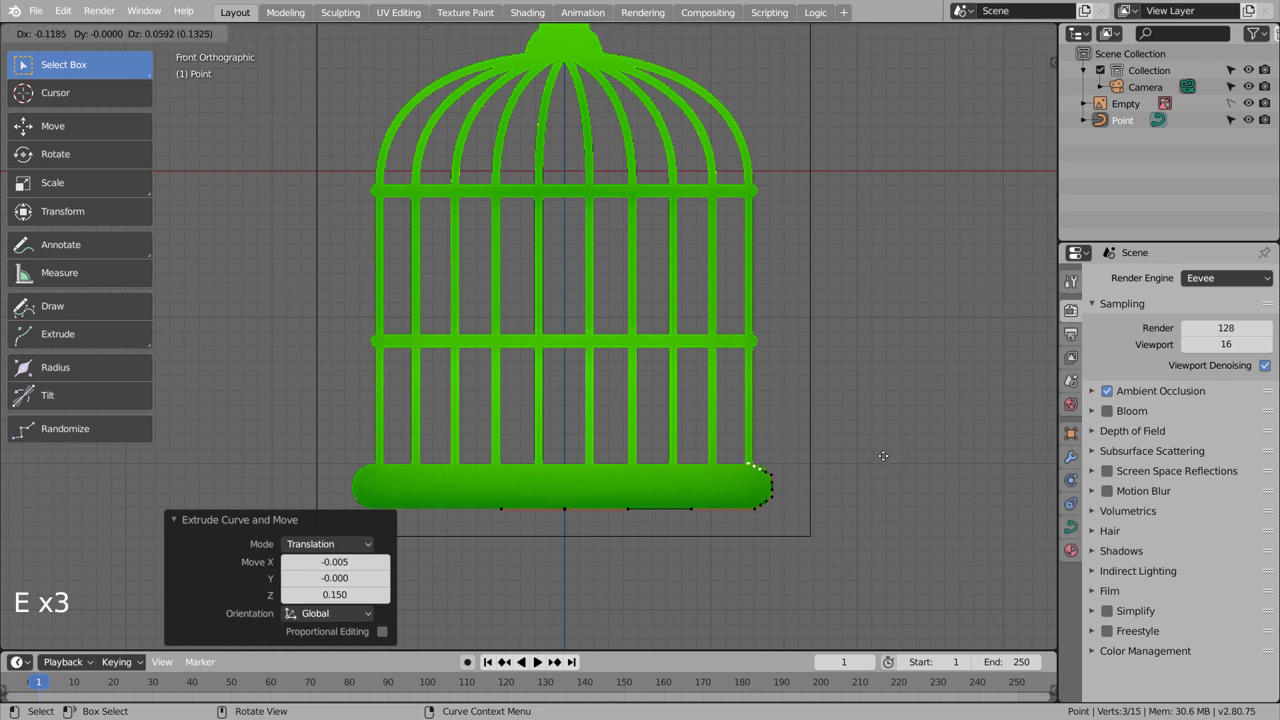
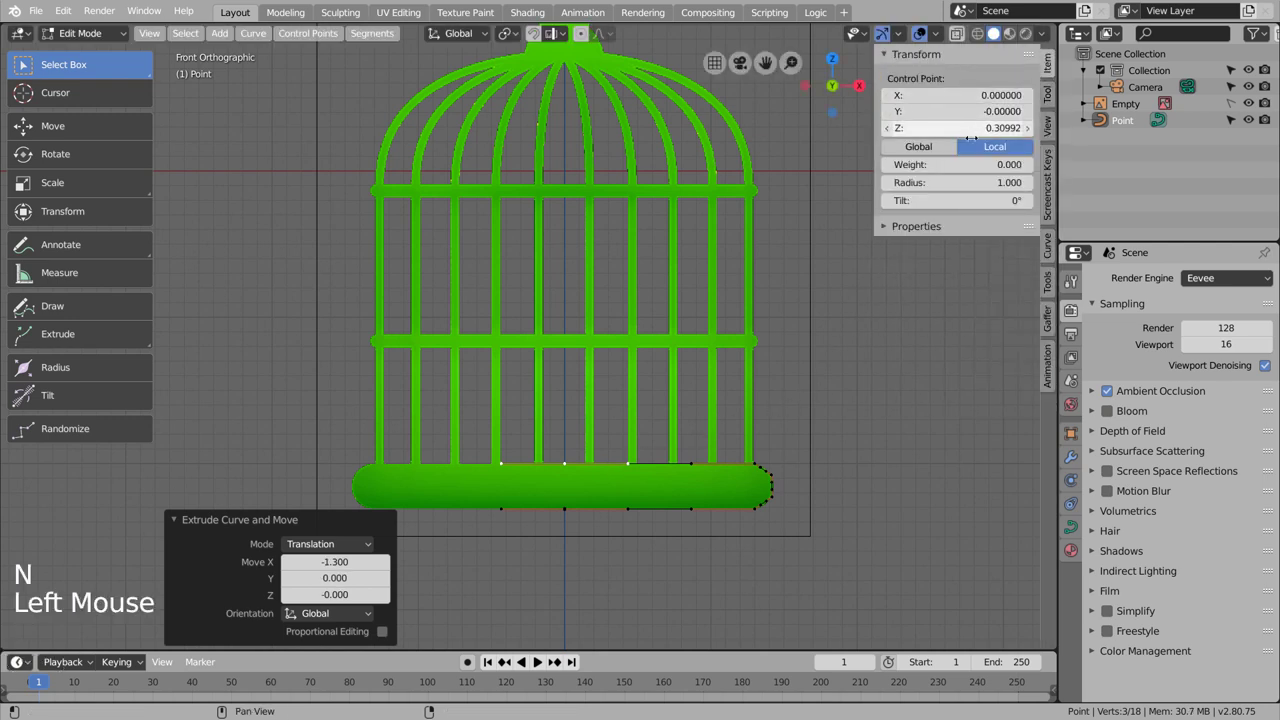
Step: Revolve the base profile a full 360° into a solid disc with a Screw modifier
{"action": "key", "text": "Tab"}
{"action": "left_click", "coordinate": [1073, 465]}
{"action": "left_click", "coordinate": [1146, 277]}
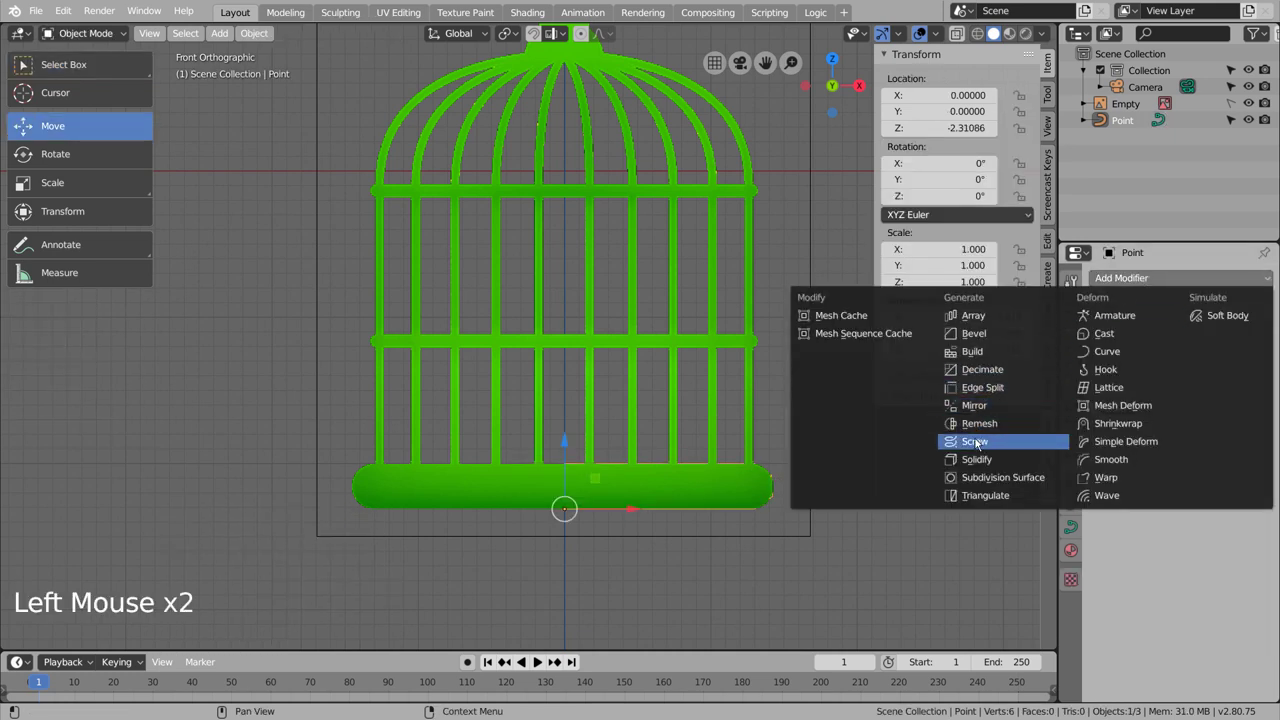
{"action": "left_click", "coordinate": [847, 481]}
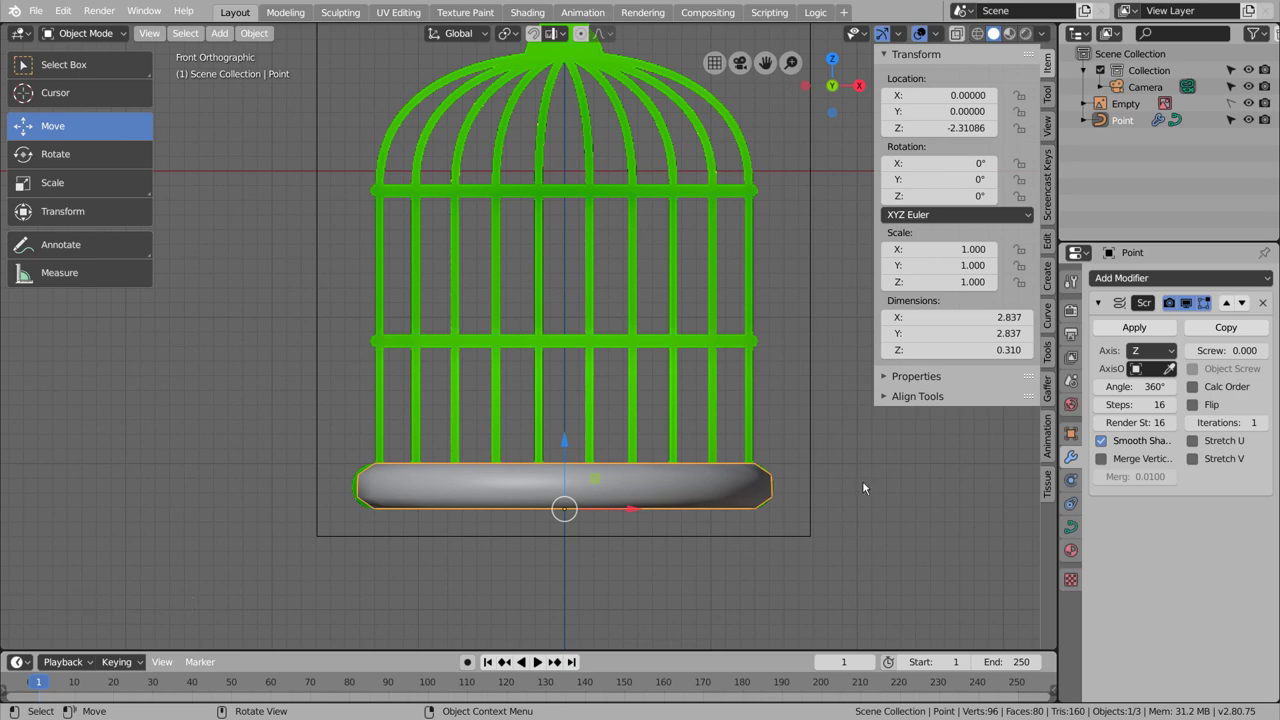
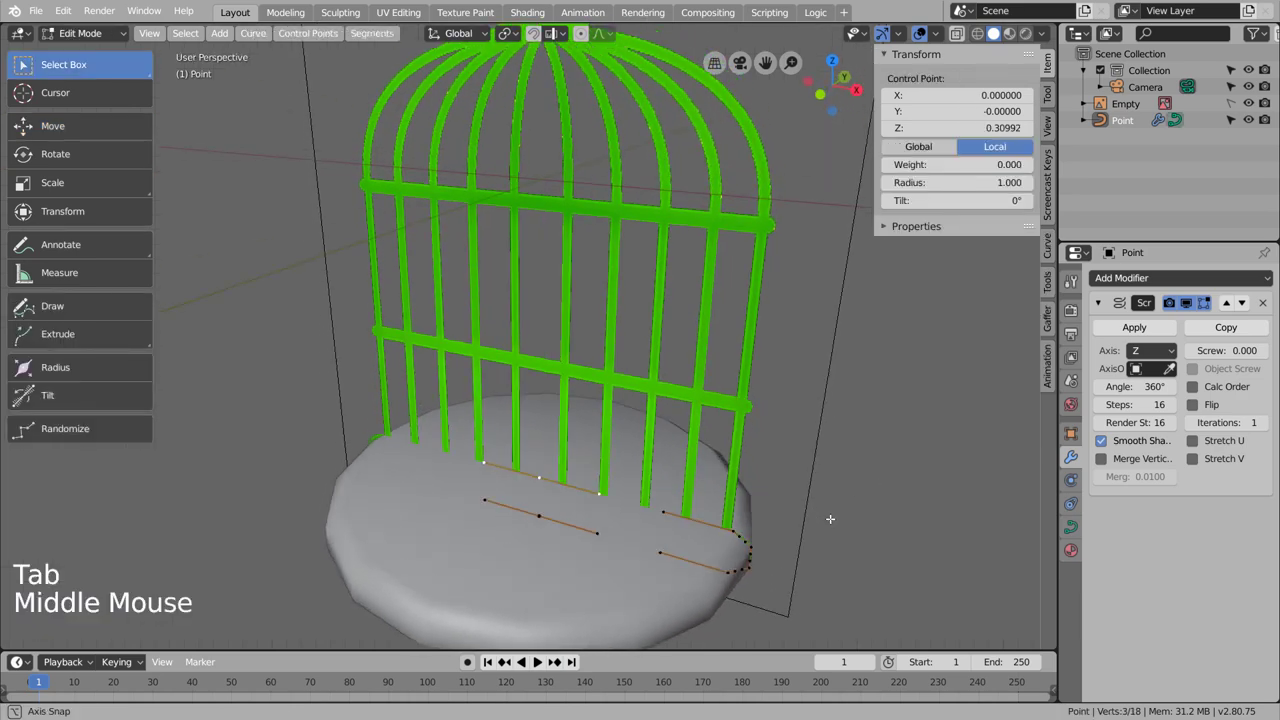
{"action": "key", "text": "Tab"}
Step: Orbit the view to inspect the disc base from above and along its edge
{"action": "middle_click", "coordinate": [833, 524]}
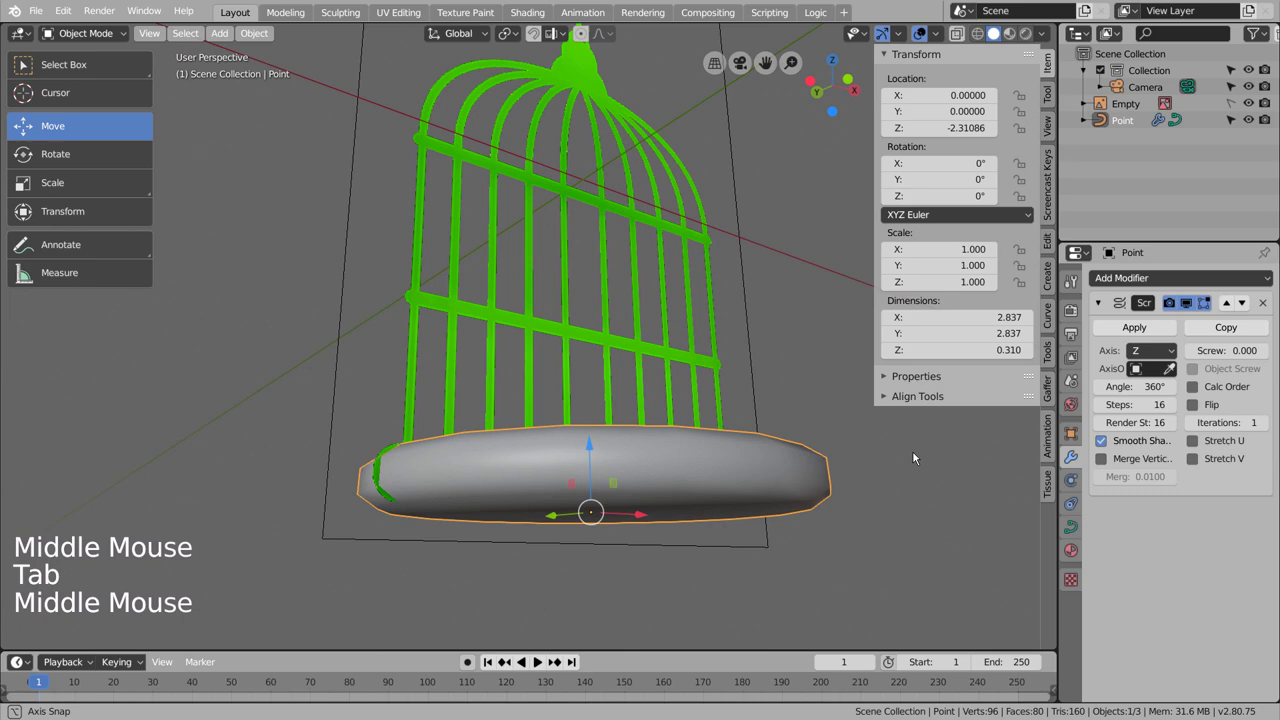
{"action": "scroll", "scroll_direction": "up", "scroll_amount": 3}
{"action": "middle_click", "coordinate": [847, 522]}
{"action": "middle_click", "coordinate": [806, 428]}
{"action": "key", "text": "KP_1"}
{"action": "middle_click", "coordinate": [833, 431]}
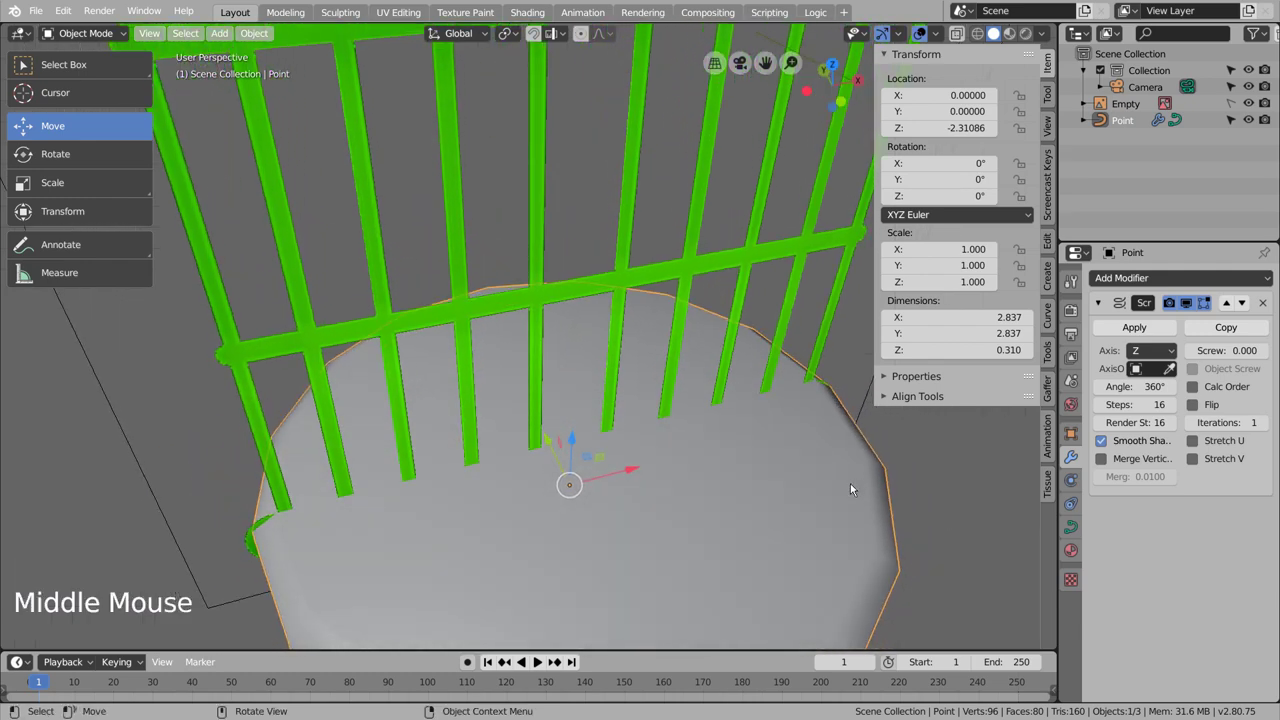
{"action": "middle_click", "coordinate": [854, 489]}
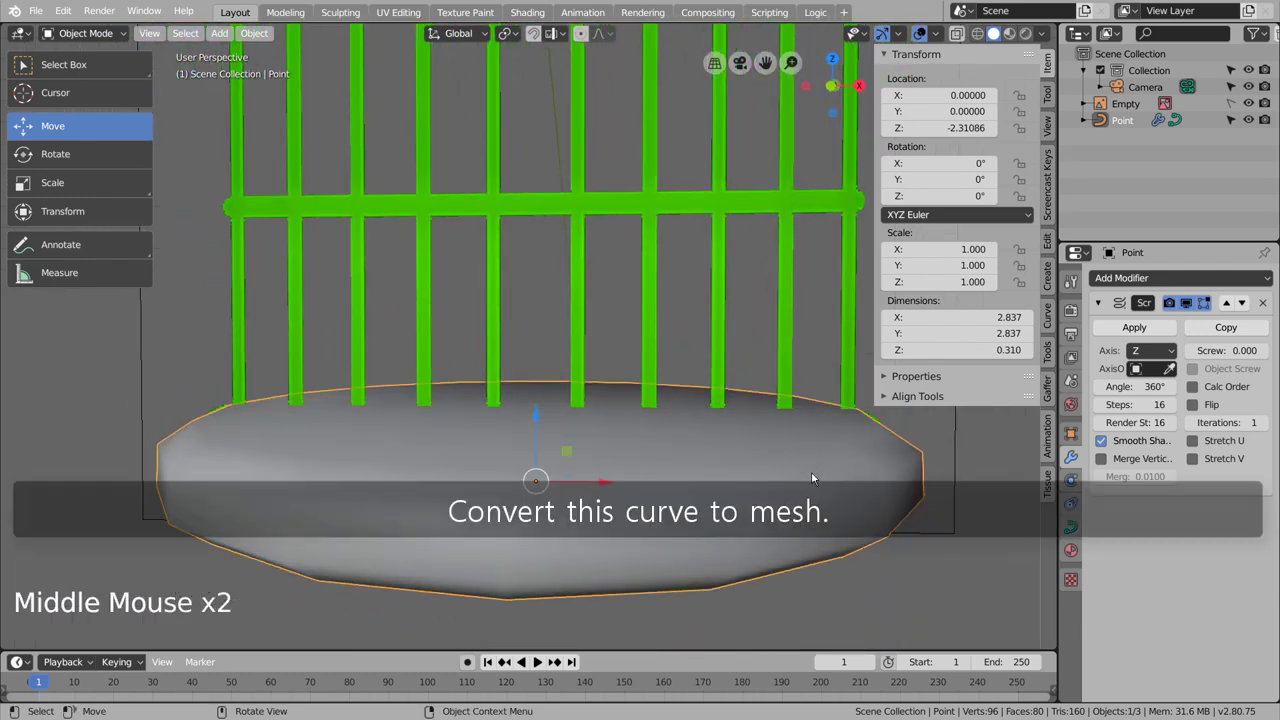
Step: Convert the disc base to a mesh and inspect its edges from the front view
{"action": "right_click", "coordinate": [815, 475]}
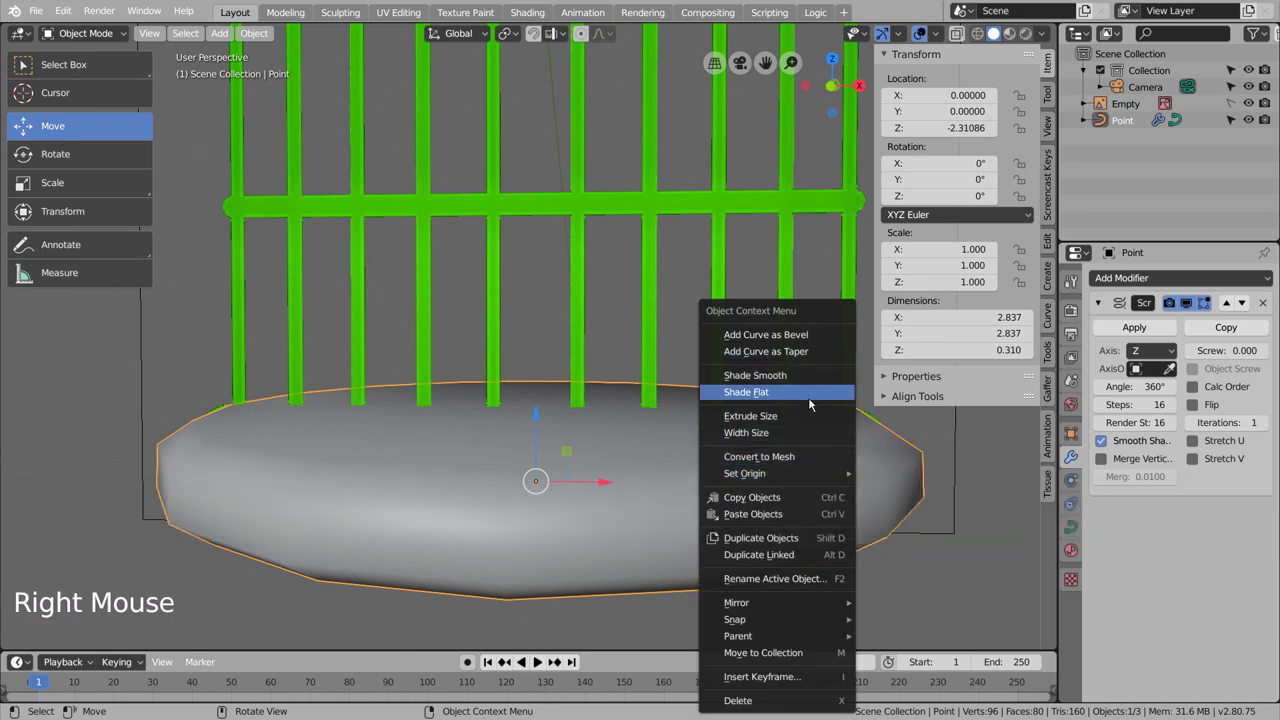
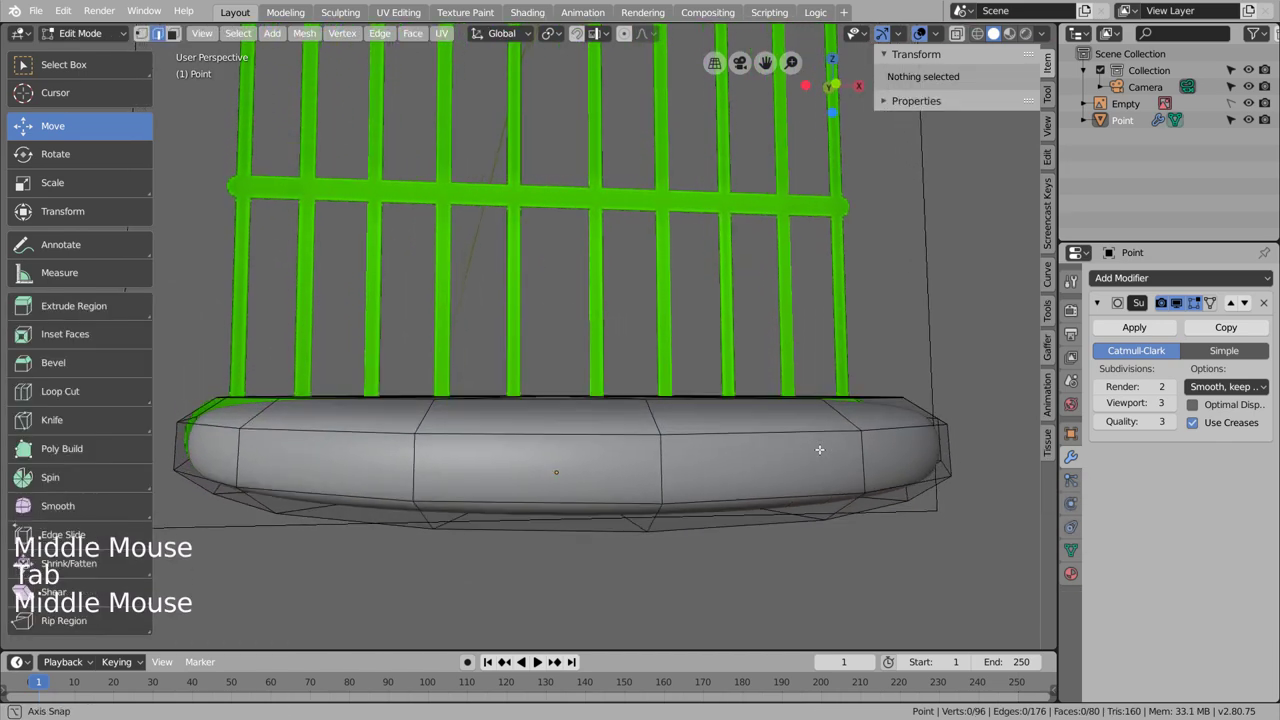
{"action": "key", "text": "Tab"}
{"action": "scroll", "scroll_direction": "down", "scroll_amount": 3}
{"action": "middle_click", "coordinate": [813, 503]}
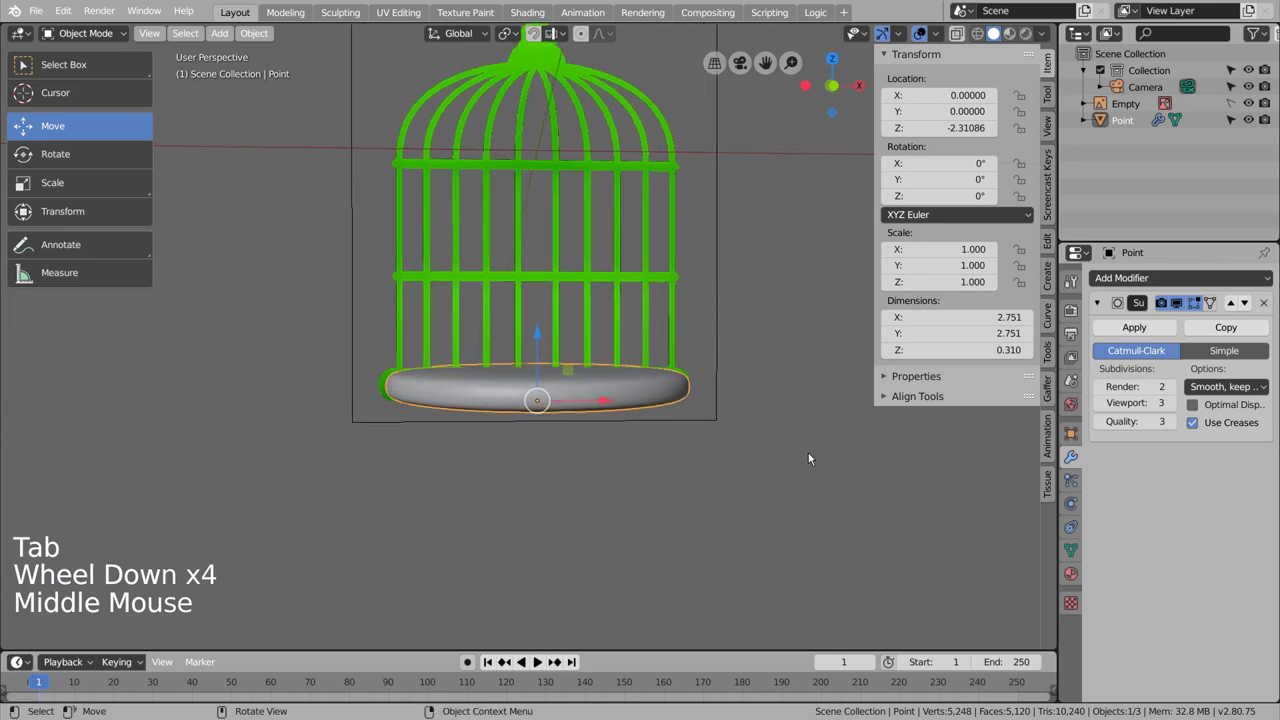
{"action": "key", "text": "KP_1"}
{"action": "left_click", "coordinate": [812, 458]}
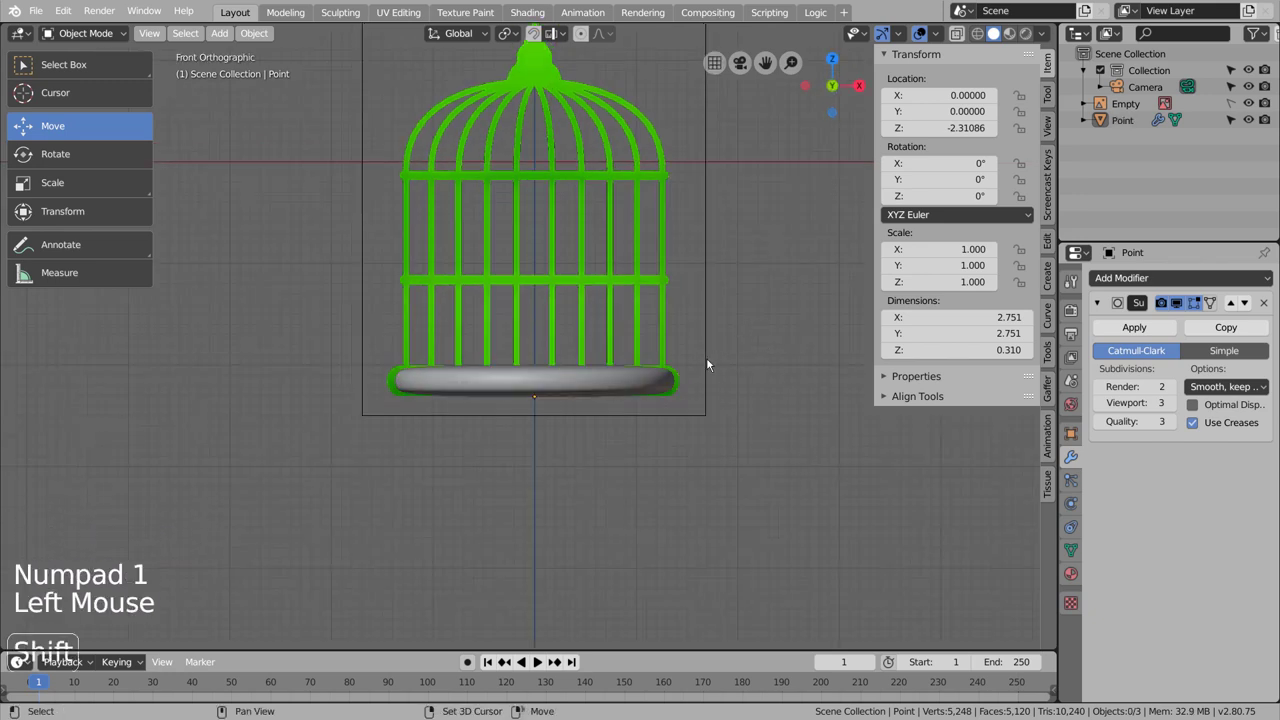
{"action": "left_click", "coordinate": [646, 382]}
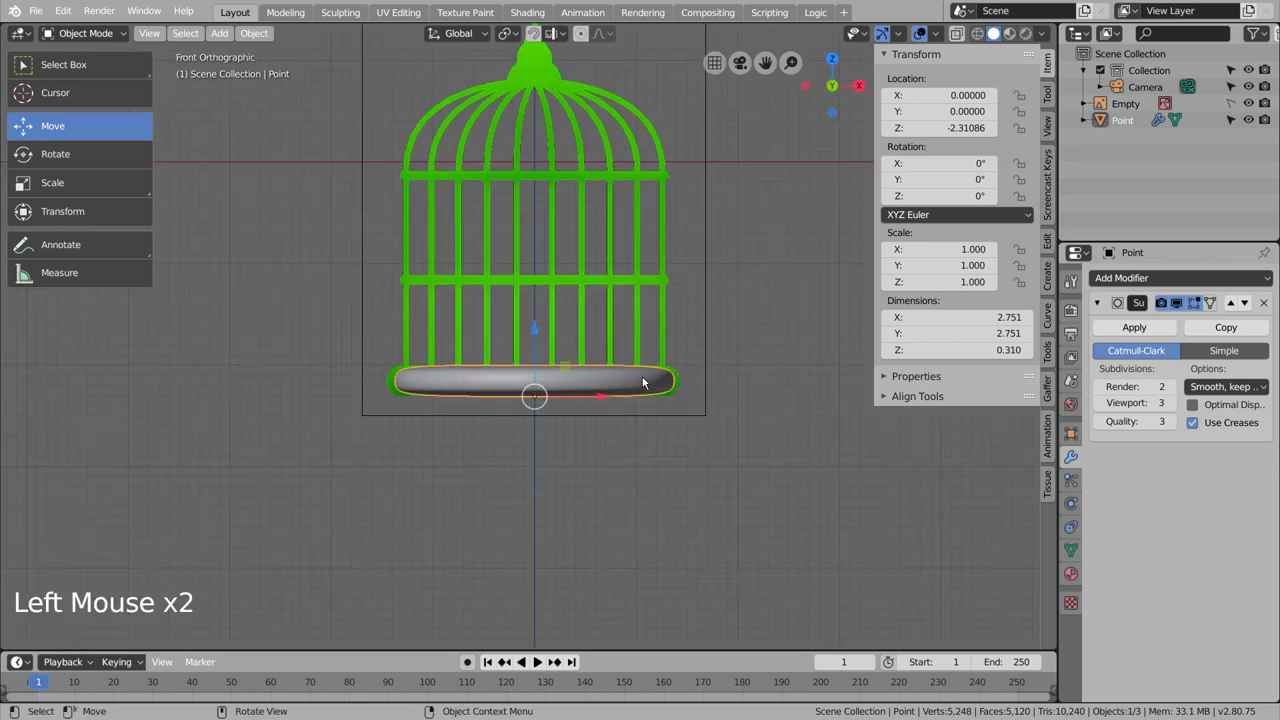
{"action": "scroll", "scroll_direction": "up", "scroll_amount": 3}
{"action": "key", "text": "Tab"}
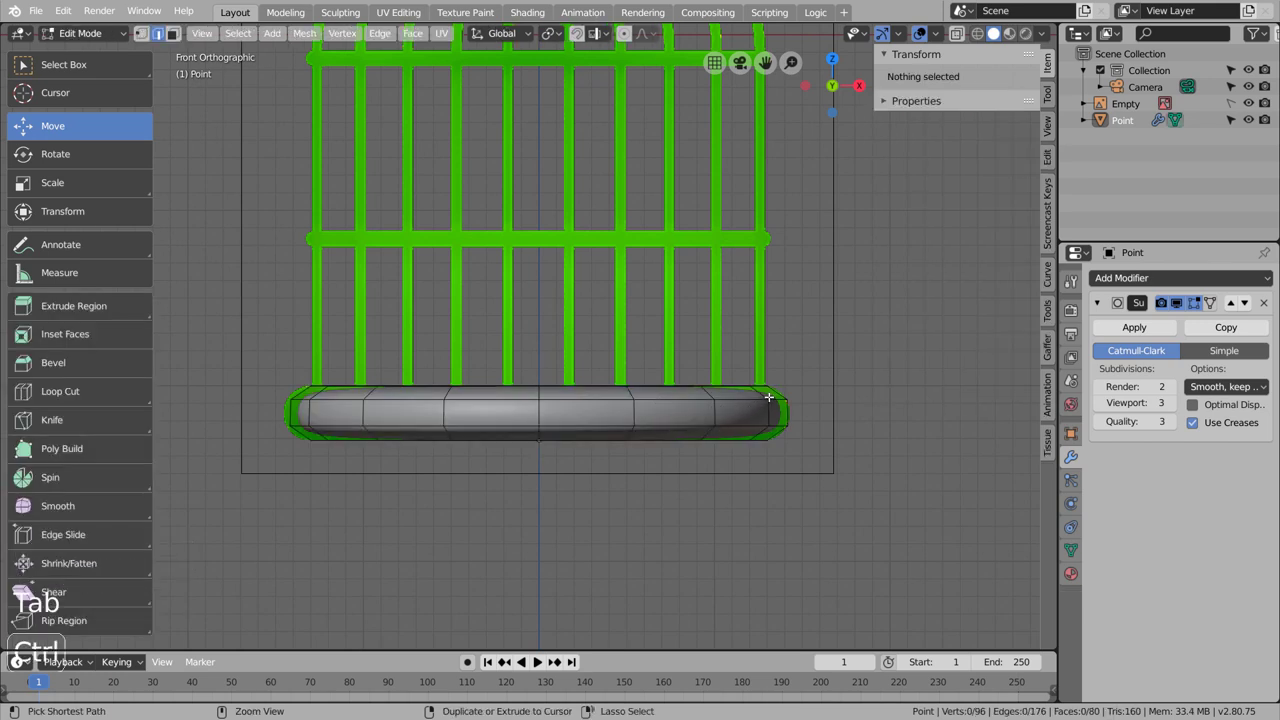
{"action": "key", "text": "Tab"}
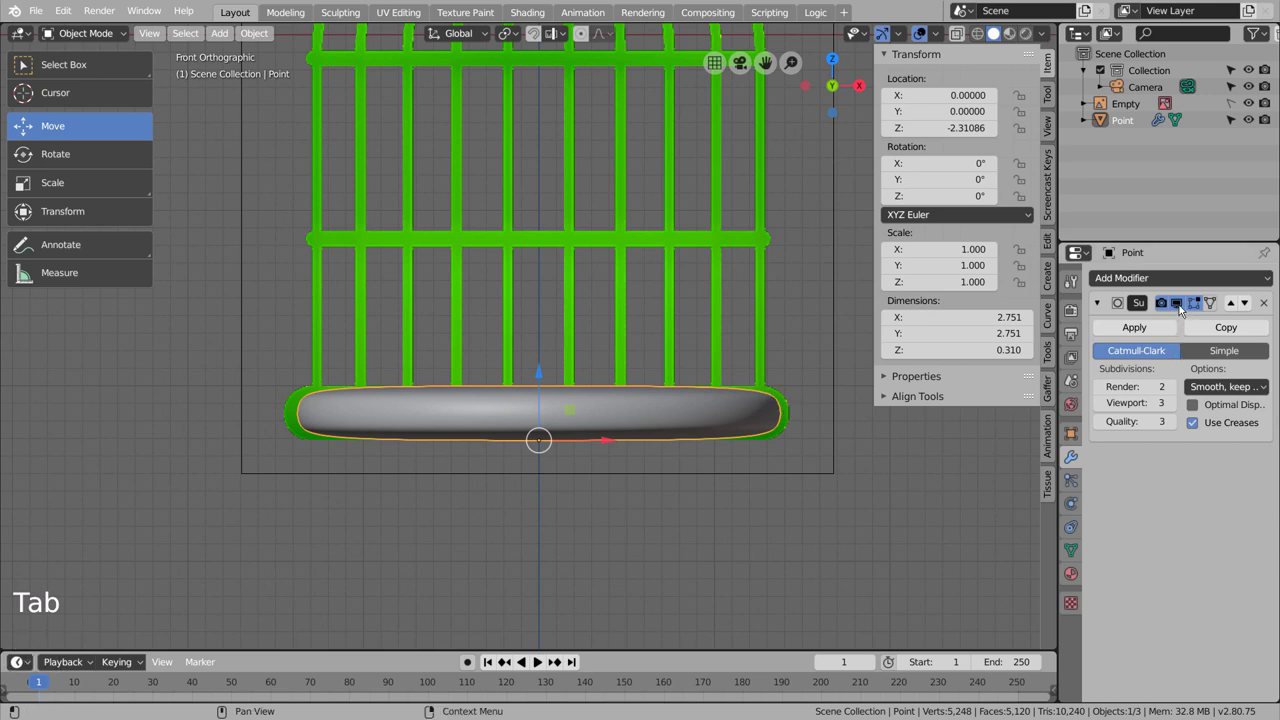
Step: Hide the Subdivision Surface preview in the viewport and reframe the view on the upper cage
{"action": "left_click", "coordinate": [1184, 303]}
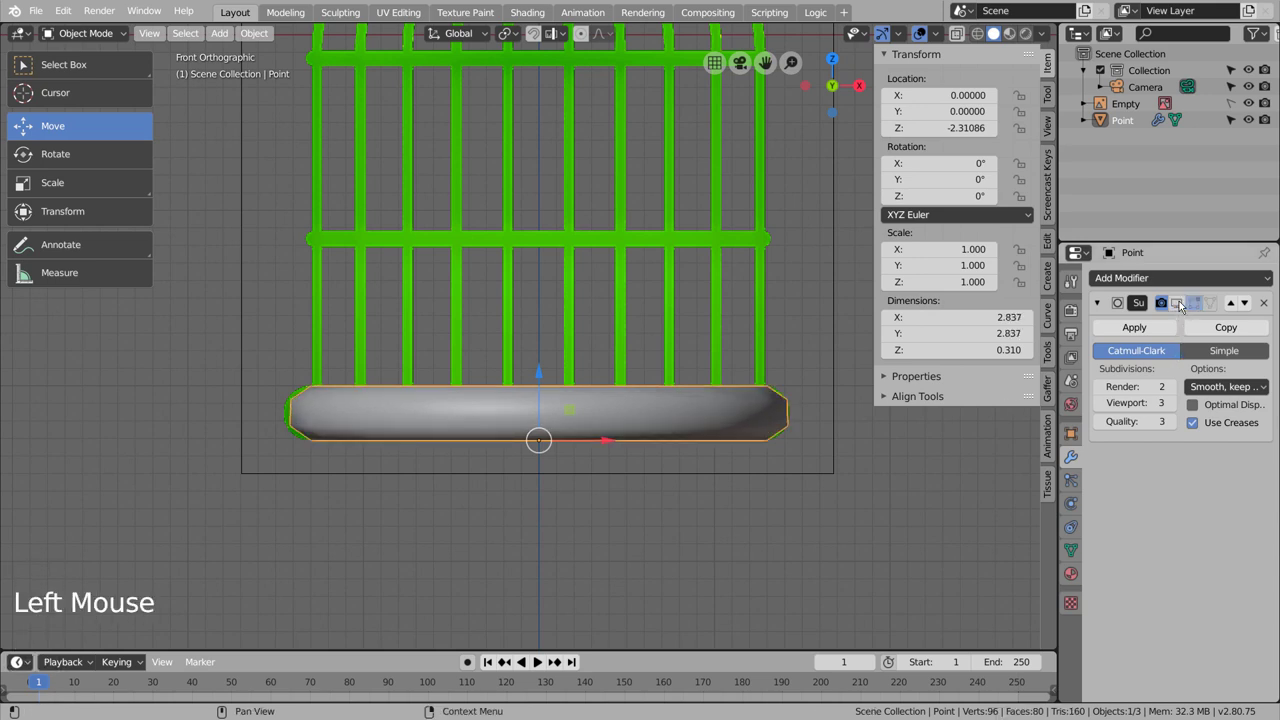
{"action": "left_click", "coordinate": [854, 468]}
{"action": "middle_click", "coordinate": [843, 463]}
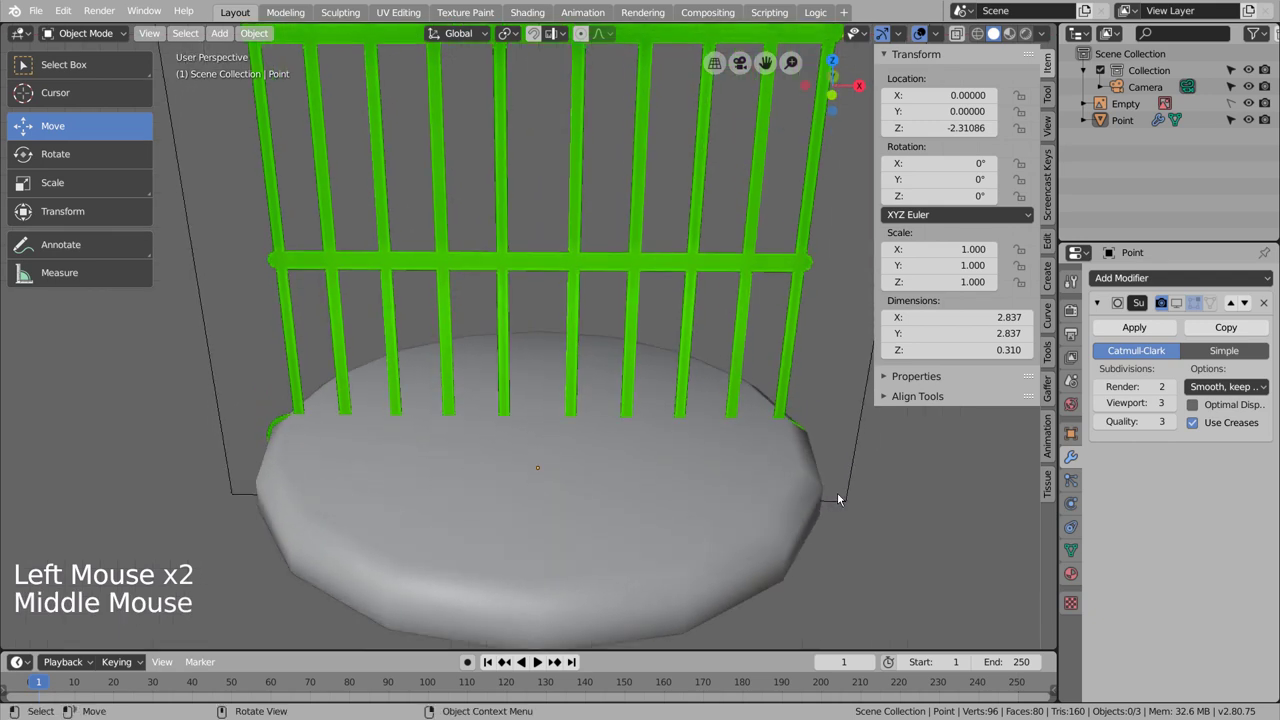
{"action": "scroll", "scroll_direction": "down", "scroll_amount": 3}
{"action": "middle_click", "coordinate": [836, 488]}
{"action": "key", "text": "KP_2"}
{"action": "key", "text": "KP_1"}
{"action": "middle_click", "coordinate": [720, 429]}
{"action": "scroll", "scroll_direction": "up", "scroll_amount": 3}
Step: Add a Point curve and extrude it along one bar from the dome top down to the base
{"action": "key", "text": "shift+a"}
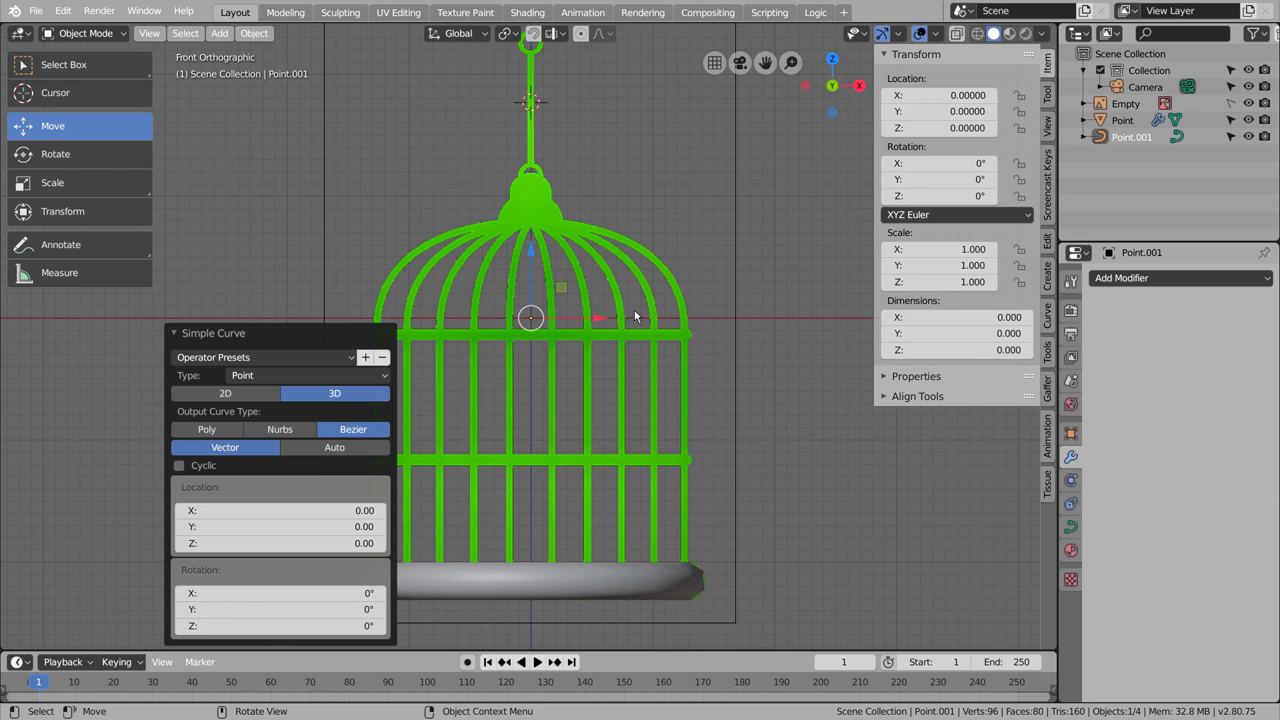
{"action": "left_click", "coordinate": [535, 251]}
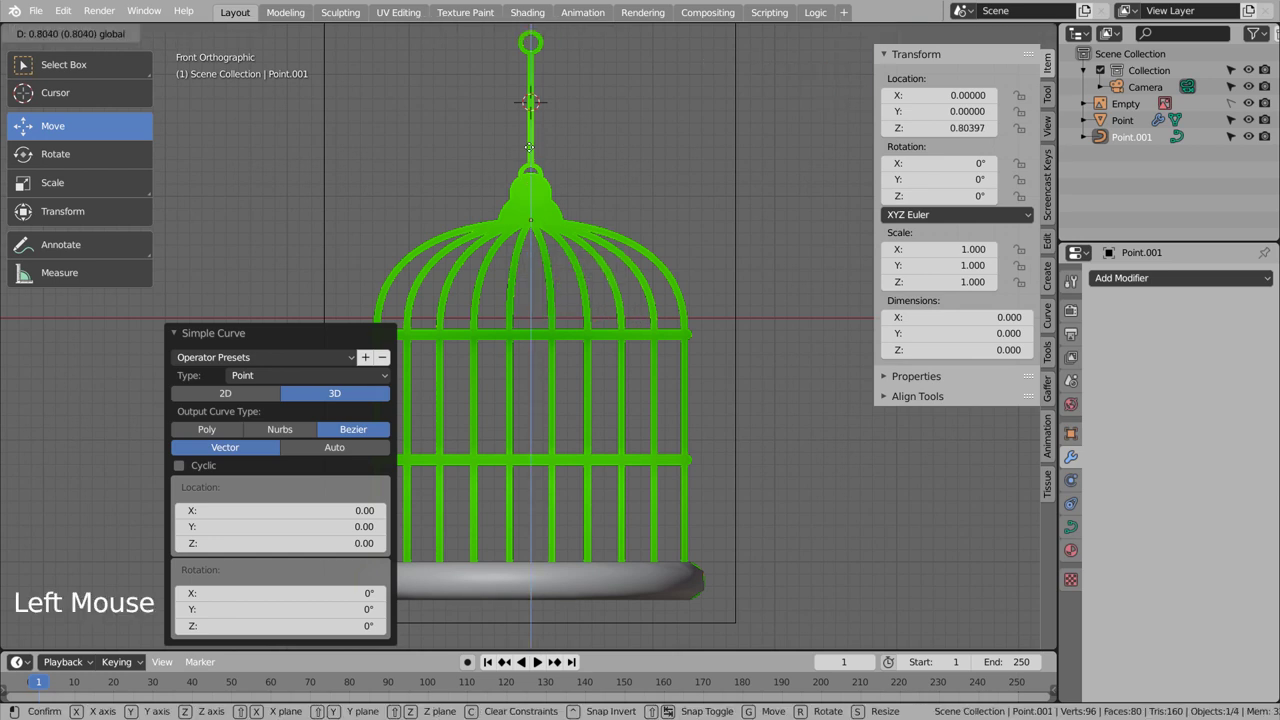
{"action": "key", "text": "Tab"}
{"action": "key", "text": "e"}
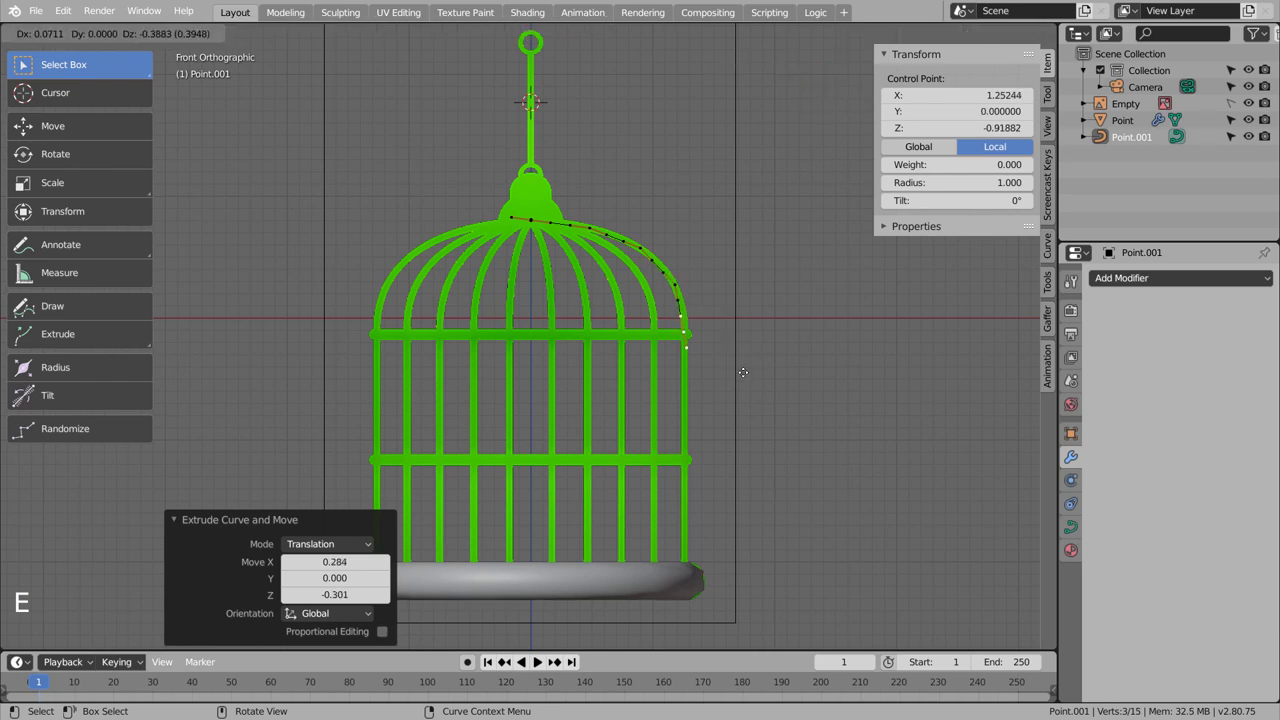
{"action": "key", "text": "e"}
{"action": "key", "text": "e"}
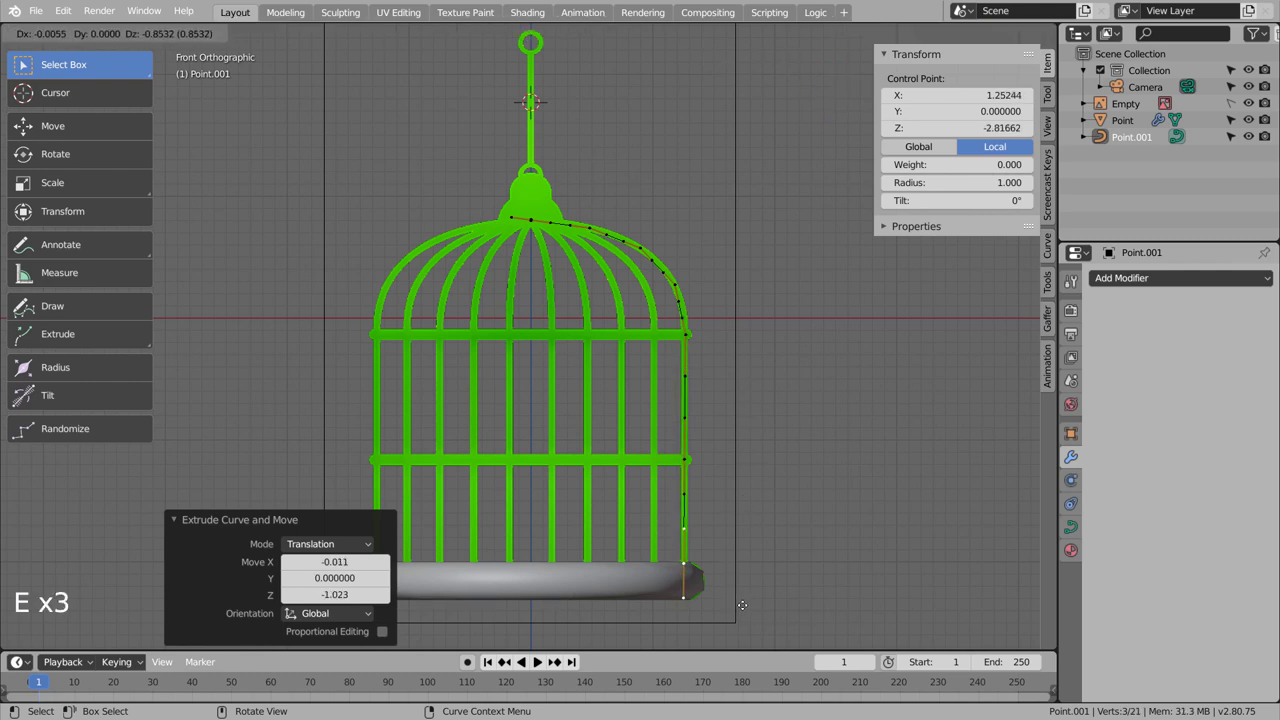
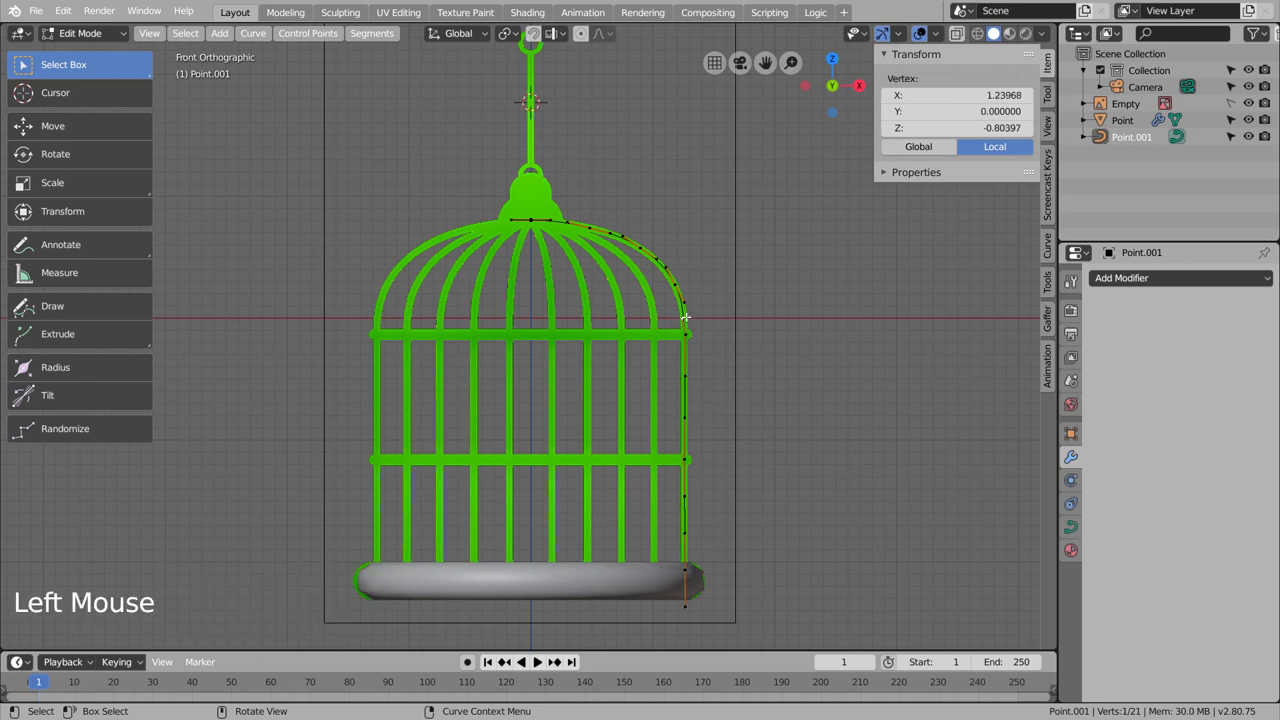
{"action": "key", "text": "g"}
{"action": "key", "text": "Tab"}
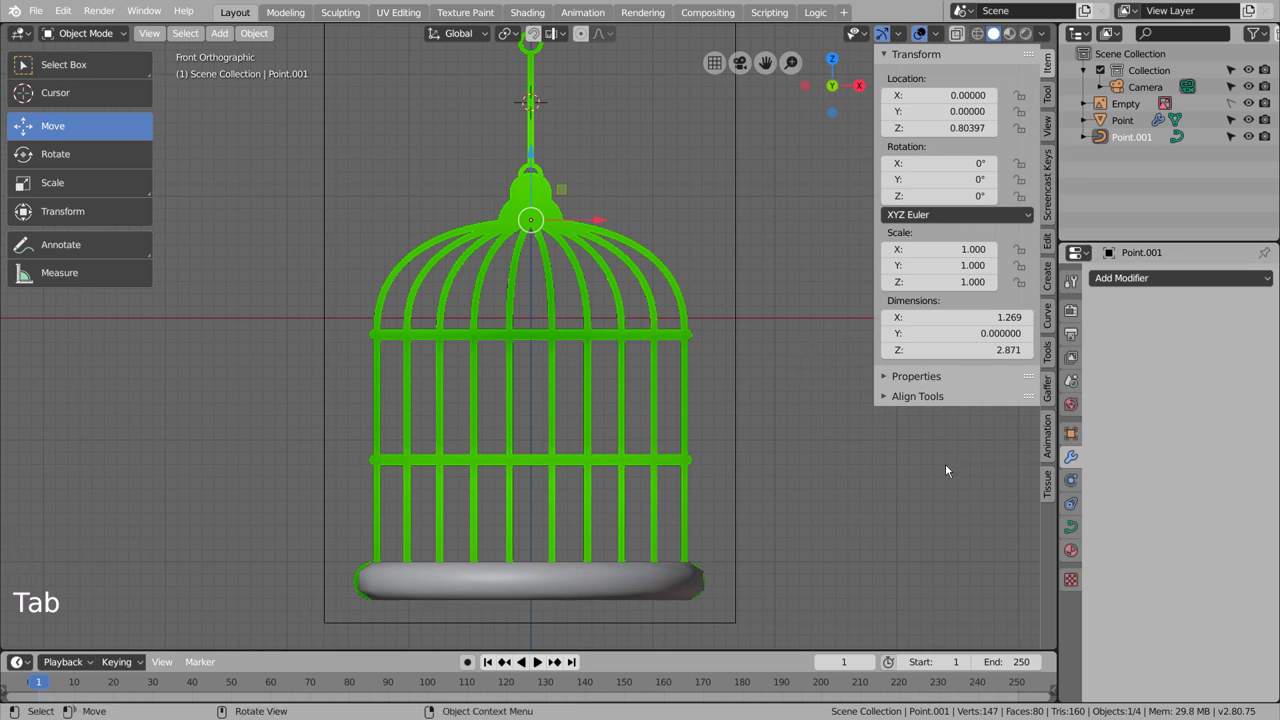
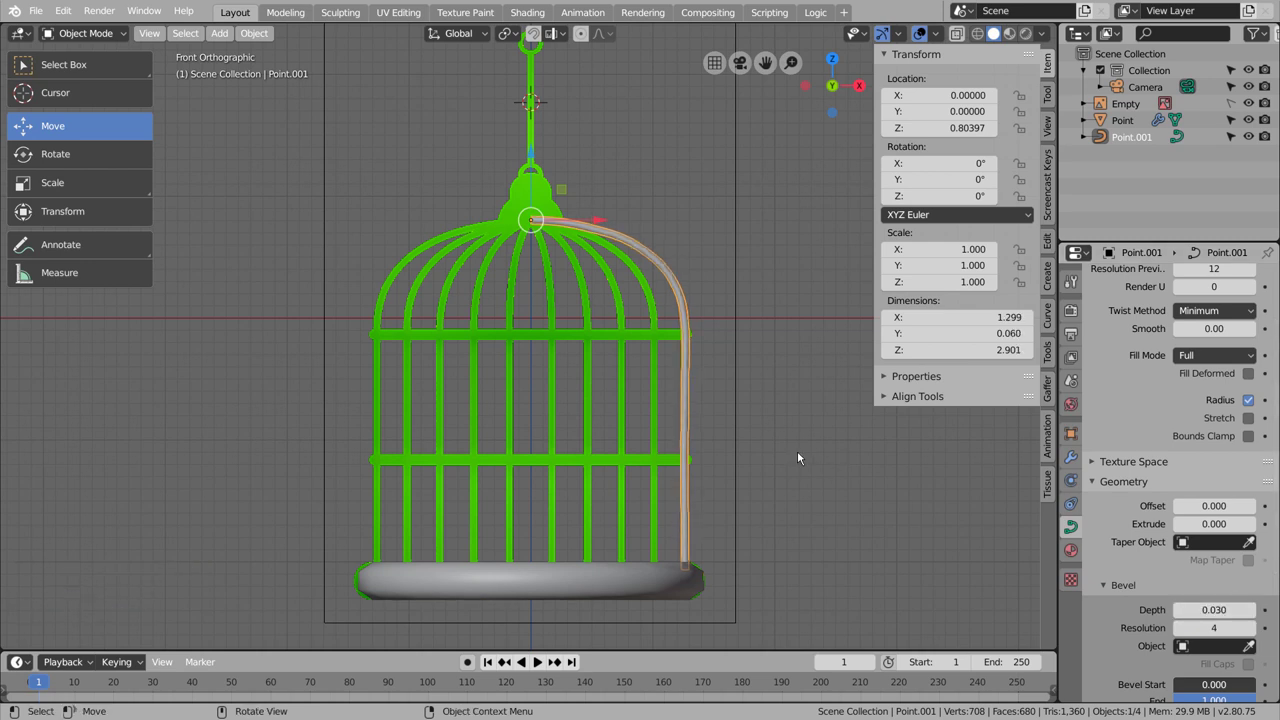
Step: Add an empty, then give the curved bar an Array modifier
{"action": "left_click", "coordinate": [793, 447]}
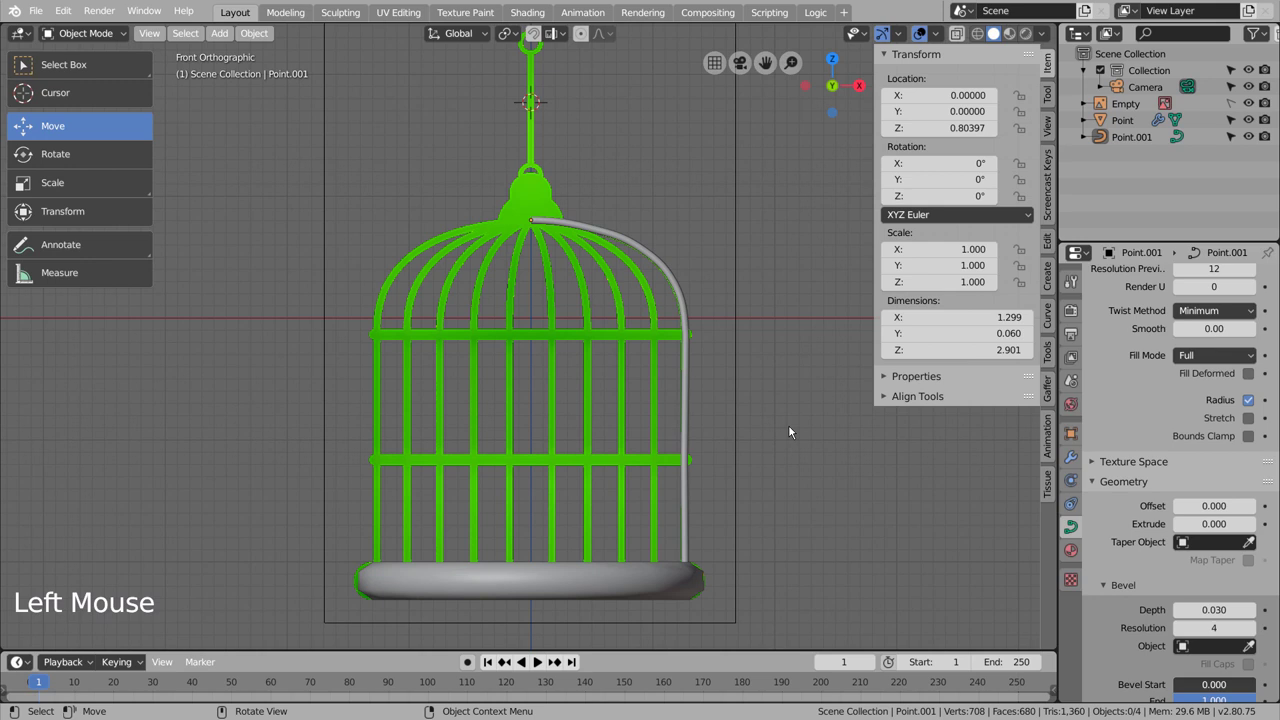
{"action": "key", "text": "shift+a"}
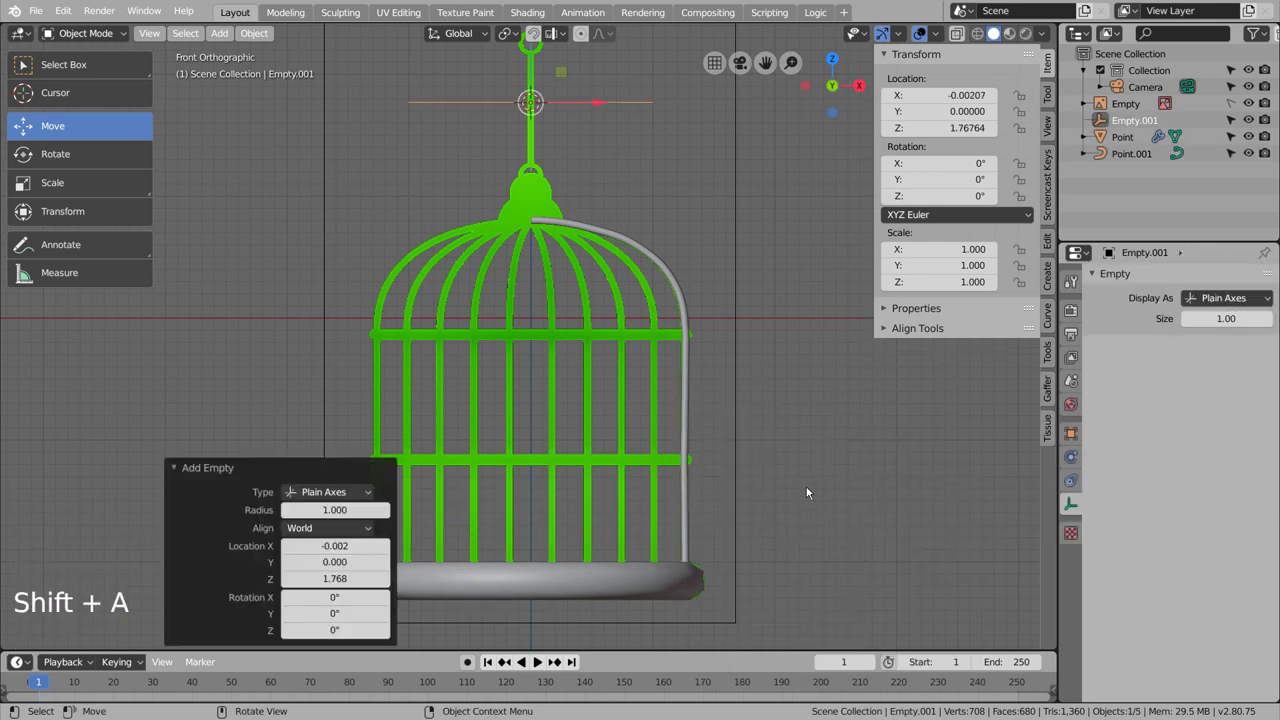
{"action": "left_click", "coordinate": [802, 450]}
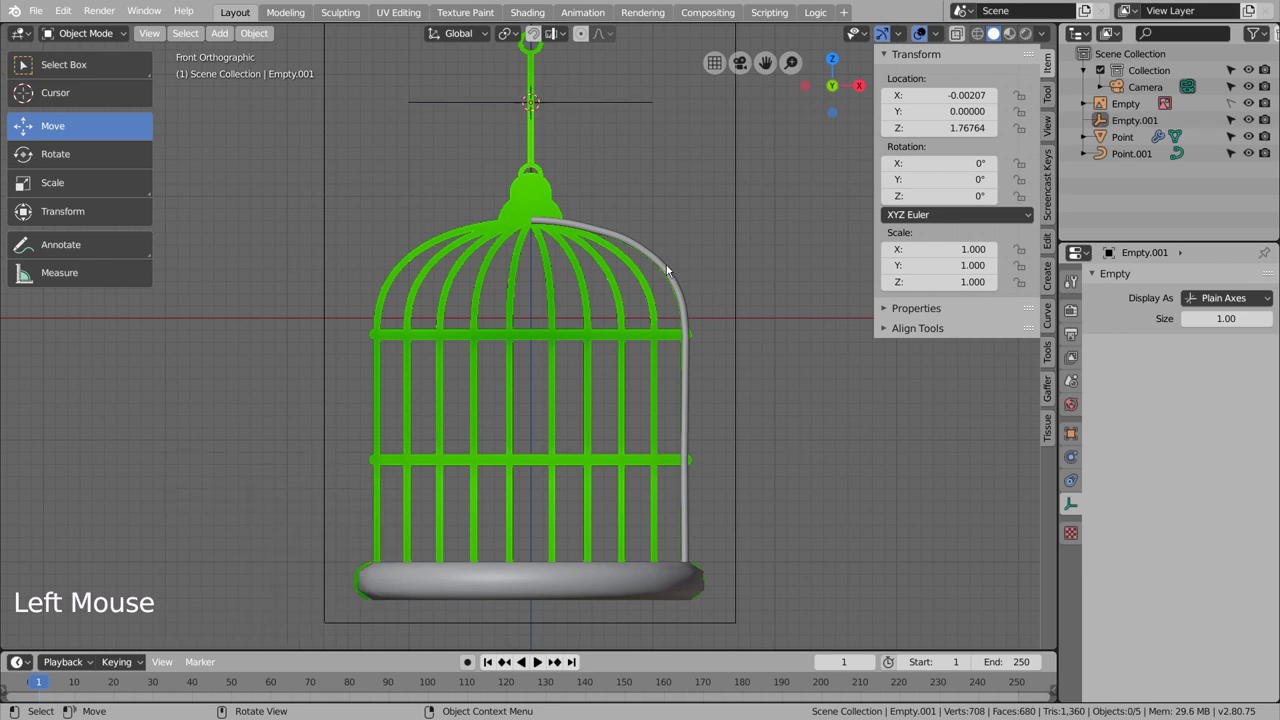
{"action": "left_click", "coordinate": [669, 266]}
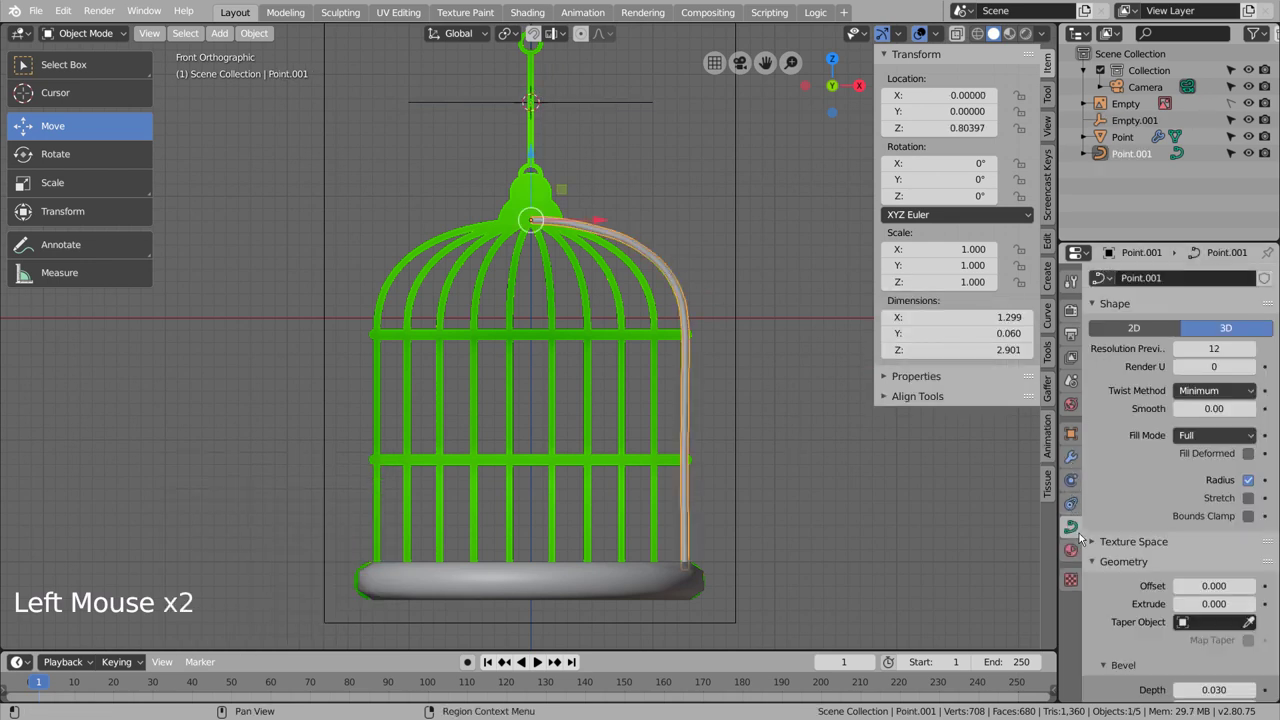
{"action": "left_click", "coordinate": [1079, 457]}
{"action": "left_click", "coordinate": [1154, 280]}
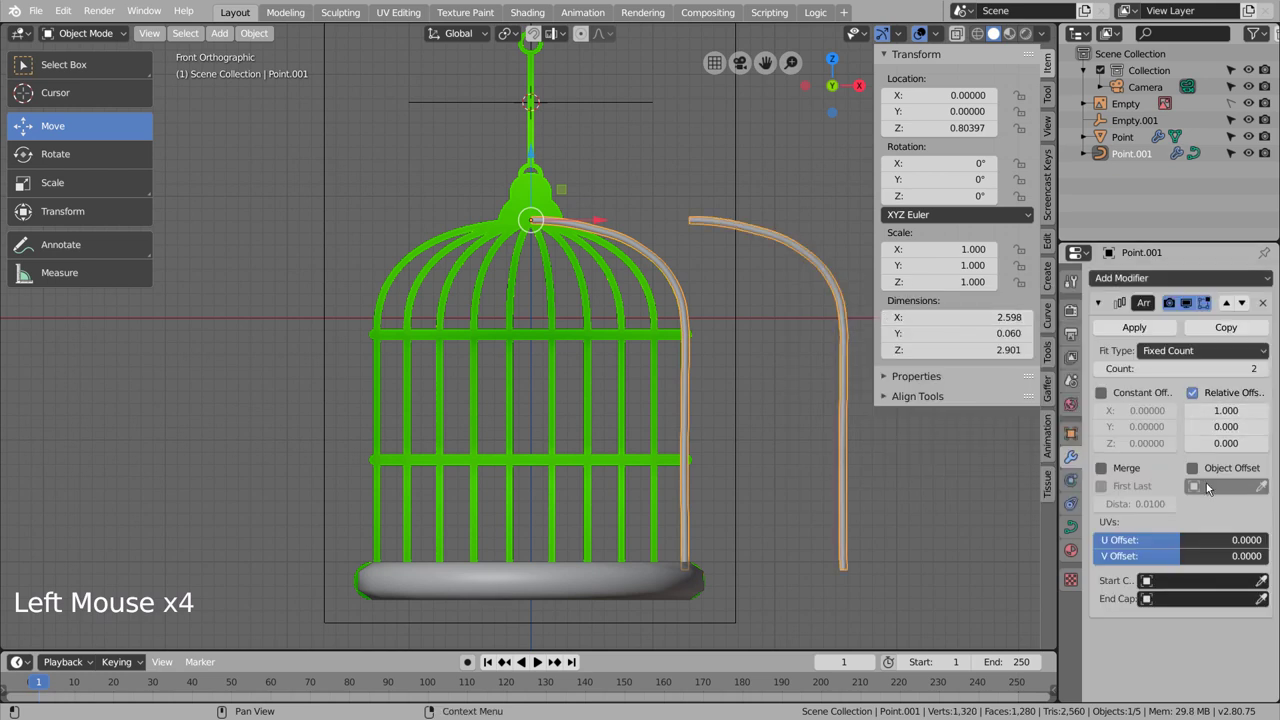
Step: Use Object Offset with Empty.001 instead of Relative Offset and apply the bar's transforms
{"action": "left_click", "coordinate": [1195, 395]}
{"action": "left_click", "coordinate": [1204, 478]}
{"action": "left_click", "coordinate": [1203, 493]}
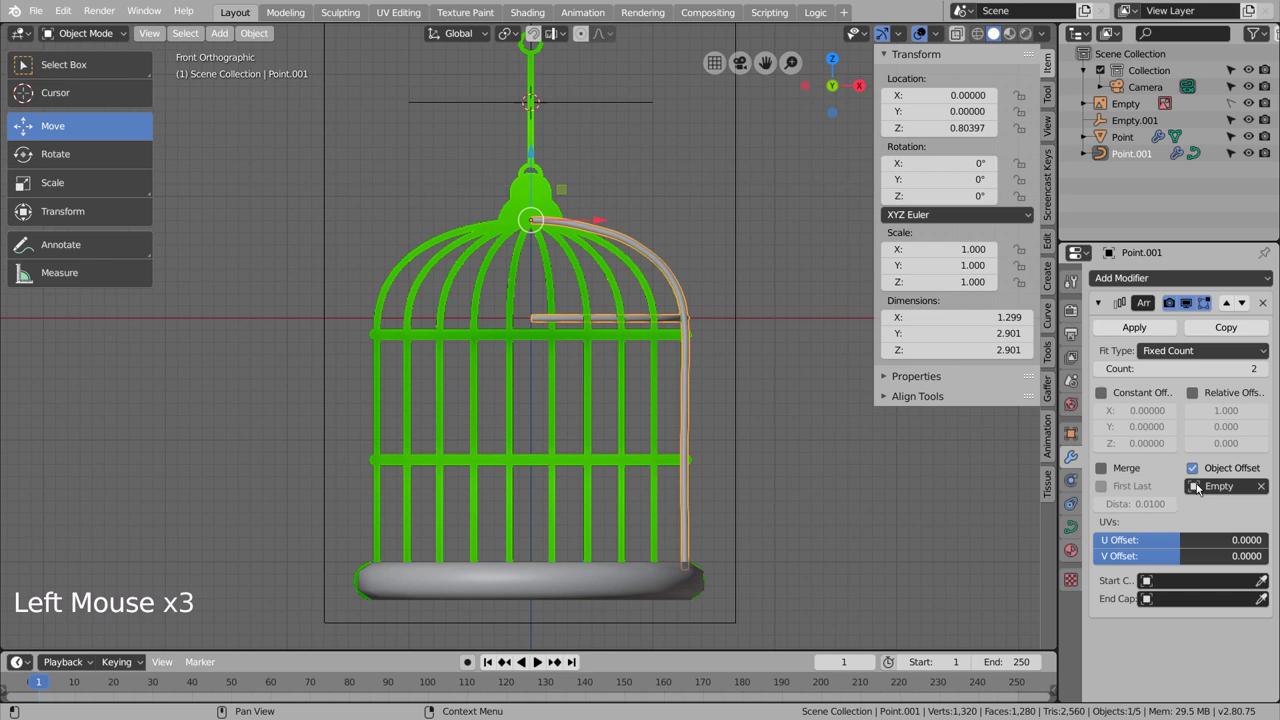
{"action": "left_click", "coordinate": [1203, 495]}
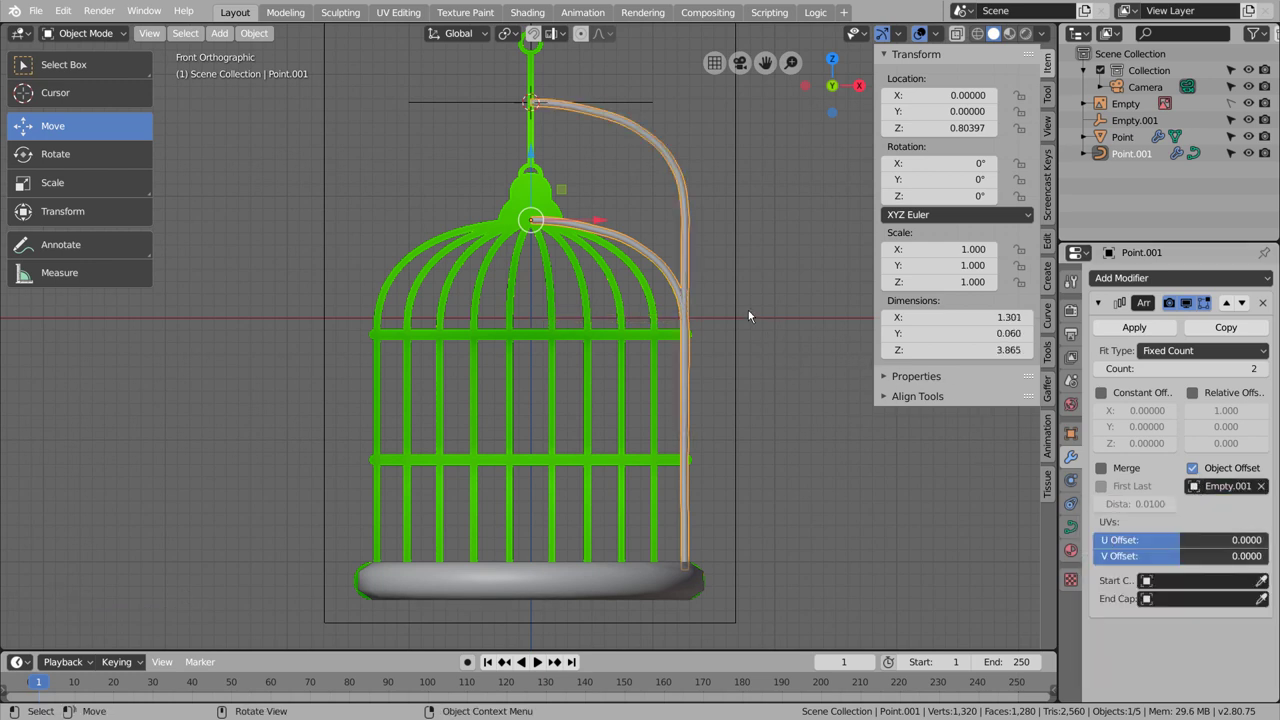
{"action": "key", "text": "ctrl+a"}
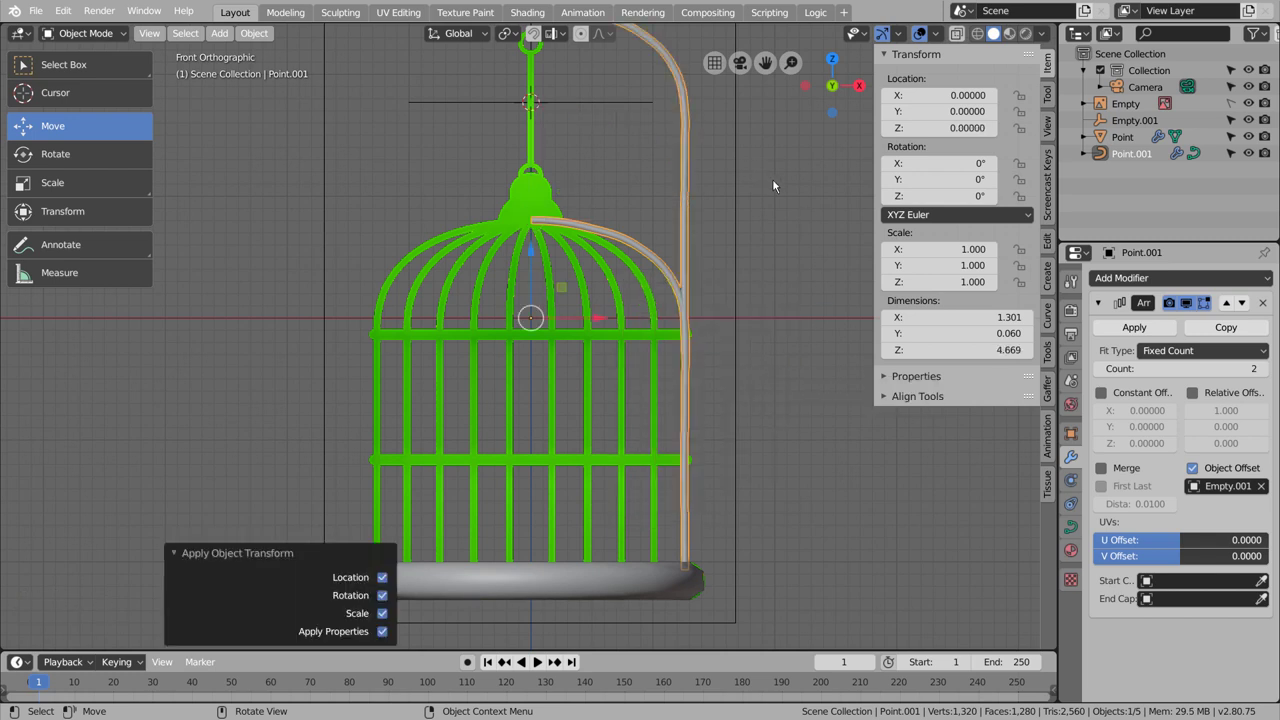
{"action": "middle_click", "coordinate": [778, 197]}
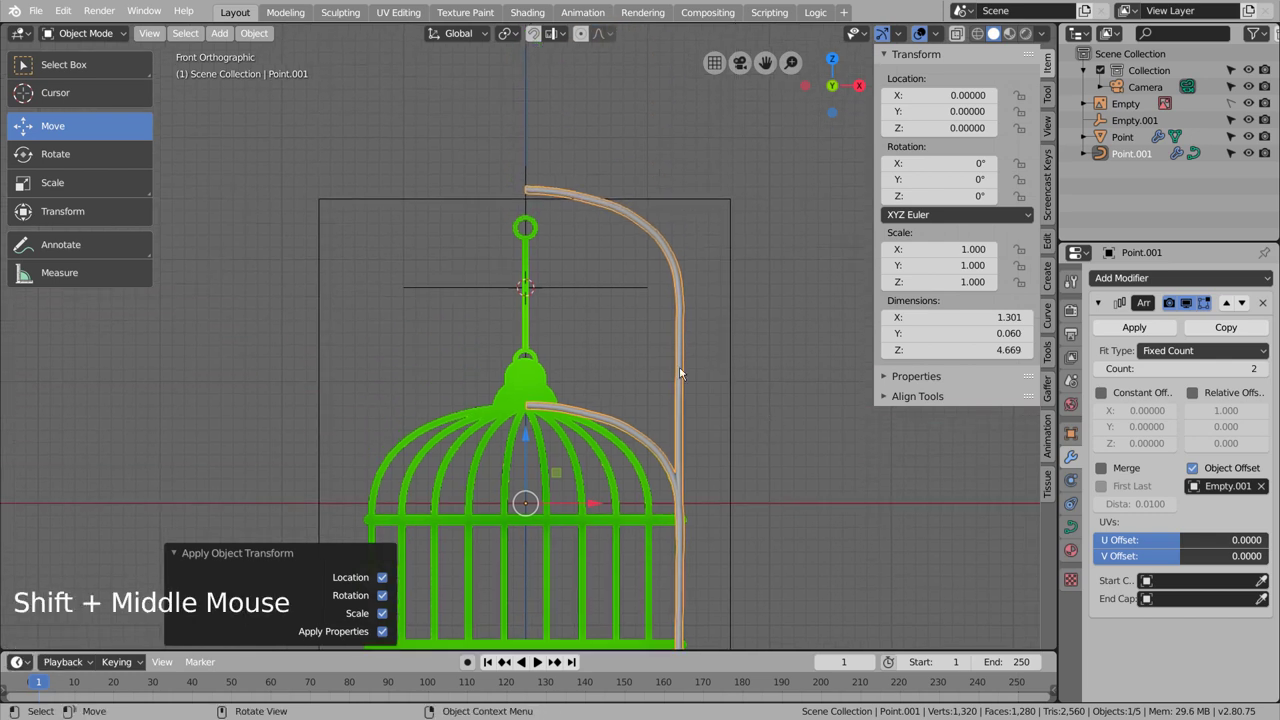
{"action": "scroll", "scroll_direction": "down", "scroll_amount": 3}
{"action": "scroll", "scroll_direction": "down", "scroll_amount": 3}
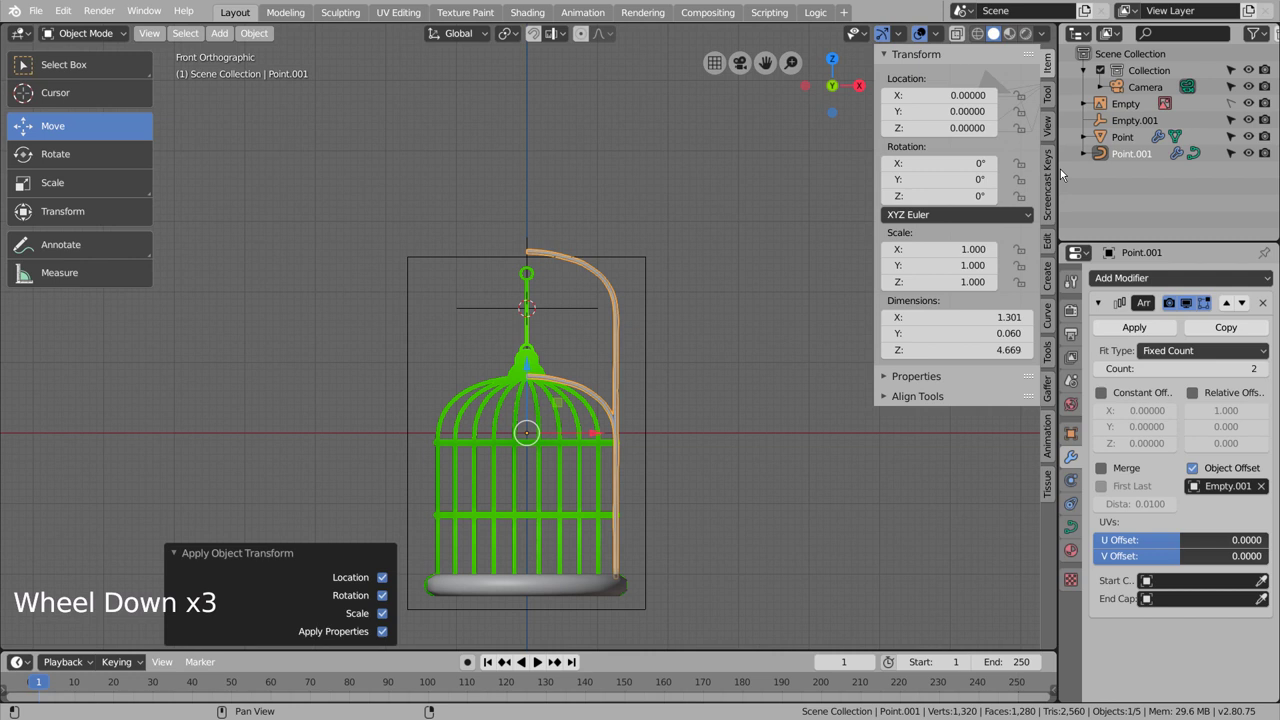
Step: Move Empty.001 down to the origin at the cage centre
{"action": "left_click", "coordinate": [1118, 126]}
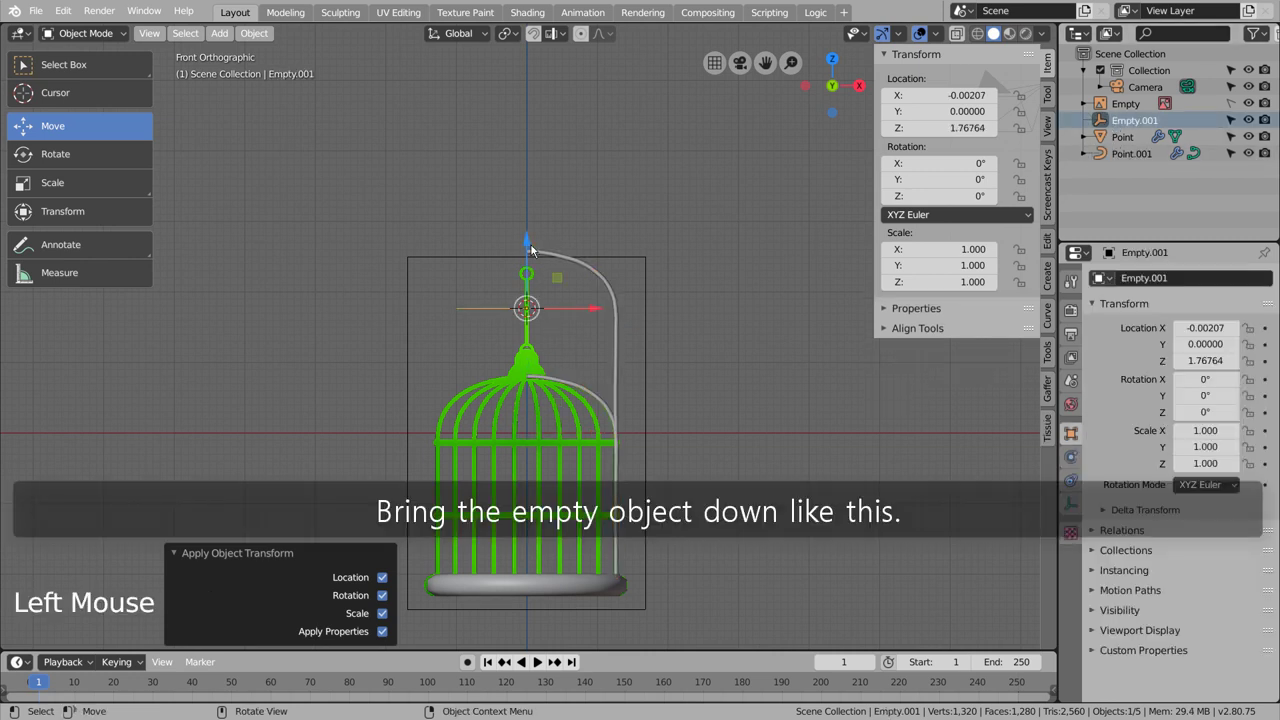
{"action": "left_click", "coordinate": [531, 240]}
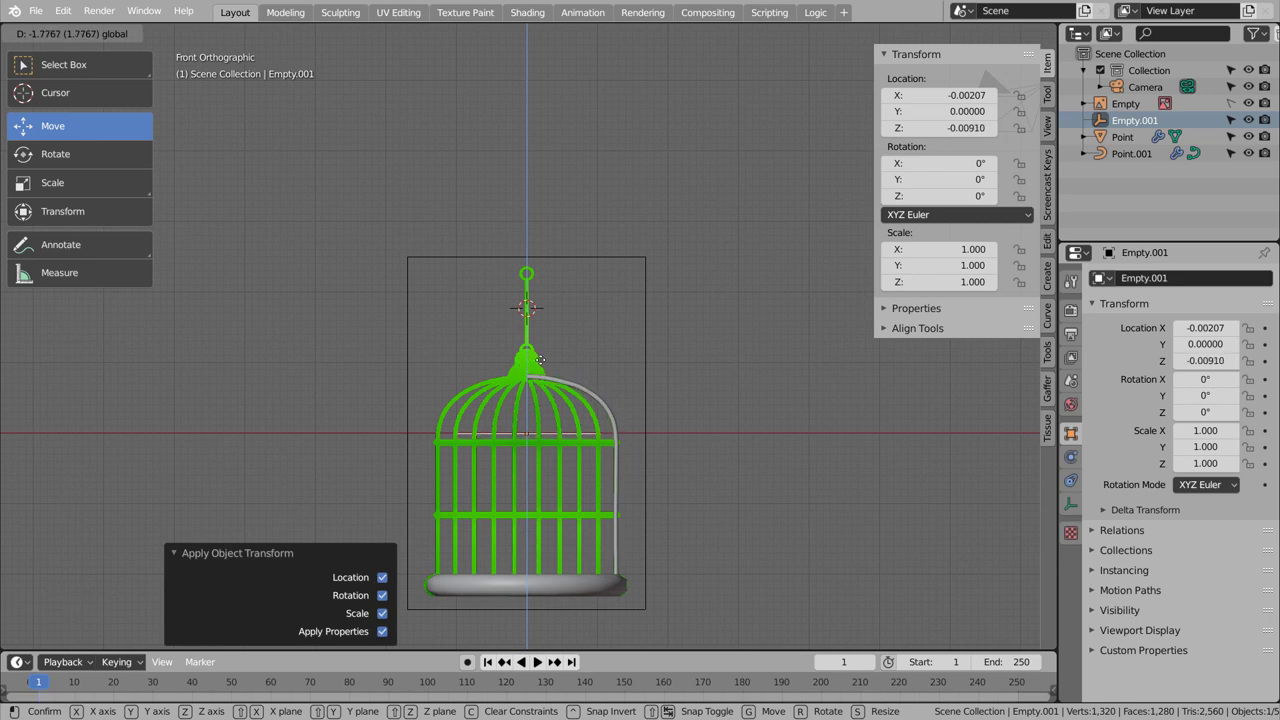
{"action": "scroll", "scroll_direction": "up", "scroll_amount": 3}
{"action": "key", "text": "shift+z"}
{"action": "left_click", "coordinate": [527, 559]}
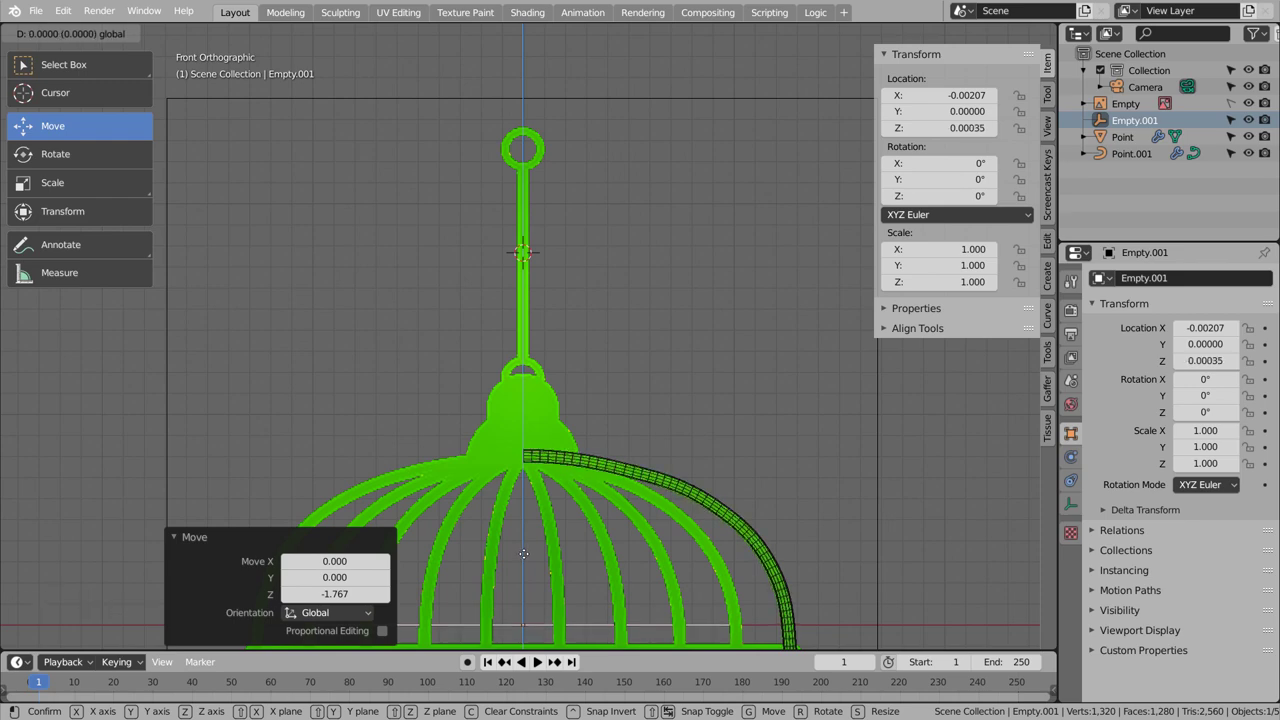
{"action": "left_click", "coordinate": [765, 482]}
{"action": "scroll", "scroll_direction": "down", "scroll_amount": 3}
{"action": "middle_click", "coordinate": [769, 470]}
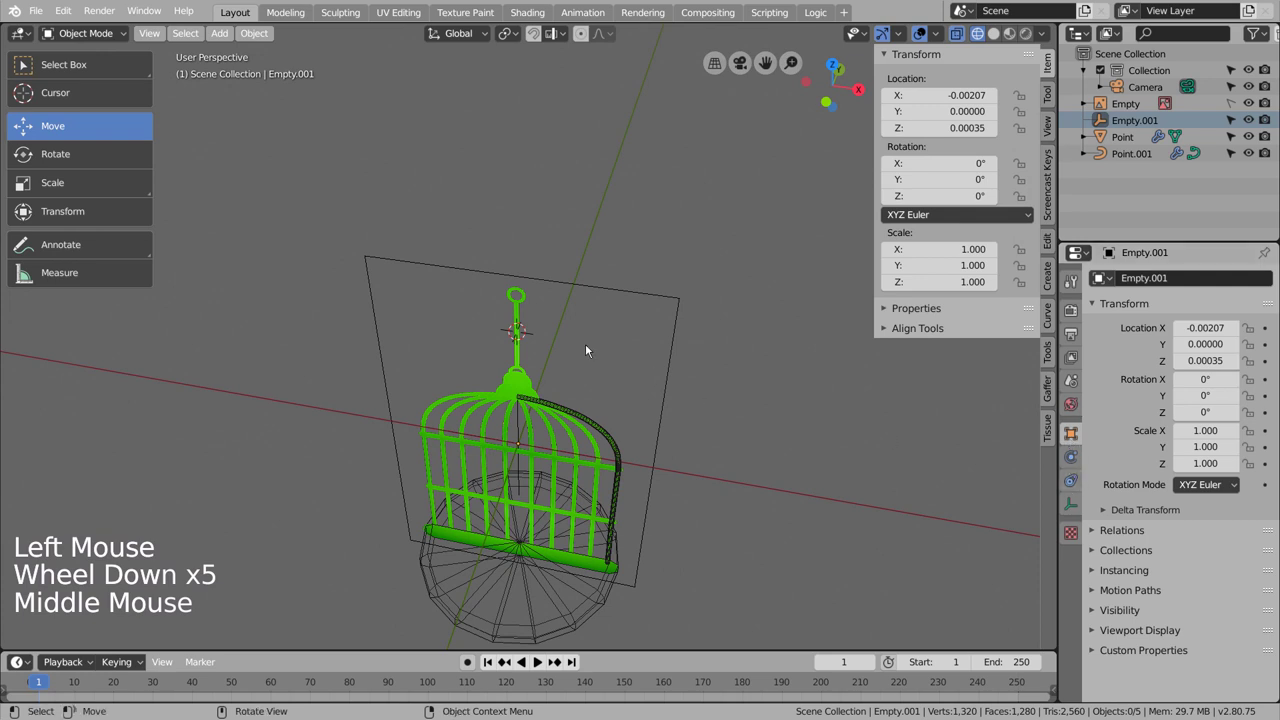
Step: Rotate the empty 25° on Z and raise the Array count so fourteen bars ring the dome
{"action": "key", "text": "Tab"}
{"action": "left_click", "coordinate": [613, 441]}
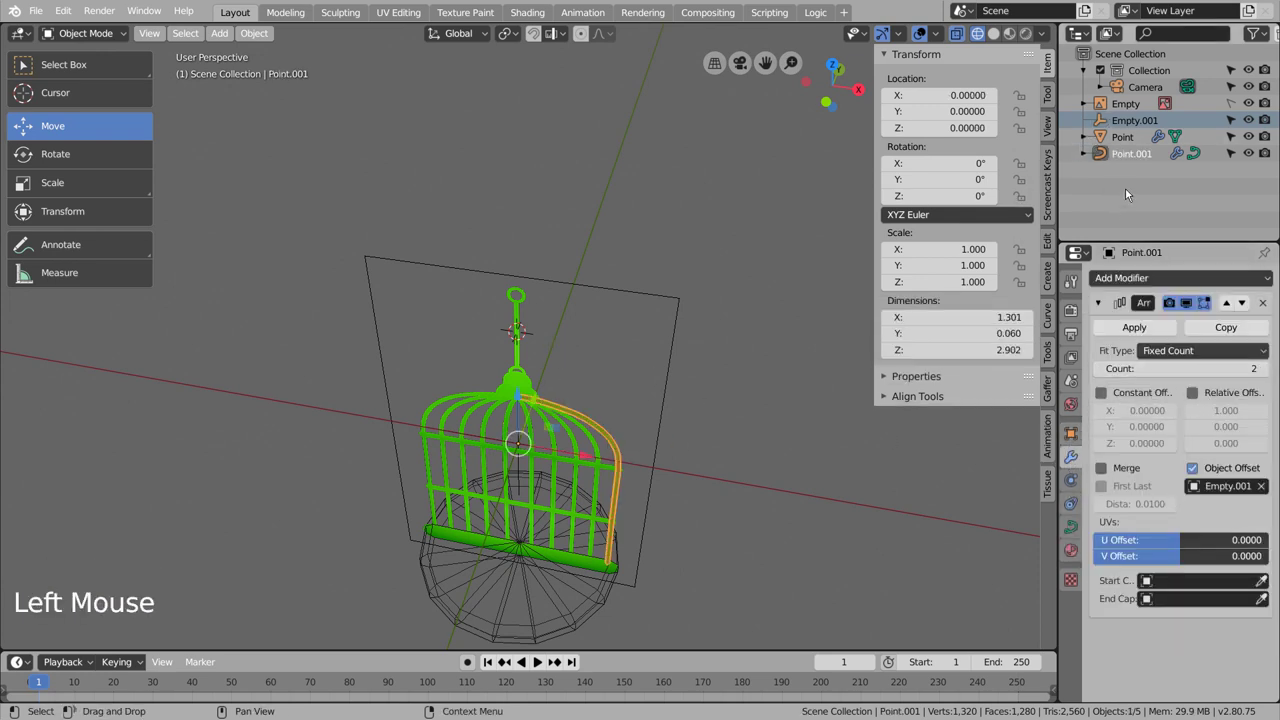
{"action": "left_click", "coordinate": [1135, 124]}
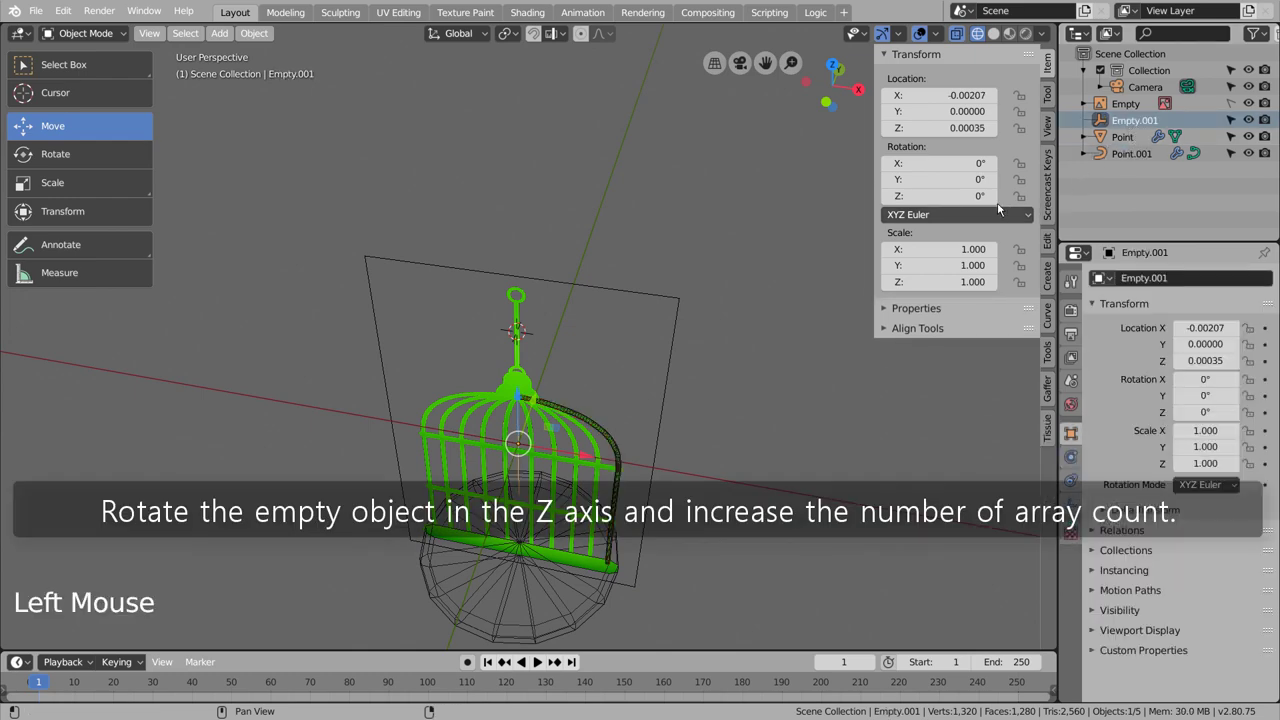
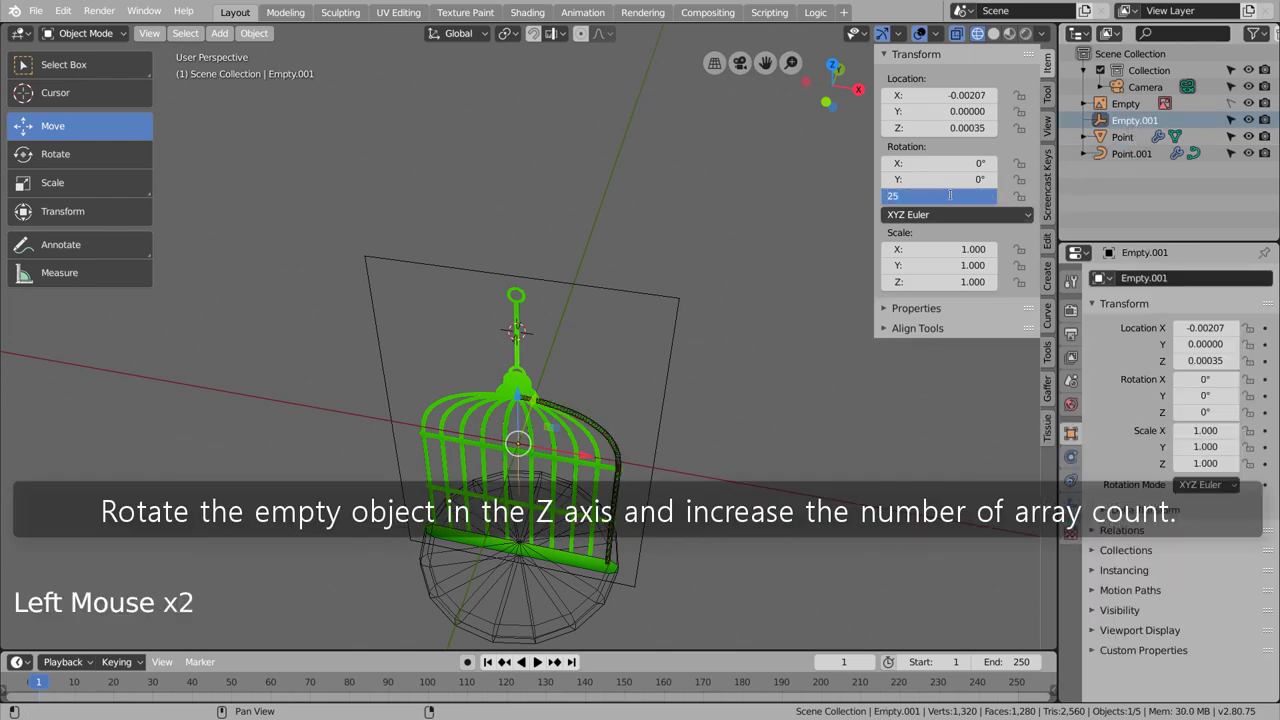
{"action": "middle_click", "coordinate": [770, 402]}
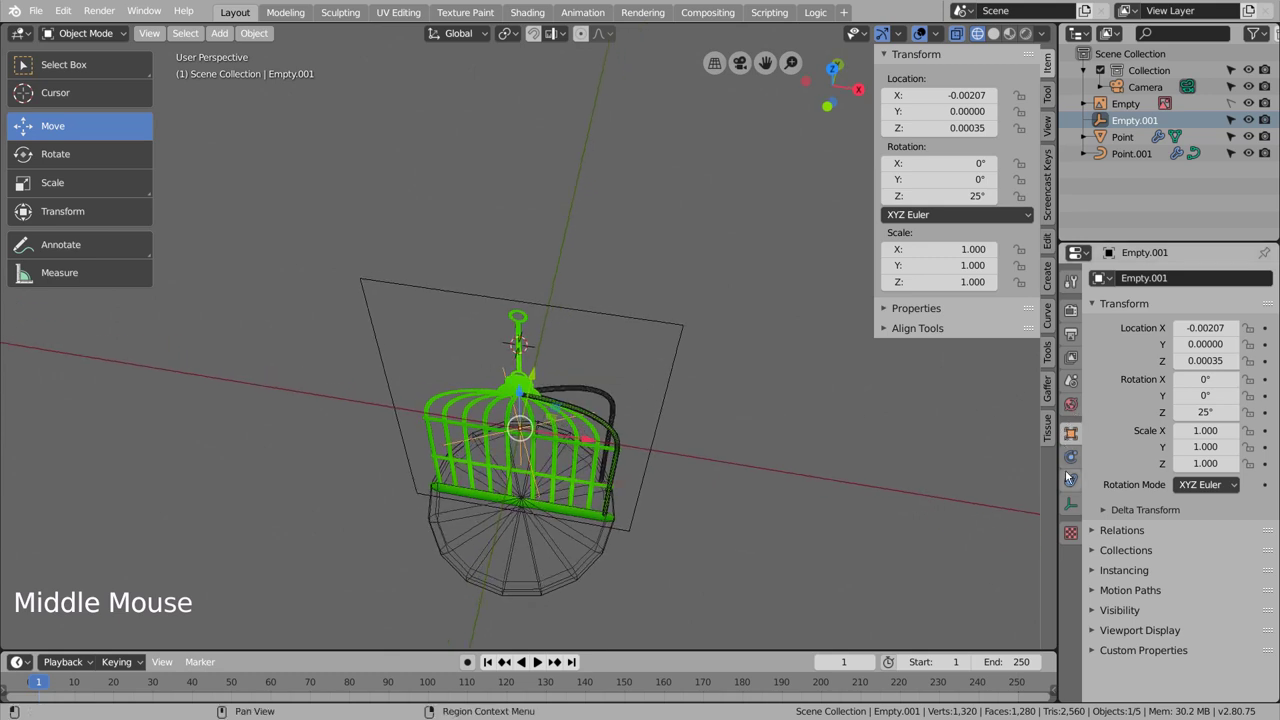
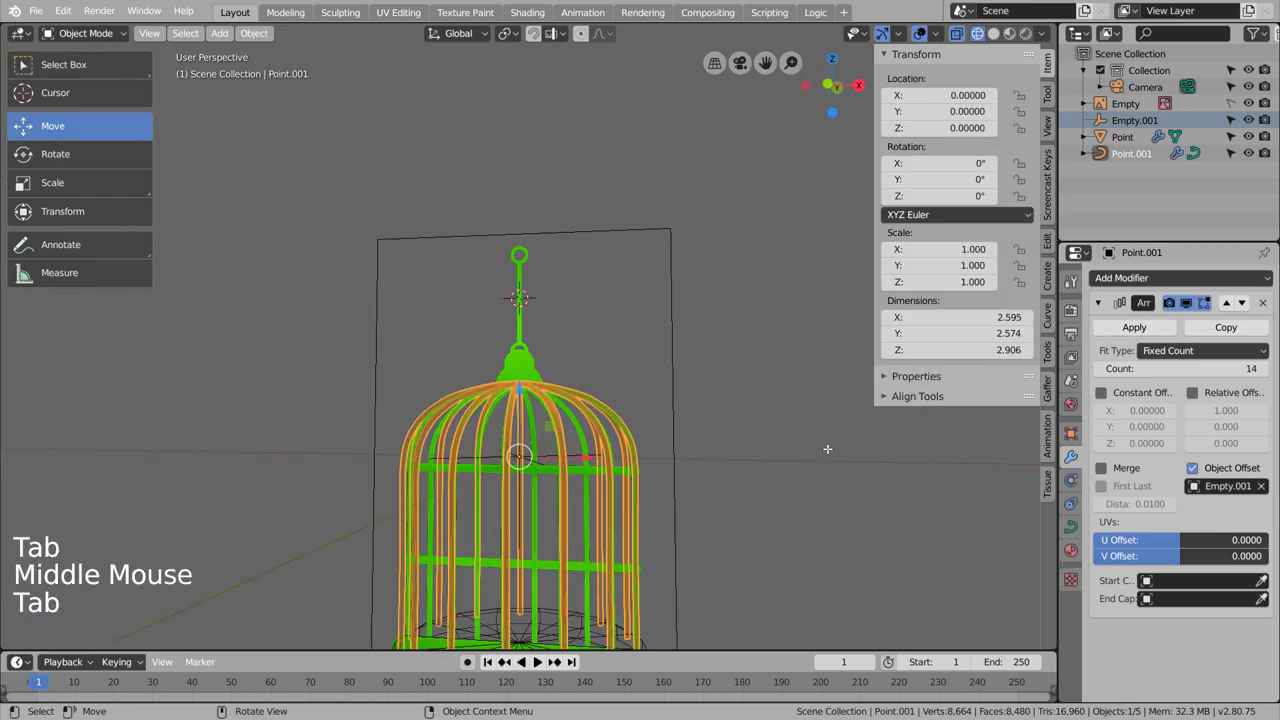
{"action": "key", "text": "shift+z"}
{"action": "left_click", "coordinate": [806, 464]}
{"action": "scroll", "scroll_direction": "down", "scroll_amount": 3}
{"action": "middle_click", "coordinate": [781, 496]}
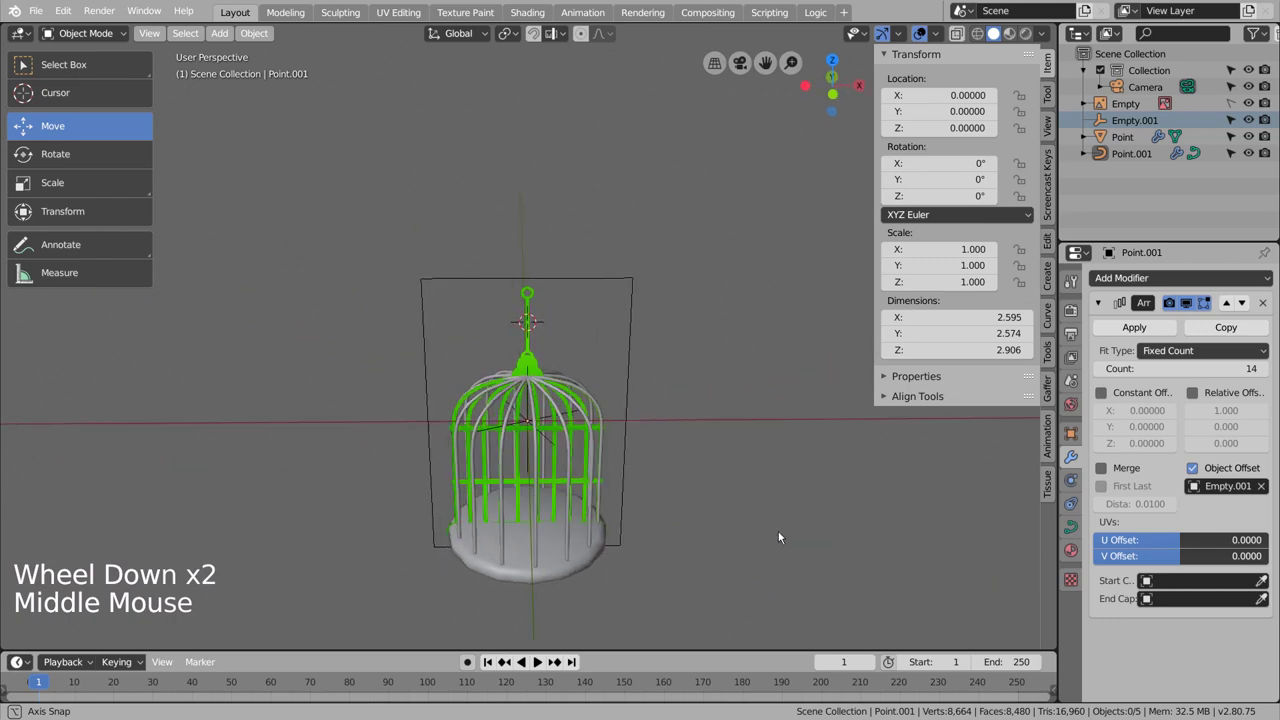
Step: Add a beveled circle ring around the bars and duplicate it upward, shrunk slightly
{"action": "key", "text": "KP_1"}
{"action": "key", "text": "shift+a"}
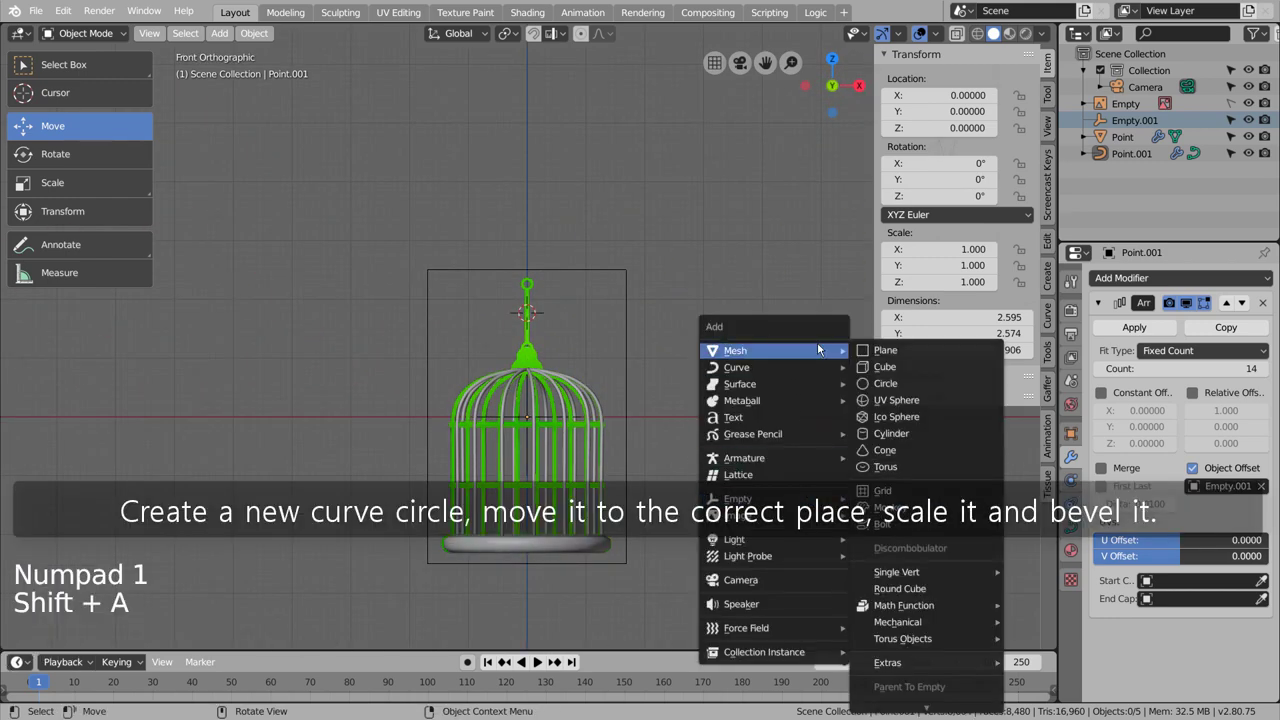
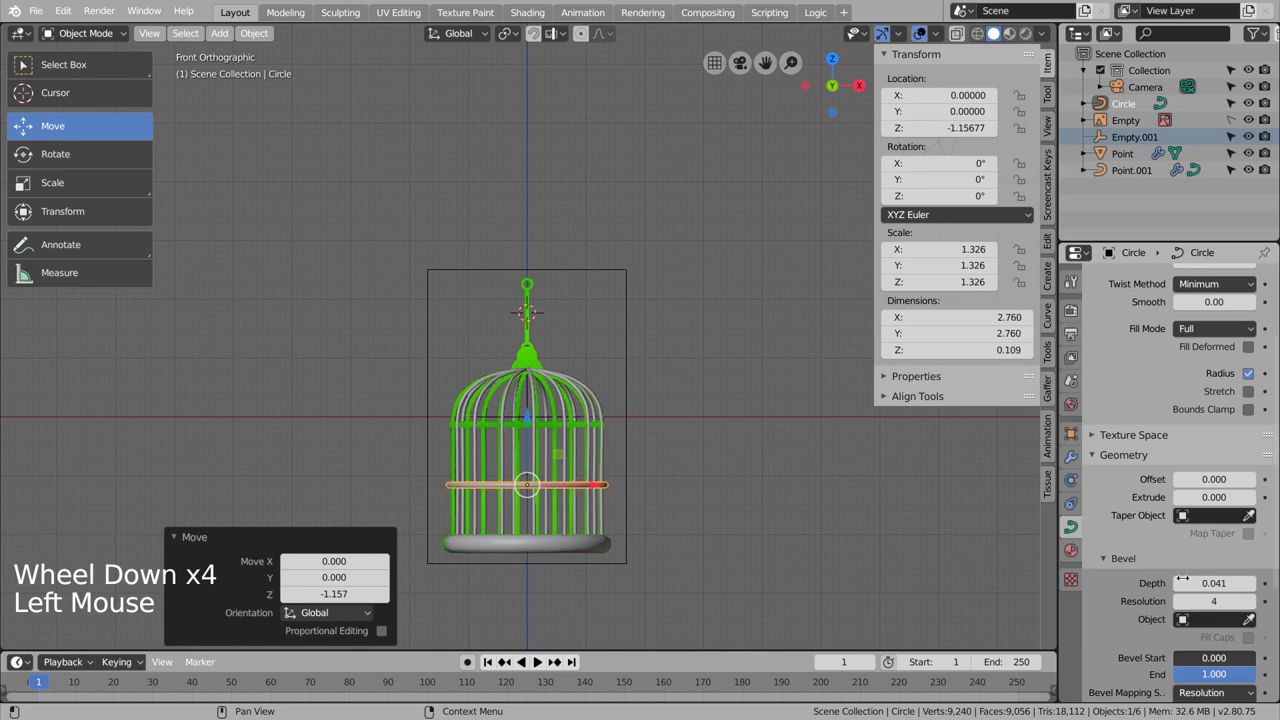
{"action": "scroll", "scroll_direction": "up", "scroll_amount": 3}
{"action": "key", "text": "shift+d"}
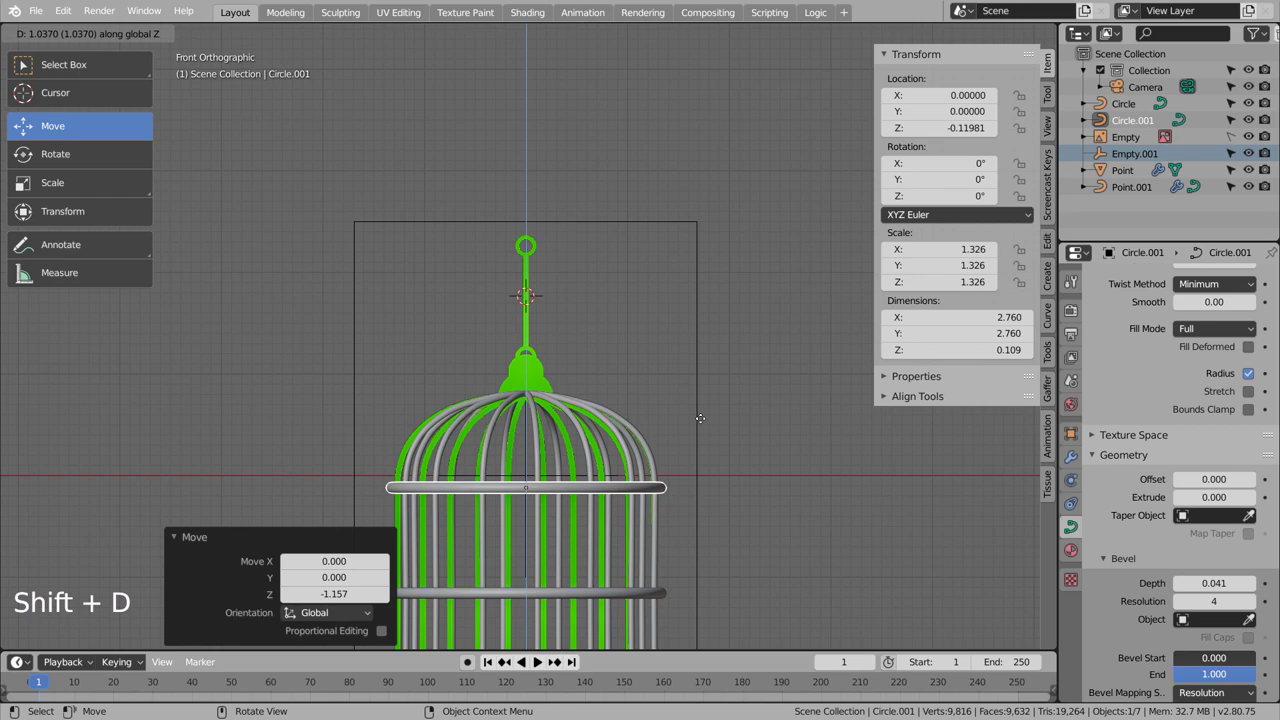
{"action": "key", "text": "s"}
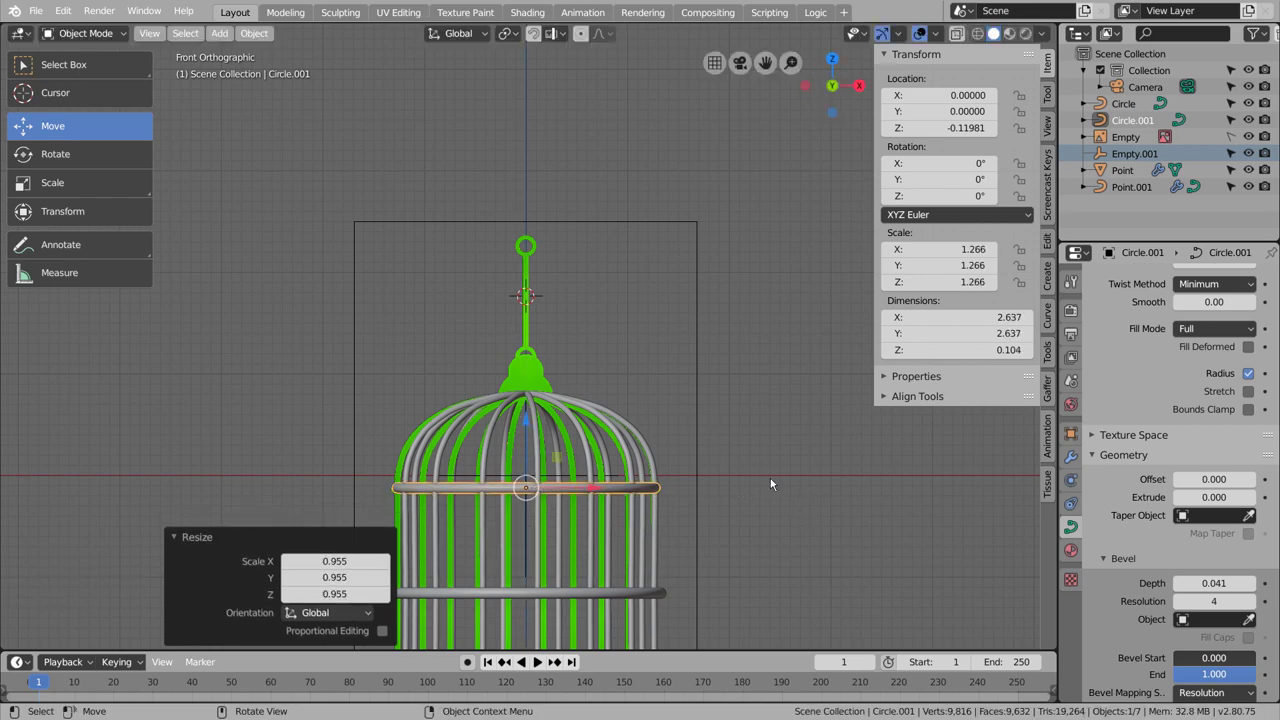
Step: Scale the copied ring up to meet the bars, checking its fit from several angles
{"action": "middle_click", "coordinate": [770, 473]}
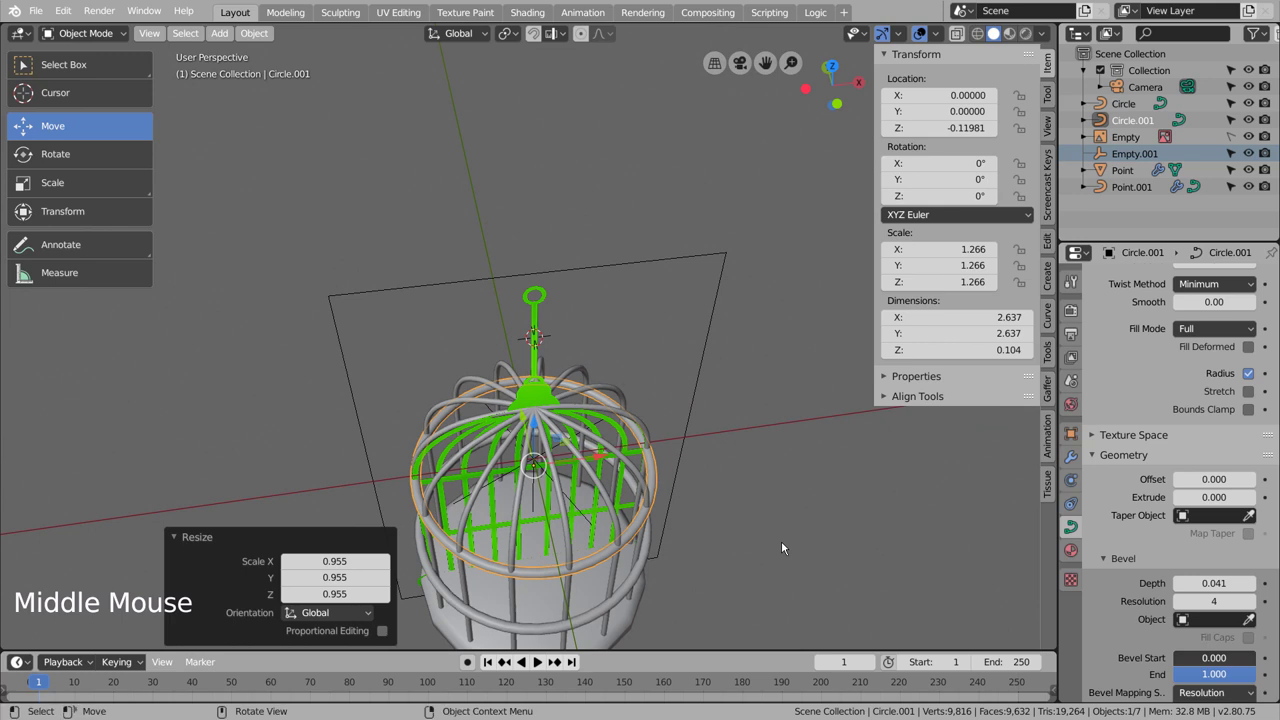
{"action": "middle_click", "coordinate": [787, 547]}
{"action": "key", "text": "s"}
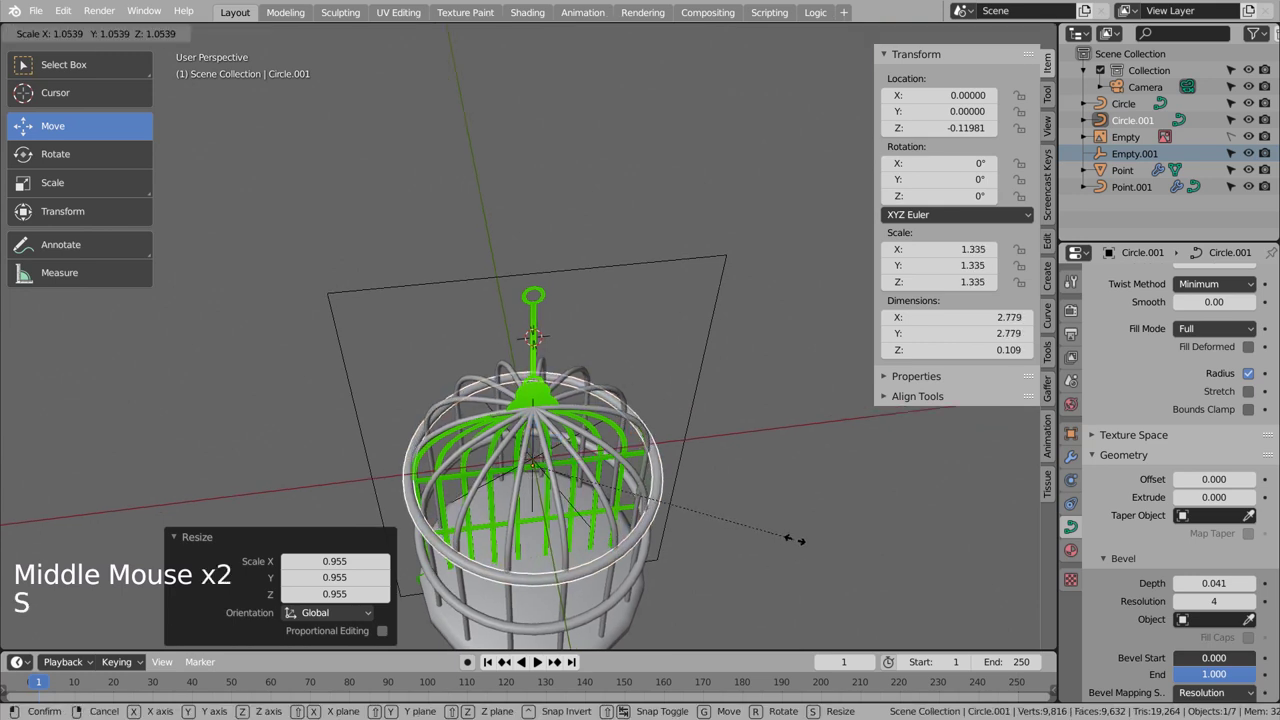
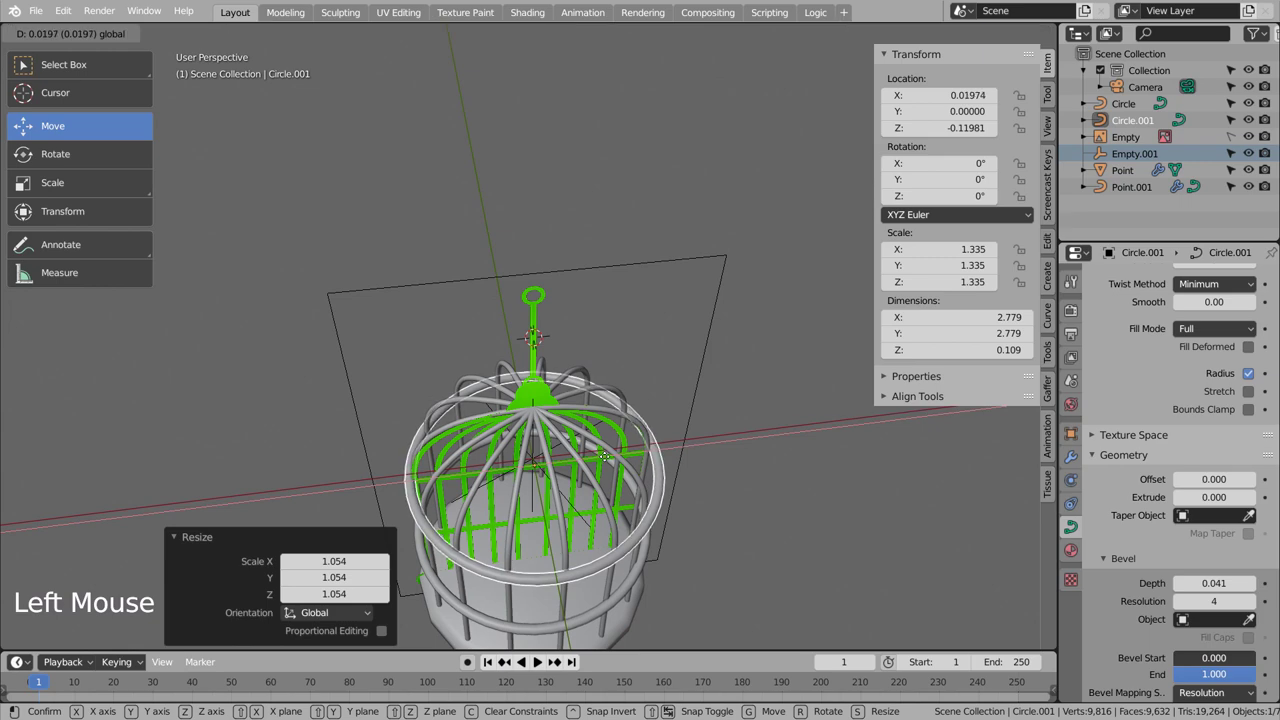
{"action": "middle_click", "coordinate": [721, 469]}
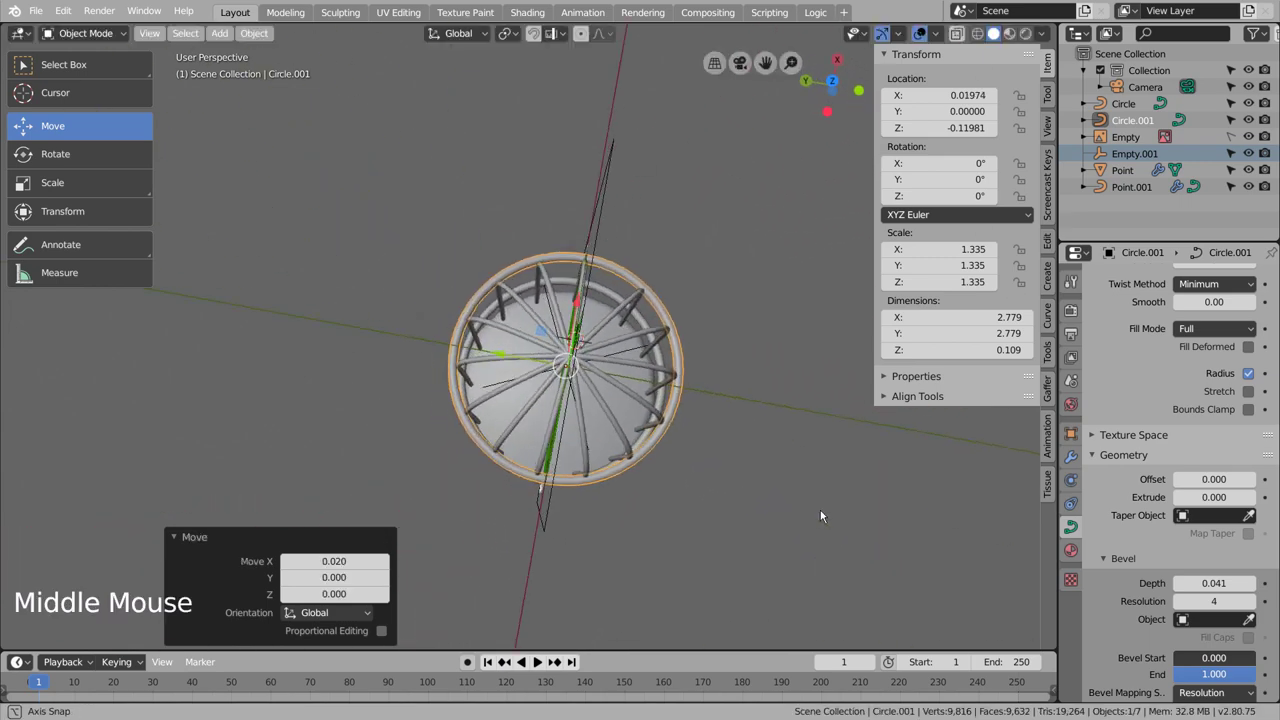
{"action": "key", "text": "KP_1"}
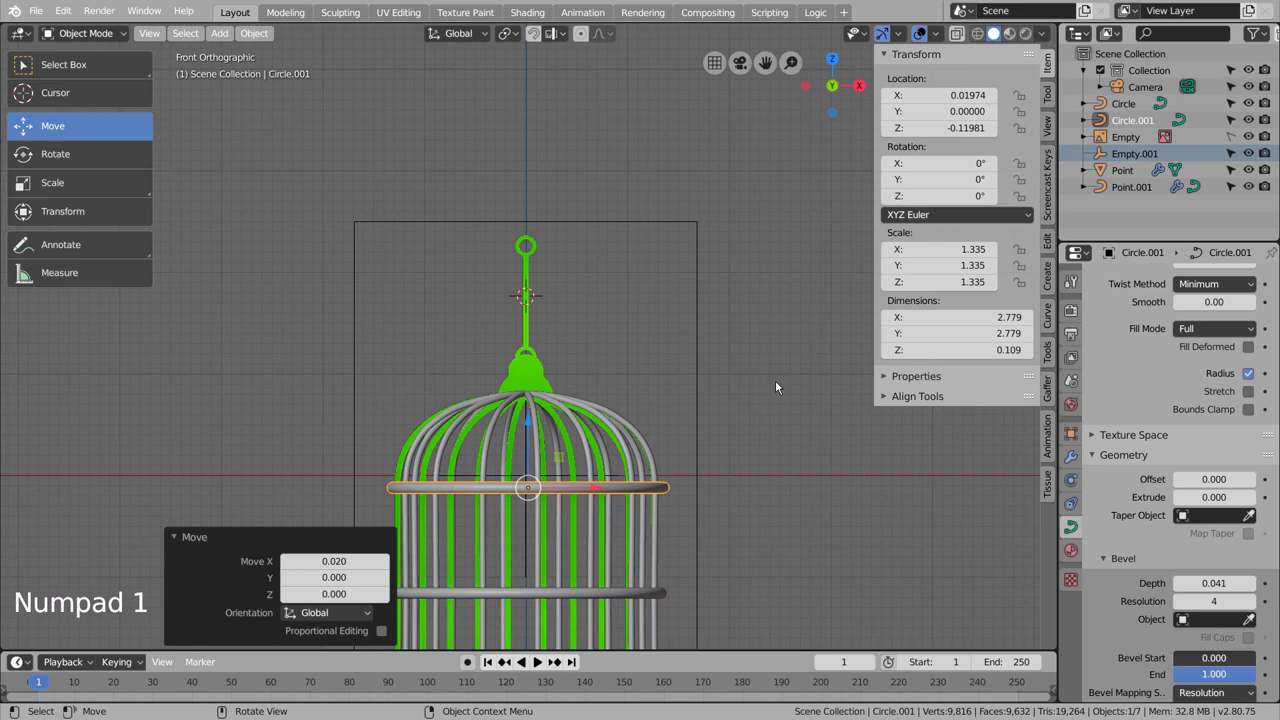
{"action": "left_click", "coordinate": [779, 387]}
{"action": "scroll", "scroll_direction": "down", "scroll_amount": 3}
{"action": "middle_click", "coordinate": [728, 500]}
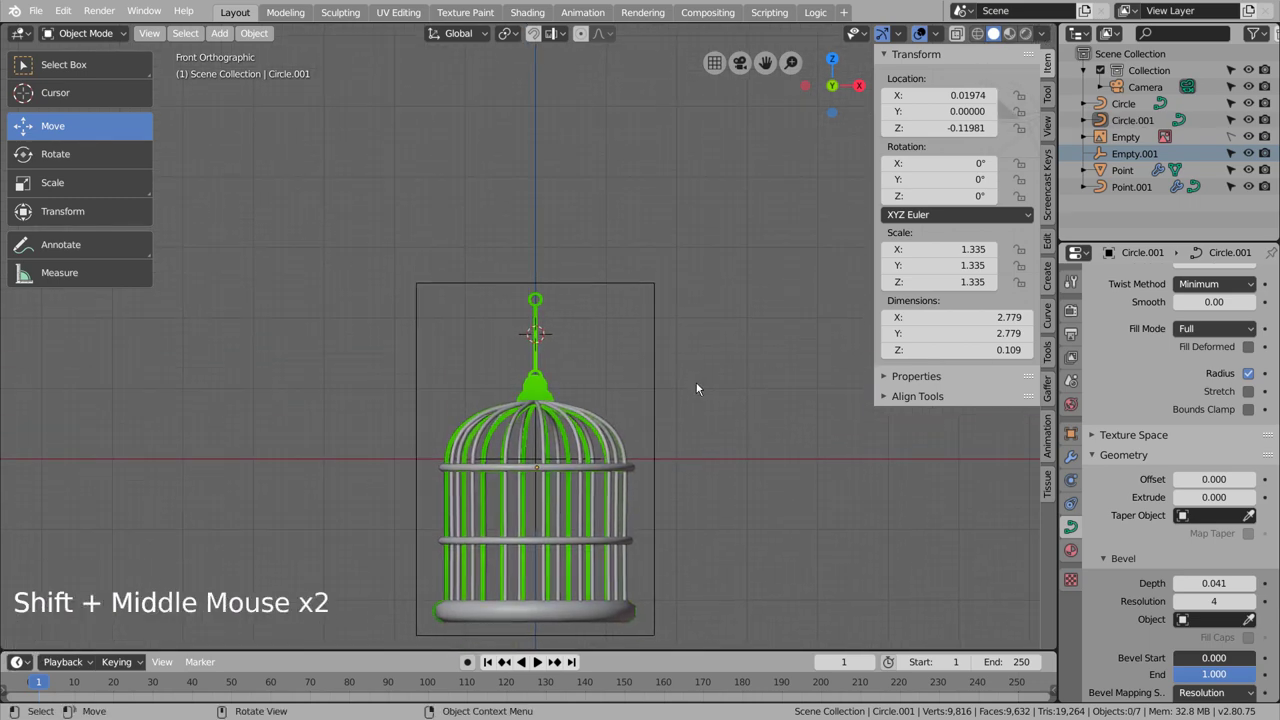
Step: Add a Point curve above the cage and start extruding the ornament's bell outline
{"action": "key", "text": "shift+a"}
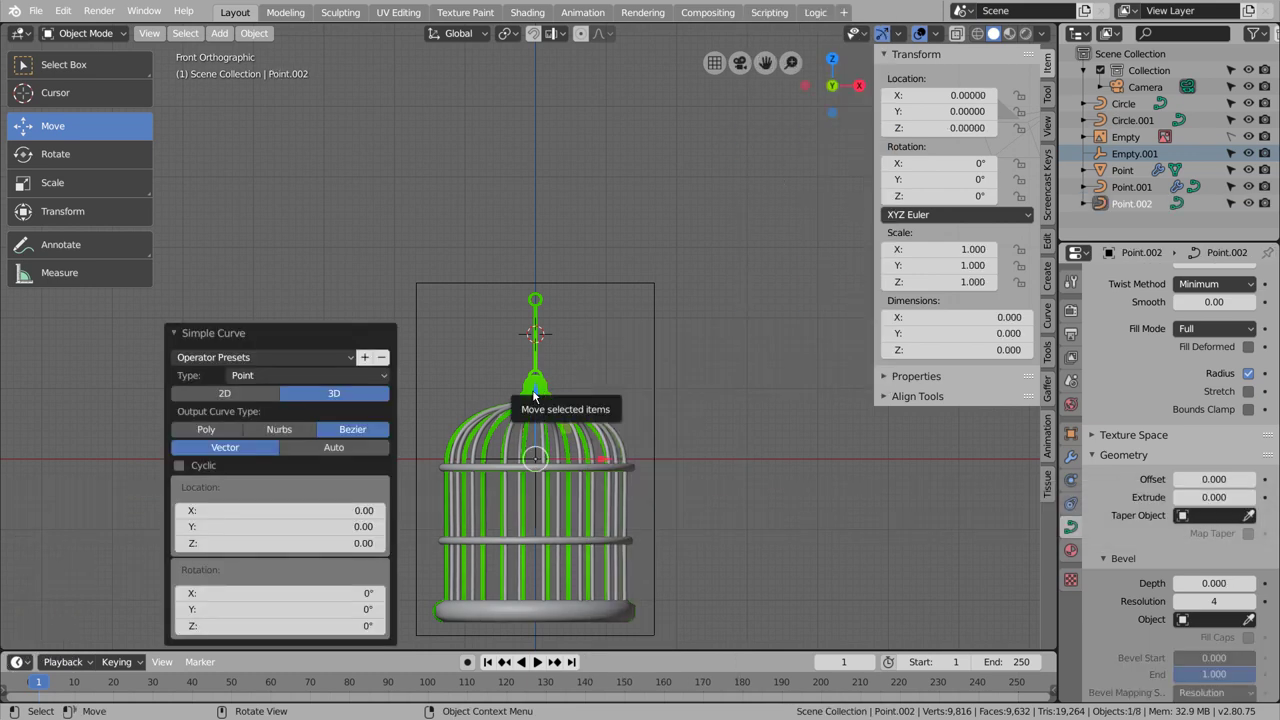
{"action": "left_click", "coordinate": [540, 393]}
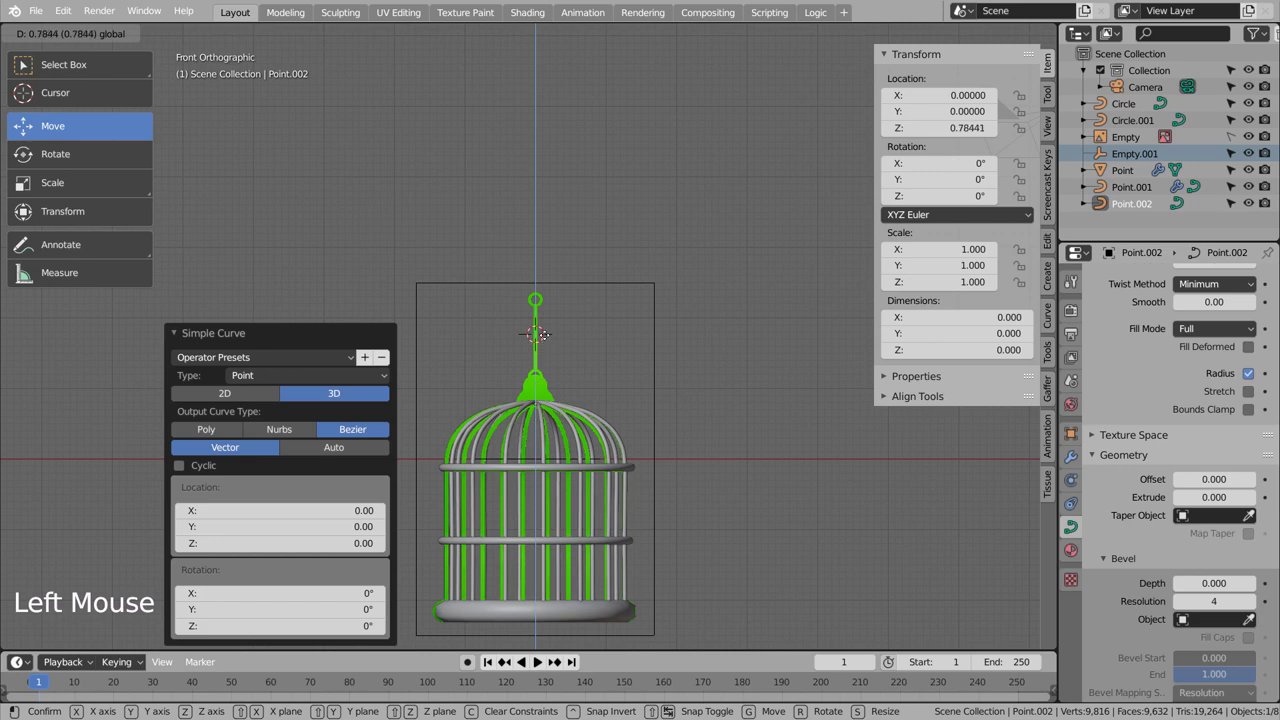
{"action": "scroll", "scroll_direction": "up", "scroll_amount": 3}
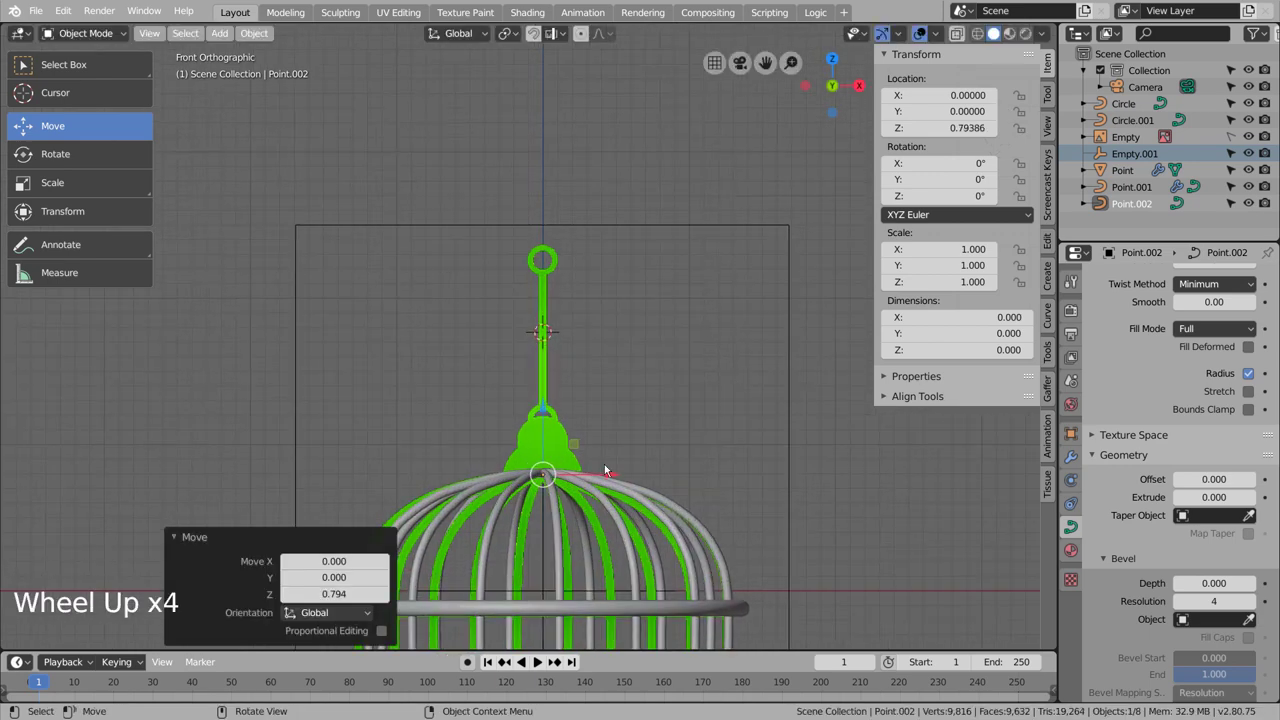
{"action": "key", "text": "Tab"}
{"action": "key", "text": "e"}
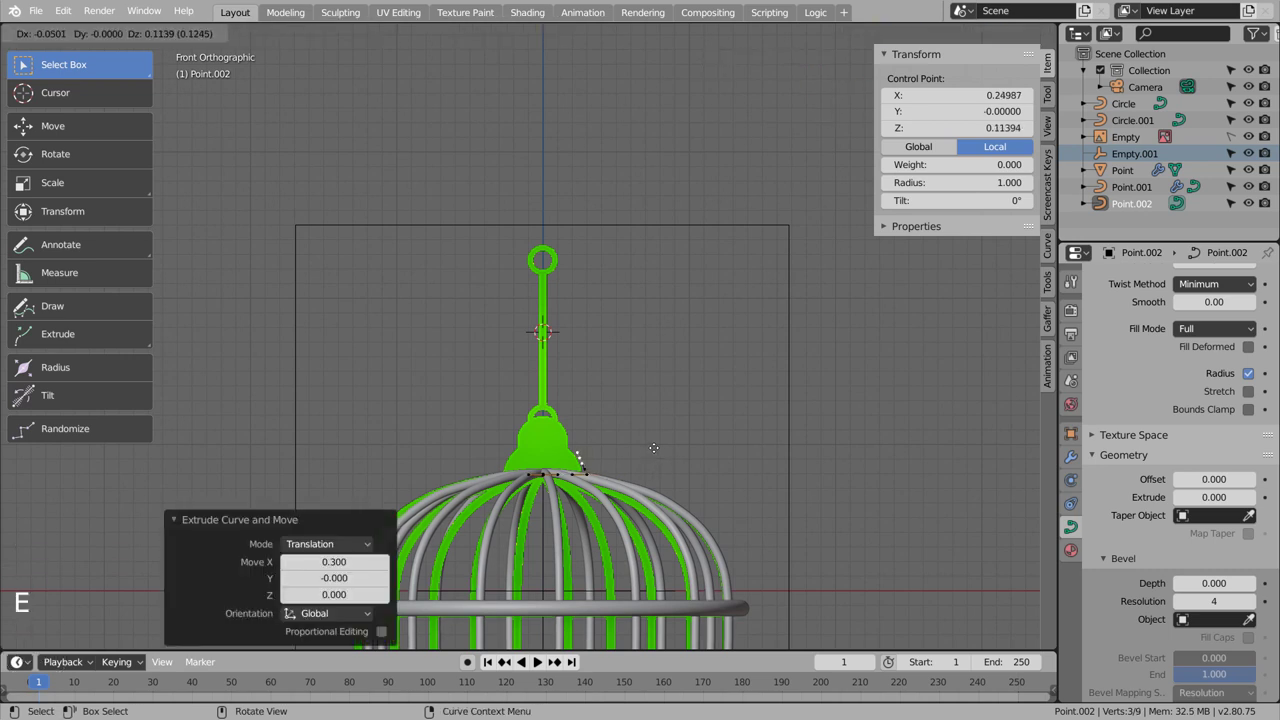
{"action": "key", "text": "e"}
{"action": "key", "text": "e"}
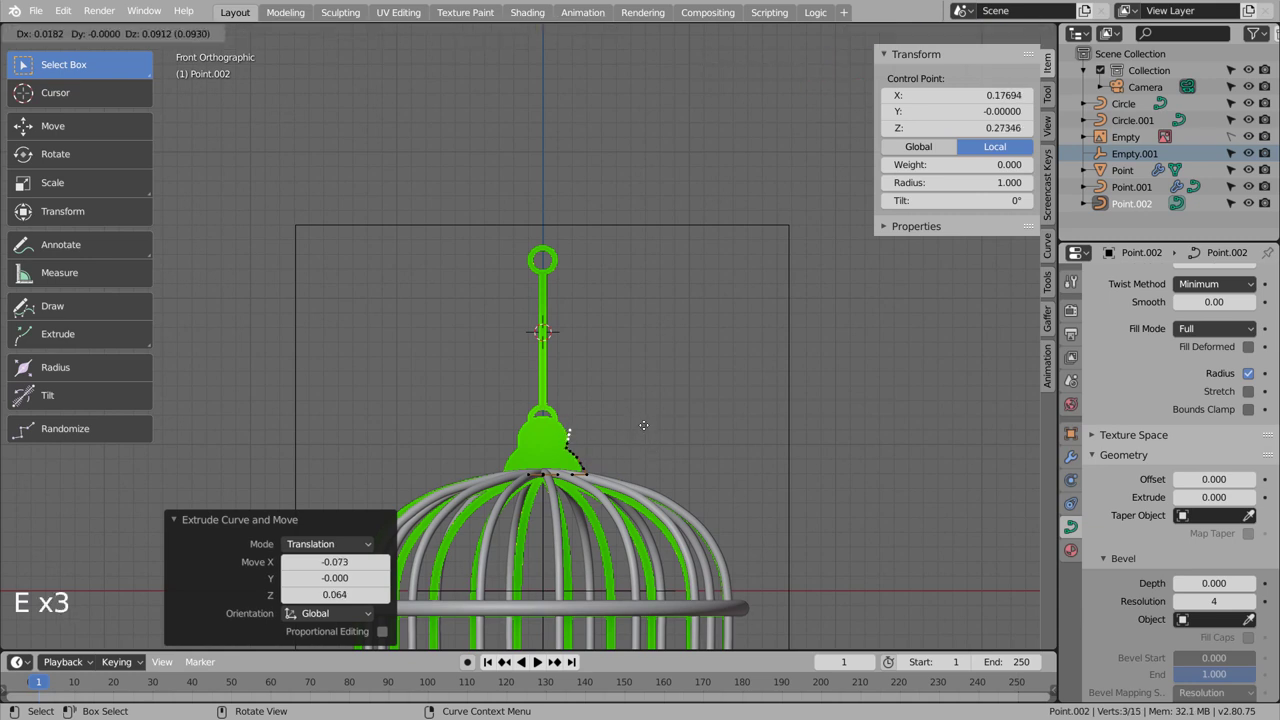
Step: Continue the bell profile up past the hook and end it on the central axis
{"action": "key", "text": "e"}
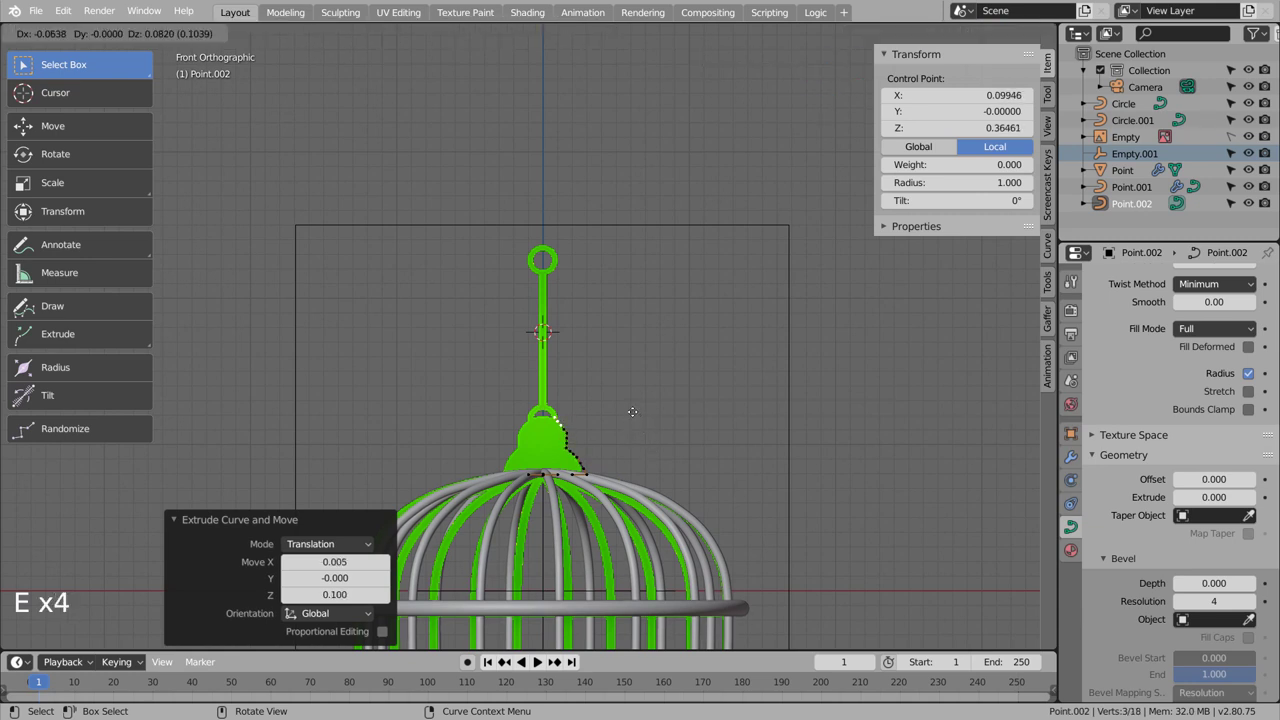
{"action": "key", "text": "e"}
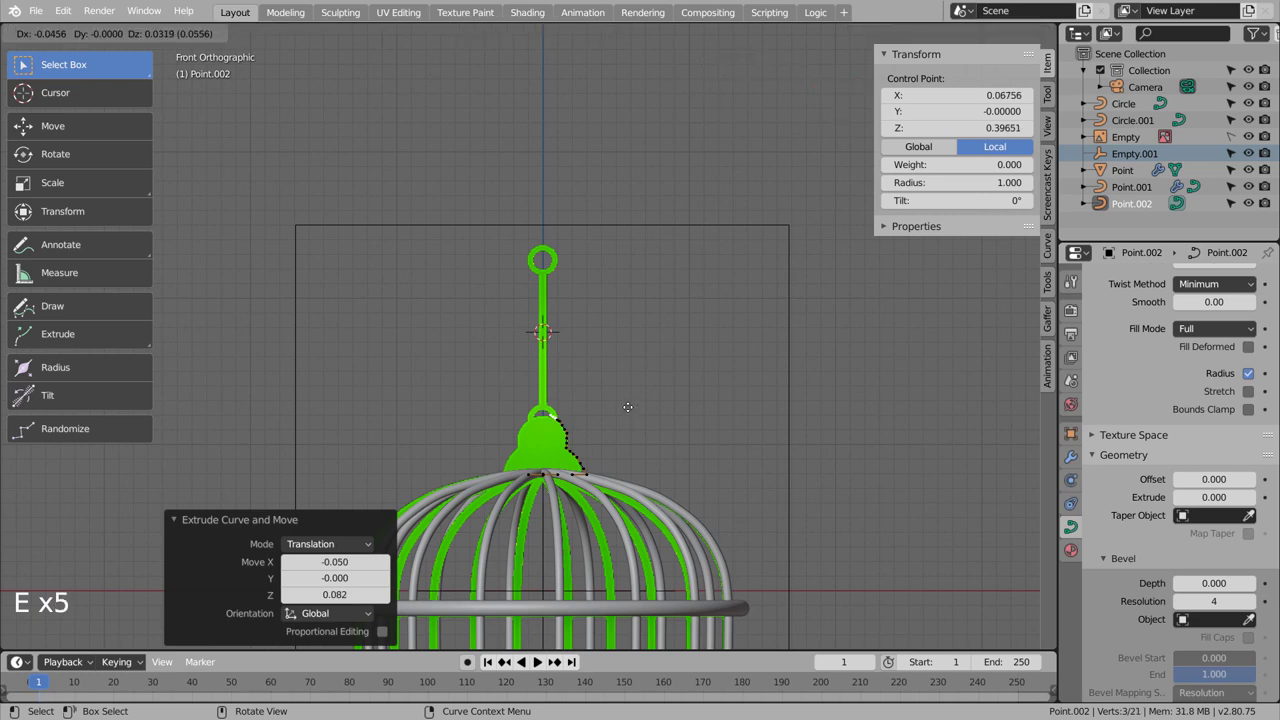
{"action": "key", "text": "e"}
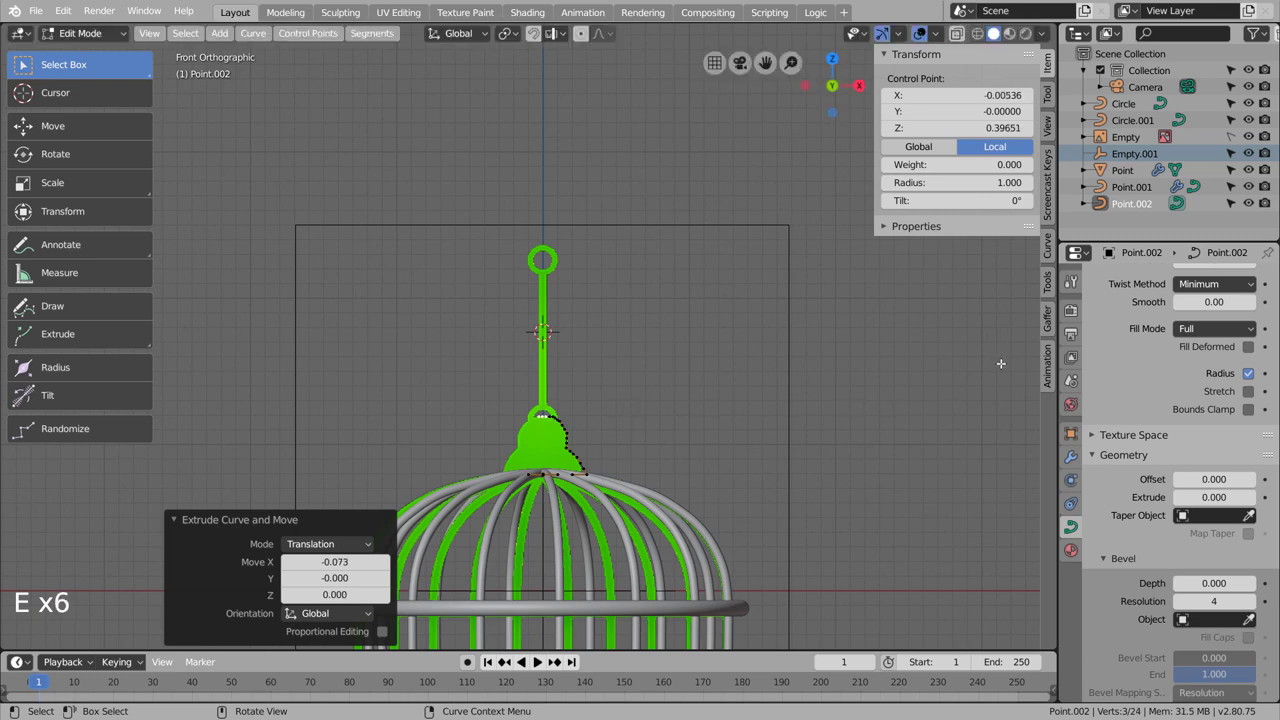
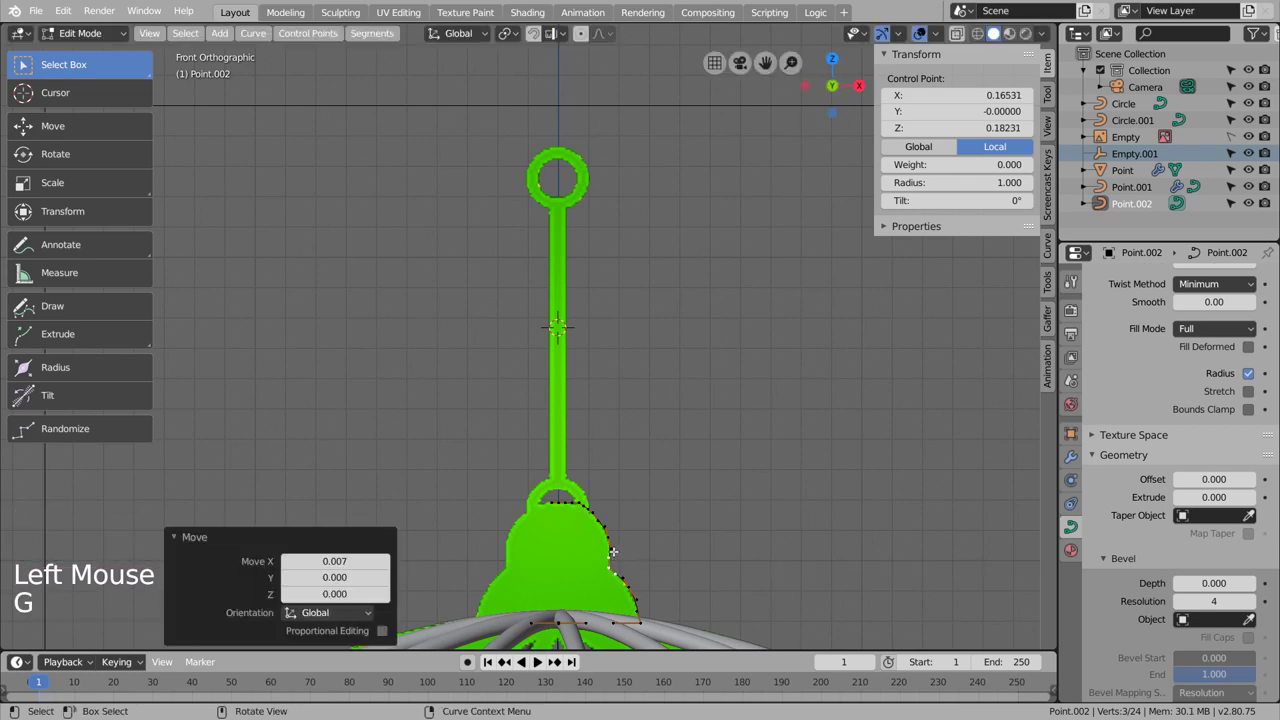
{"action": "key", "text": "Tab"}
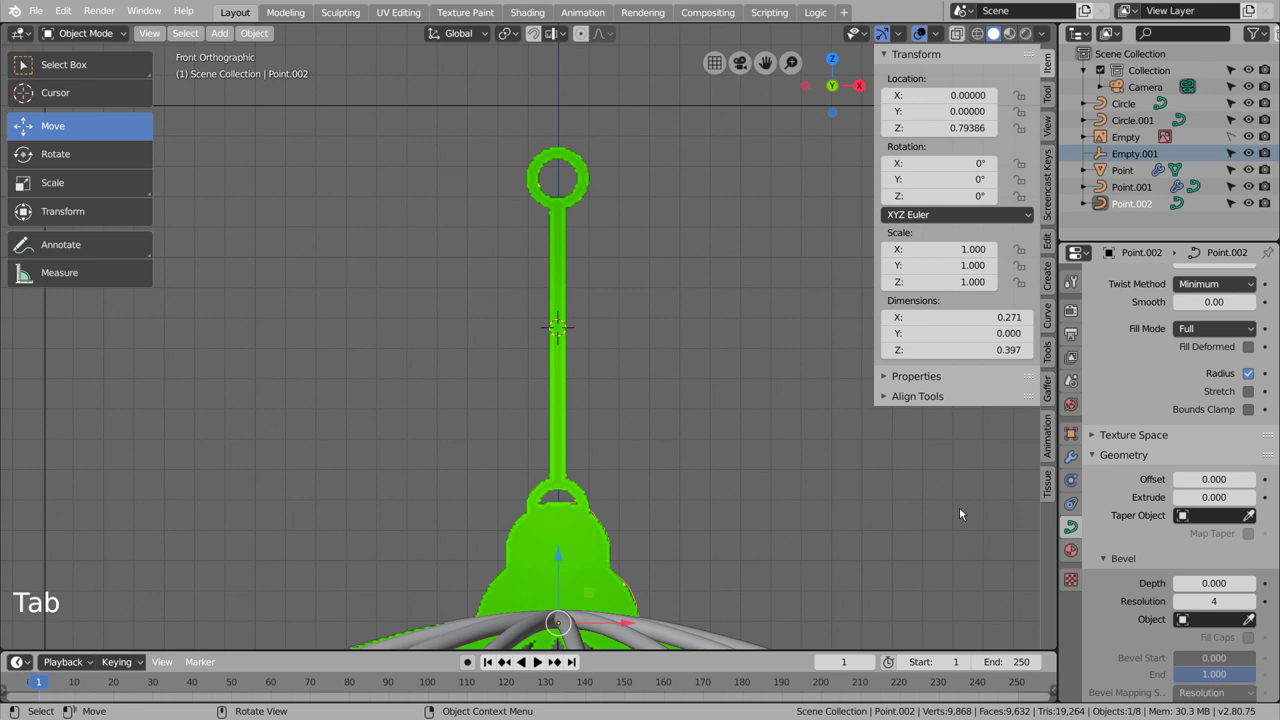
Step: Spin the cap profile into a solid bell ornament with a Screw modifier, smooth shaded
{"action": "left_click", "coordinate": [1078, 459]}
{"action": "left_click", "coordinate": [1167, 279]}
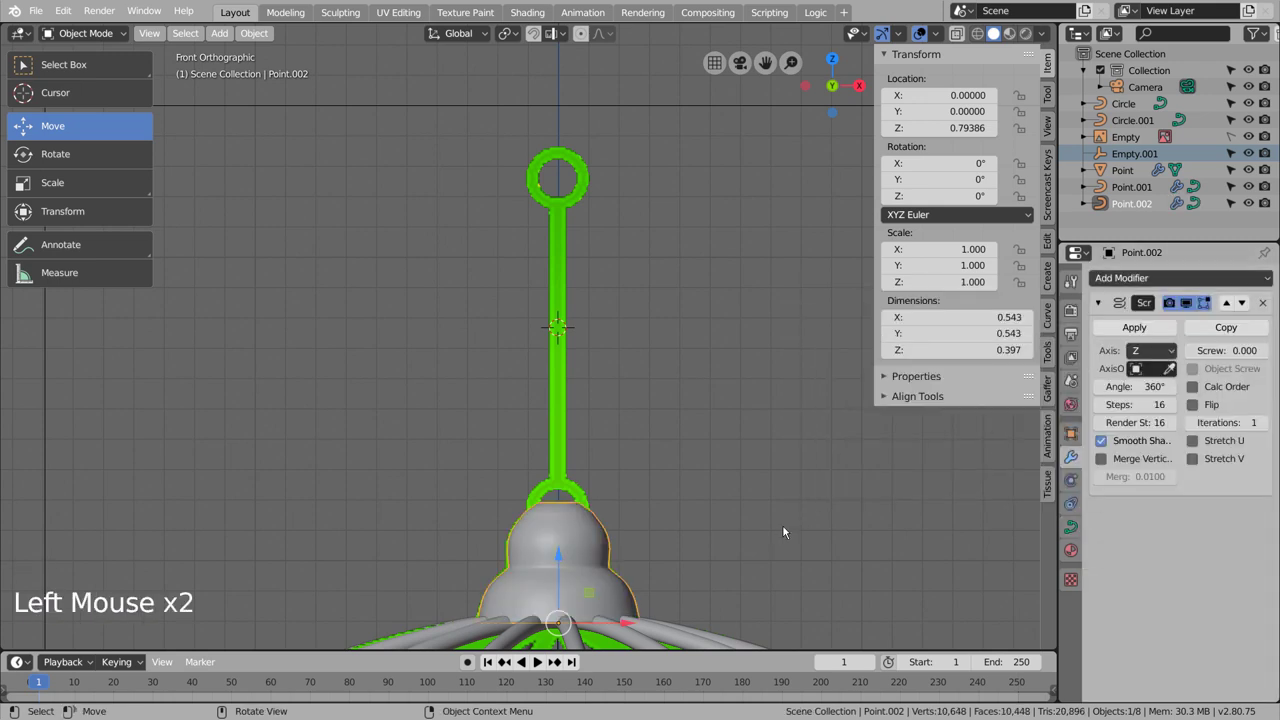
{"action": "key", "text": "Tab"}
{"action": "scroll", "scroll_direction": "down", "scroll_amount": 3}
{"action": "left_click", "coordinate": [782, 532]}
Step: Orbit to check the cap, then return to the front view
{"action": "scroll", "scroll_direction": "down", "scroll_amount": 3}
{"action": "middle_click", "coordinate": [777, 542]}
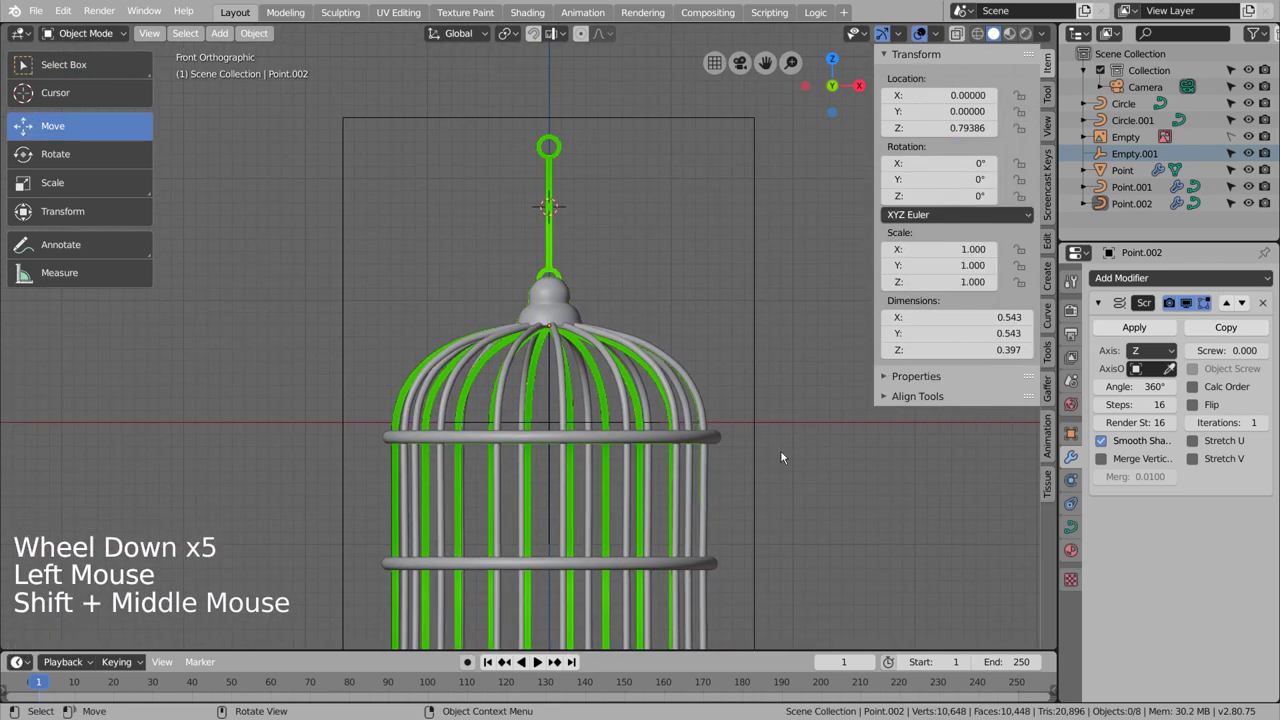
{"action": "middle_click", "coordinate": [786, 456]}
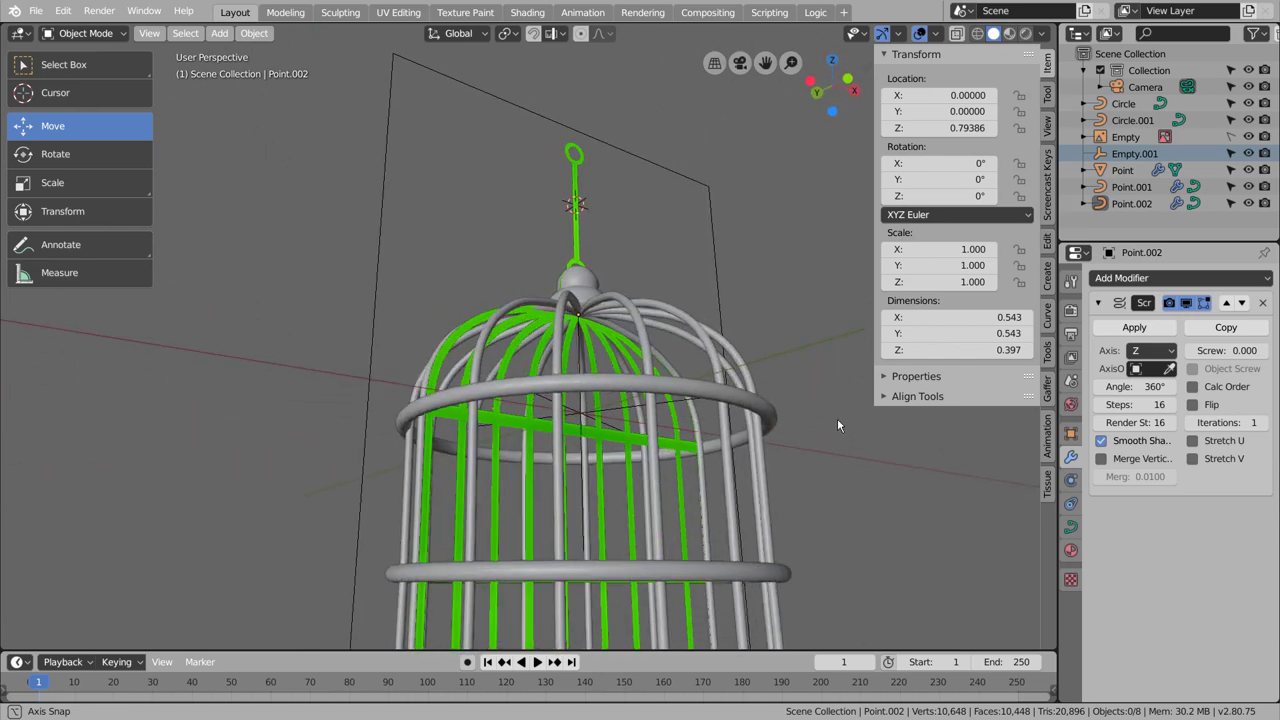
{"action": "key", "text": "KP_1"}
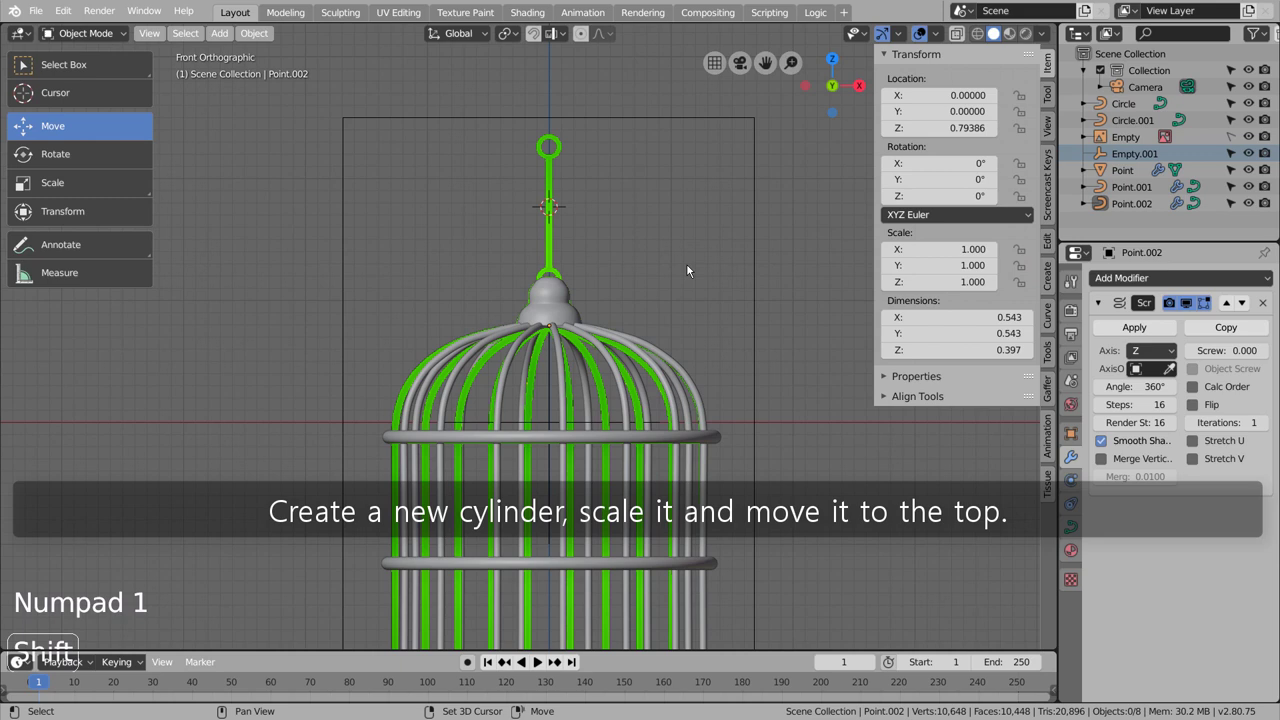
{"action": "middle_click", "coordinate": [680, 216]}
Step: Add a cylinder, turn it to face the front and shrink it onto the hook's top loop
{"action": "left_click", "coordinate": [671, 430]}
{"action": "key", "text": "shift+a"}
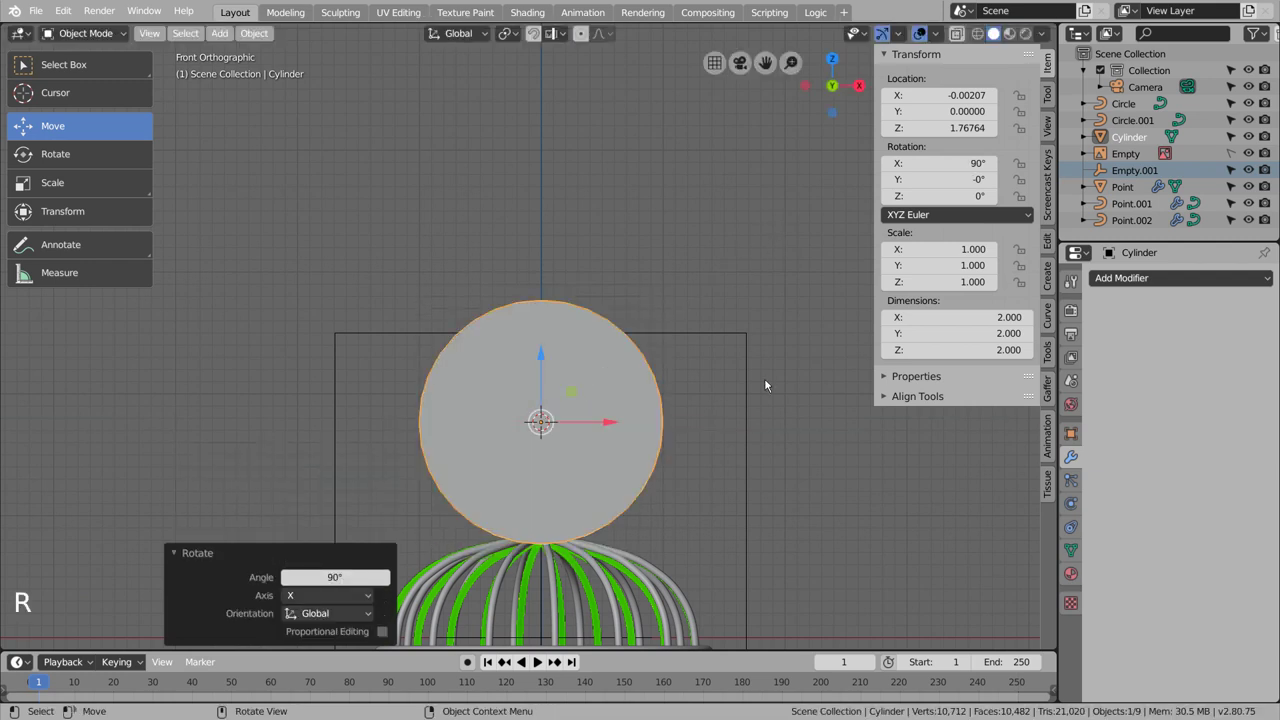
{"action": "scroll", "scroll_direction": "down", "scroll_amount": 3}
{"action": "key", "text": "s"}
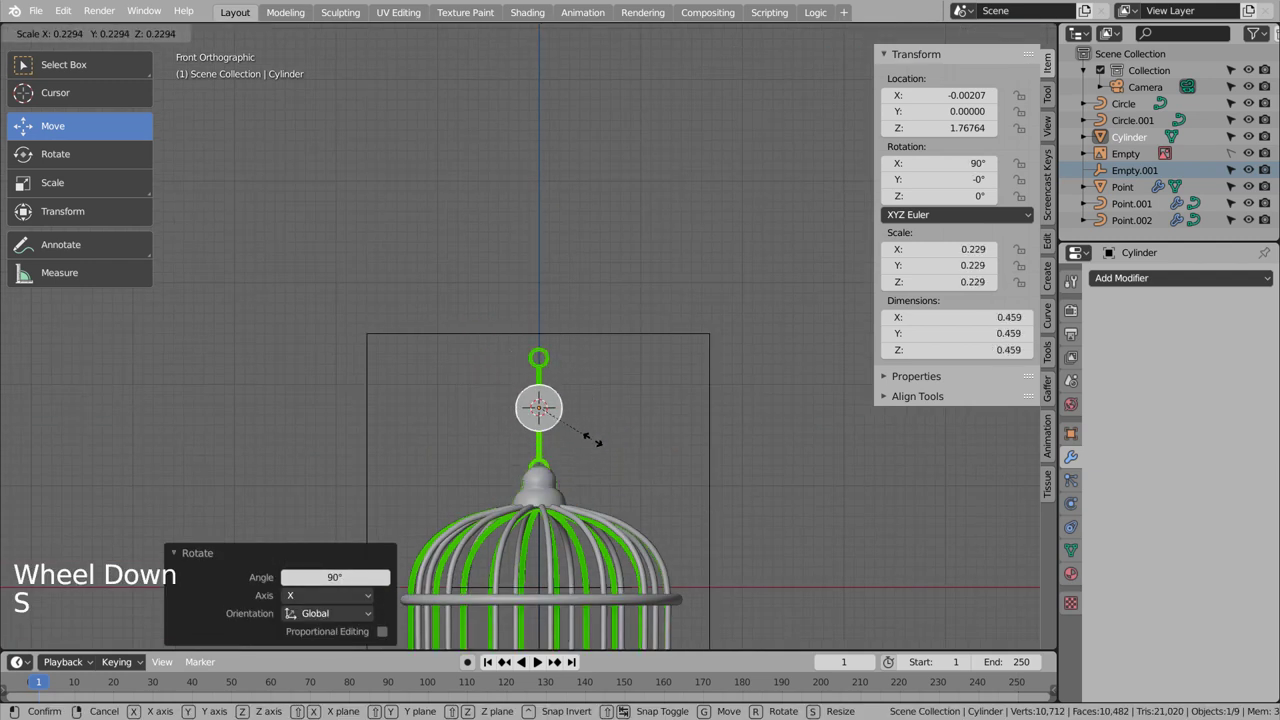
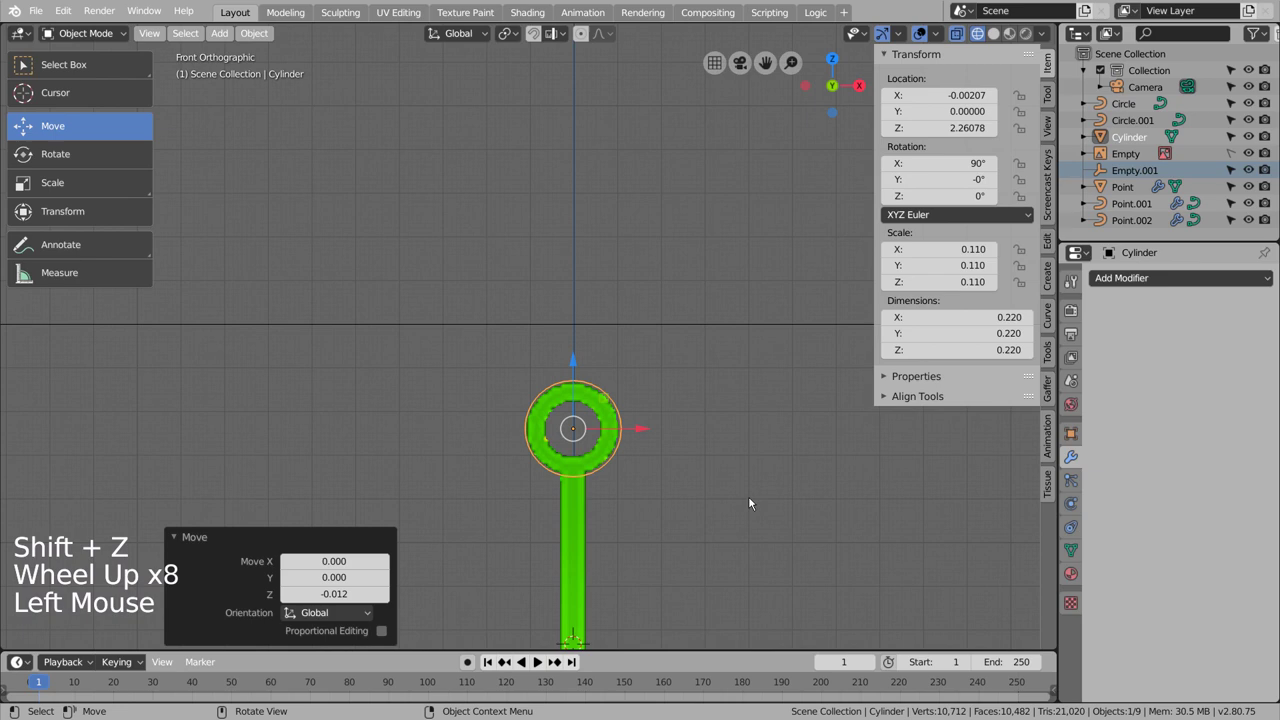
{"action": "key", "text": "s"}
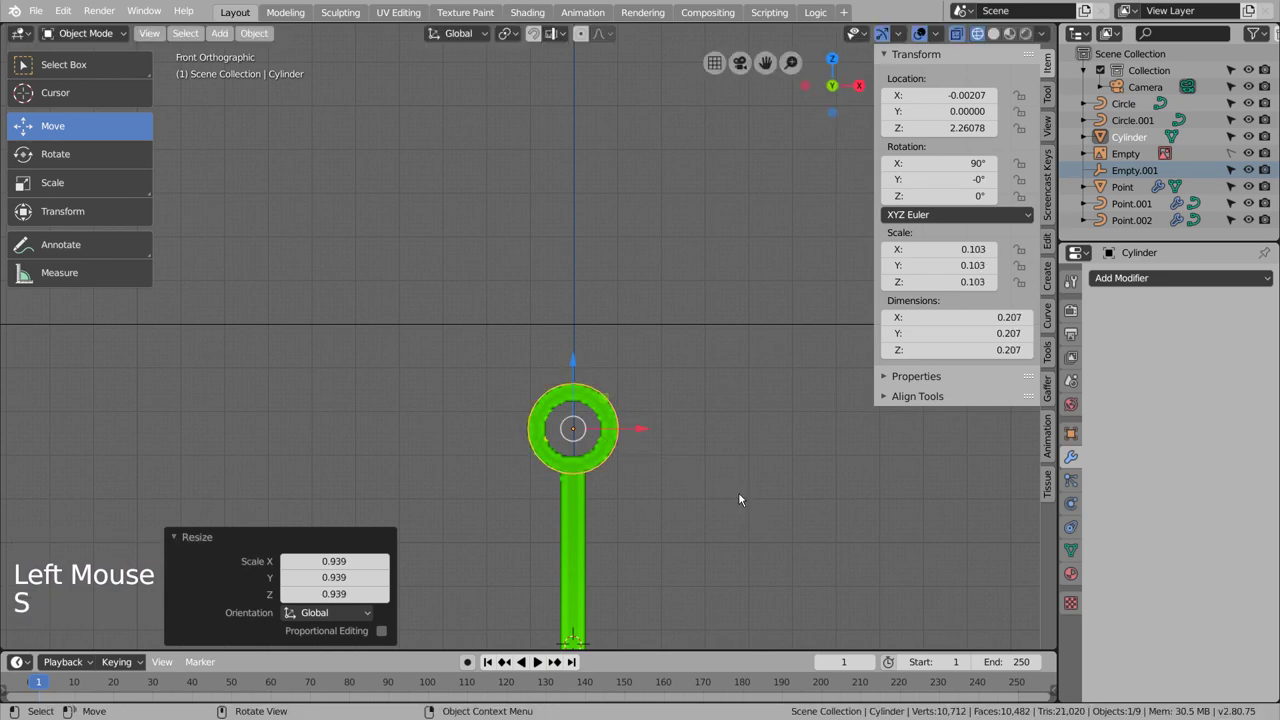
Step: In Edit Mode, inset the cylinder's front faces and delete the centre face to leave a ring
{"action": "key", "text": "Tab"}
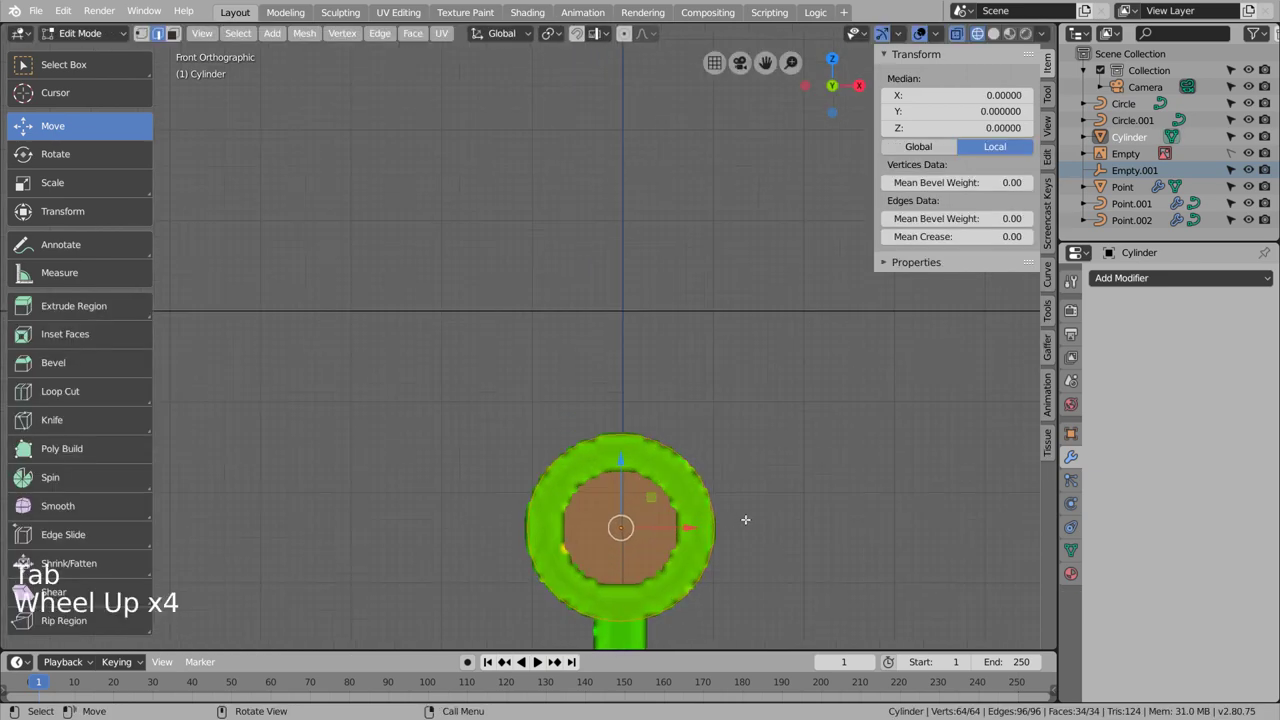
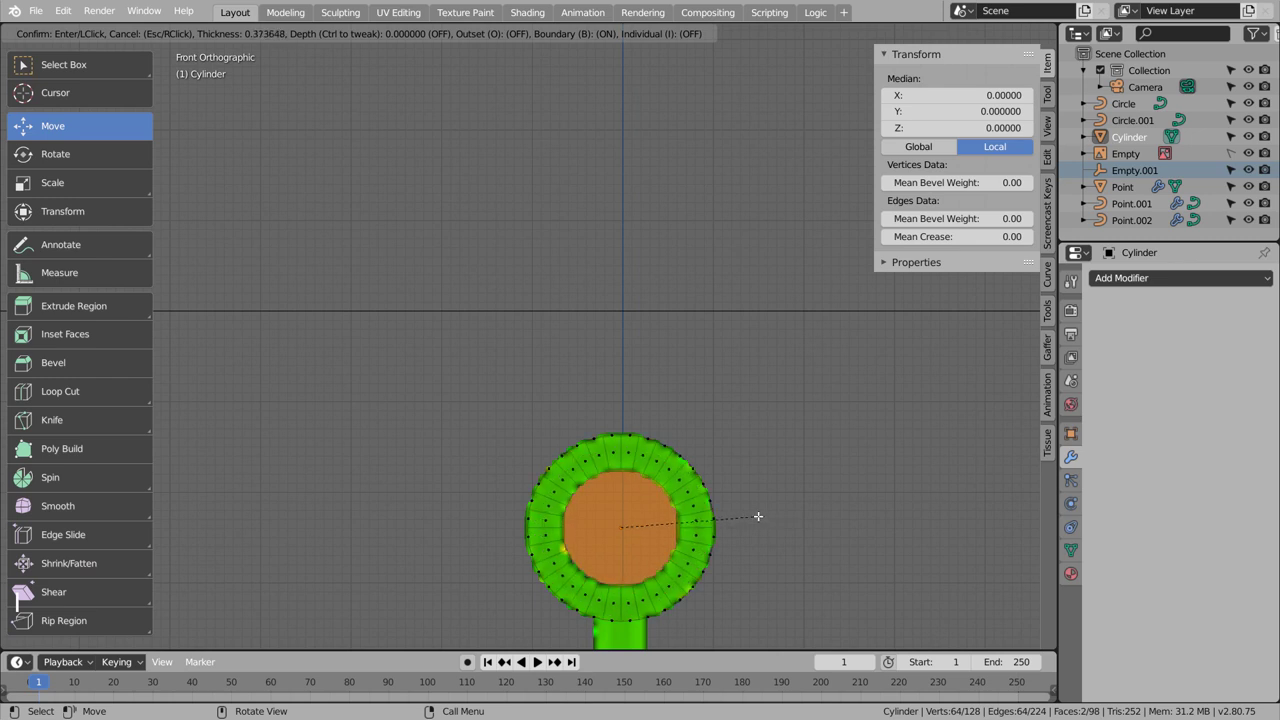
{"action": "key", "text": "x"}
{"action": "key", "text": "x"}
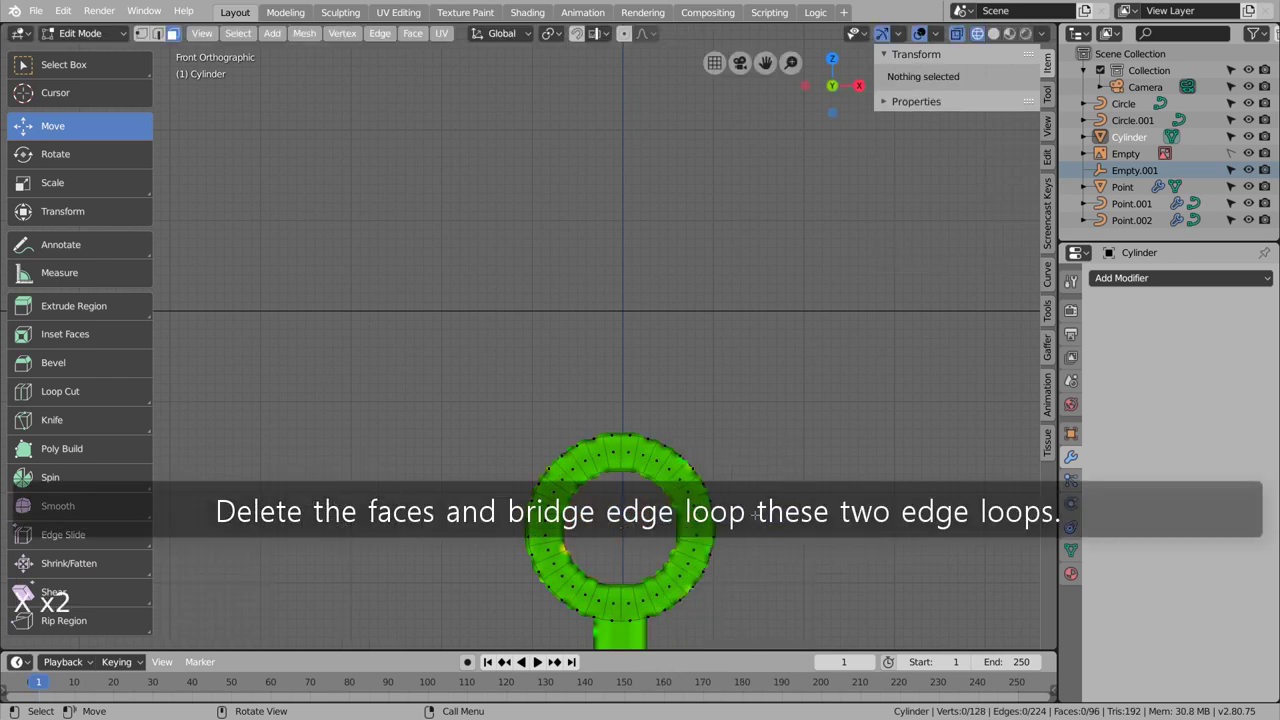
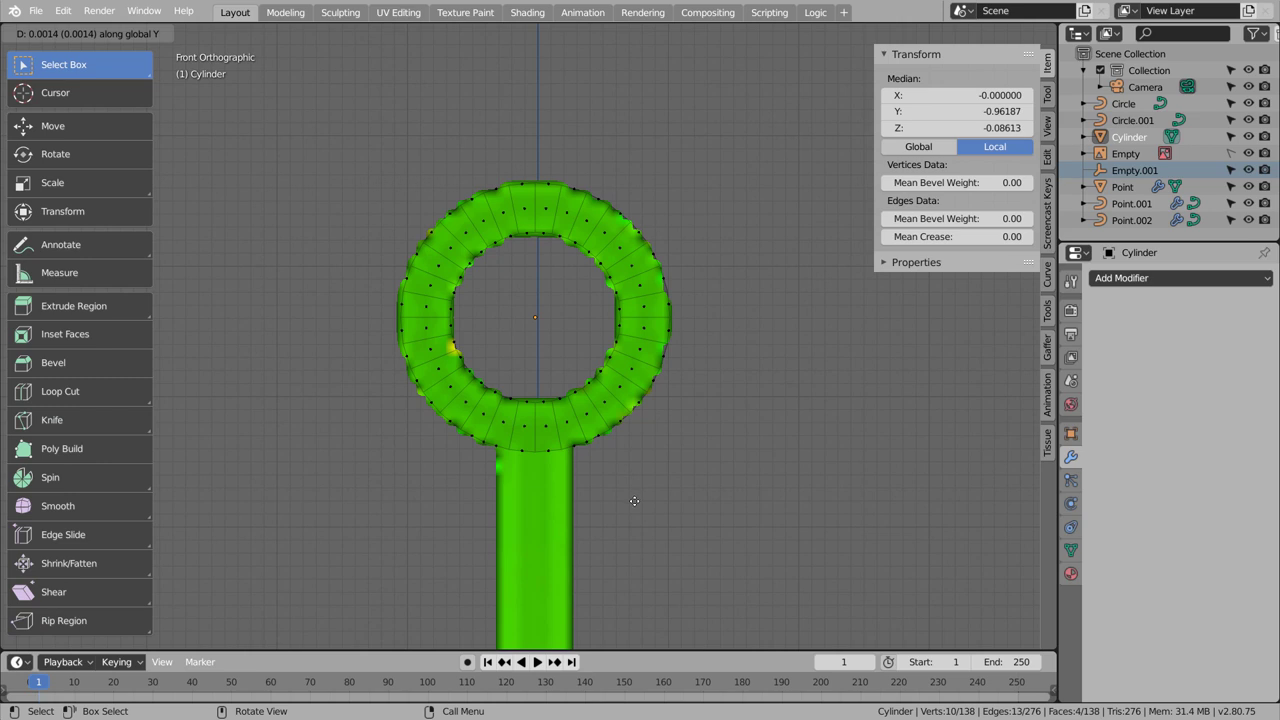
Step: Flatten and scale the ring's bottom faces to stem width, then extrude them downward into a stem
{"action": "key", "text": "ctrl+z"}
{"action": "key", "text": "g"}
{"action": "key", "text": "ctrl+z"}
{"action": "key", "text": "e"}
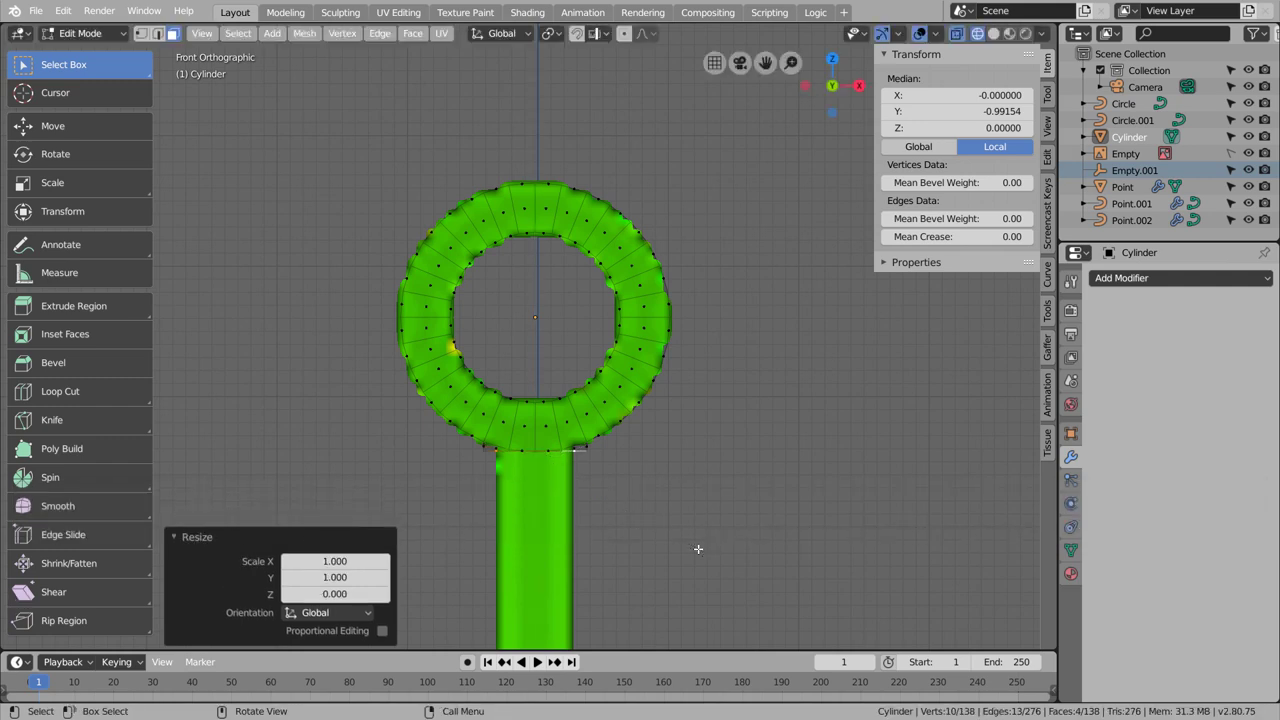
{"action": "scroll", "scroll_direction": "up", "scroll_amount": 3}
{"action": "key", "text": "s"}
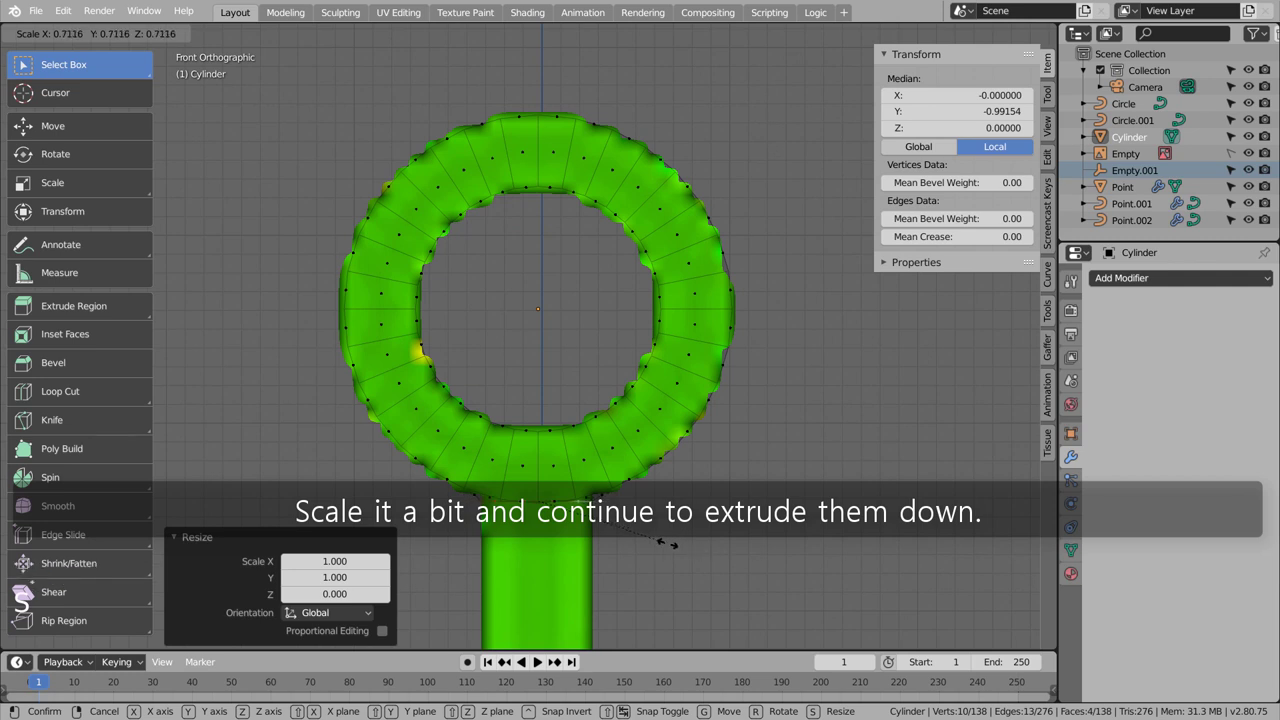
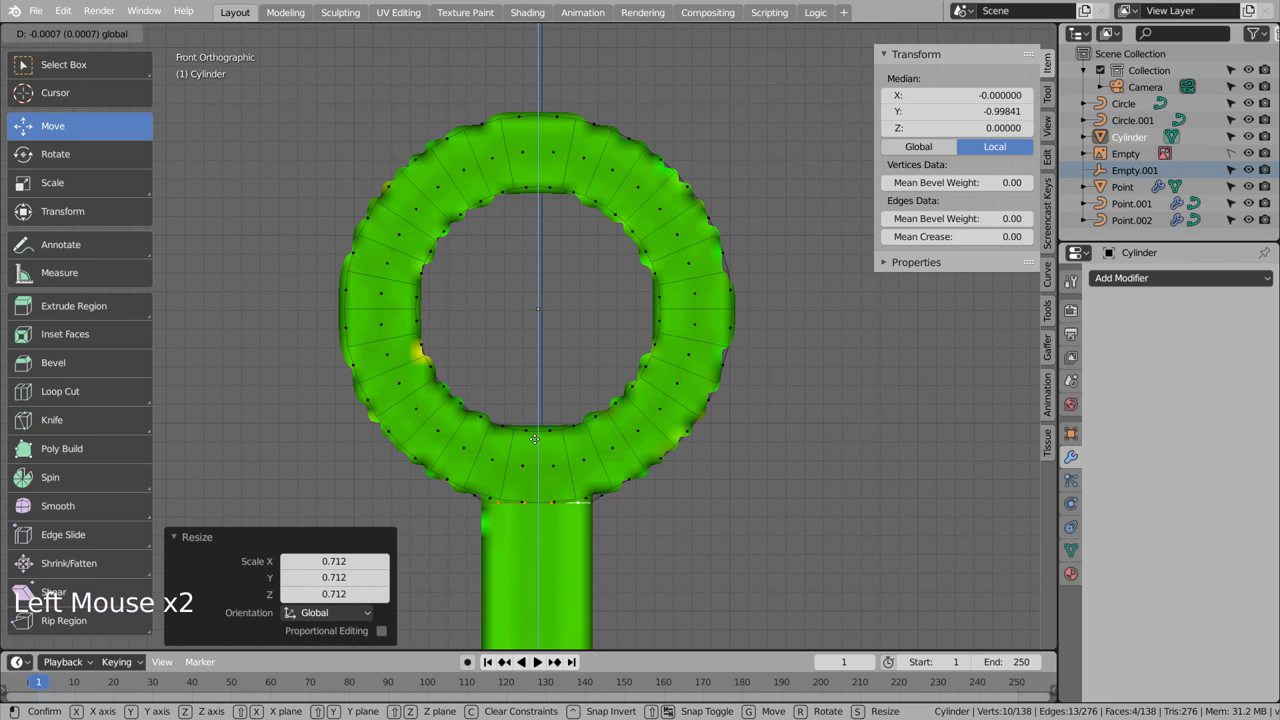
{"action": "key", "text": "e"}
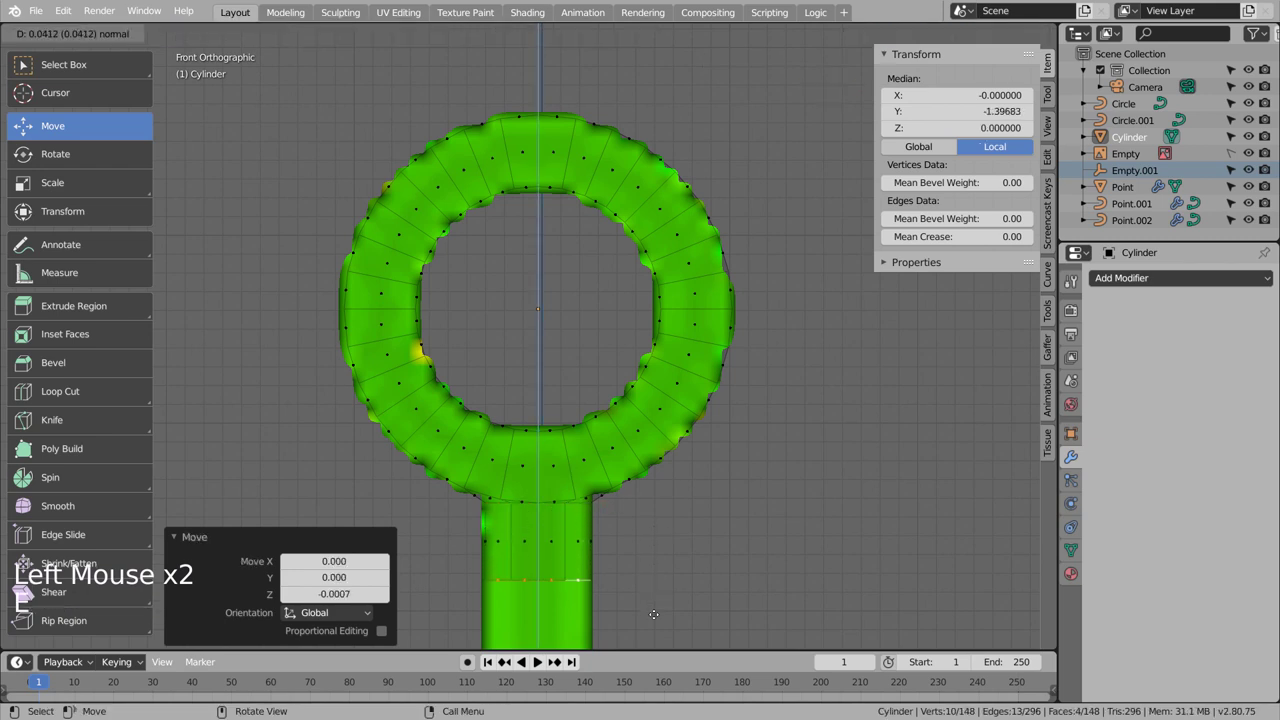
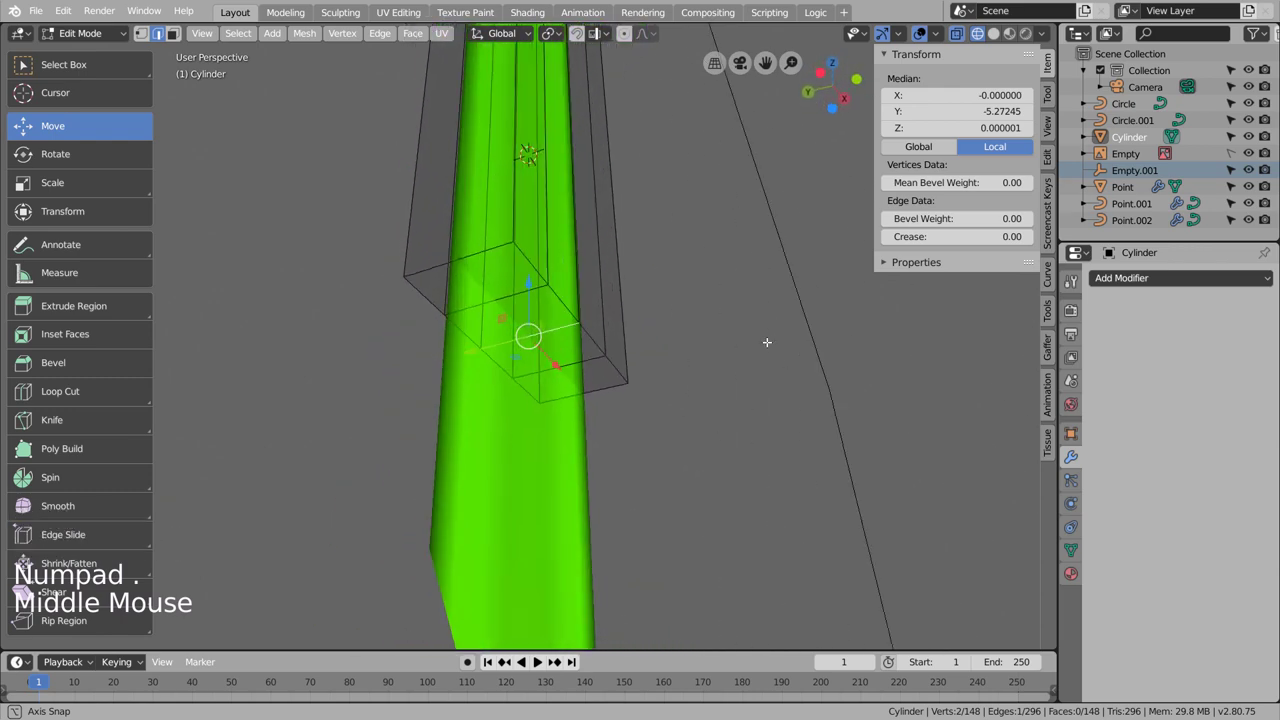
Step: Leave Edit Mode and add a Mirror modifier to the hanger rod
{"action": "key", "text": "shift+s"}
{"action": "key", "text": "Tab"}
{"action": "left_click", "coordinate": [259, 38]}
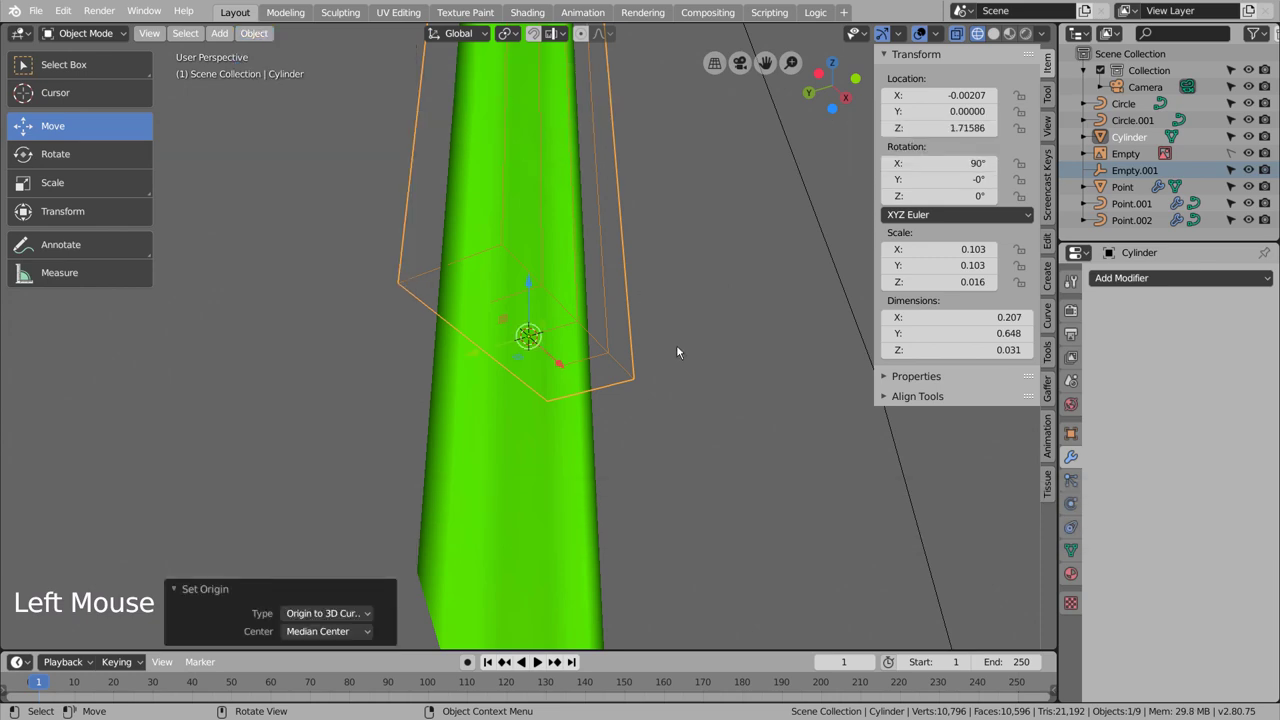
{"action": "left_click", "coordinate": [1154, 286]}
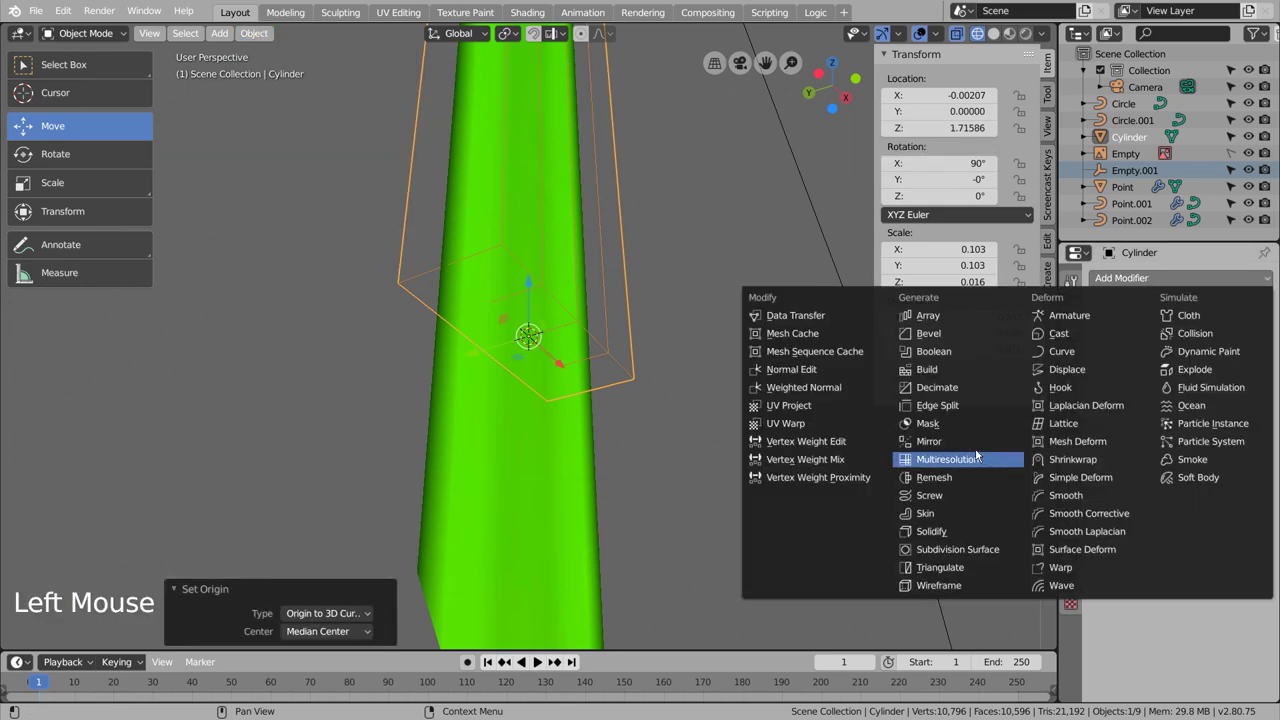
{"action": "left_click", "coordinate": [1110, 408]}
{"action": "left_click", "coordinate": [1112, 368]}
Step: Mirror the rod along Y instead of Z and check both rings from the front ortho view
{"action": "scroll", "scroll_direction": "down", "scroll_amount": 3}
{"action": "middle_click", "coordinate": [790, 477]}
{"action": "scroll", "scroll_direction": "down", "scroll_amount": 3}
{"action": "middle_click", "coordinate": [701, 472]}
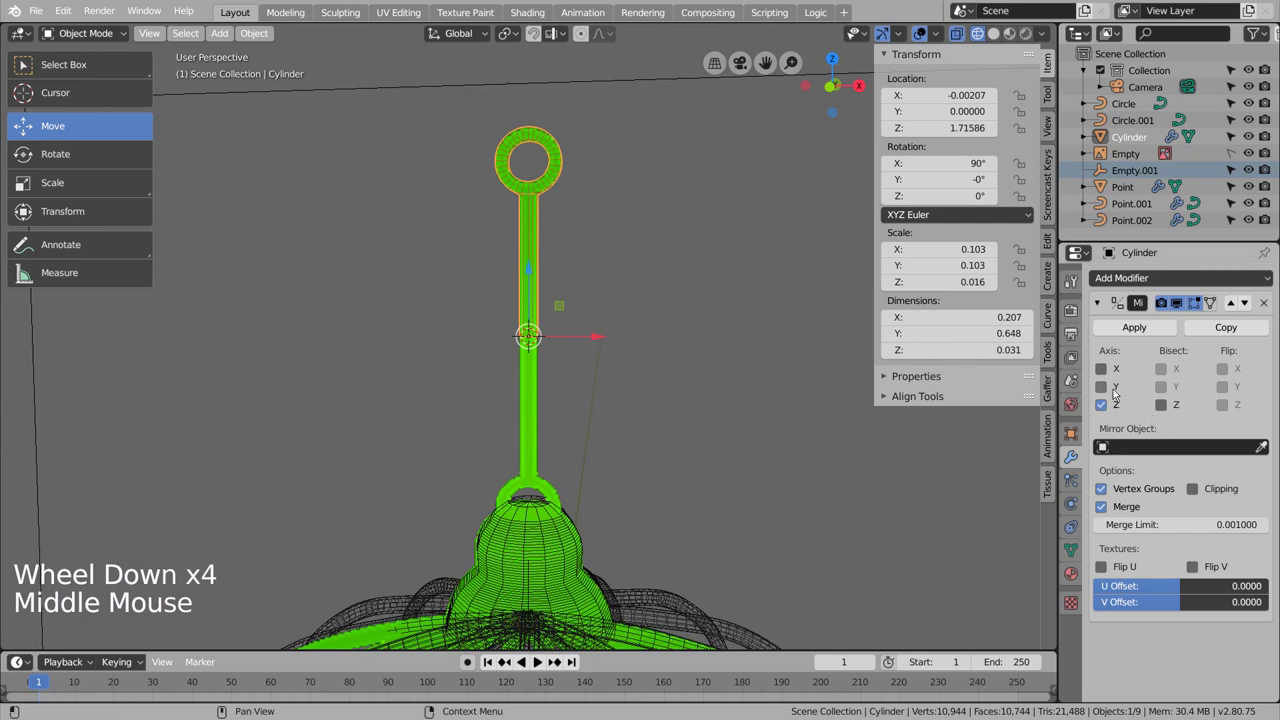
{"action": "left_click", "coordinate": [1118, 391]}
{"action": "left_click", "coordinate": [1116, 411]}
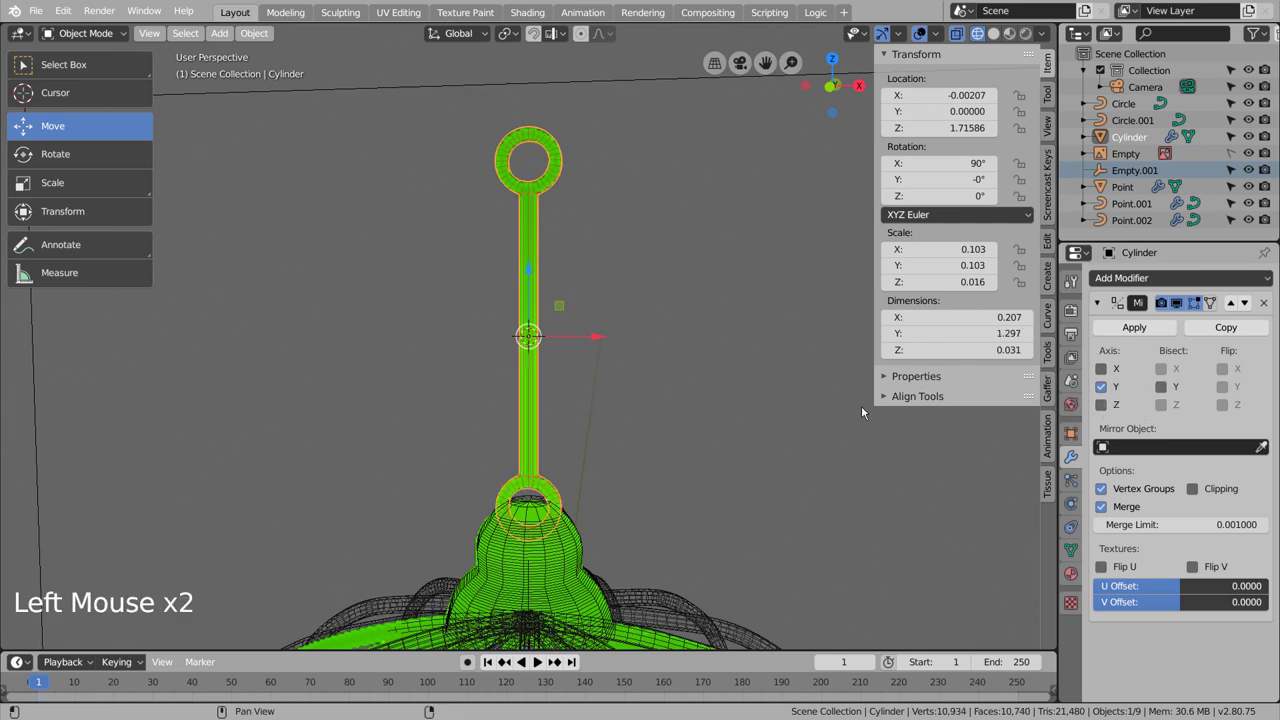
{"action": "key", "text": "KP_1"}
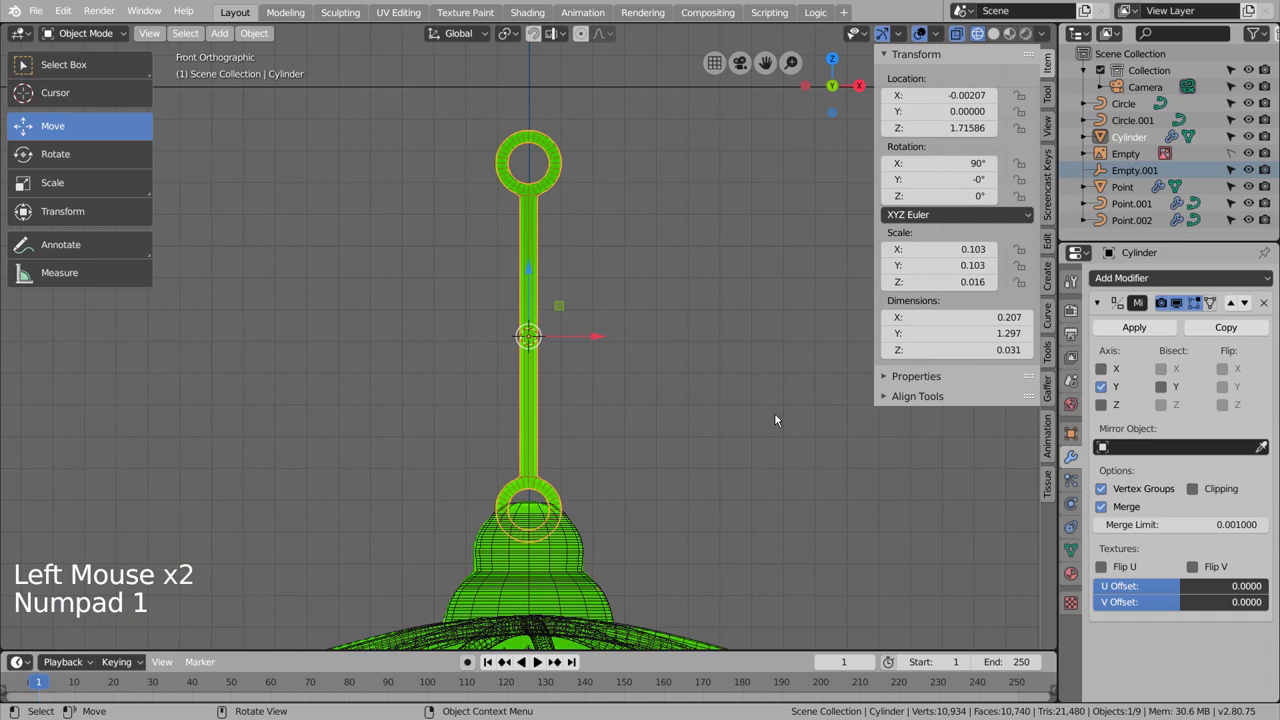
{"action": "scroll", "scroll_direction": "up", "scroll_amount": 3}
{"action": "middle_click", "coordinate": [604, 557]}
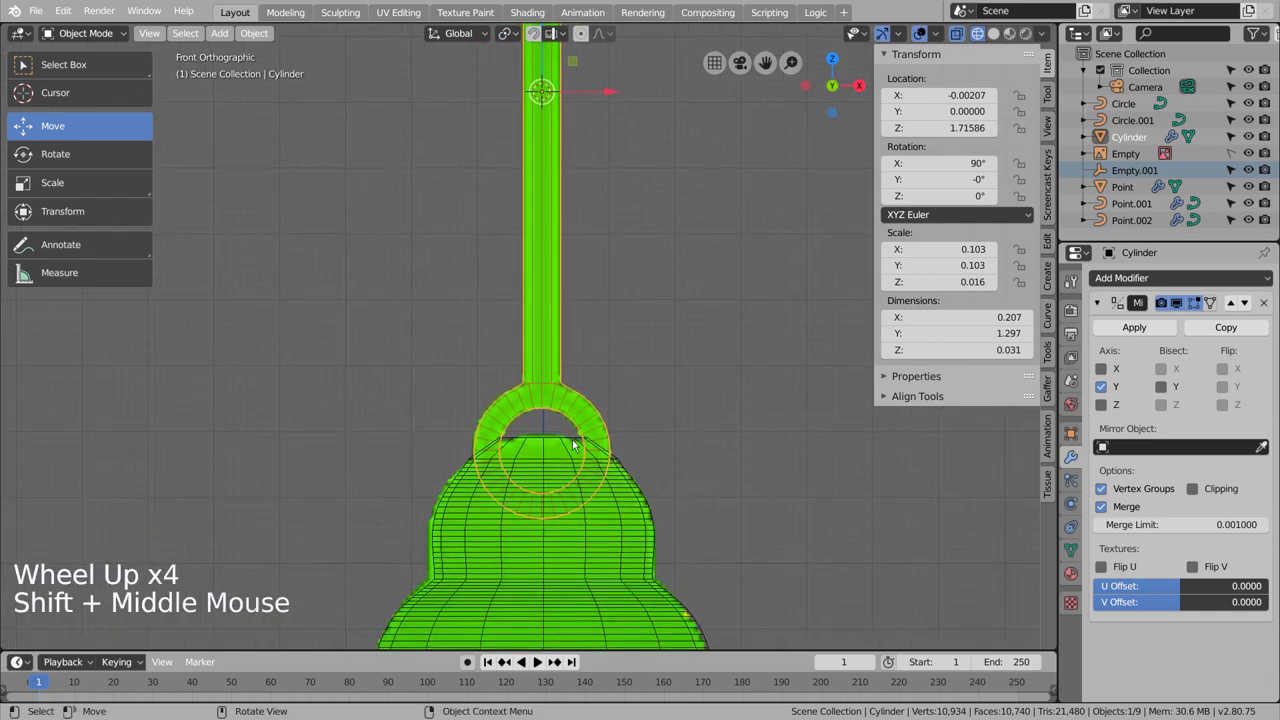
{"action": "middle_click", "coordinate": [680, 246]}
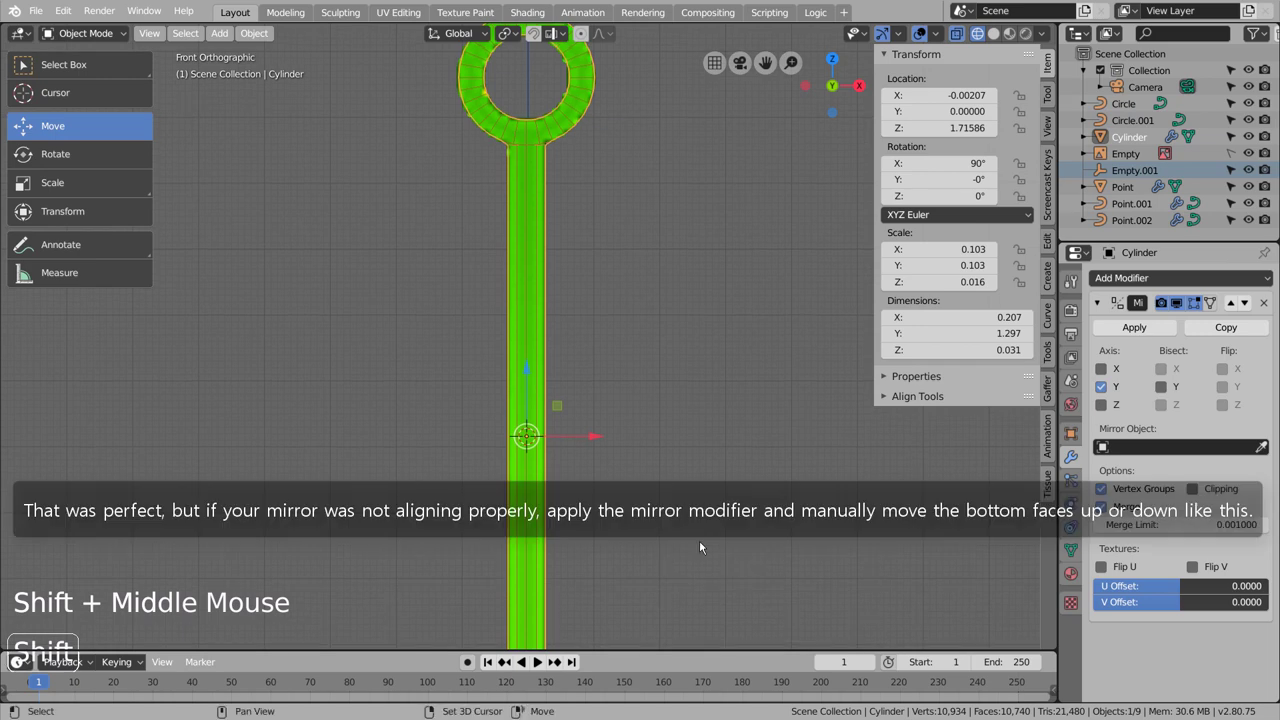
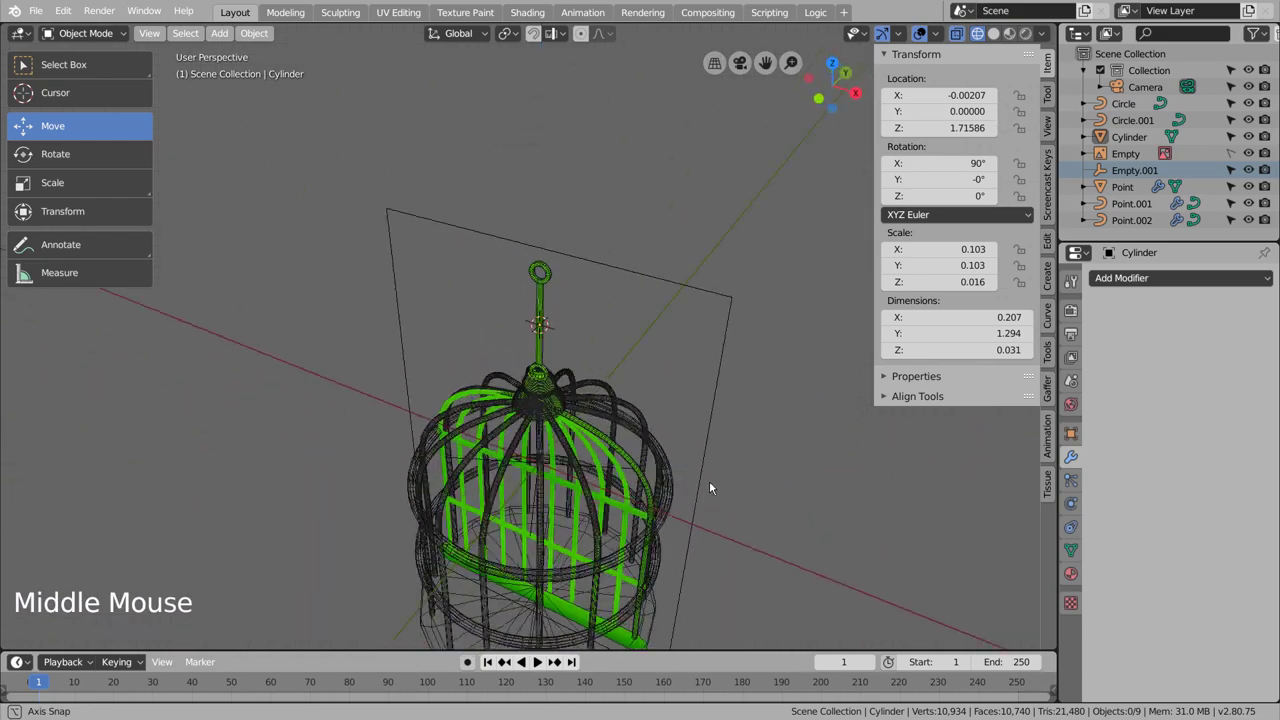
Step: Orbit to face the cage and switch the viewport shading to Solid
{"action": "middle_click", "coordinate": [732, 498]}
{"action": "scroll", "scroll_direction": "down", "scroll_amount": 3}
{"action": "middle_click", "coordinate": [679, 357]}
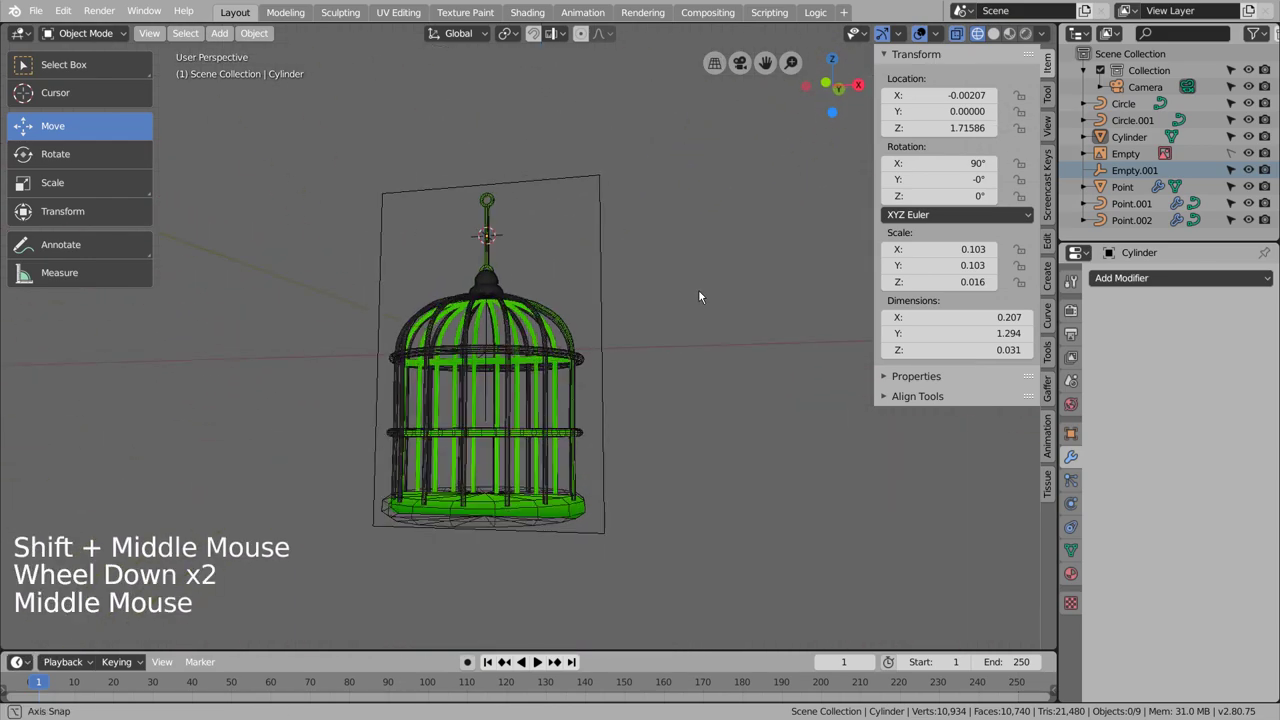
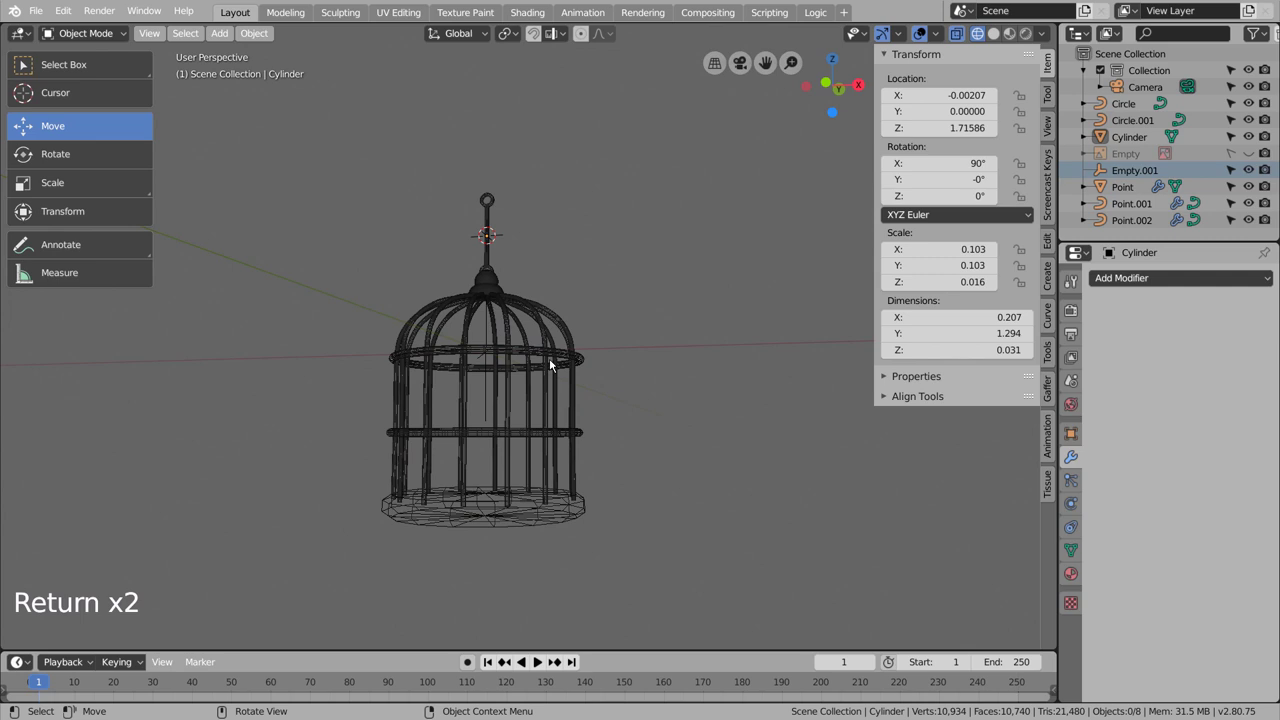
{"action": "middle_click", "coordinate": [653, 326]}
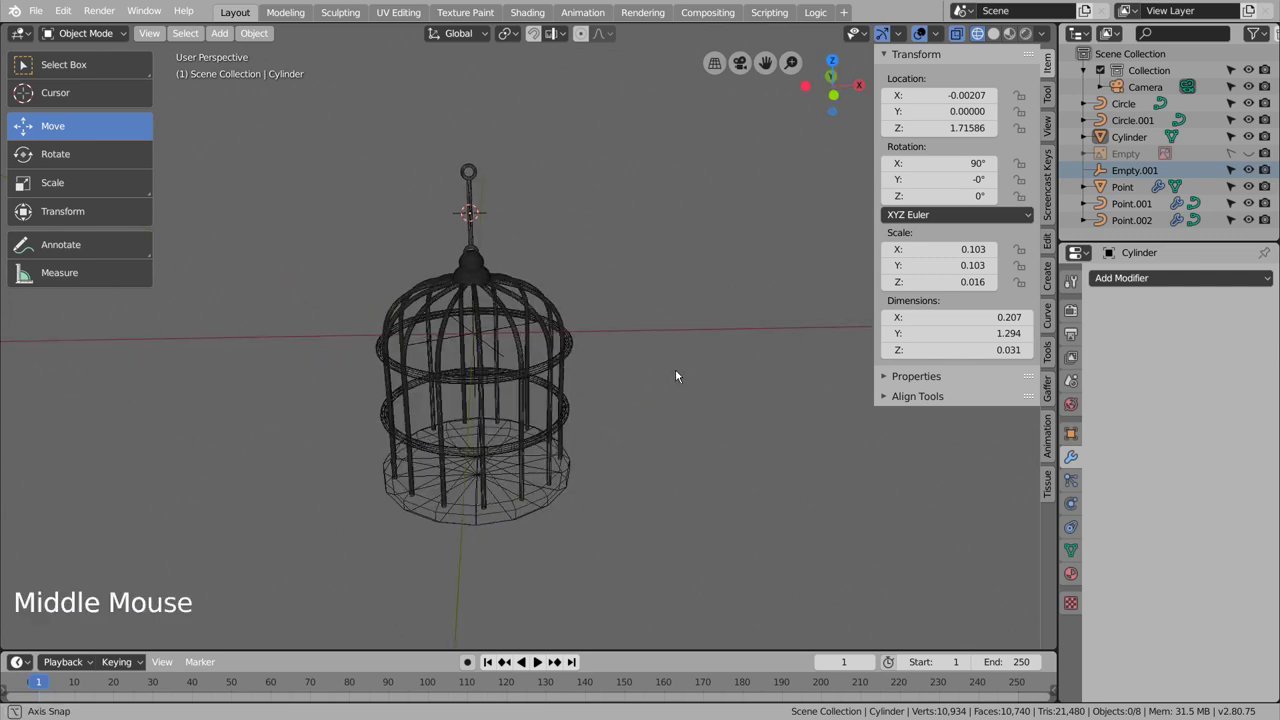
{"action": "scroll", "scroll_direction": "up", "scroll_amount": 3}
{"action": "scroll", "scroll_direction": "up", "scroll_amount": 3}
{"action": "left_click", "coordinate": [993, 49]}
{"action": "left_click", "coordinate": [734, 365]}
Step: Hide the empty, re-enable the base disc's viewport subdivision and select the cage base
{"action": "middle_click", "coordinate": [699, 421]}
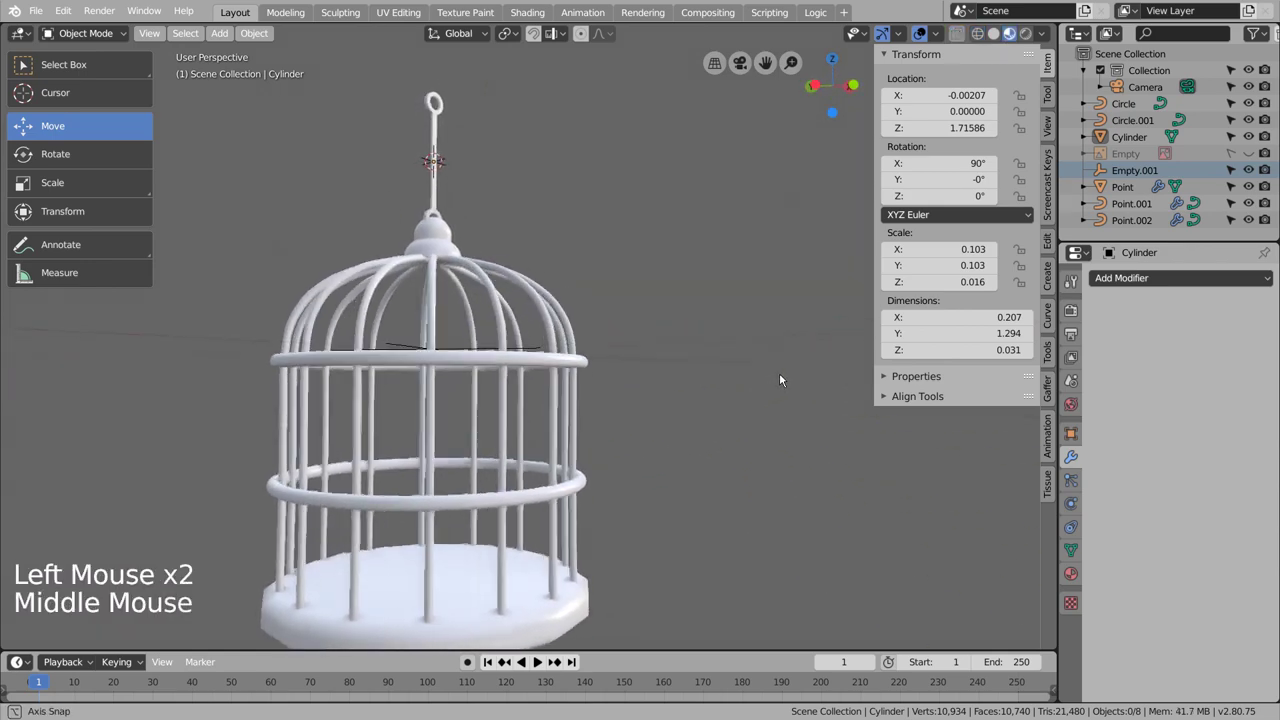
{"action": "scroll", "scroll_direction": "up", "scroll_amount": 3}
{"action": "middle_click", "coordinate": [701, 383]}
{"action": "middle_click", "coordinate": [714, 382]}
{"action": "left_click", "coordinate": [585, 455]}
{"action": "middle_click", "coordinate": [706, 452]}
{"action": "left_click", "coordinate": [1181, 305]}
{"action": "left_click", "coordinate": [801, 428]}
{"action": "middle_click", "coordinate": [811, 436]}
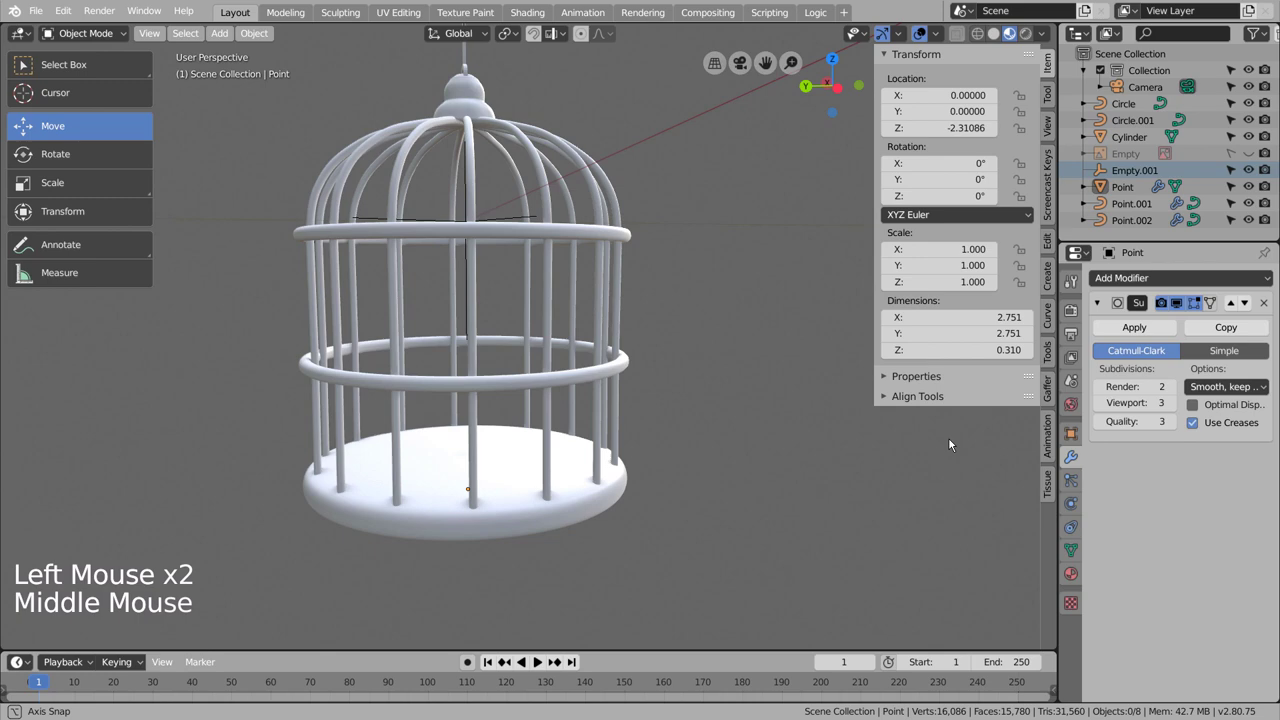
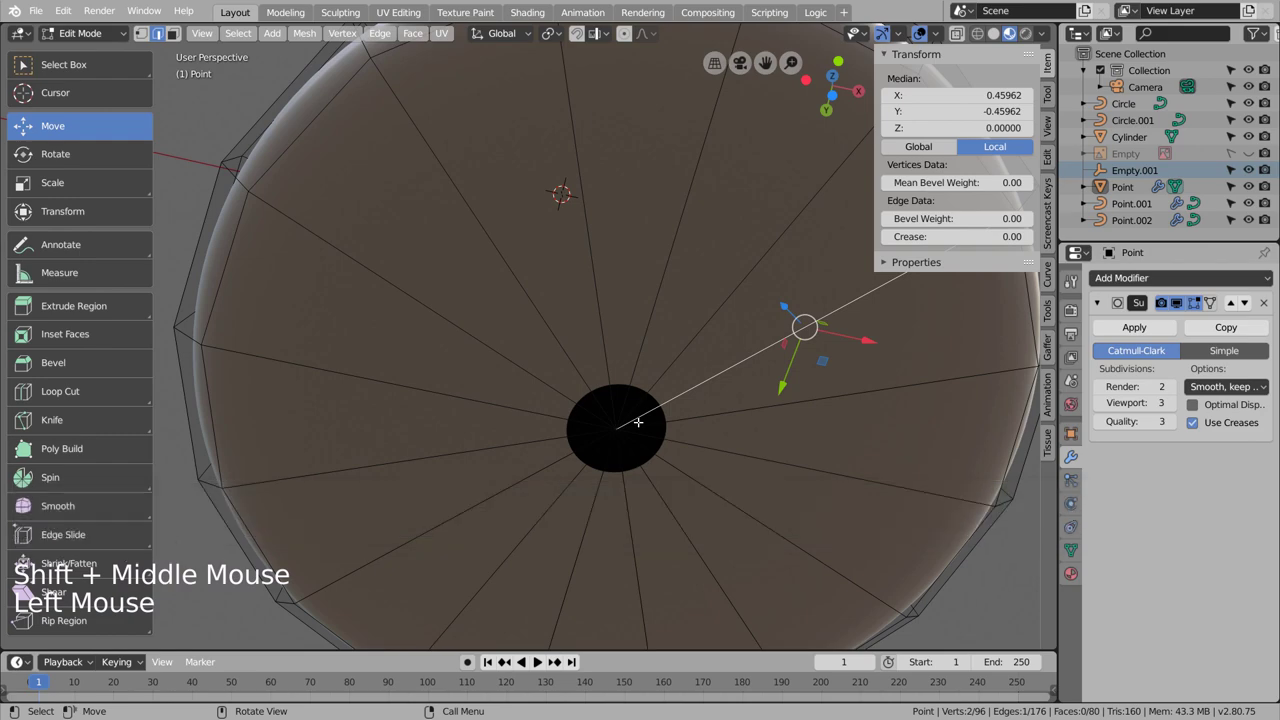
Step: Inspect the base disc's mesh from below around its dark centre spot, then reselect the base
{"action": "key", "text": "Tab"}
{"action": "middle_click", "coordinate": [655, 460]}
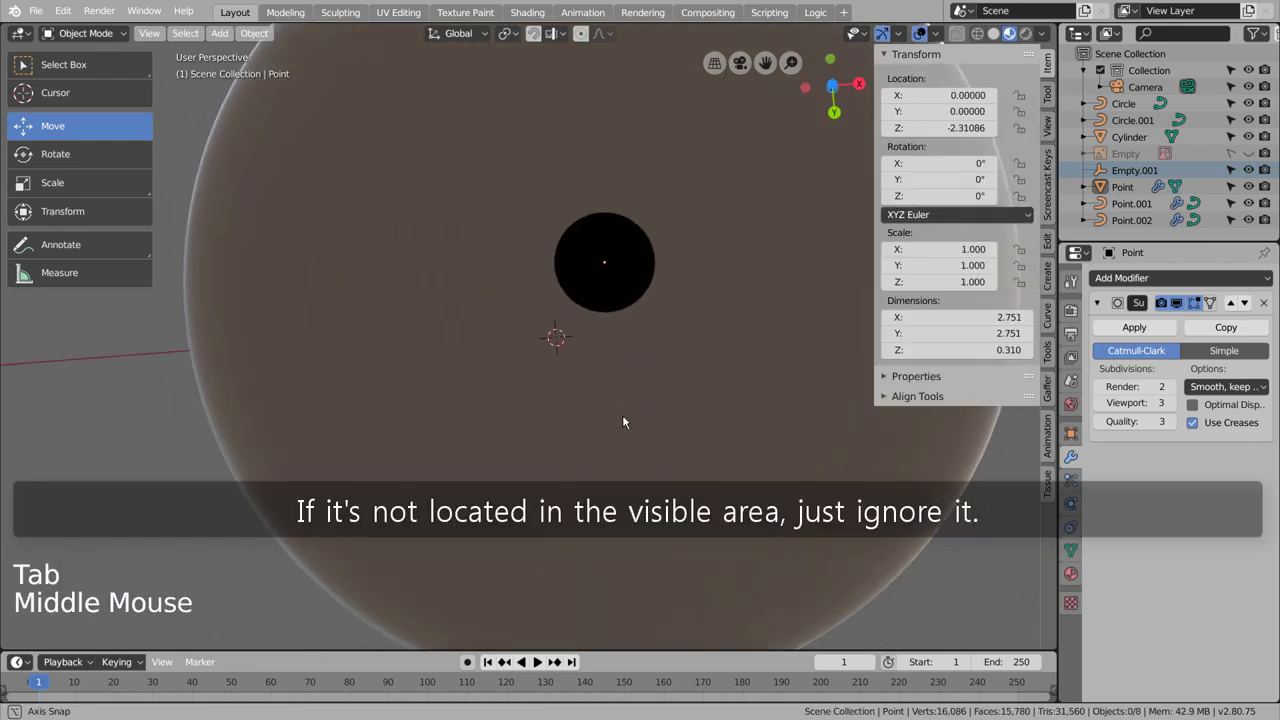
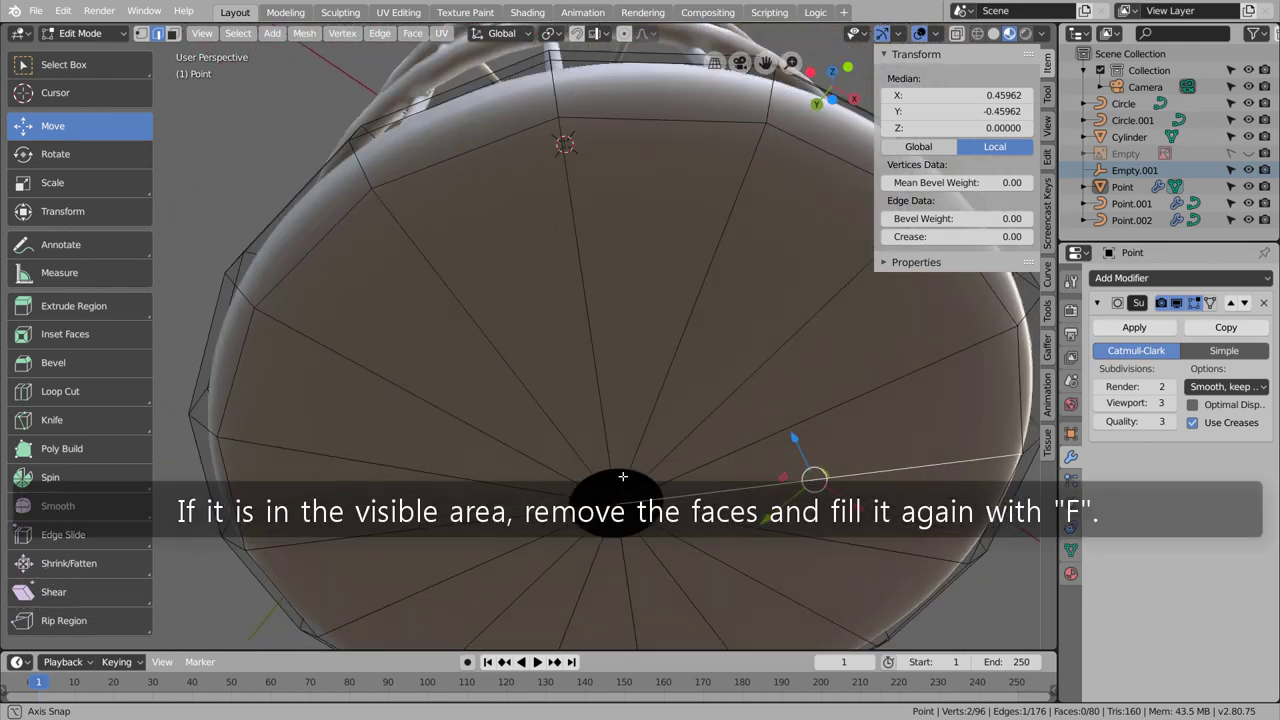
{"action": "scroll", "scroll_direction": "down", "scroll_amount": 3}
{"action": "key", "text": "Tab"}
{"action": "left_click", "coordinate": [755, 400]}
{"action": "middle_click", "coordinate": [765, 379]}
{"action": "middle_click", "coordinate": [757, 496]}
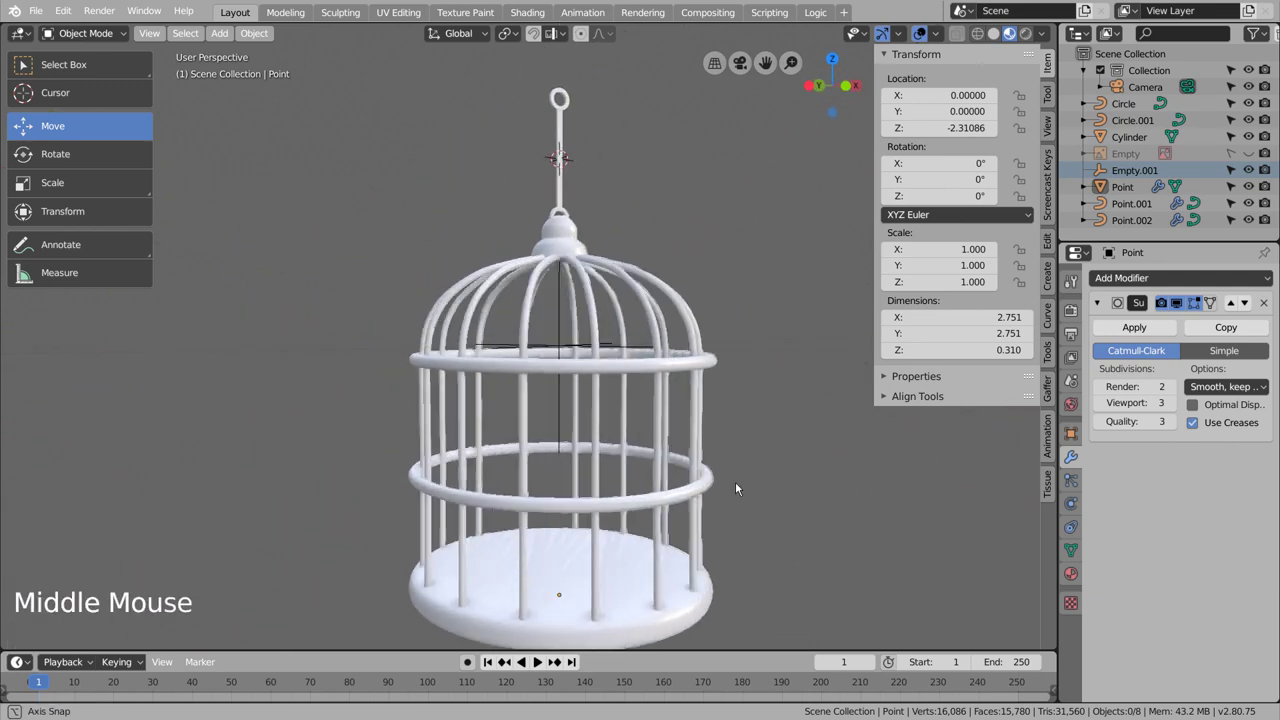
{"action": "left_click", "coordinate": [643, 612]}
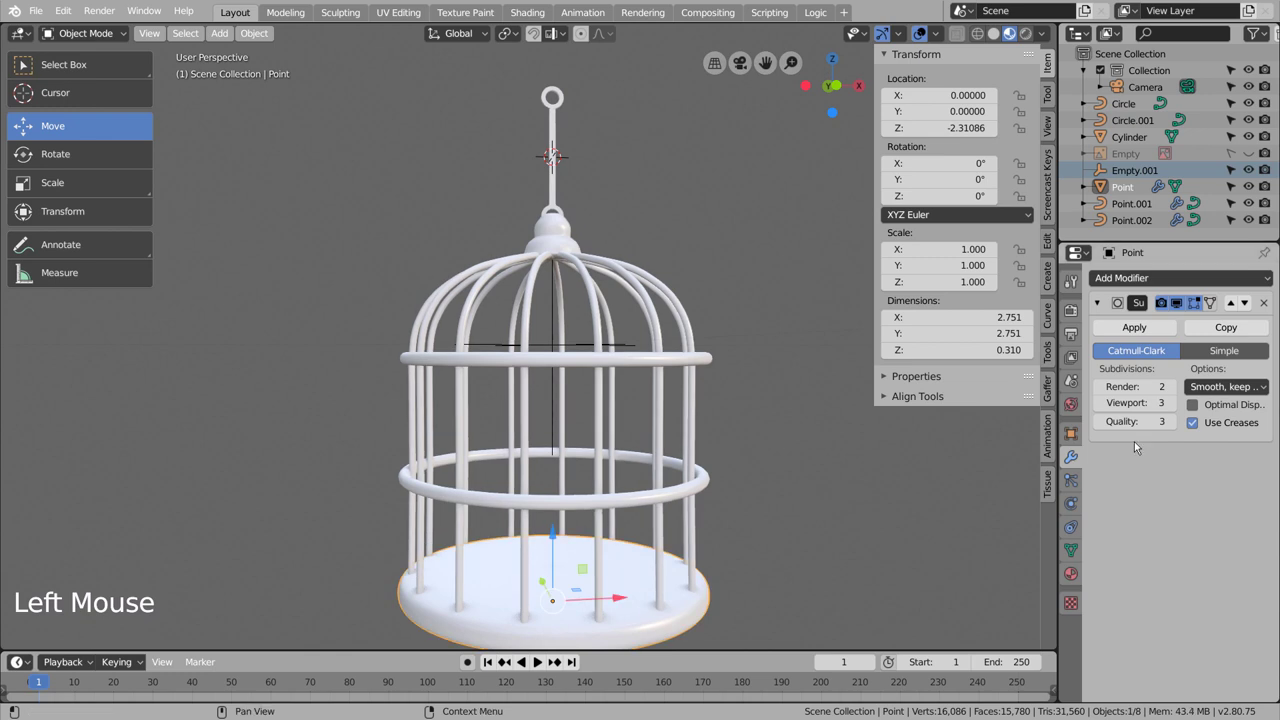
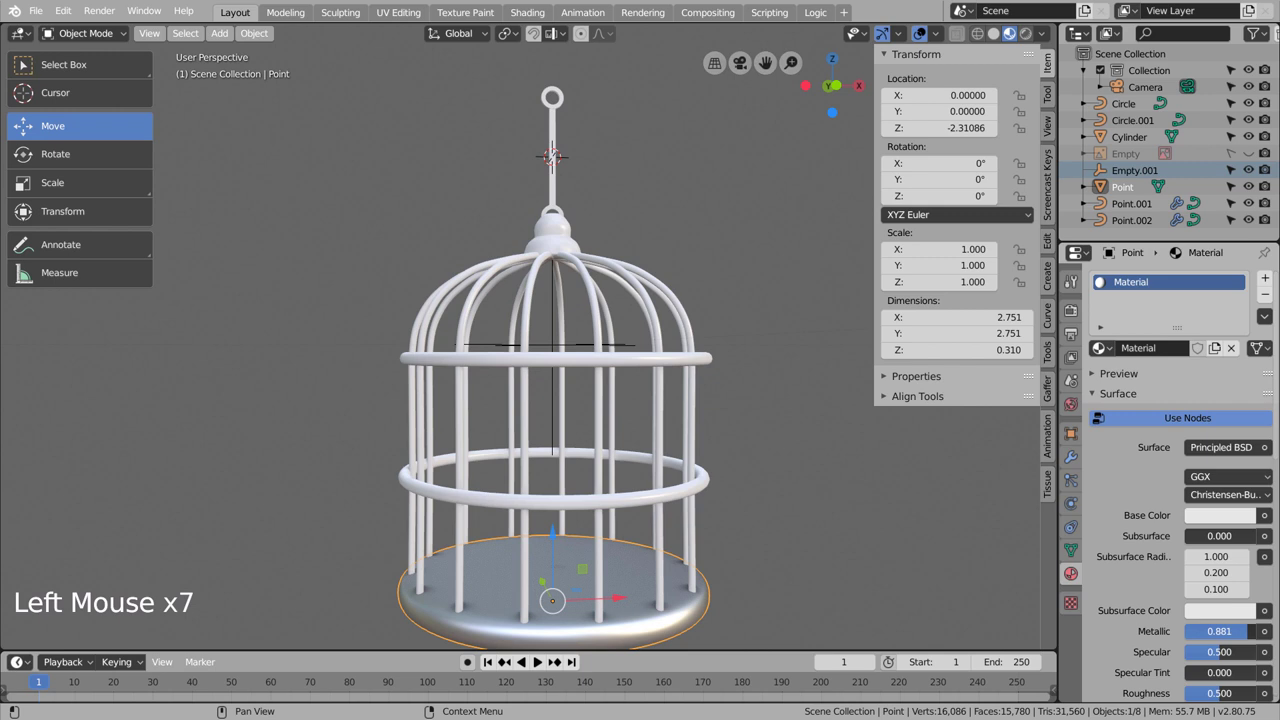
Step: Set the base material to Metallic 0.945 and Roughness 0.693
{"action": "left_click", "coordinate": [1236, 647]}
{"action": "scroll", "scroll_direction": "down", "scroll_amount": 3}
{"action": "left_click", "coordinate": [1217, 643]}
{"action": "scroll", "scroll_direction": "down", "scroll_amount": 3}
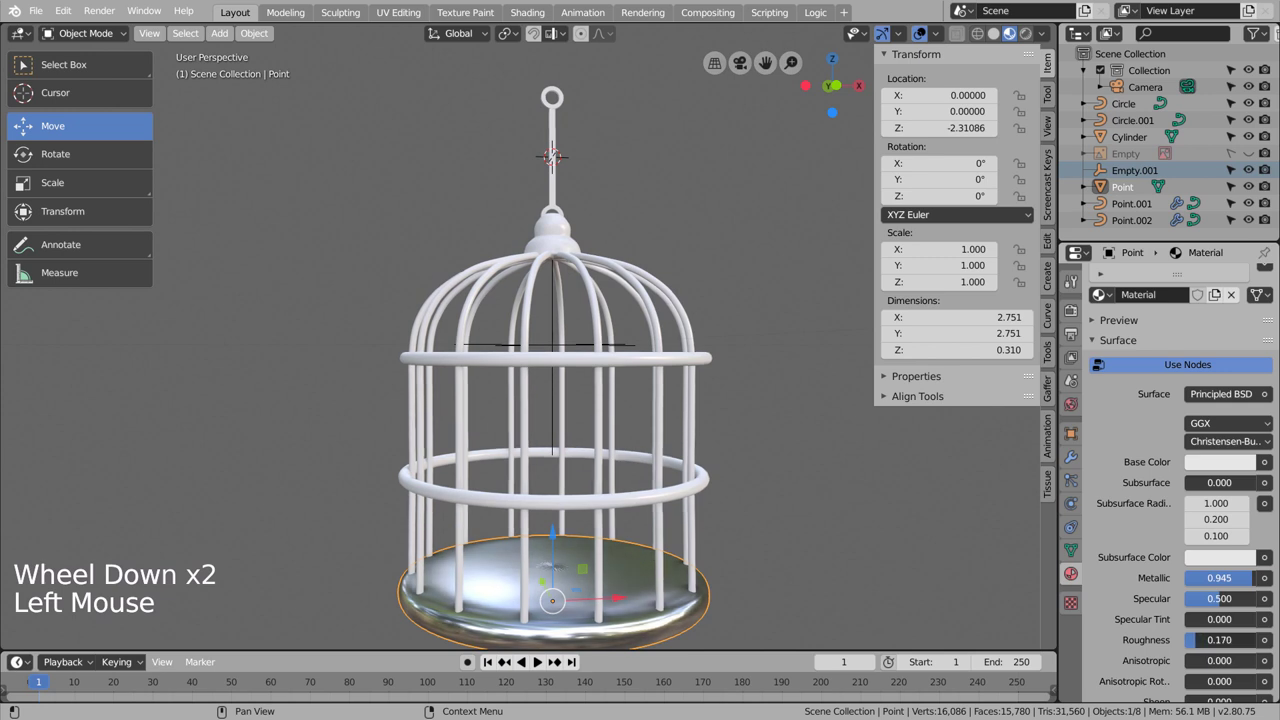
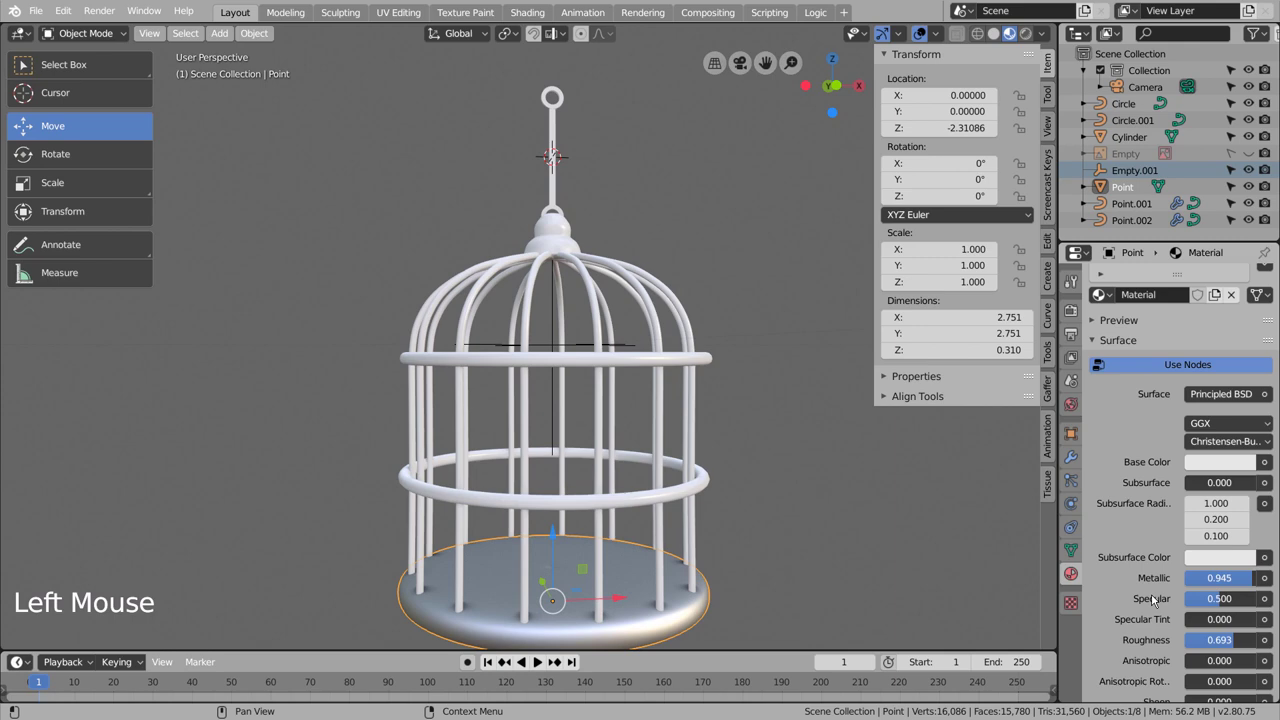
Step: Move in close to the base centre and select the ring of faces around the dark spot in Edit Mode
{"action": "middle_click", "coordinate": [813, 542]}
{"action": "middle_click", "coordinate": [808, 514]}
{"action": "middle_click", "coordinate": [814, 523]}
{"action": "middle_click", "coordinate": [778, 458]}
{"action": "middle_click", "coordinate": [770, 466]}
{"action": "scroll", "scroll_direction": "up", "scroll_amount": 3}
{"action": "middle_click", "coordinate": [736, 527]}
{"action": "scroll", "scroll_direction": "up", "scroll_amount": 3}
{"action": "scroll", "scroll_direction": "up", "scroll_amount": 3}
{"action": "middle_click", "coordinate": [741, 504]}
{"action": "middle_click", "coordinate": [745, 461]}
{"action": "left_click", "coordinate": [638, 454]}
{"action": "key", "text": "Tab"}
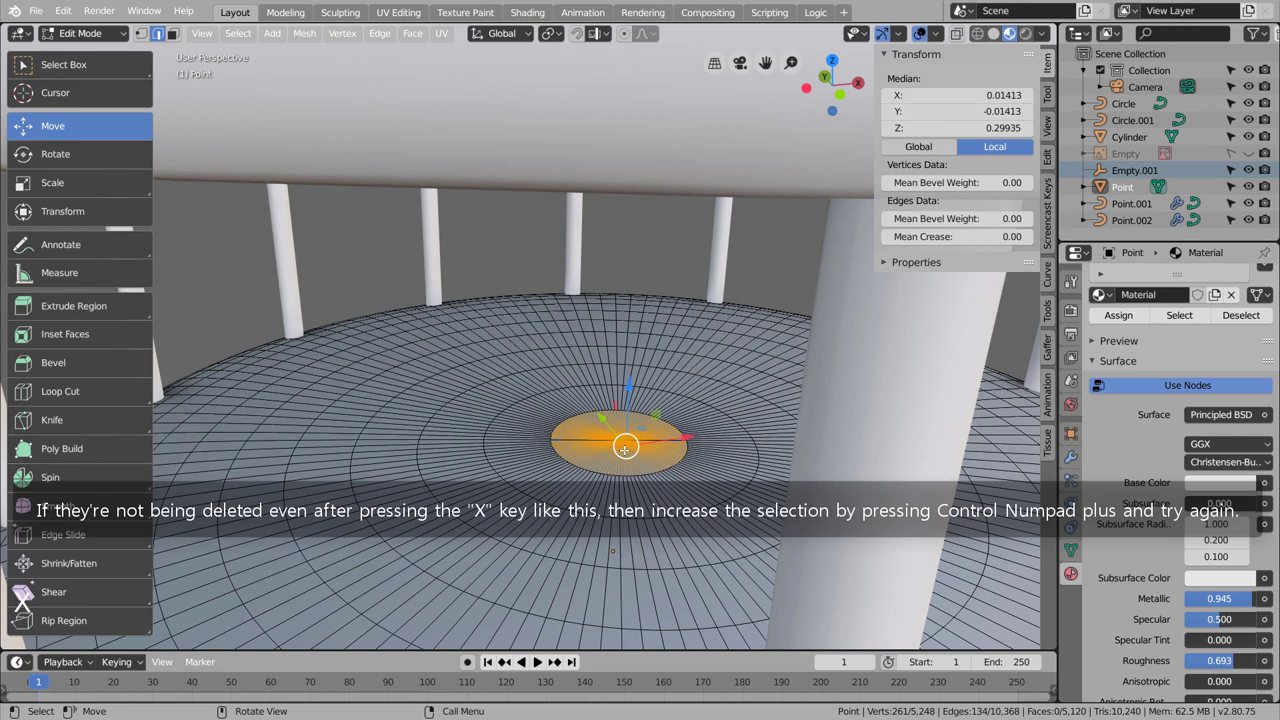
Step: Grow the centre selection with Ctrl+Numpad+ and delete those faces, opening the base's middle
{"action": "key", "text": "x"}
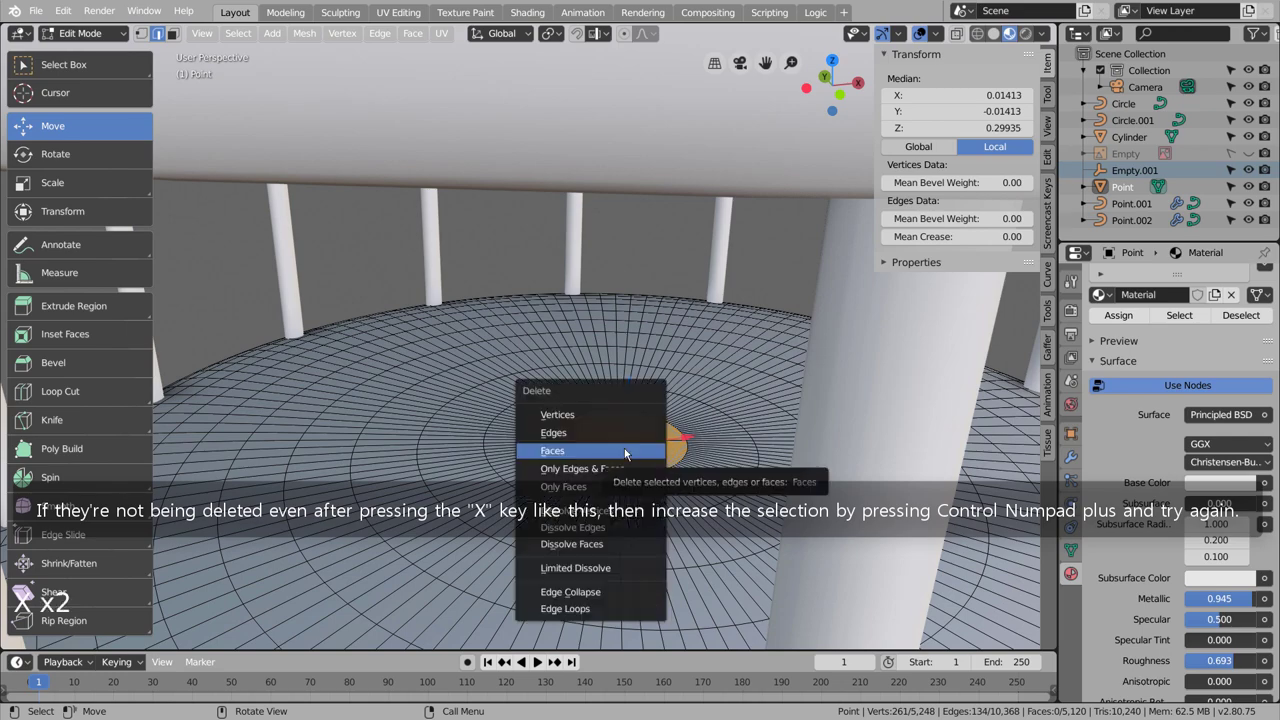
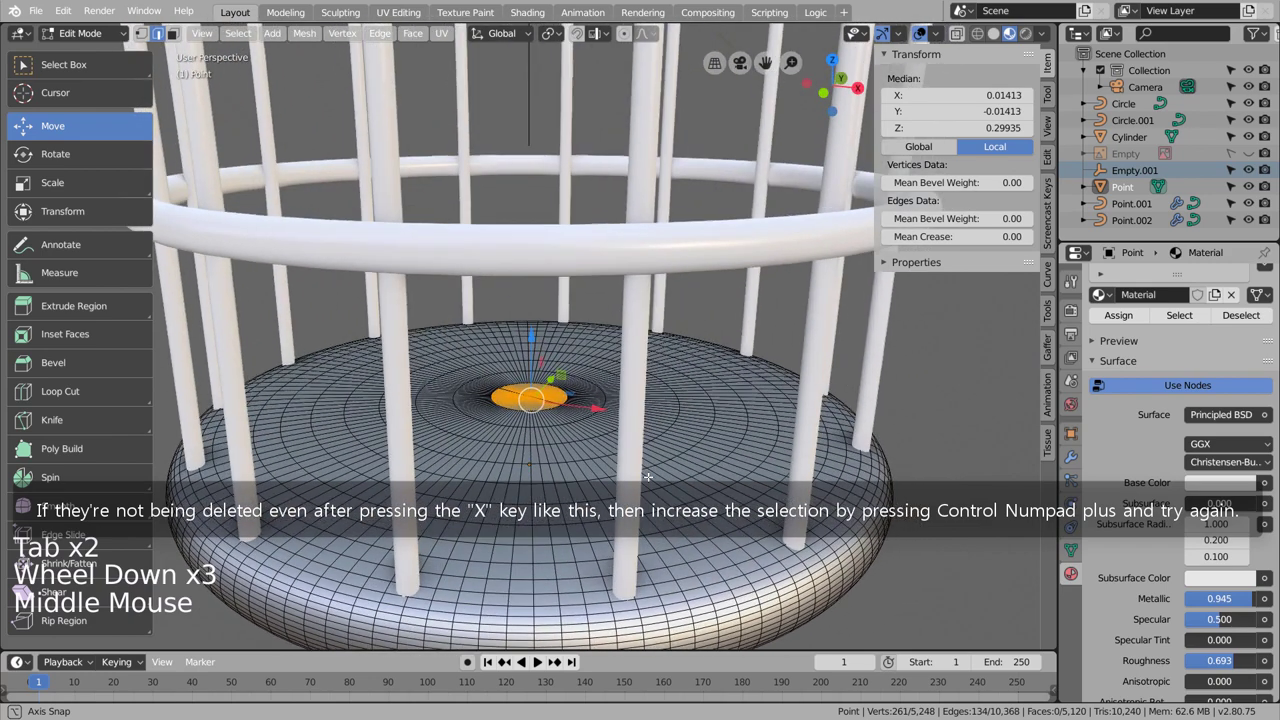
{"action": "key", "text": "ctrl+KP_Add"}
{"action": "key", "text": "ctrl+KP_Add"}
{"action": "key", "text": "x"}
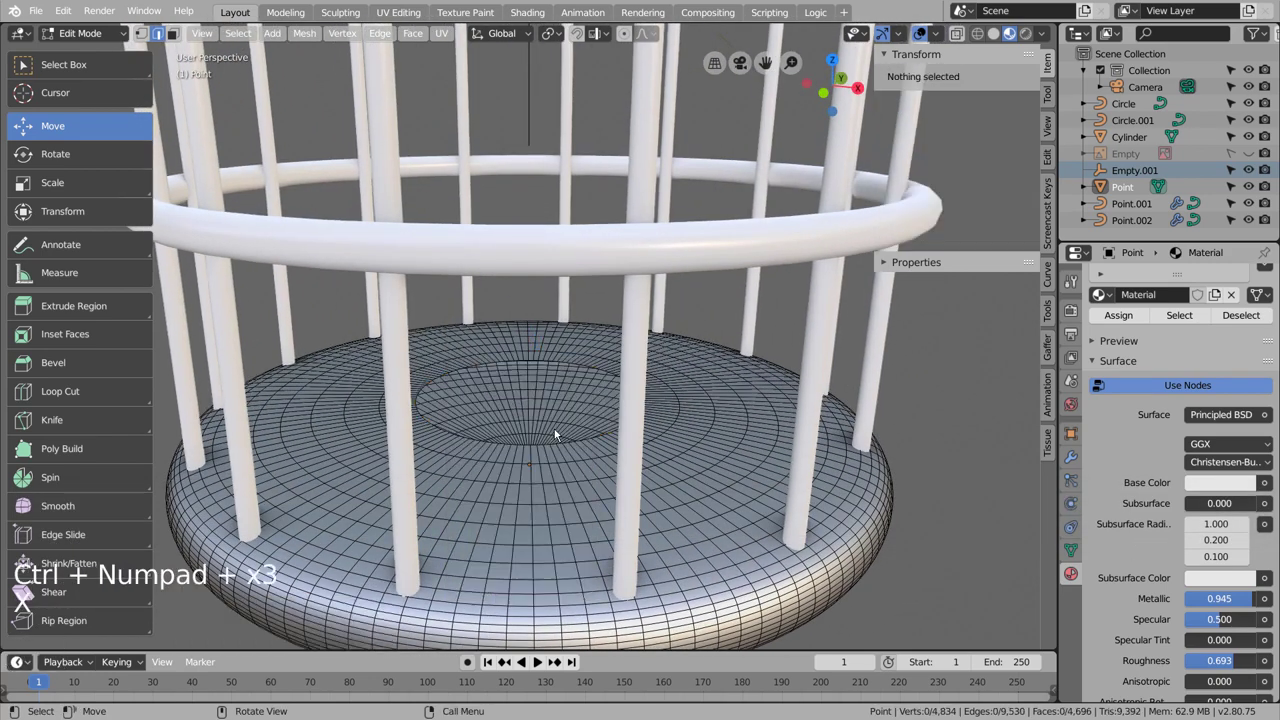
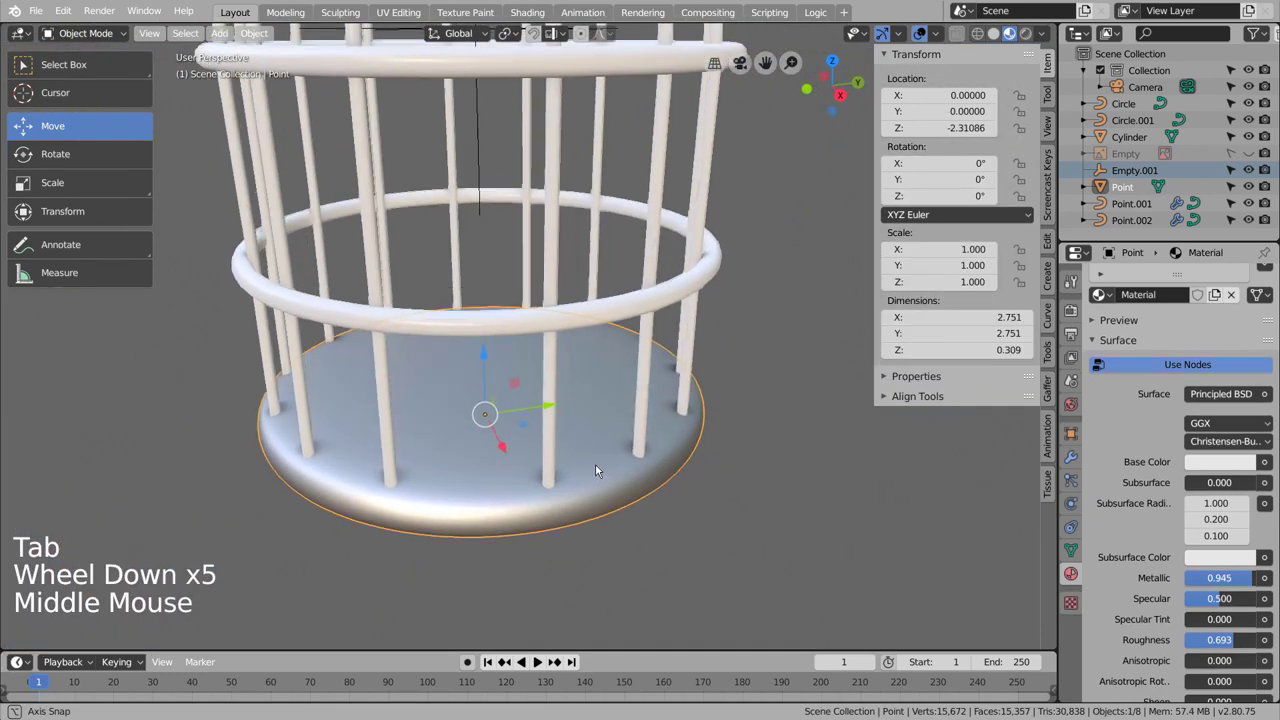
Step: Review the base's mesh data and normals settings
{"action": "left_click", "coordinate": [1078, 548]}
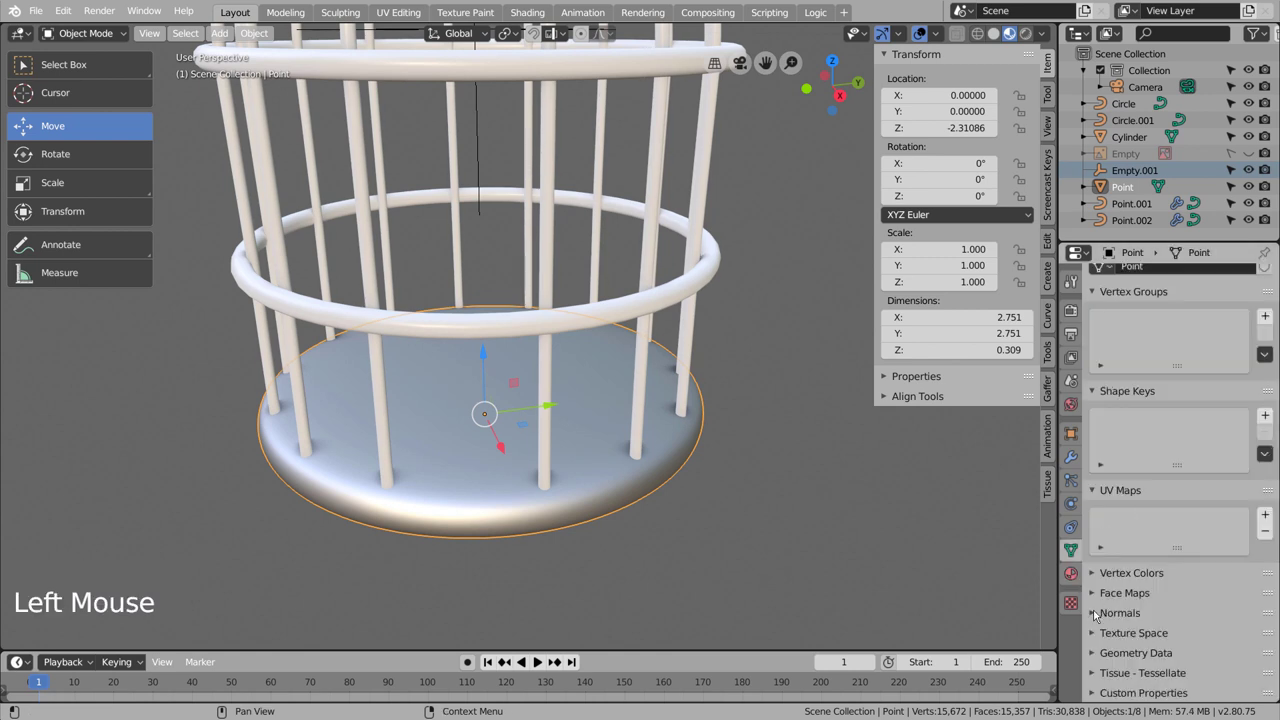
{"action": "left_click", "coordinate": [1099, 615]}
{"action": "left_click", "coordinate": [1121, 628]}
{"action": "left_click", "coordinate": [1124, 636]}
{"action": "left_click", "coordinate": [1124, 636]}
{"action": "left_click", "coordinate": [1124, 636]}
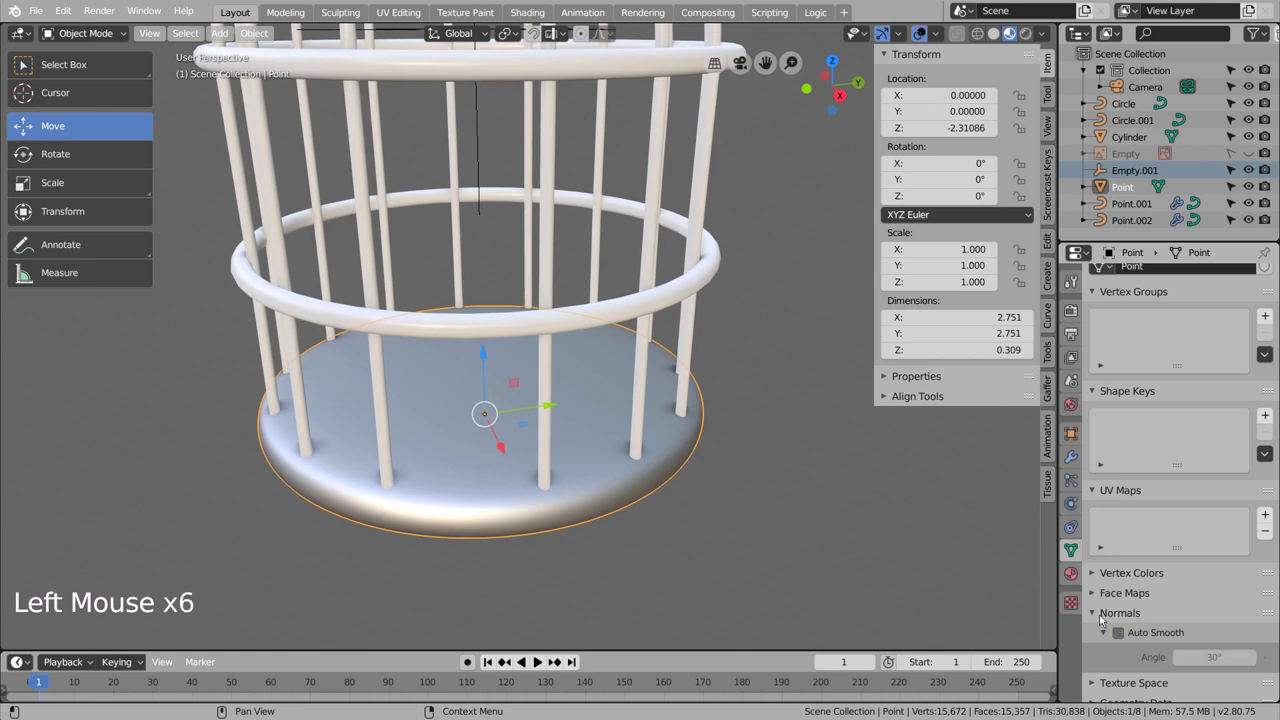
{"action": "left_click", "coordinate": [791, 517]}
Step: Box-select all cage meshes with the base active and link its metallic material to them via Ctrl+L
{"action": "middle_click", "coordinate": [791, 511]}
{"action": "key", "text": "Tab"}
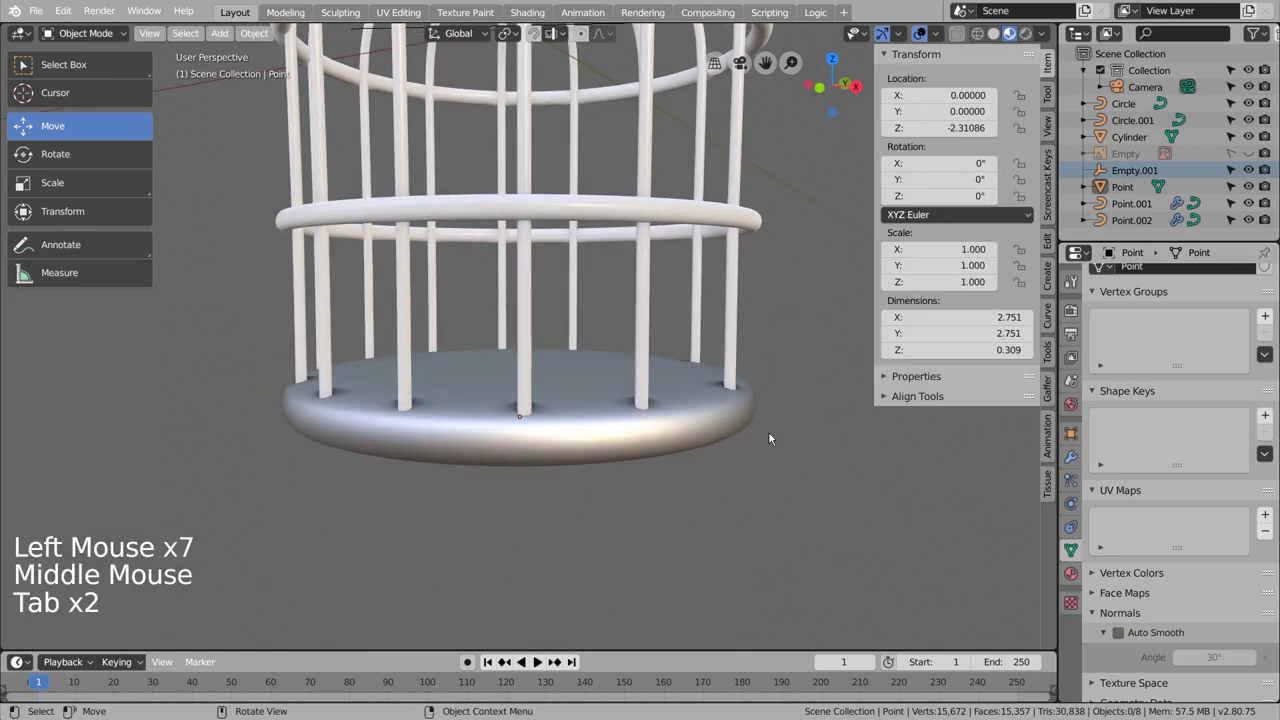
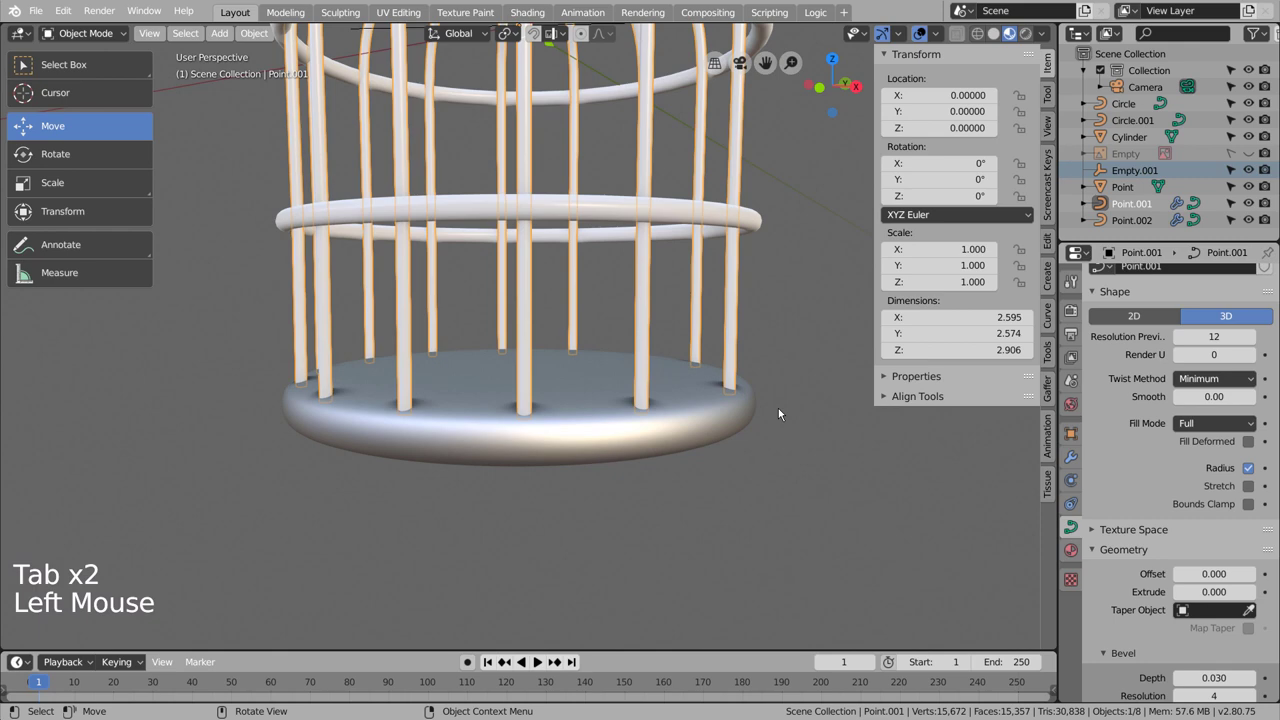
{"action": "scroll", "scroll_direction": "down", "scroll_amount": 3}
{"action": "middle_click", "coordinate": [735, 324]}
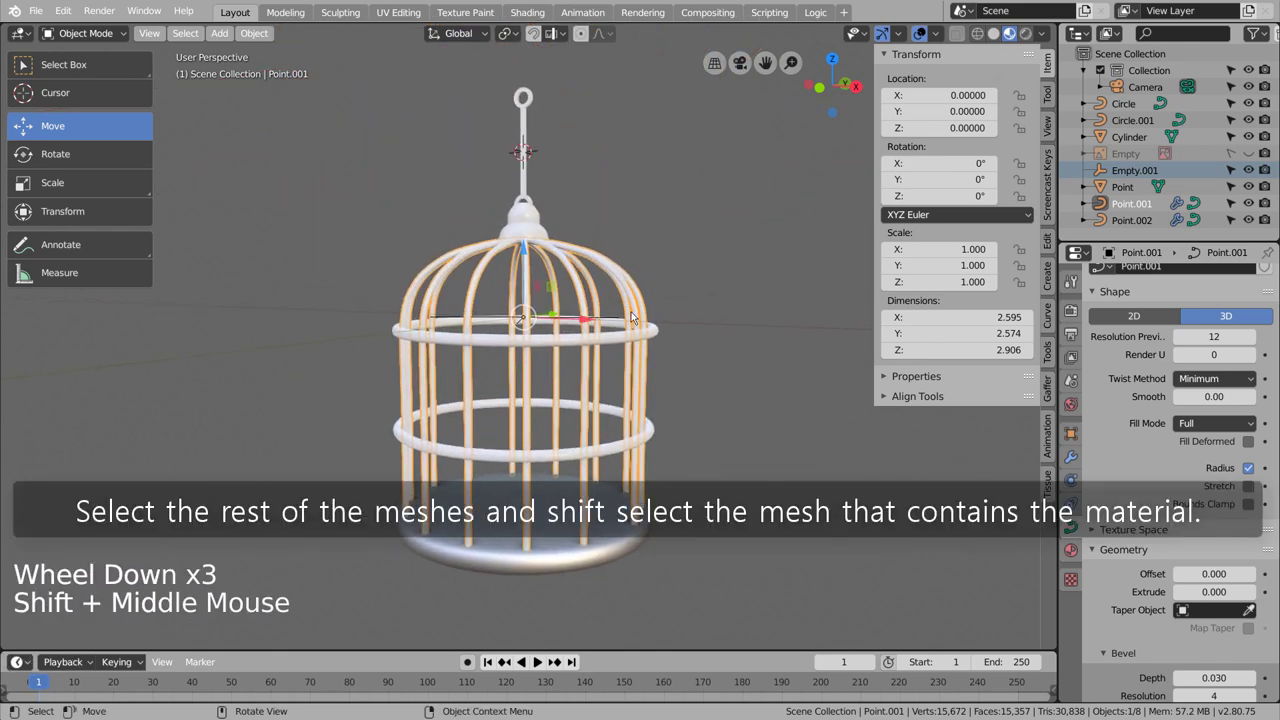
{"action": "key", "text": "b"}
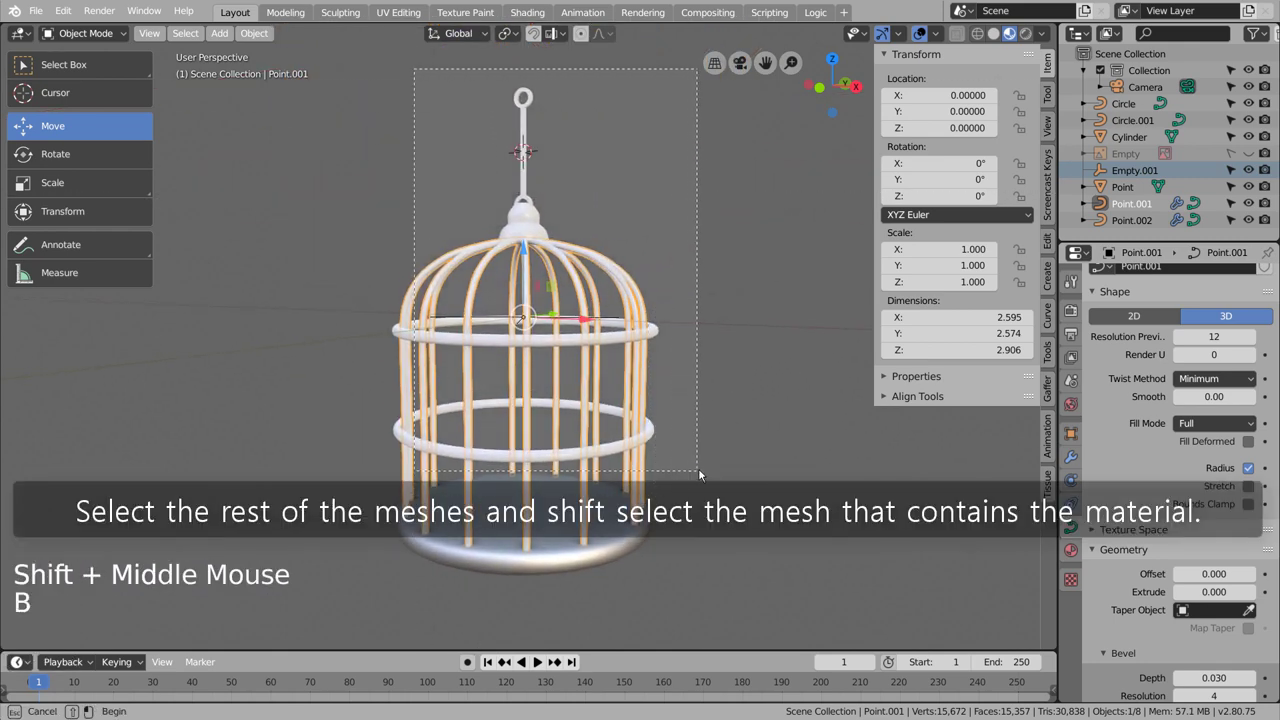
{"action": "left_click", "coordinate": [631, 542]}
{"action": "key", "text": "ctrl+l"}
{"action": "left_click", "coordinate": [757, 553]}
{"action": "middle_click", "coordinate": [757, 553]}
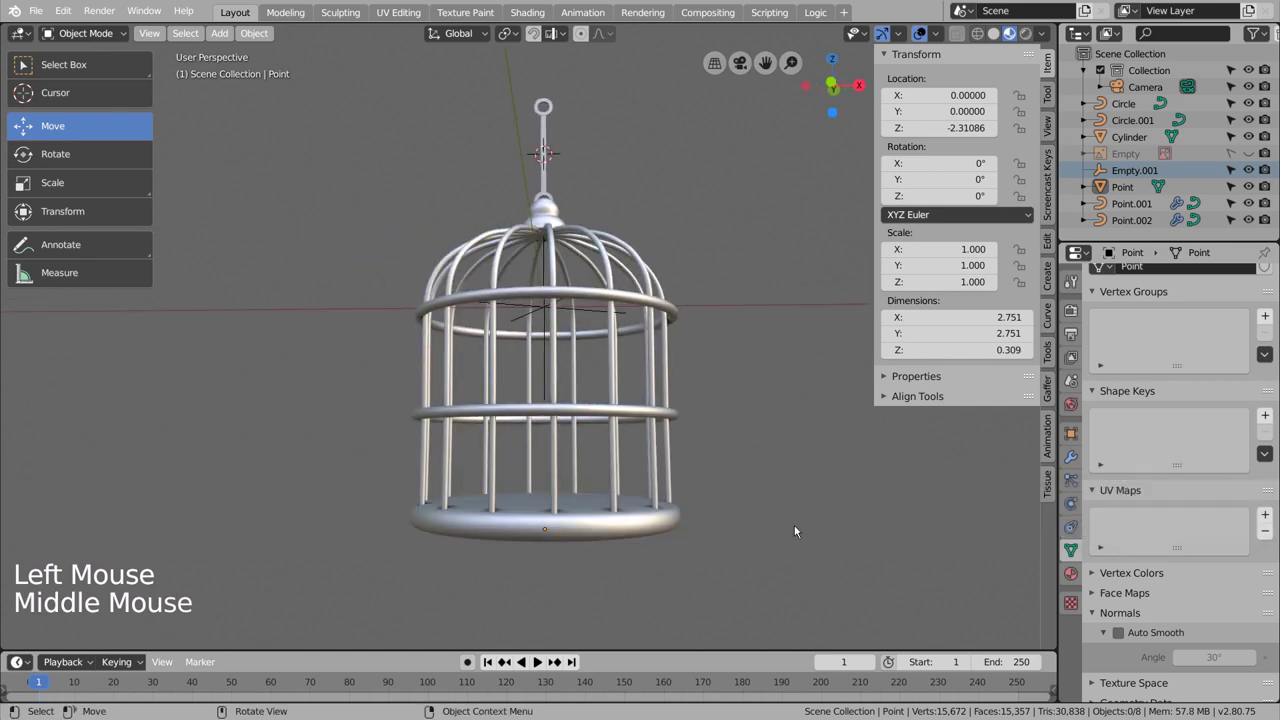
Step: Deselect the cage in front view and bring up the Add object menu
{"action": "key", "text": "KP_1"}
{"action": "left_click", "coordinate": [782, 536]}
{"action": "scroll", "scroll_direction": "down", "scroll_amount": 3}
{"action": "middle_click", "coordinate": [752, 459]}
{"action": "key", "text": "shift+a"}
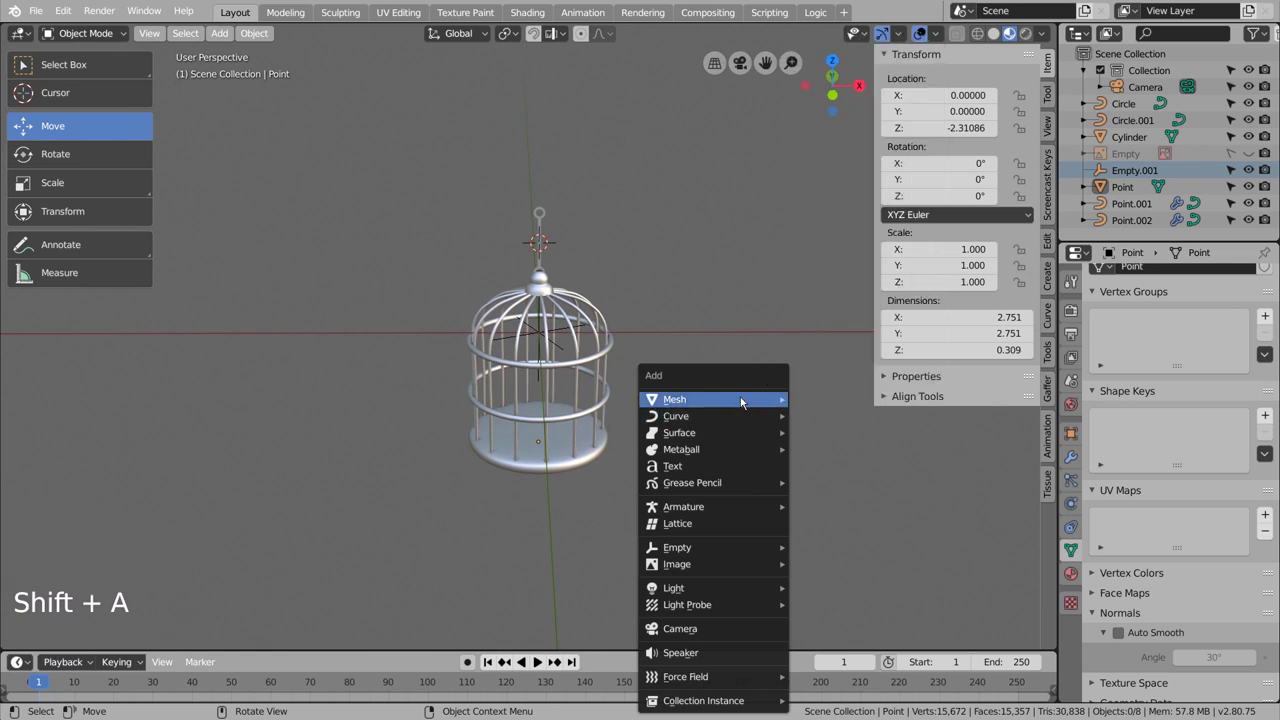
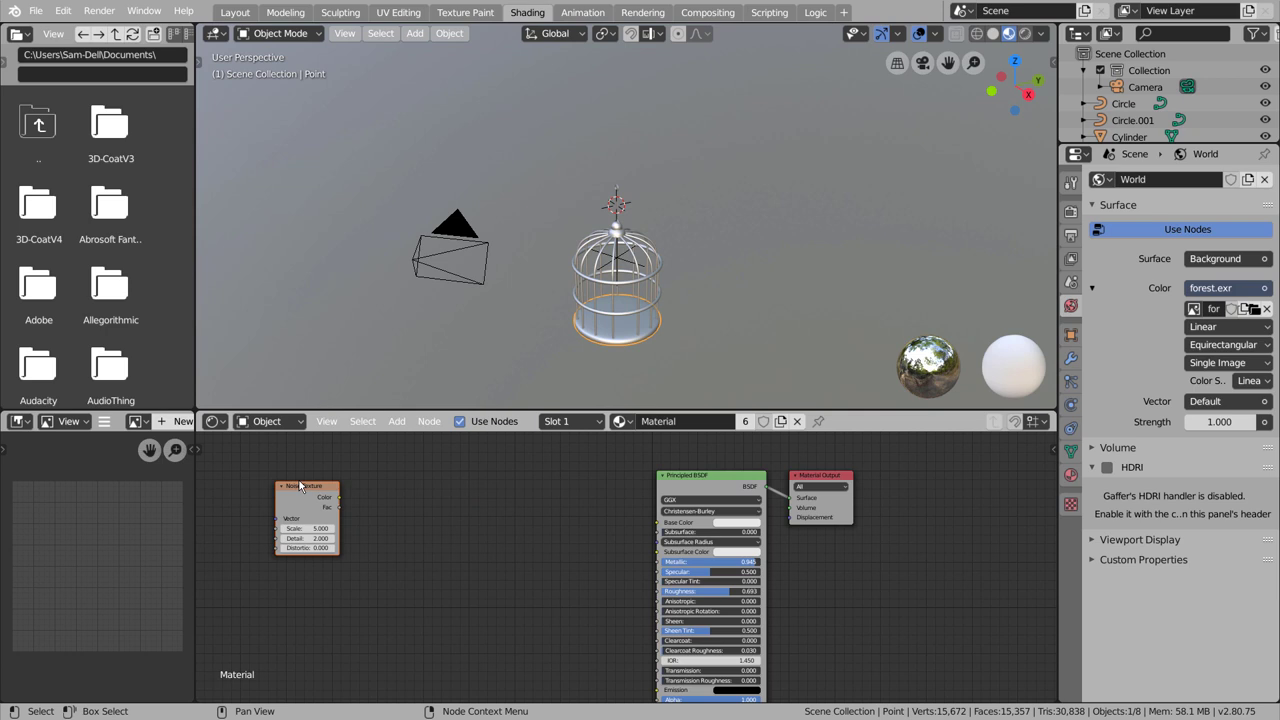
Step: Add a texture node and link it into the birdcage's Principled BSDF
{"action": "left_click", "coordinate": [427, 477]}
{"action": "key", "text": "shift+a"}
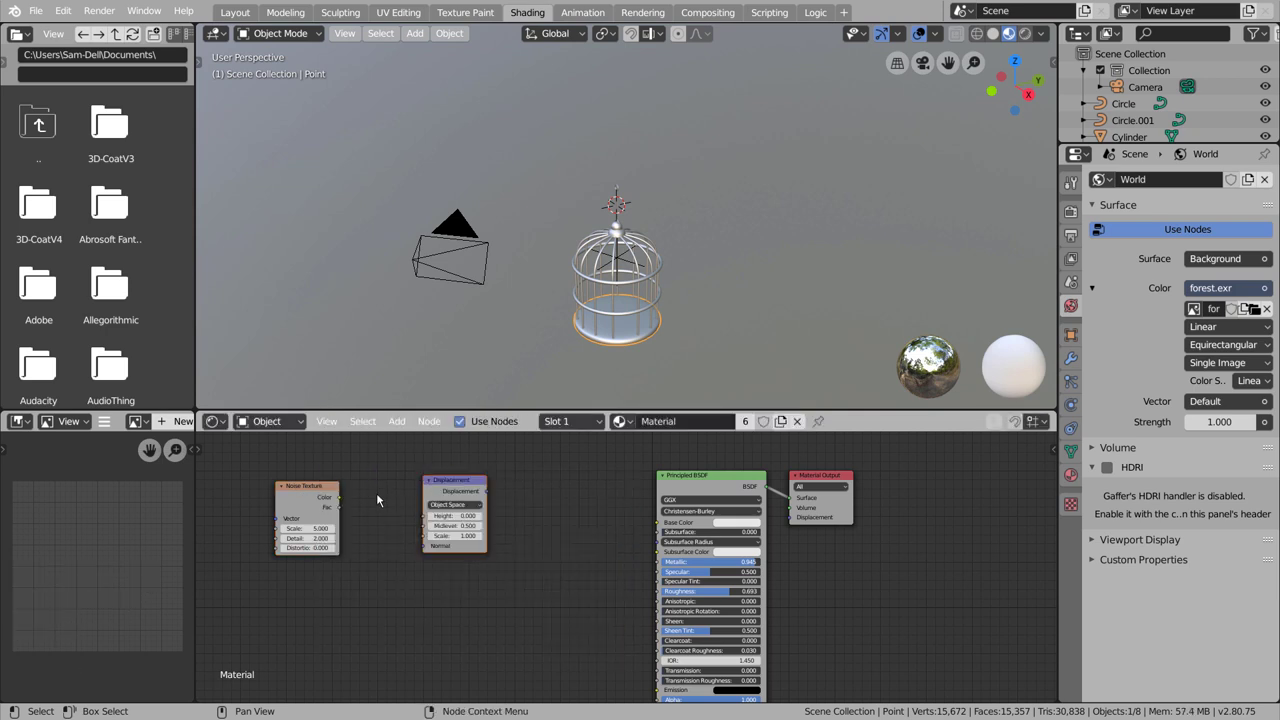
{"action": "left_click", "coordinate": [342, 502]}
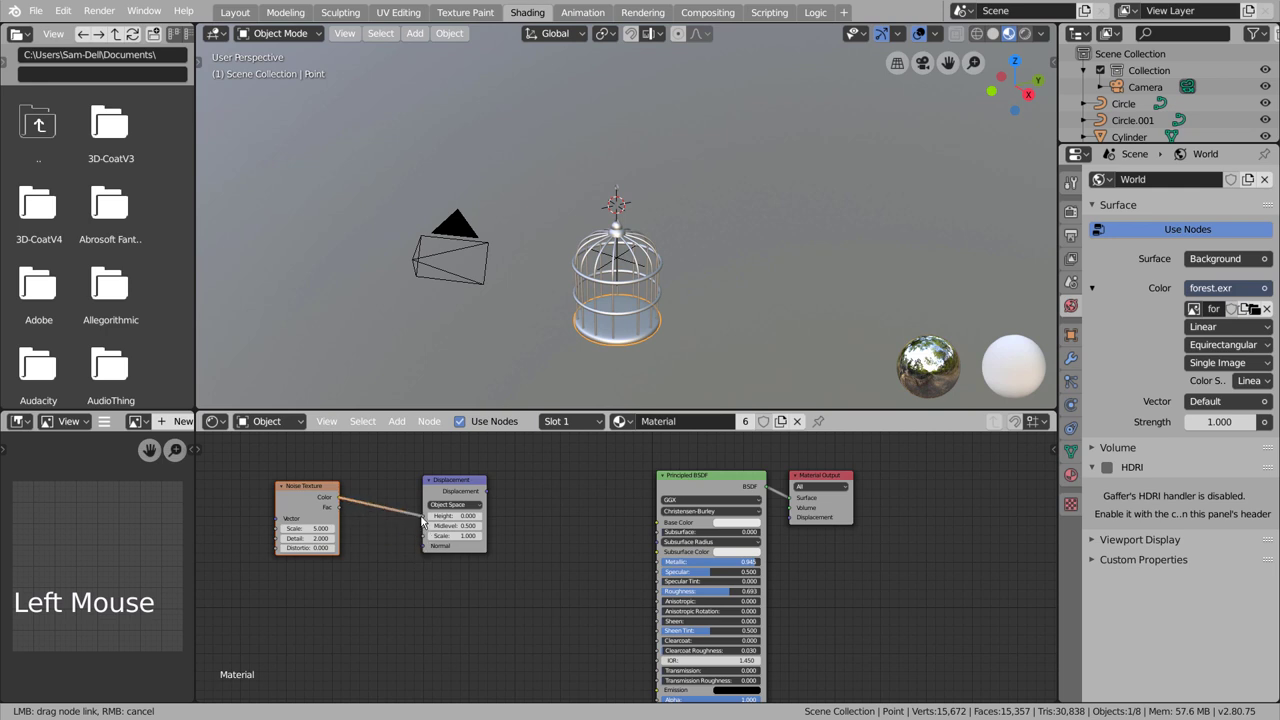
{"action": "left_click", "coordinate": [489, 491]}
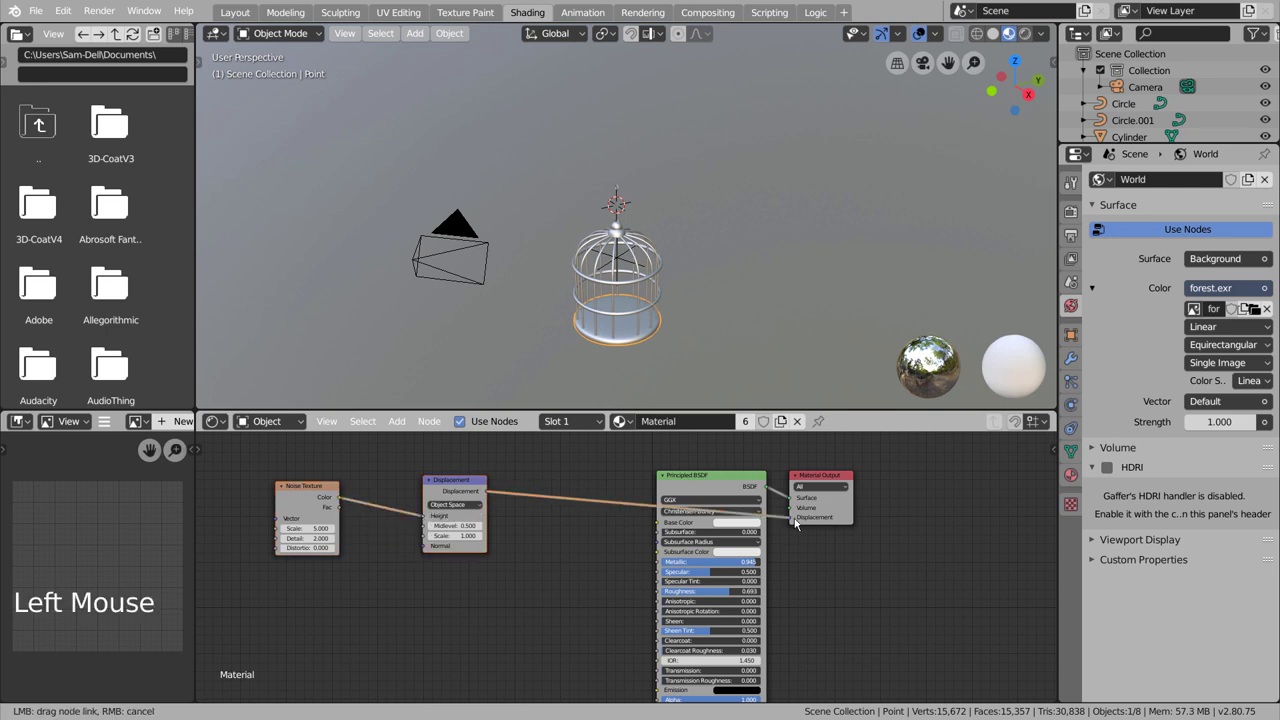
Step: Orbit and zoom around the cage to inspect the mottled metal, then deselect everything
{"action": "scroll", "scroll_direction": "up", "scroll_amount": 3}
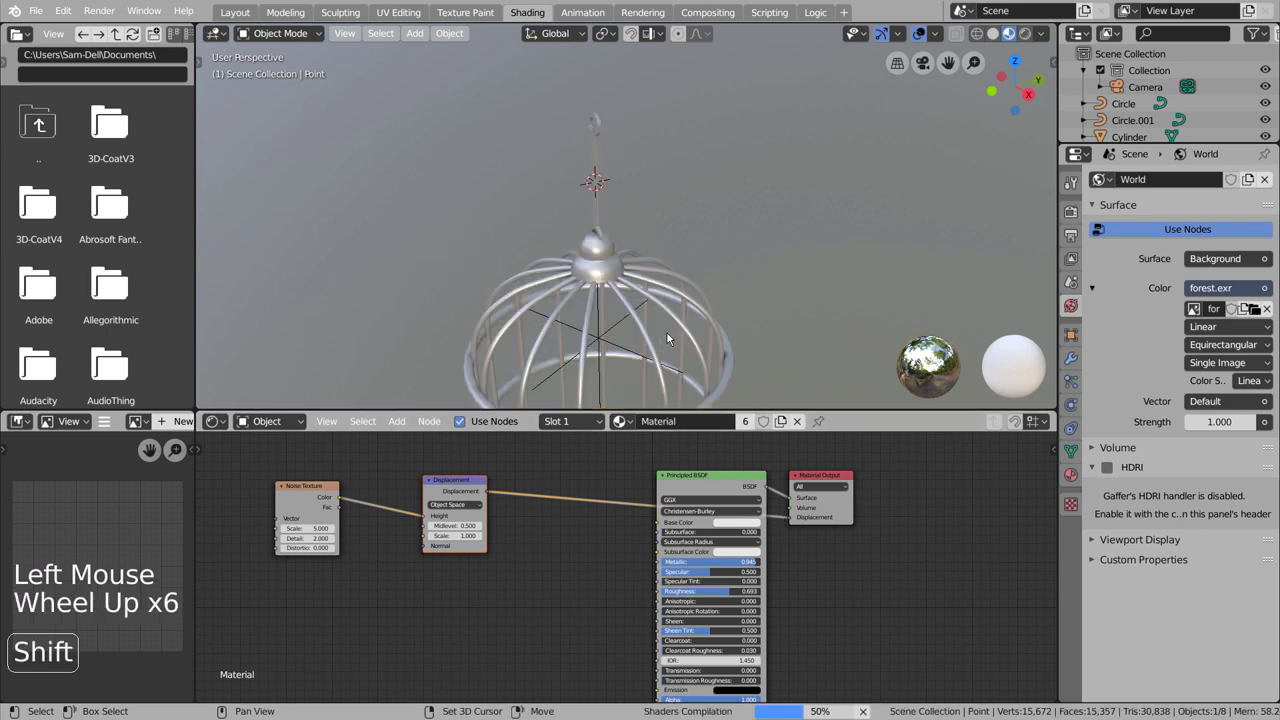
{"action": "middle_click", "coordinate": [672, 302]}
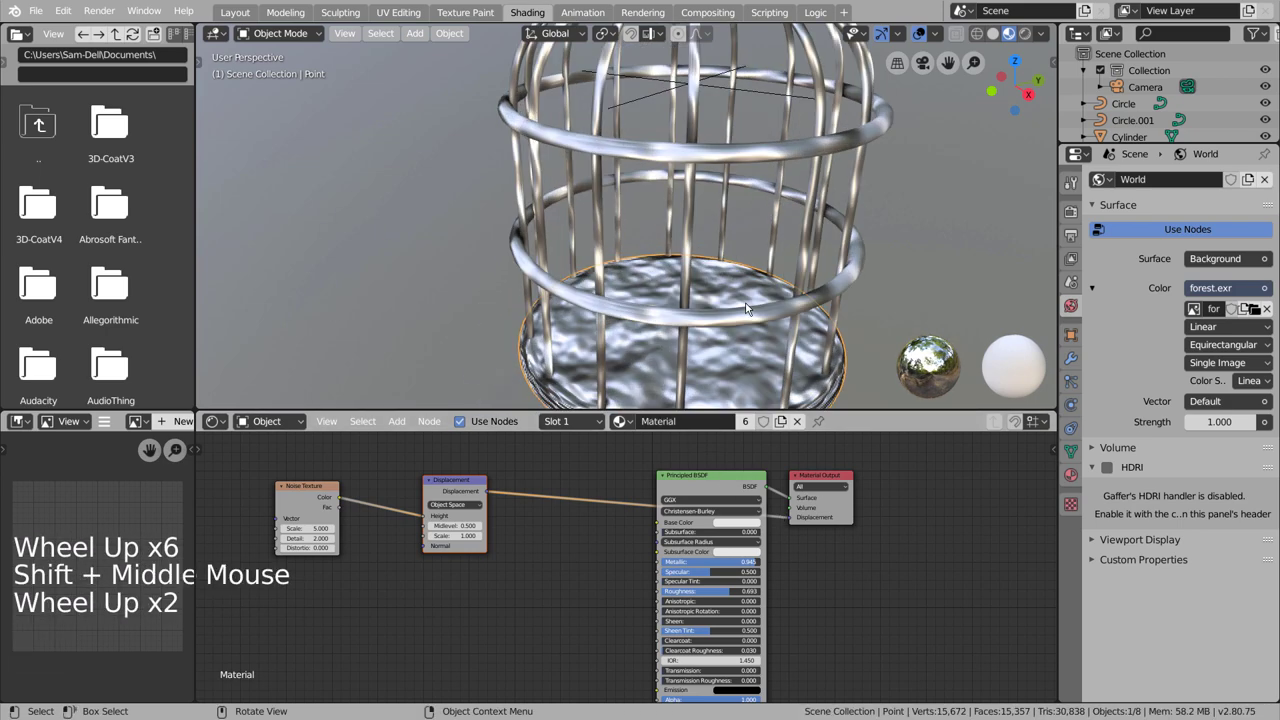
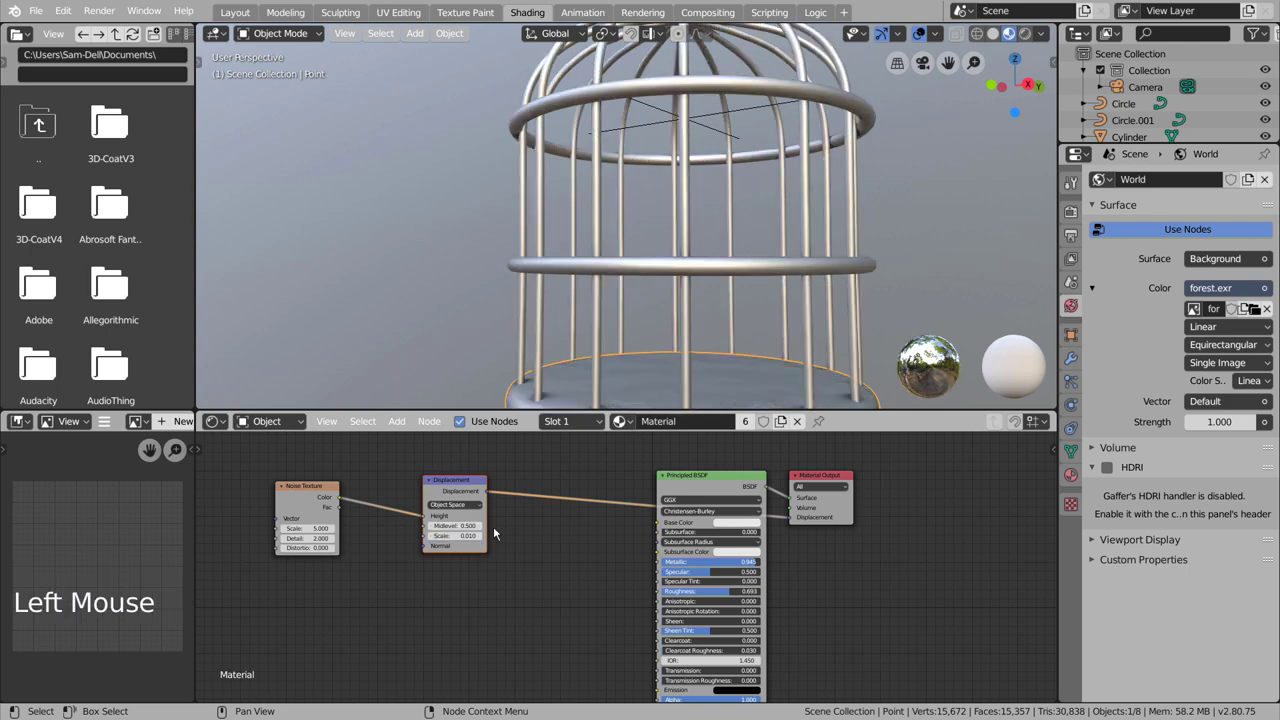
{"action": "middle_click", "coordinate": [743, 364]}
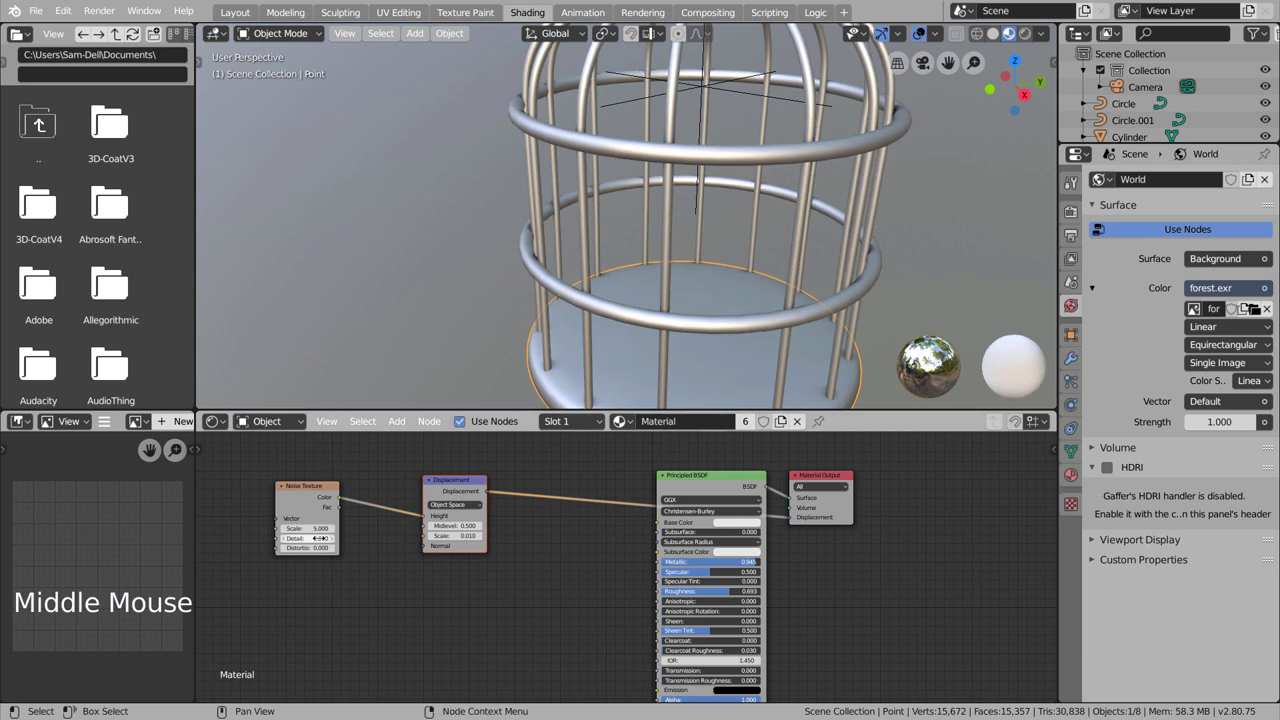
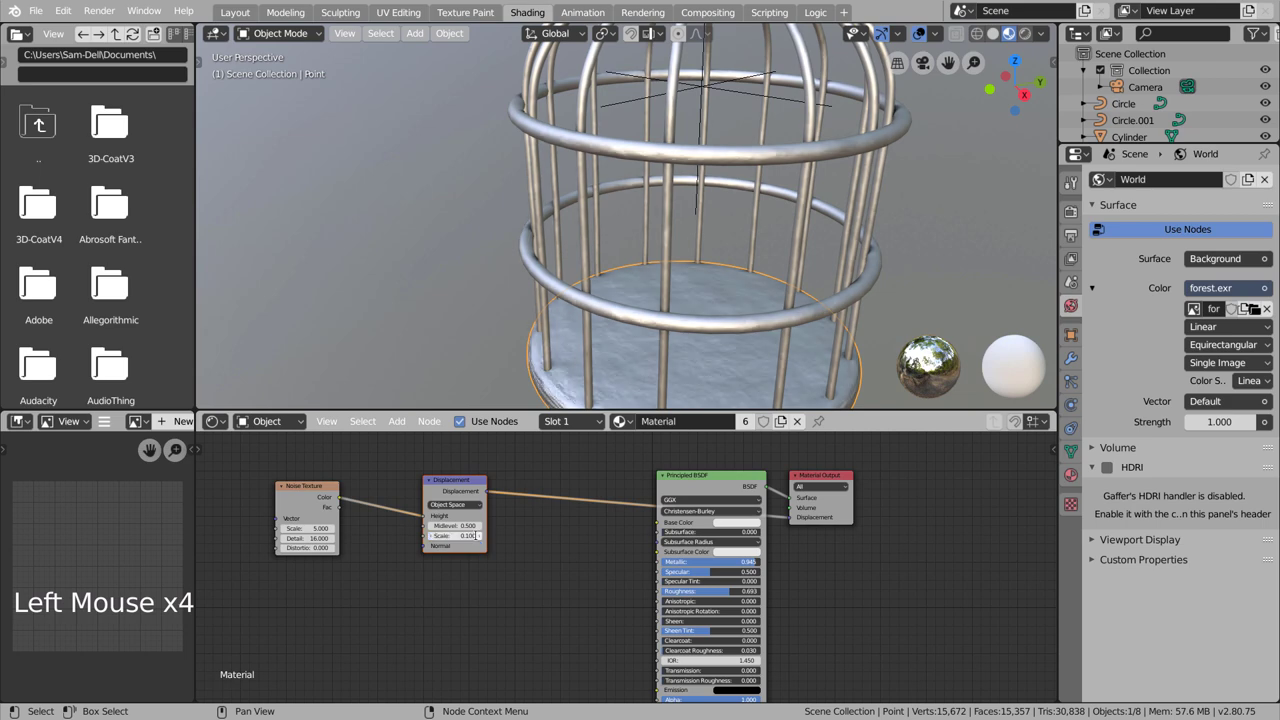
{"action": "scroll", "scroll_direction": "down", "scroll_amount": 3}
{"action": "middle_click", "coordinate": [743, 324]}
{"action": "middle_click", "coordinate": [725, 335]}
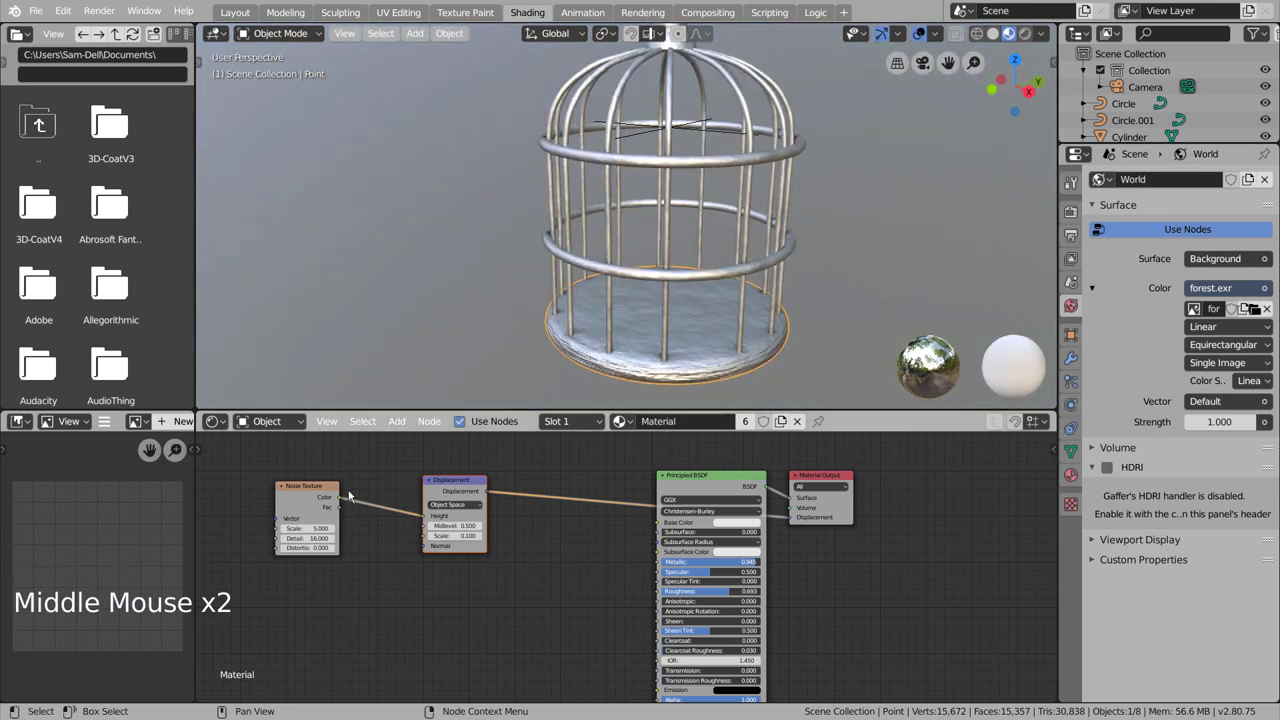
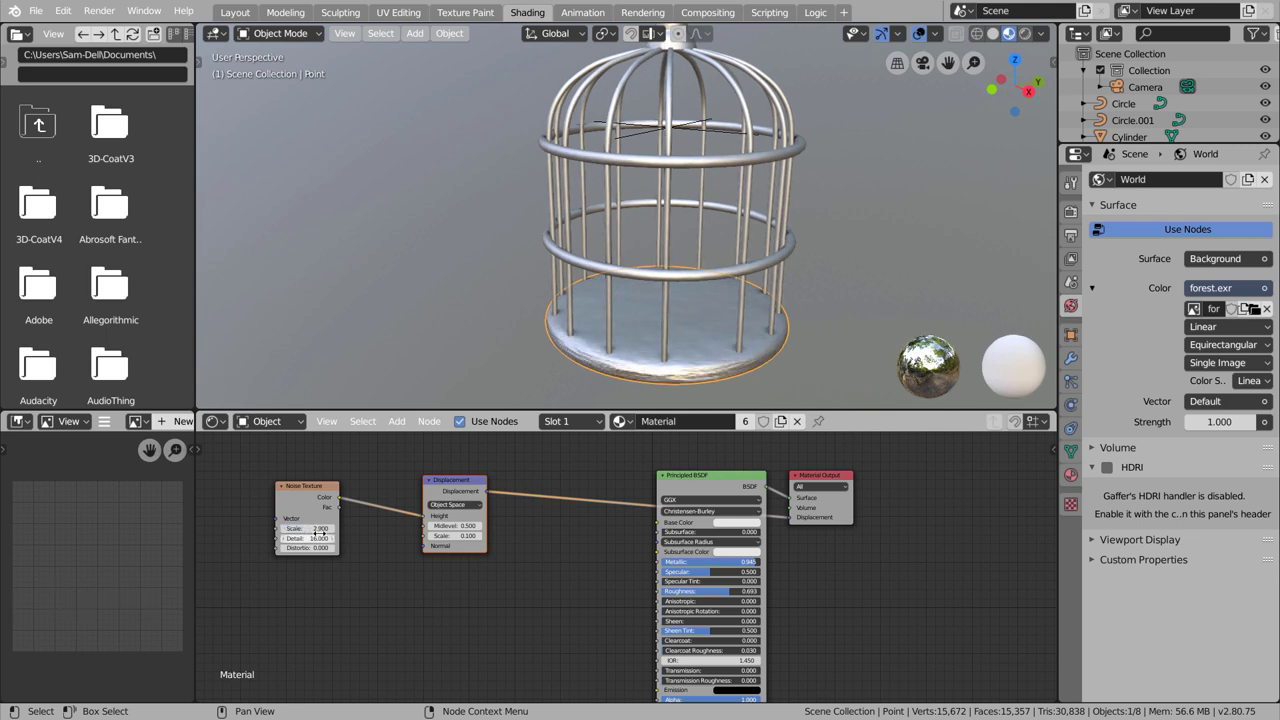
{"action": "scroll", "scroll_direction": "up", "scroll_amount": 3}
{"action": "scroll", "scroll_direction": "up", "scroll_amount": 3}
{"action": "middle_click", "coordinate": [672, 321]}
{"action": "scroll", "scroll_direction": "up", "scroll_amount": 3}
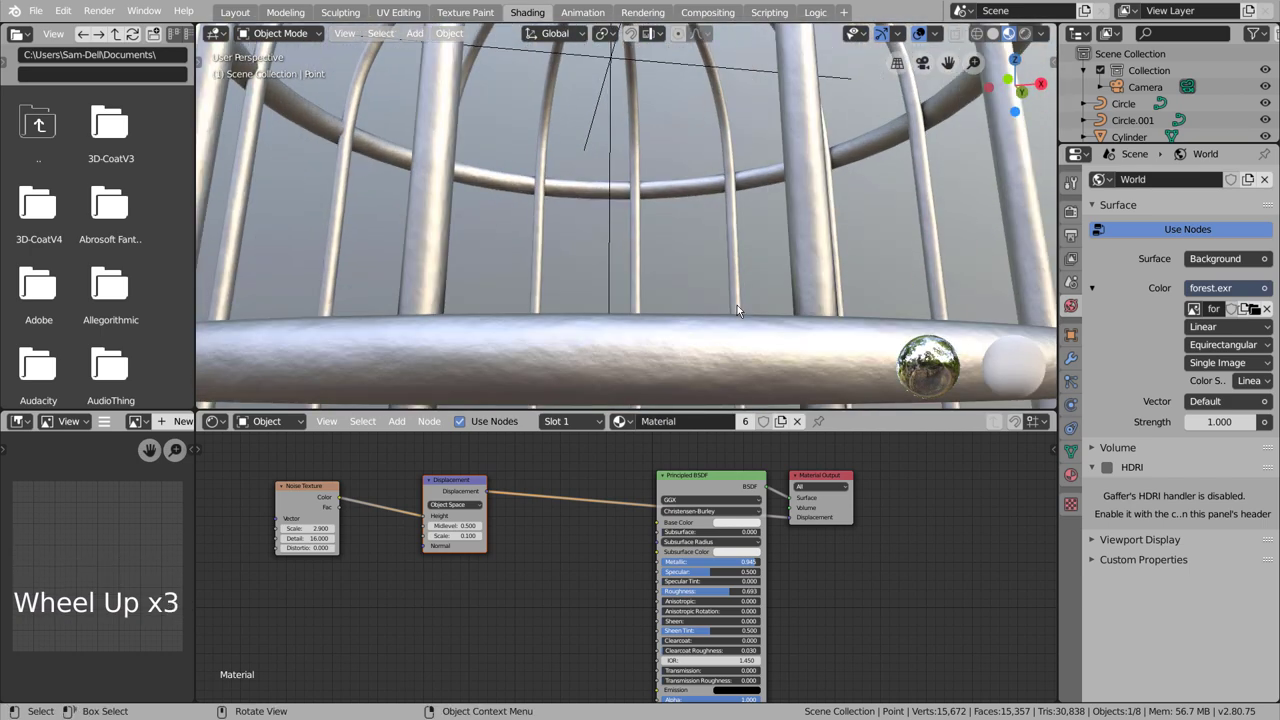
{"action": "scroll", "scroll_direction": "down", "scroll_amount": 3}
{"action": "middle_click", "coordinate": [738, 286]}
{"action": "left_click", "coordinate": [786, 315]}
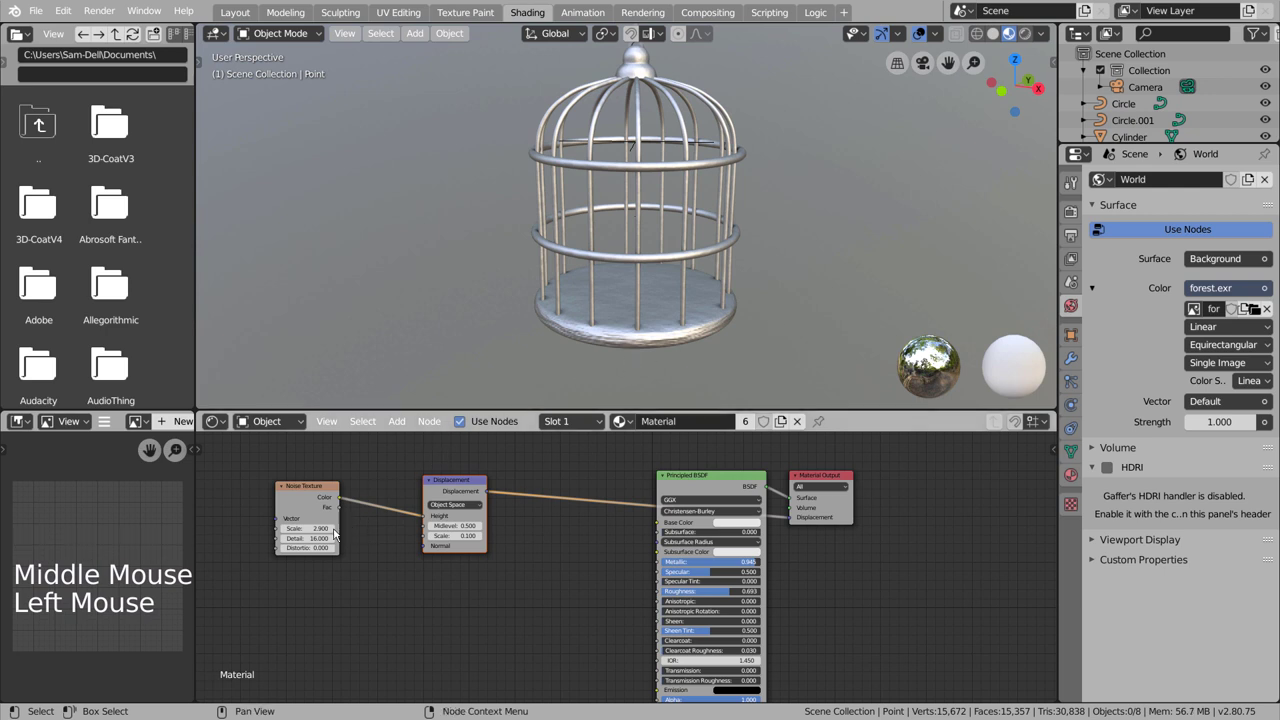
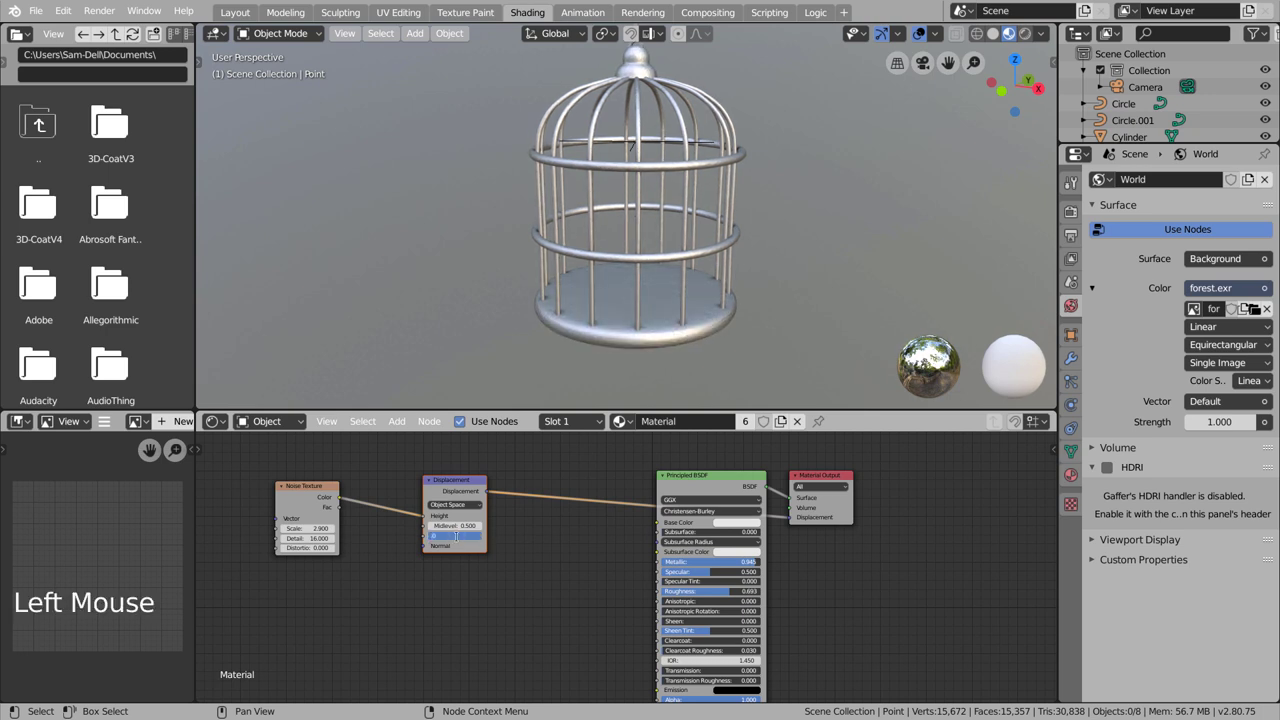
Step: Look closely at the base ring and bars under the HDRI, then return to front orthographic view
{"action": "scroll", "scroll_direction": "up", "scroll_amount": 3}
{"action": "middle_click", "coordinate": [658, 353]}
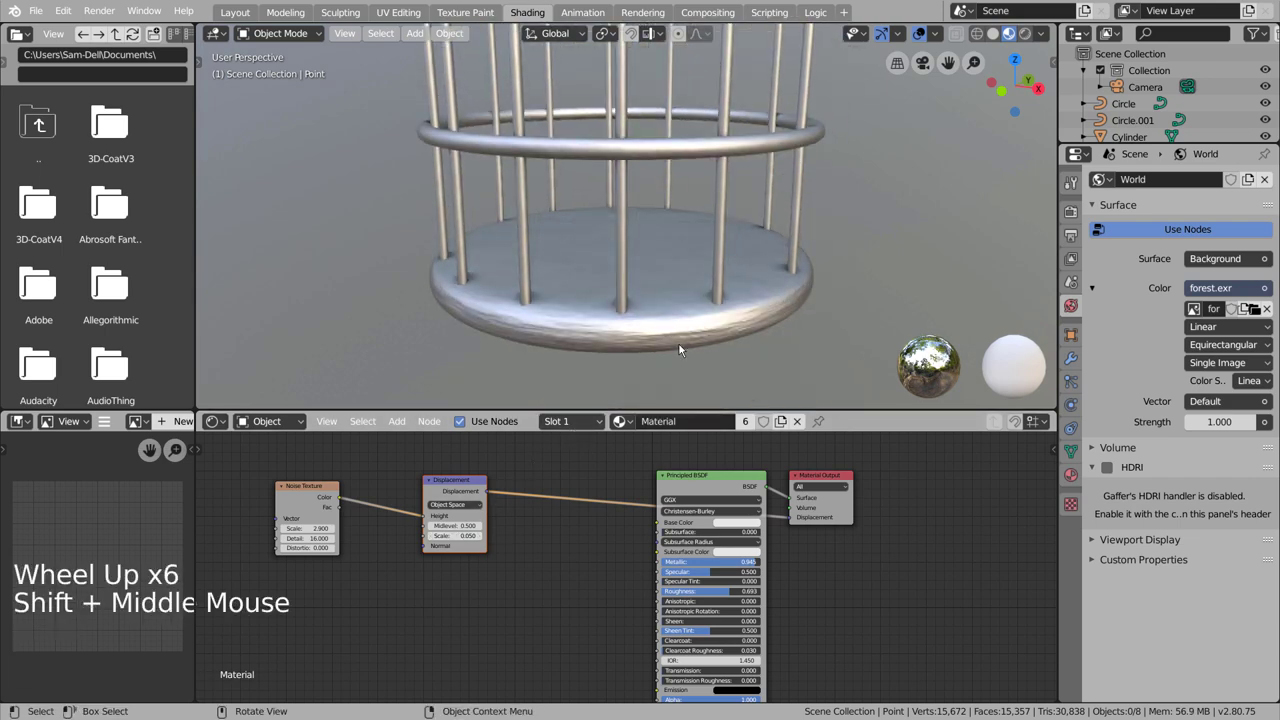
{"action": "middle_click", "coordinate": [686, 339]}
{"action": "scroll", "scroll_direction": "down", "scroll_amount": 3}
{"action": "middle_click", "coordinate": [718, 298]}
{"action": "scroll", "scroll_direction": "up", "scroll_amount": 3}
{"action": "middle_click", "coordinate": [717, 319]}
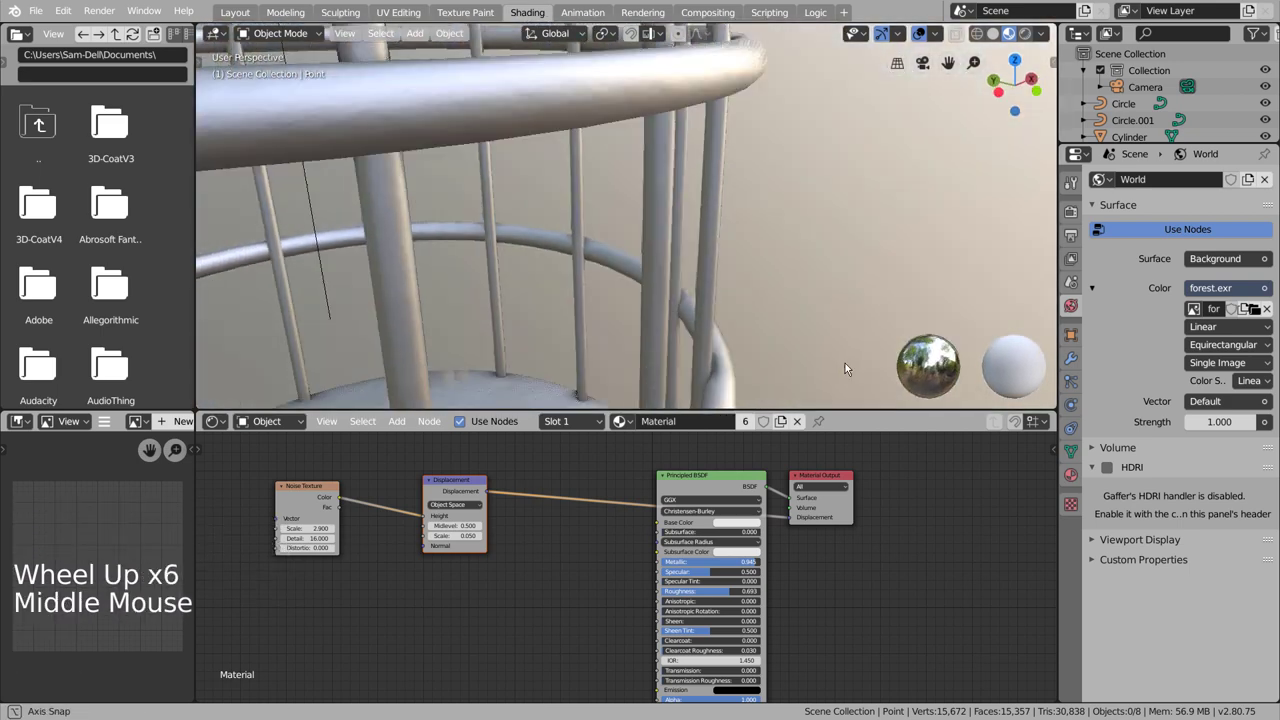
{"action": "scroll", "scroll_direction": "down", "scroll_amount": 3}
{"action": "left_click", "coordinate": [749, 322]}
{"action": "scroll", "scroll_direction": "down", "scroll_amount": 3}
{"action": "middle_click", "coordinate": [749, 322]}
{"action": "key", "text": "KP_1"}
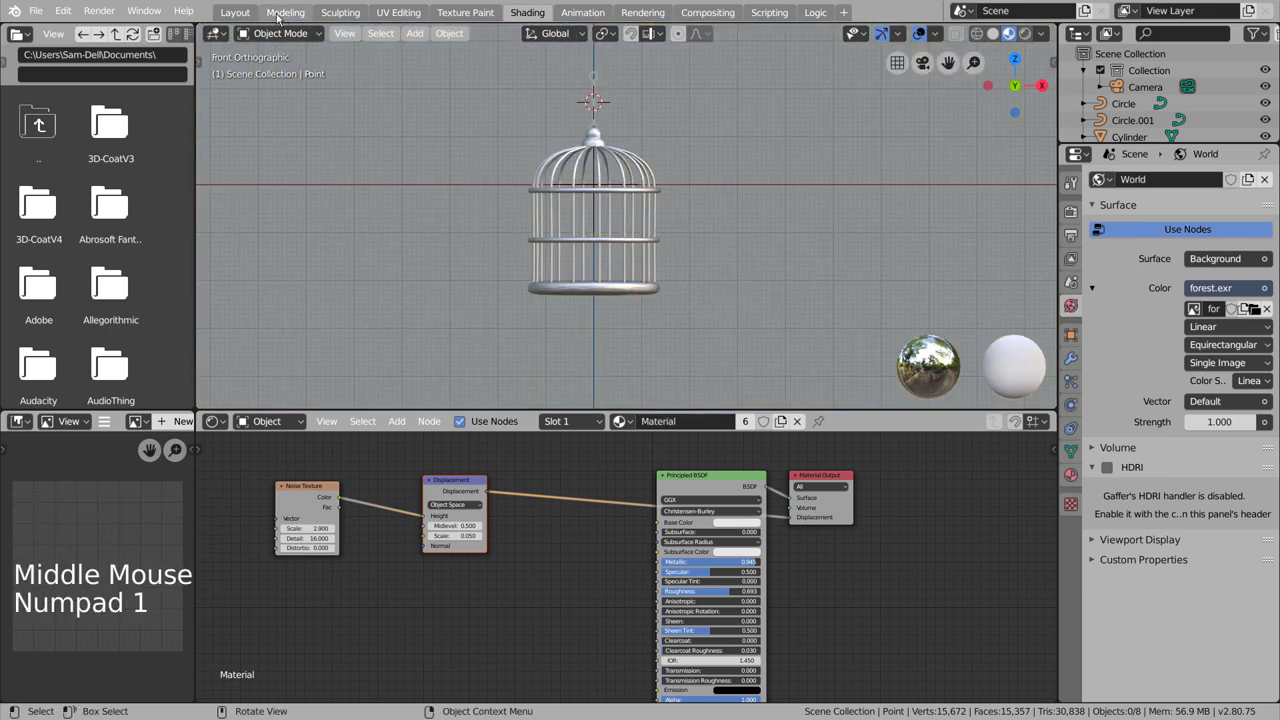
Step: Add a mesh plane in the Layout workspace and scale it into a wide floor
{"action": "left_click", "coordinate": [248, 7]}
{"action": "left_click", "coordinate": [729, 272]}
{"action": "scroll", "scroll_direction": "down", "scroll_amount": 3}
{"action": "middle_click", "coordinate": [734, 296]}
{"action": "key", "text": "ctrl+s"}
{"action": "left_click", "coordinate": [690, 449]}
{"action": "key", "text": "shift+a"}
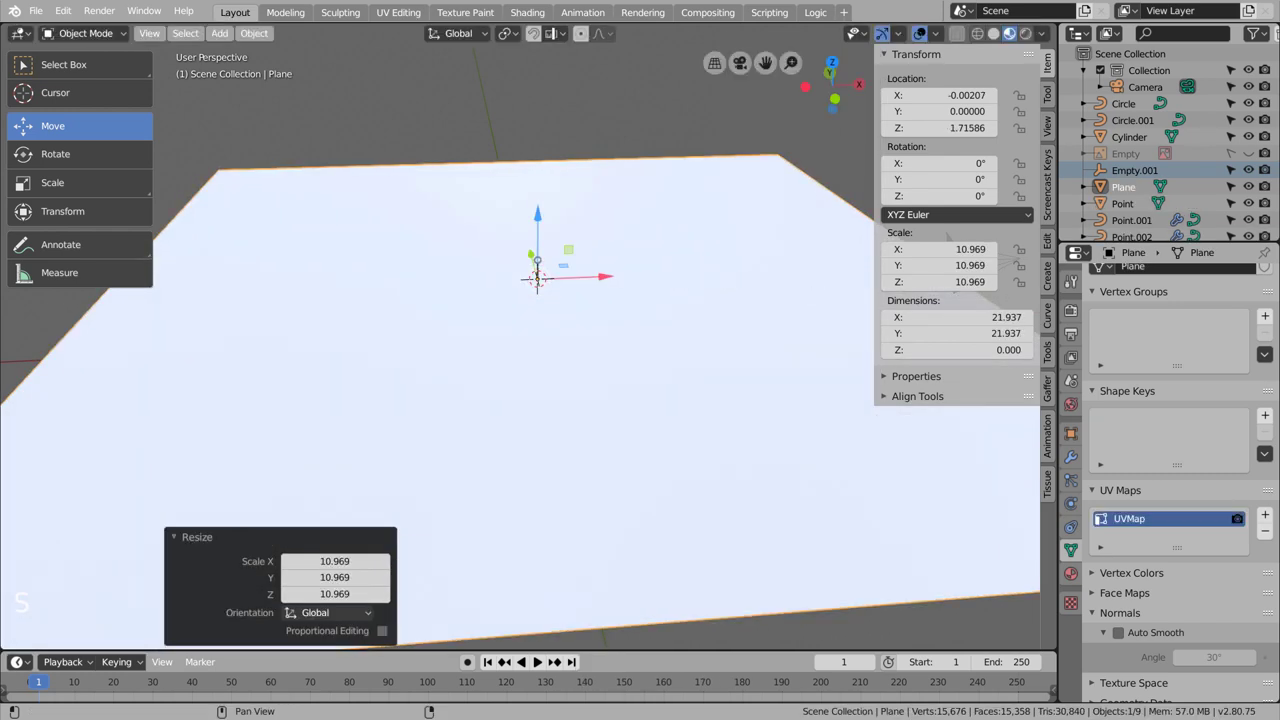
{"action": "scroll", "scroll_direction": "down", "scroll_amount": 3}
Step: Check the floor sits beneath the cage, then reframe the shot through the scene camera with fly navigation
{"action": "middle_click", "coordinate": [701, 349]}
{"action": "key", "text": "KP_3"}
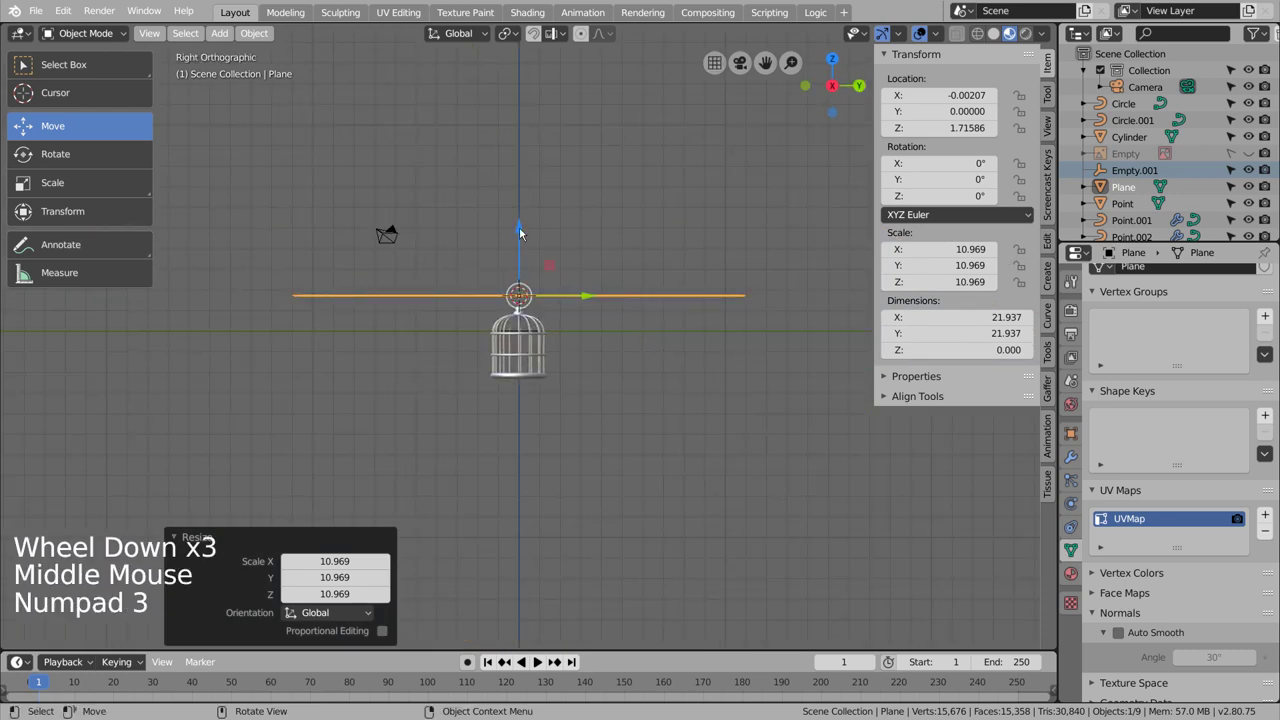
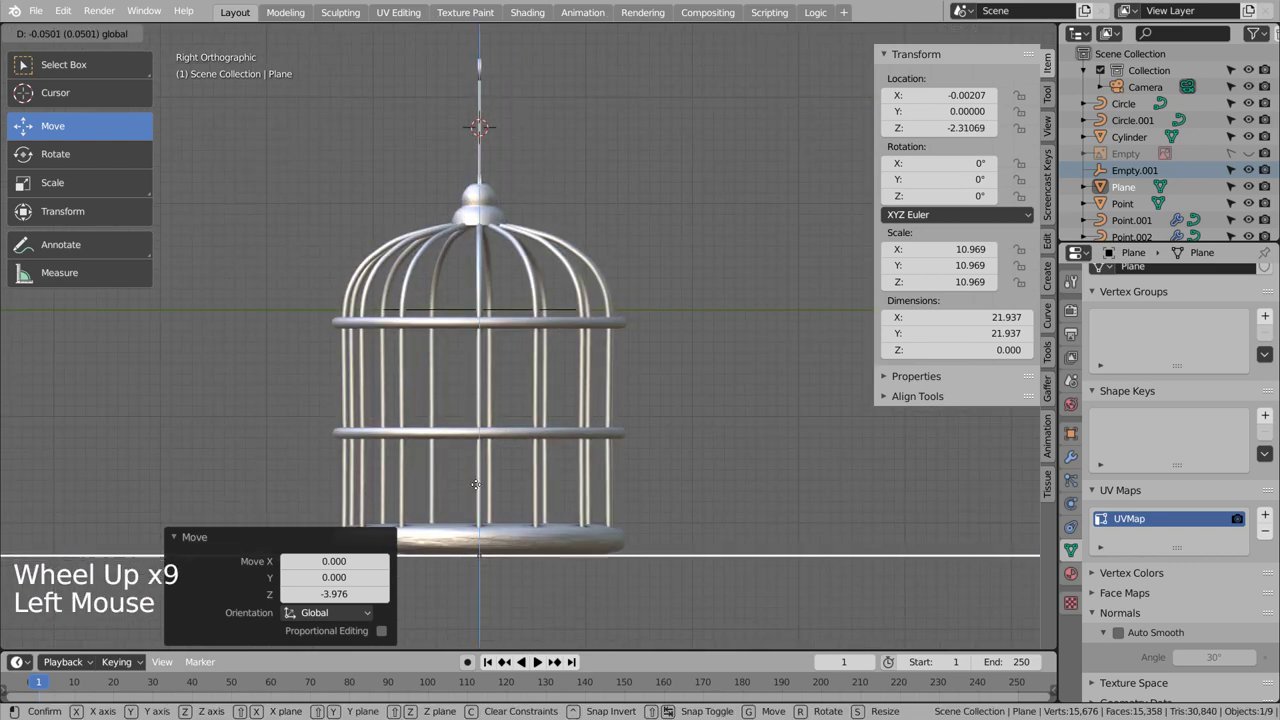
{"action": "middle_click", "coordinate": [650, 320]}
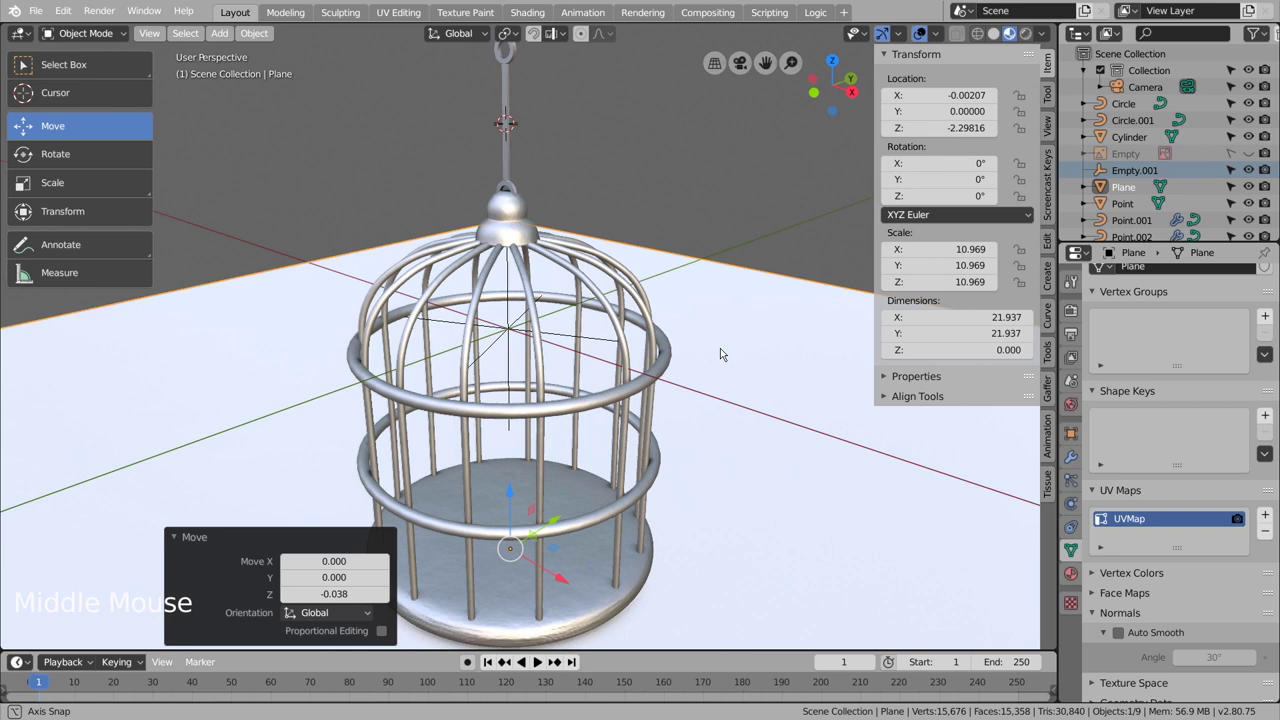
{"action": "scroll", "scroll_direction": "down", "scroll_amount": 3}
{"action": "middle_click", "coordinate": [716, 348]}
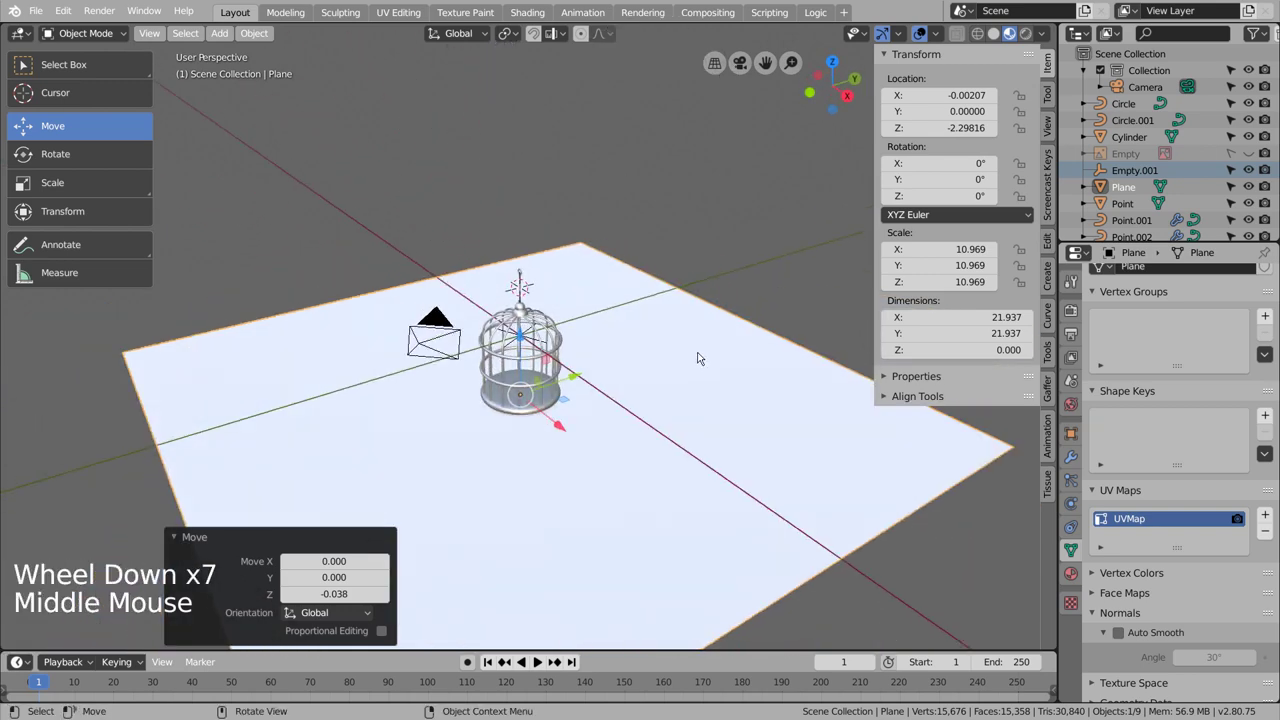
{"action": "key", "text": "KP_0"}
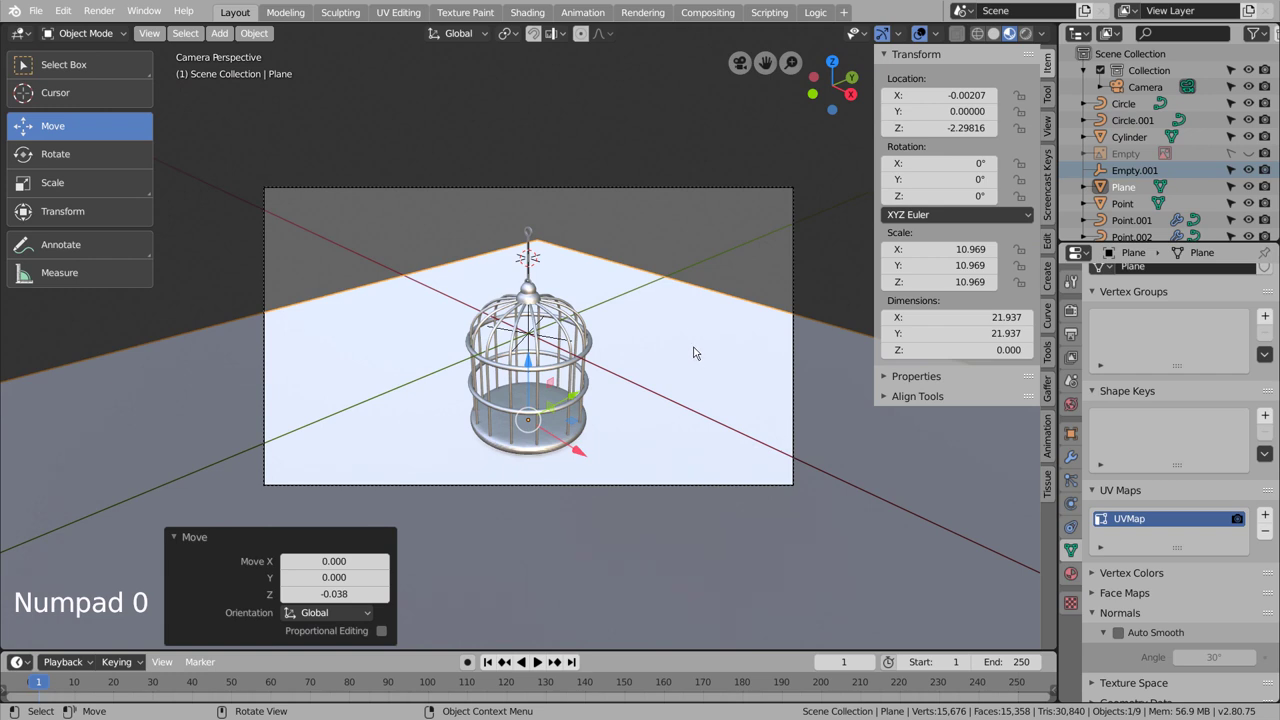
{"action": "key", "text": "shift+`"}
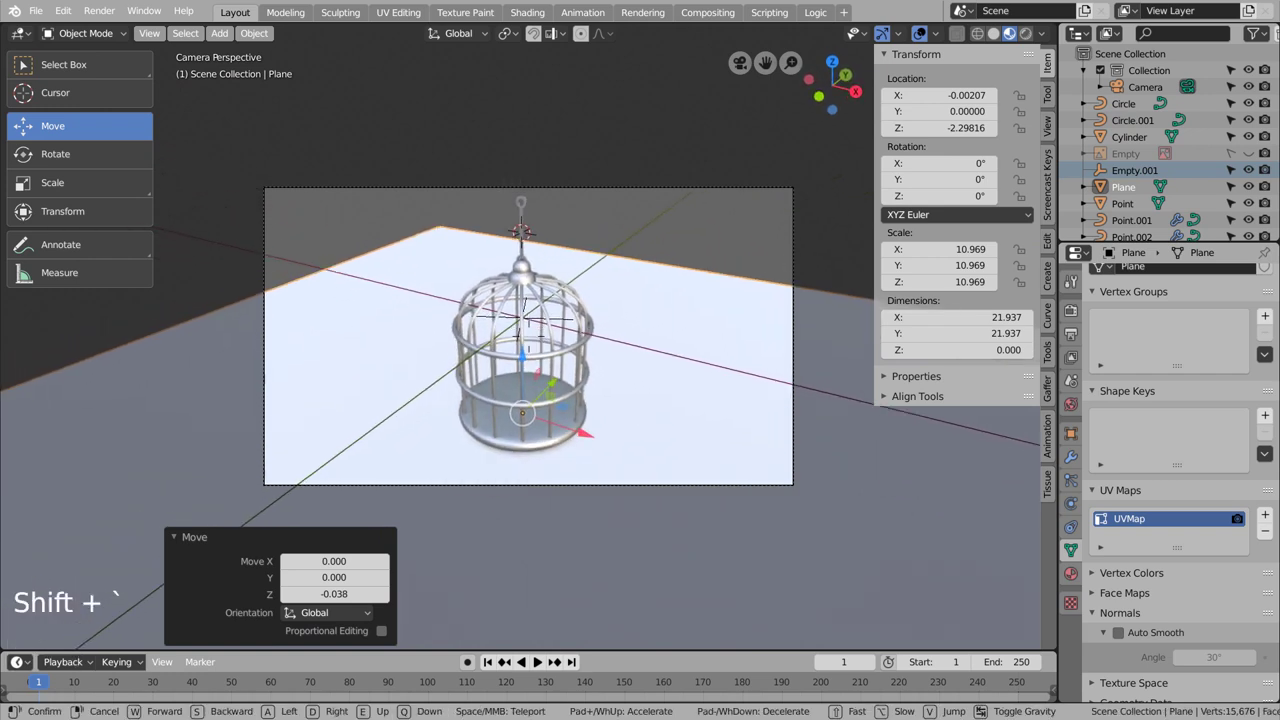
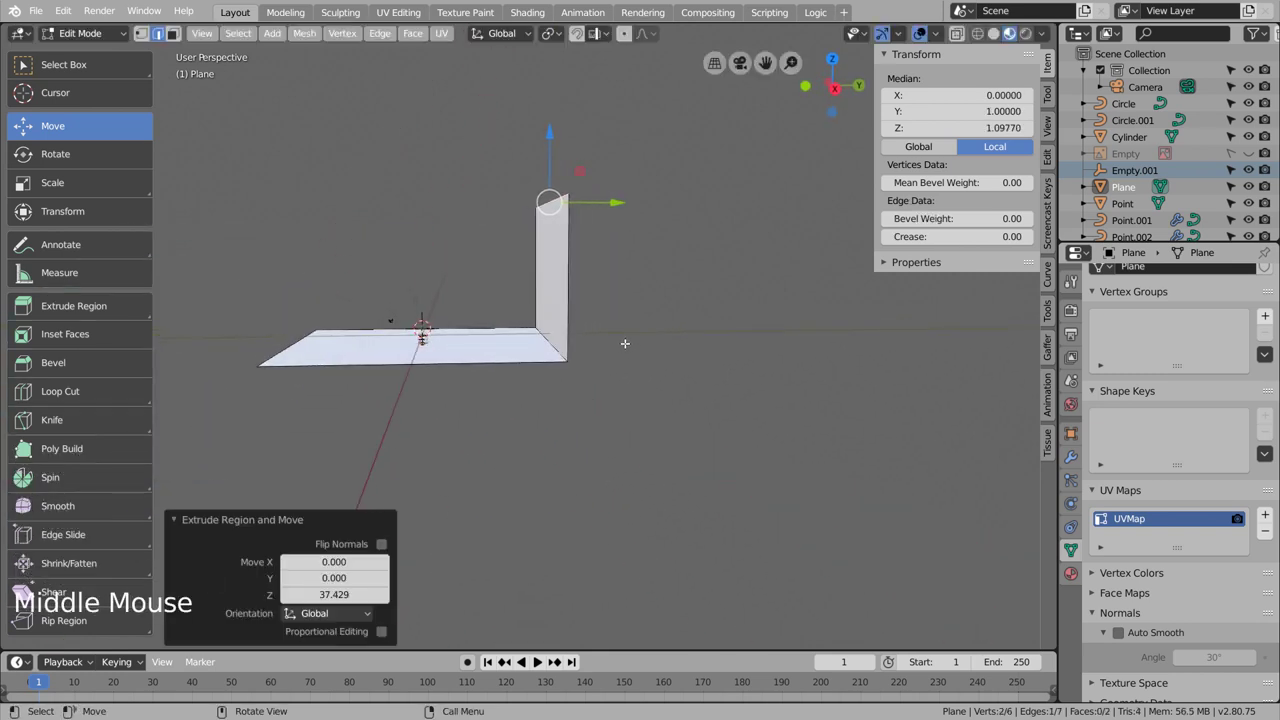
Step: Extrude the plane's back edge up into a wall and bevel the bend into a rounded sweep
{"action": "key", "text": "e"}
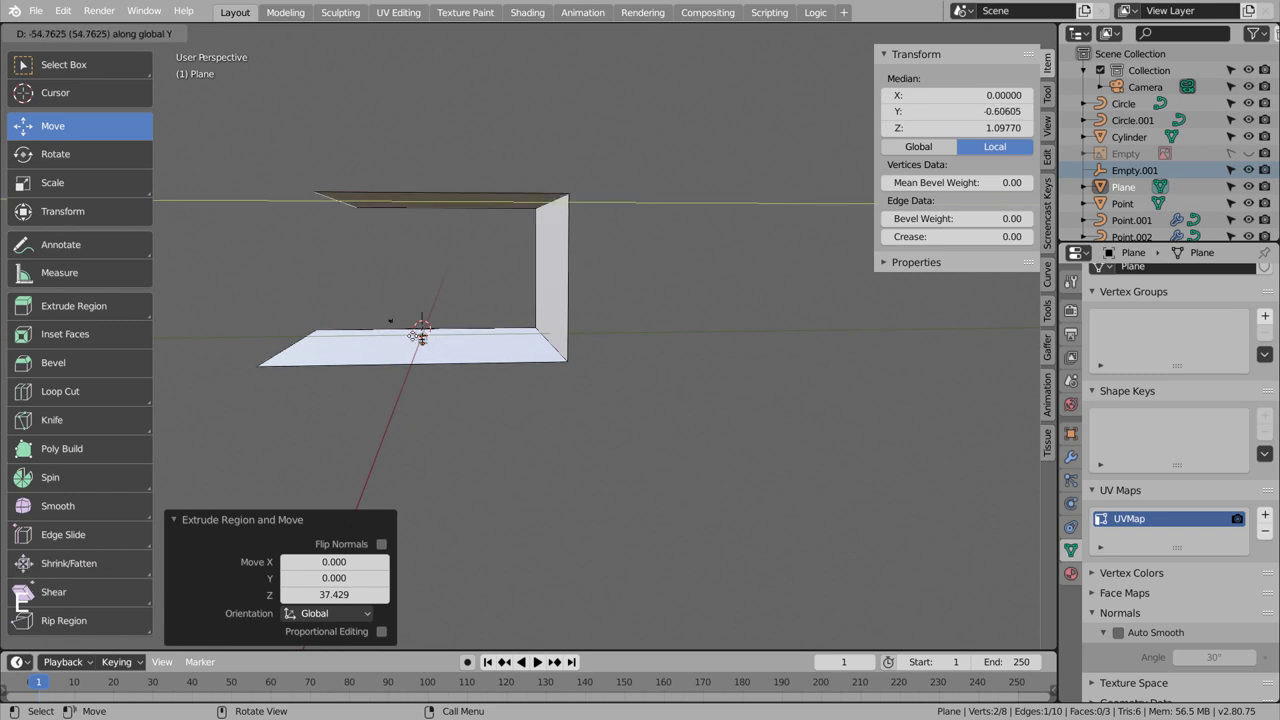
{"action": "key", "text": "KP_3"}
{"action": "key", "text": "e"}
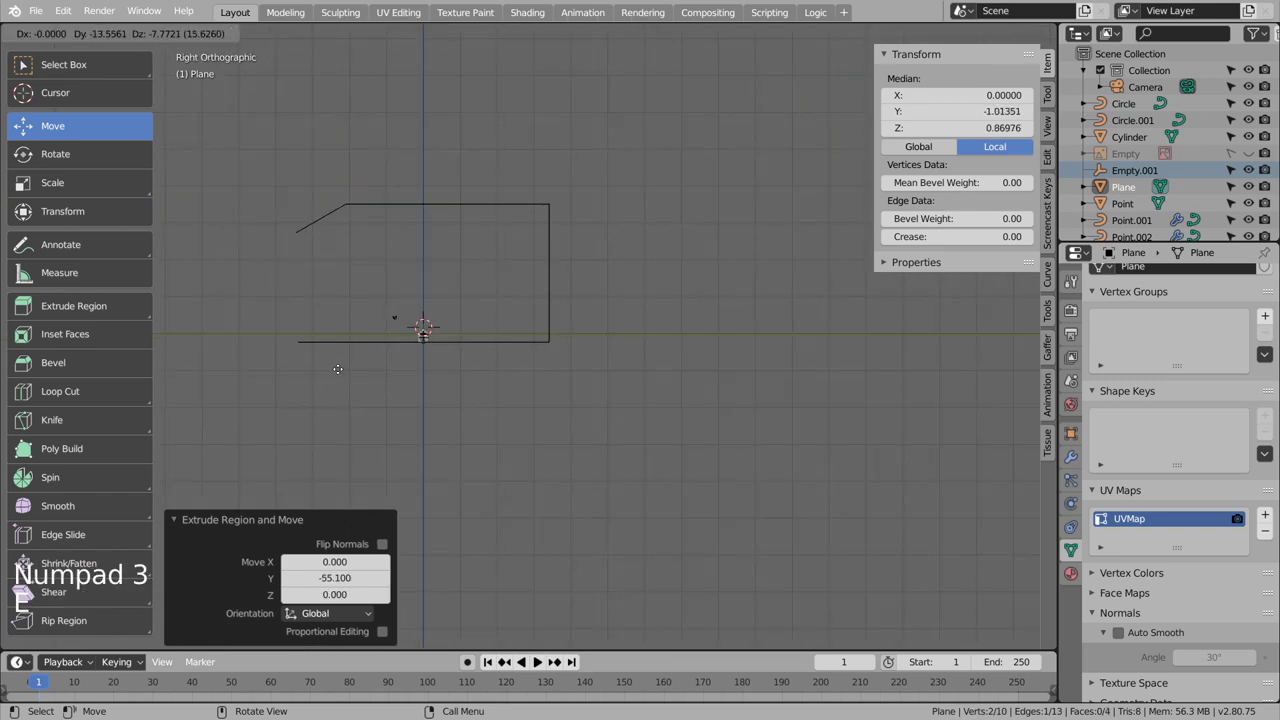
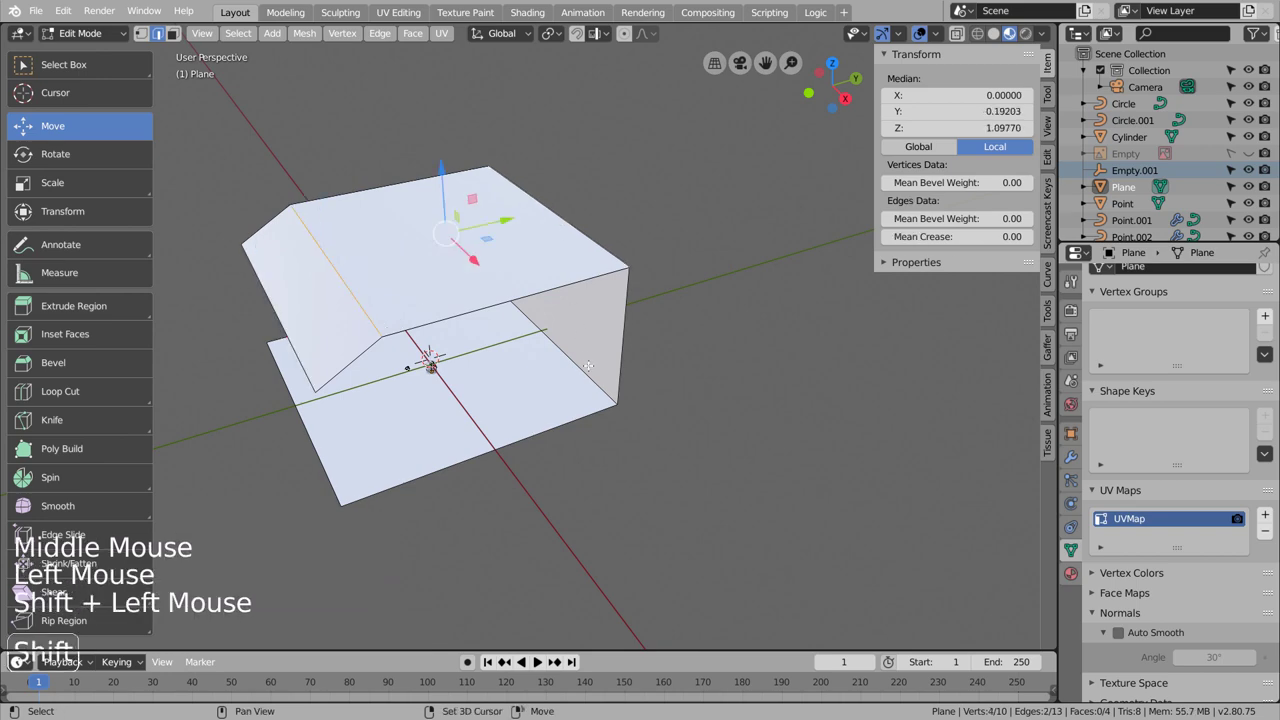
{"action": "key", "text": "ctrl+b"}
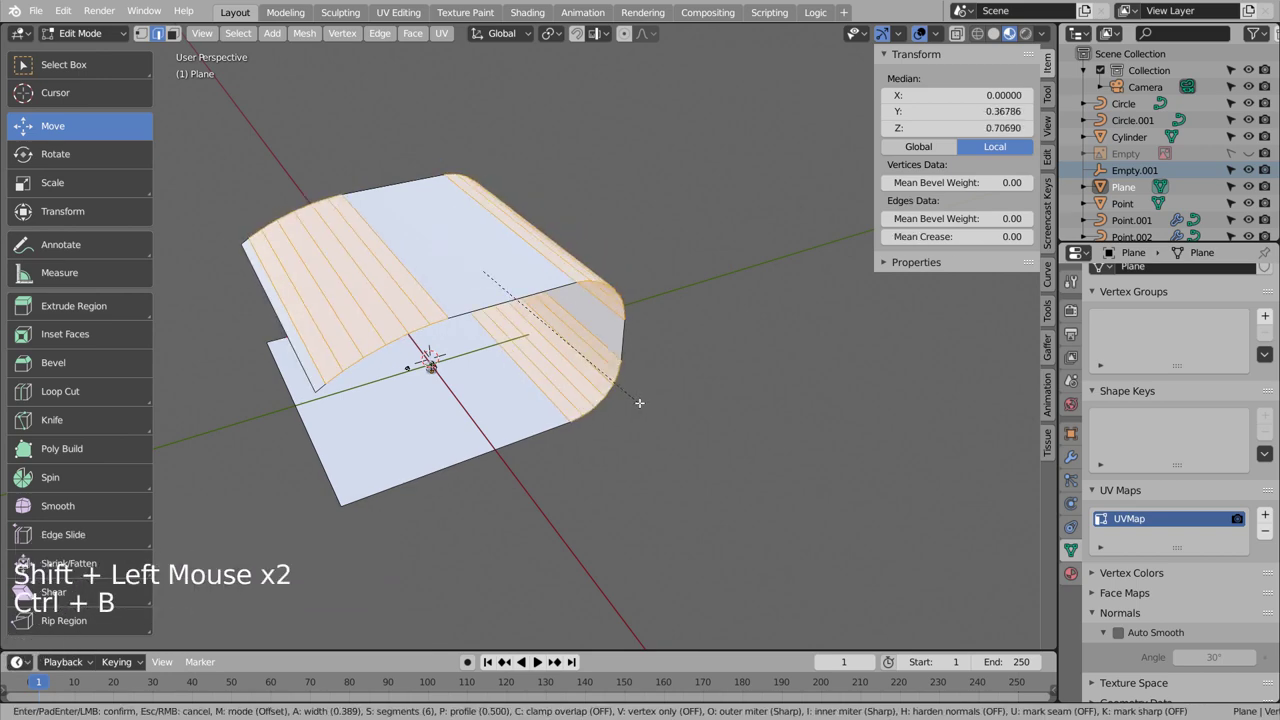
Step: Return to Object Mode and give the backdrop smooth shading
{"action": "key", "text": "Tab"}
{"action": "right_click", "coordinate": [608, 344]}
{"action": "left_click", "coordinate": [608, 341]}
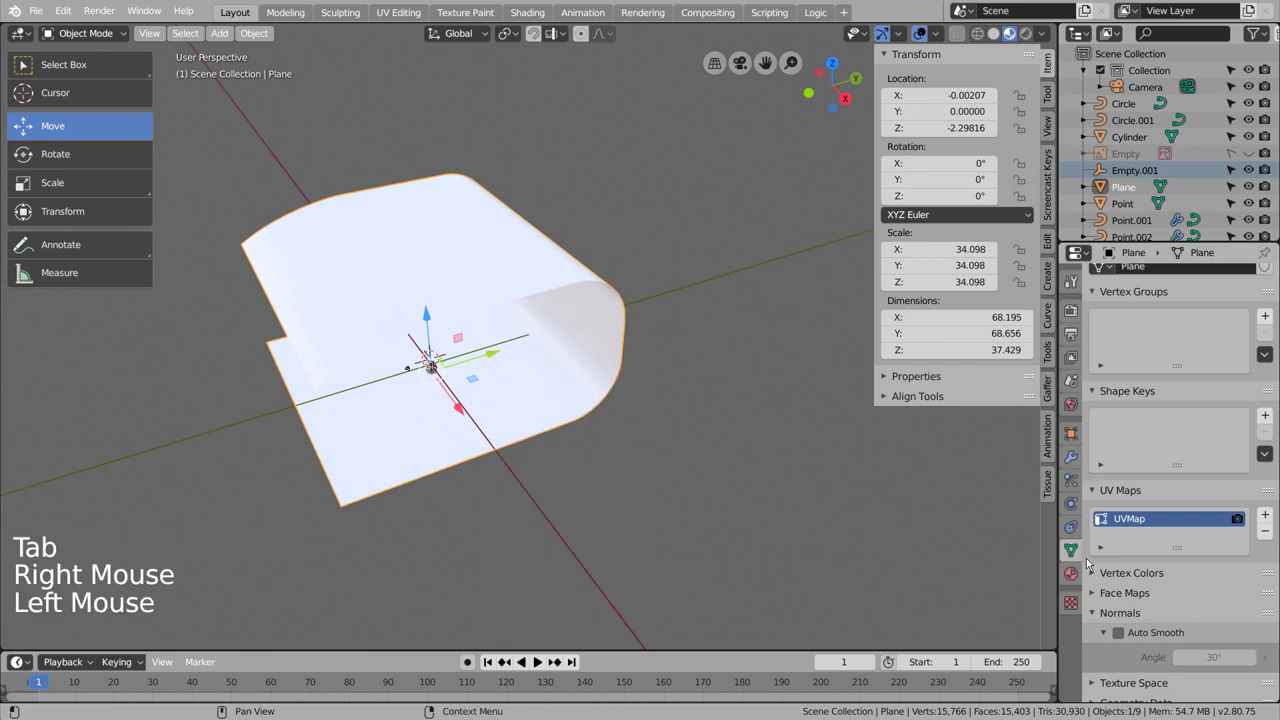
Step: Inspect the backdrop and view the cage against it through the scene camera
{"action": "middle_click", "coordinate": [656, 456]}
{"action": "scroll", "scroll_direction": "up", "scroll_amount": 3}
{"action": "key", "text": "KP_0"}
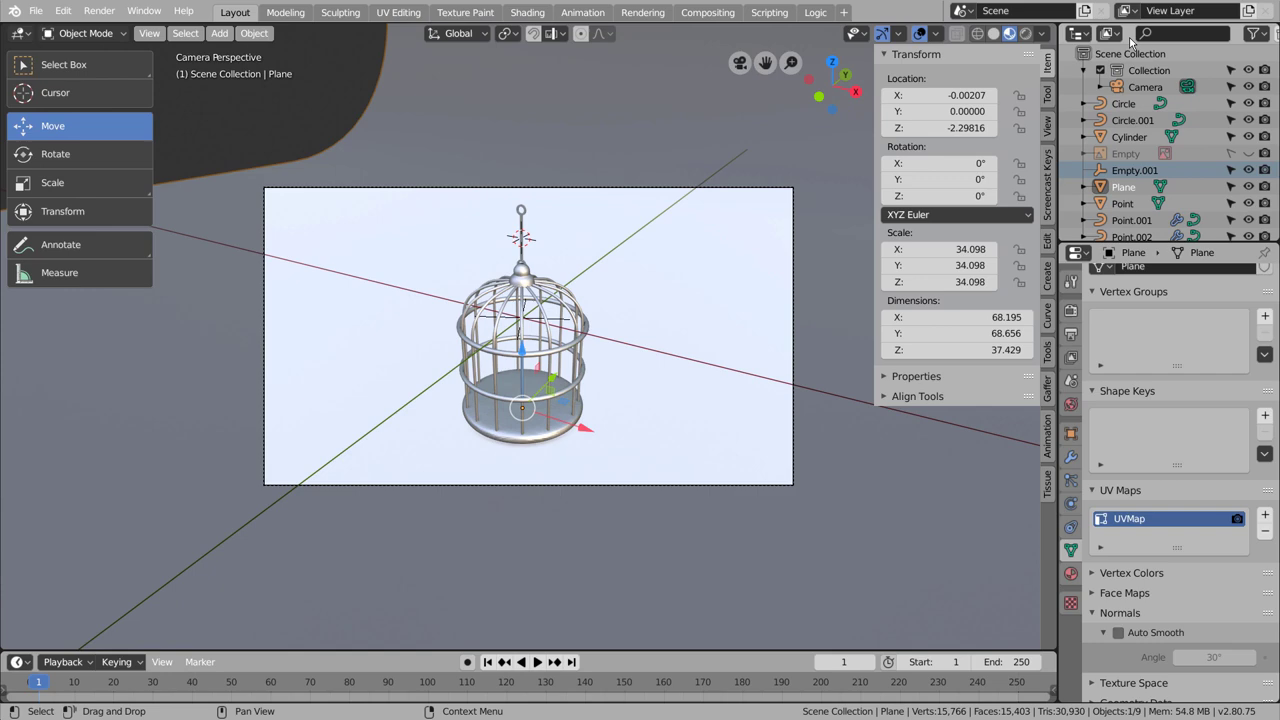
Step: Bring up the Render Properties and the list of render engines
{"action": "left_click", "coordinate": [1035, 37]}
{"action": "scroll", "scroll_direction": "up", "scroll_amount": 3}
{"action": "left_click", "coordinate": [1077, 314]}
{"action": "left_click", "coordinate": [1227, 278]}
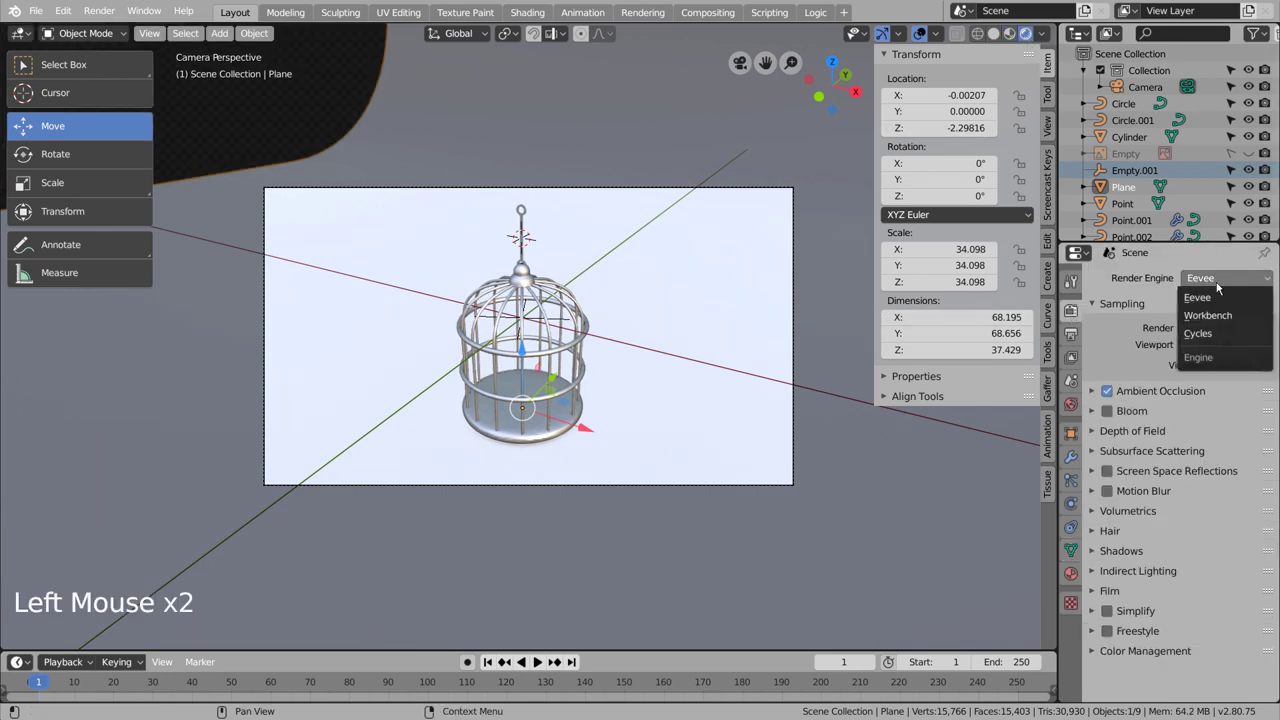
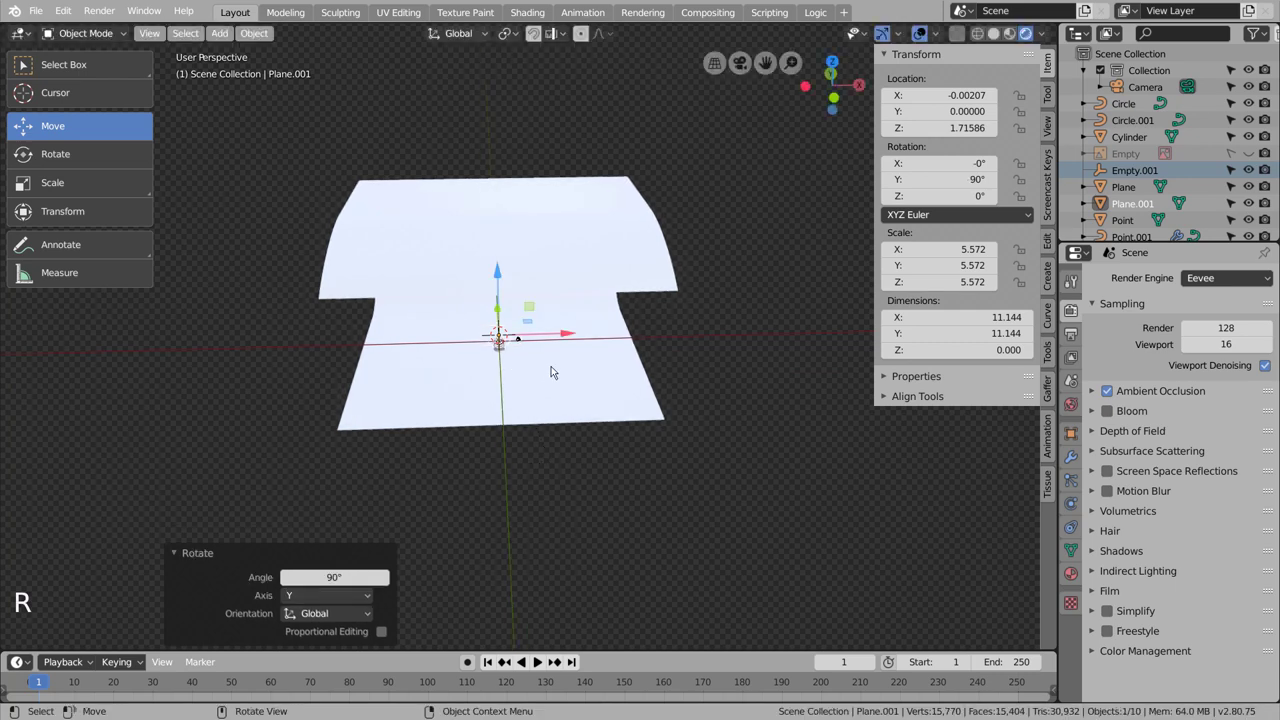
Step: Move the second plane aside, stretch it into a long strip and tilt it 28.5° about X
{"action": "left_click", "coordinate": [573, 335]}
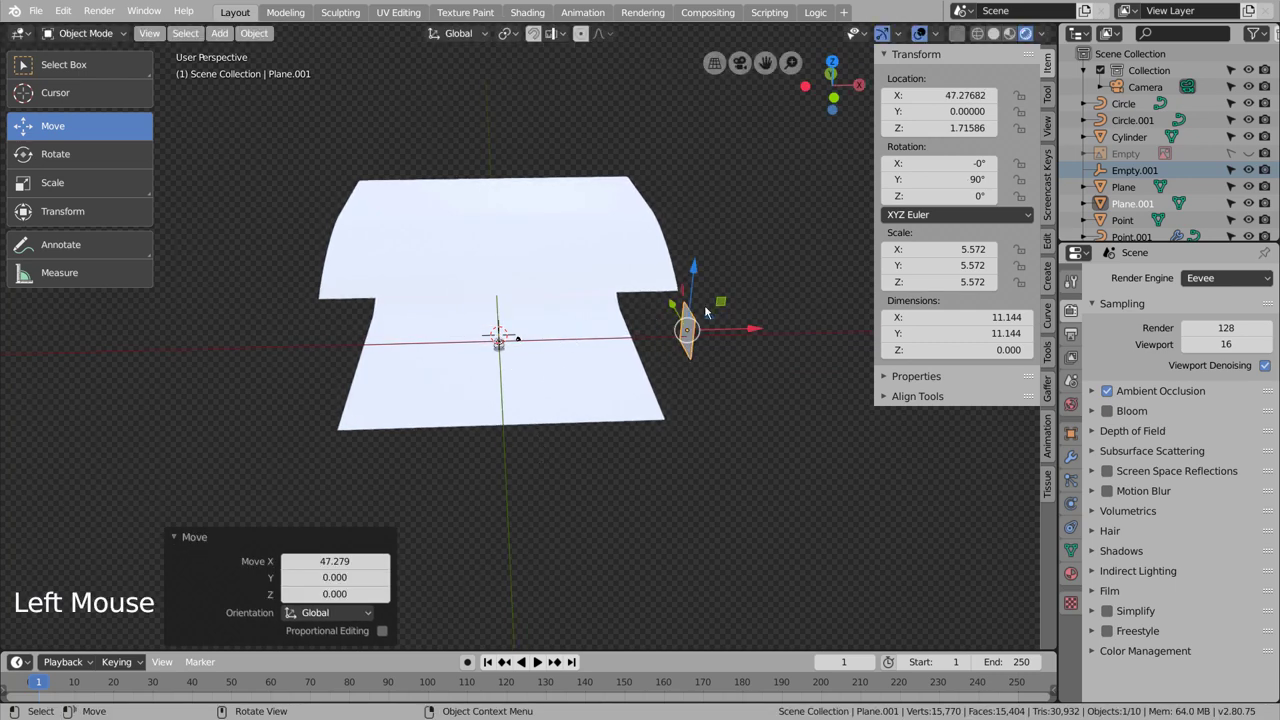
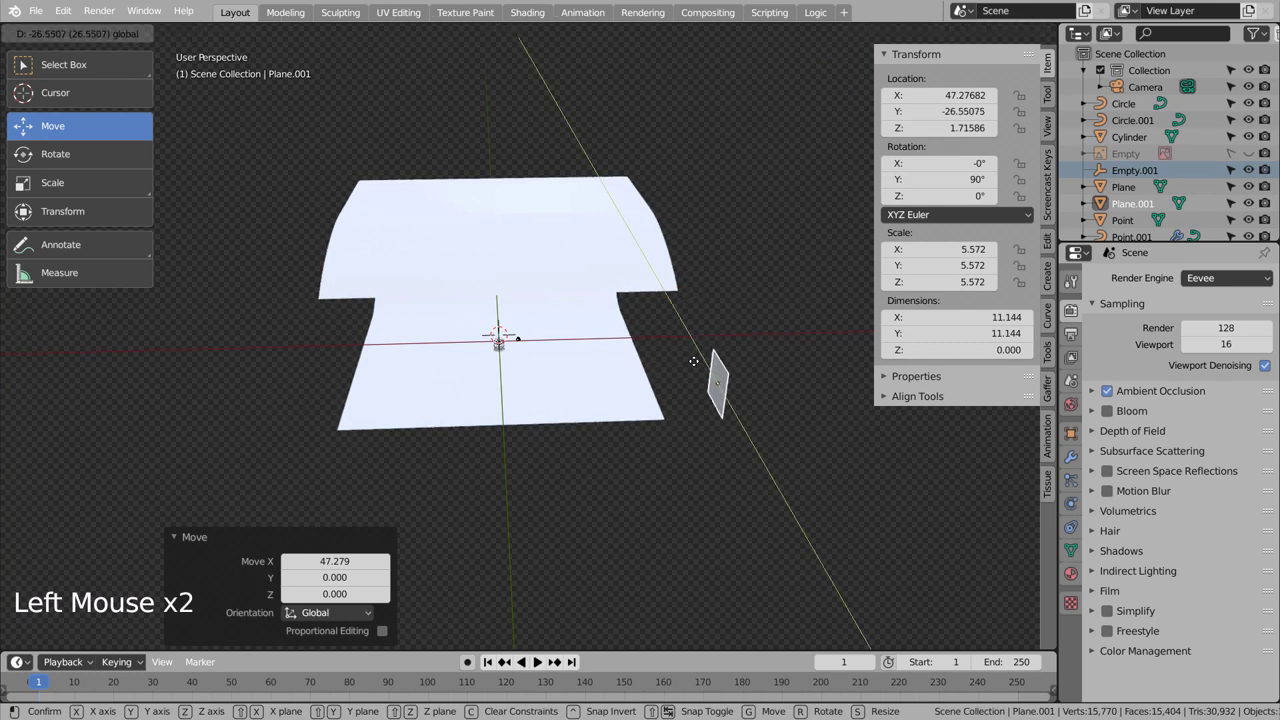
{"action": "key", "text": "s"}
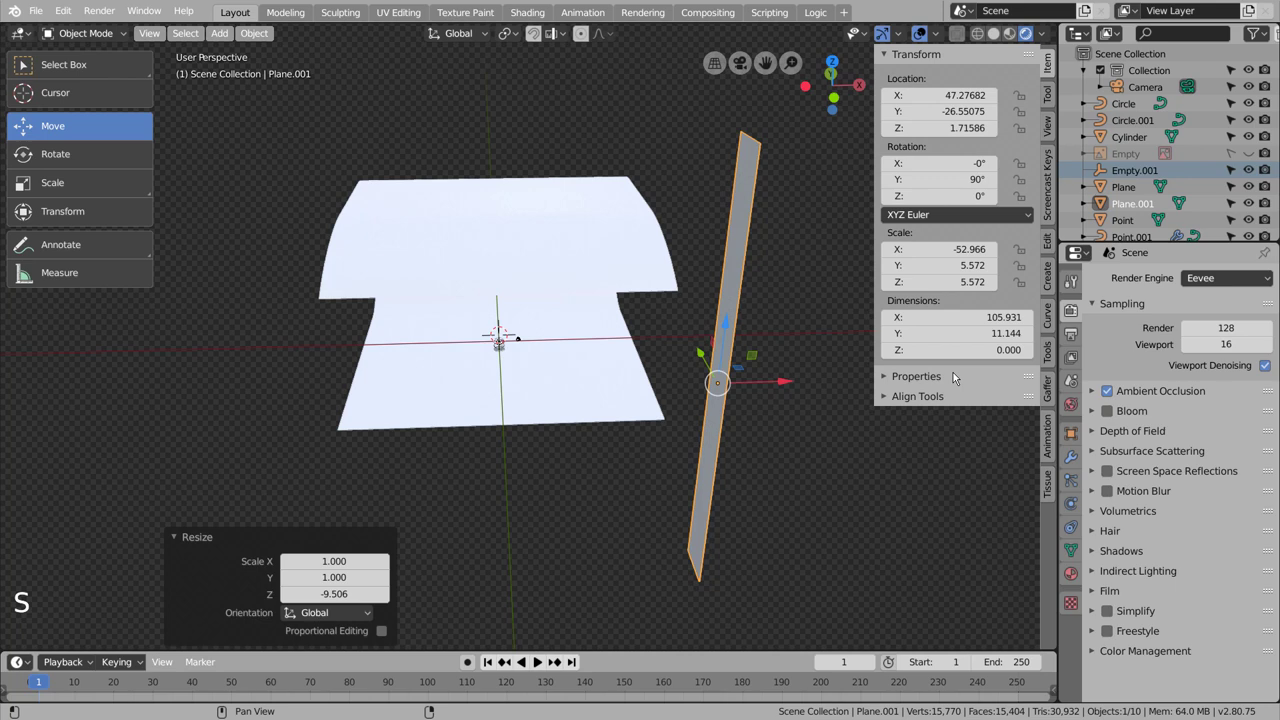
{"action": "key", "text": "KP_7"}
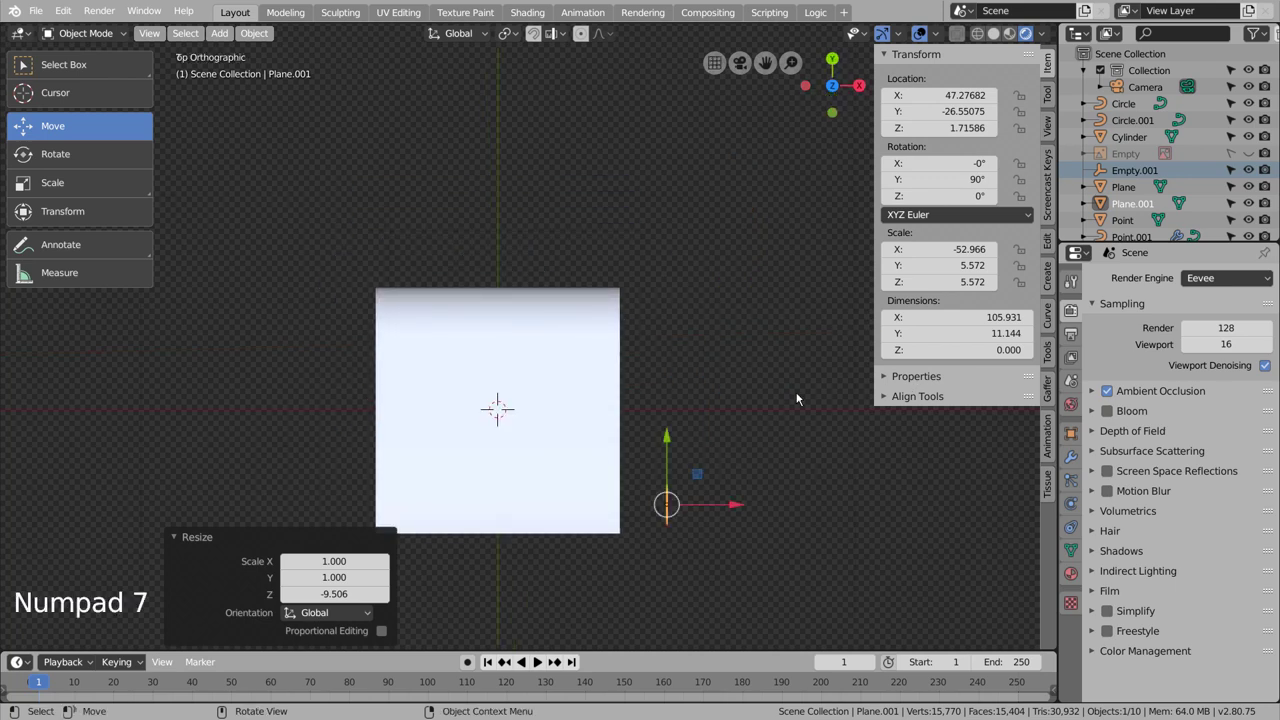
{"action": "key", "text": "r"}
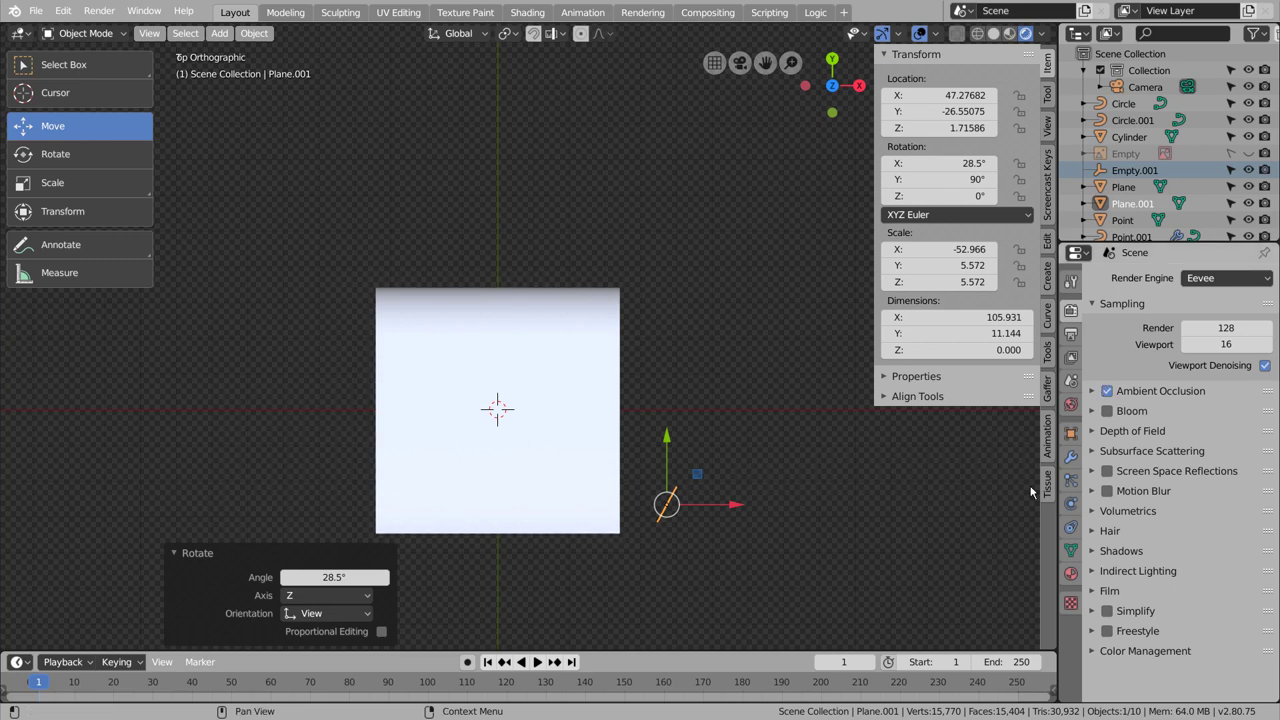
Step: Give the strip an emission material as a light panel and check the result from the camera
{"action": "left_click", "coordinate": [1074, 572]}
{"action": "left_click", "coordinate": [1185, 303]}
{"action": "left_click", "coordinate": [1182, 352]}
{"action": "left_click", "coordinate": [1228, 450]}
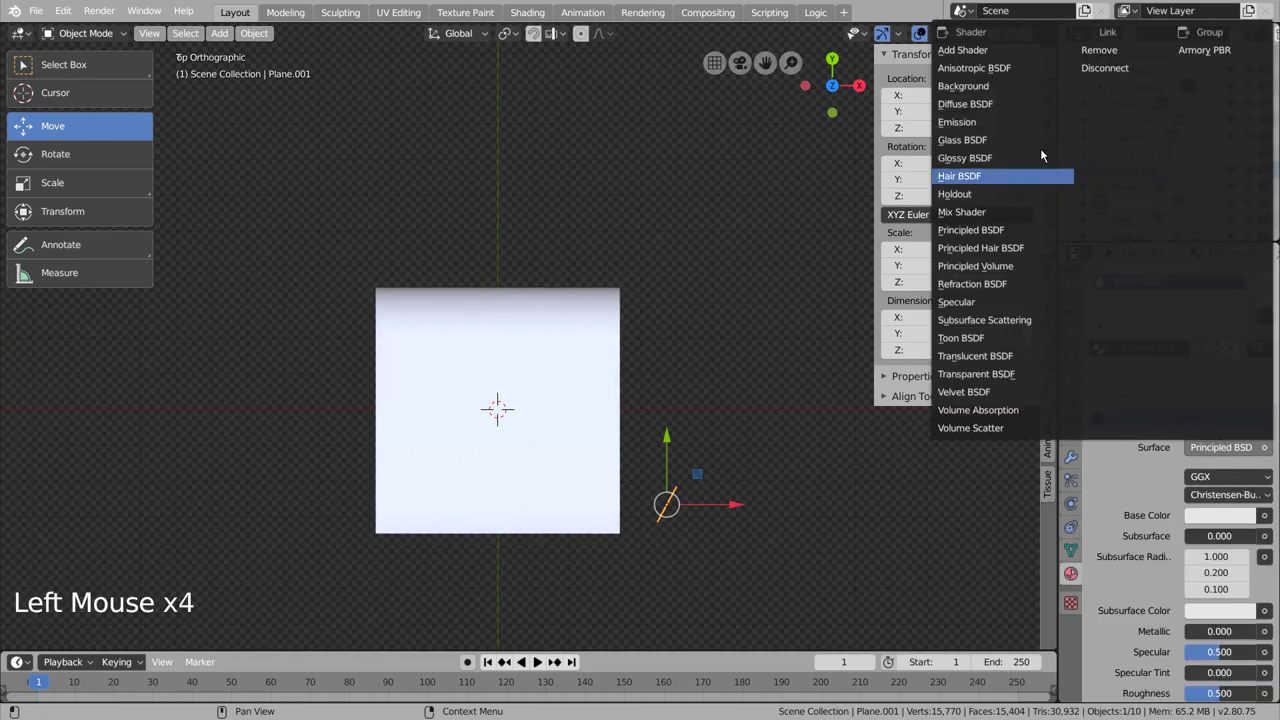
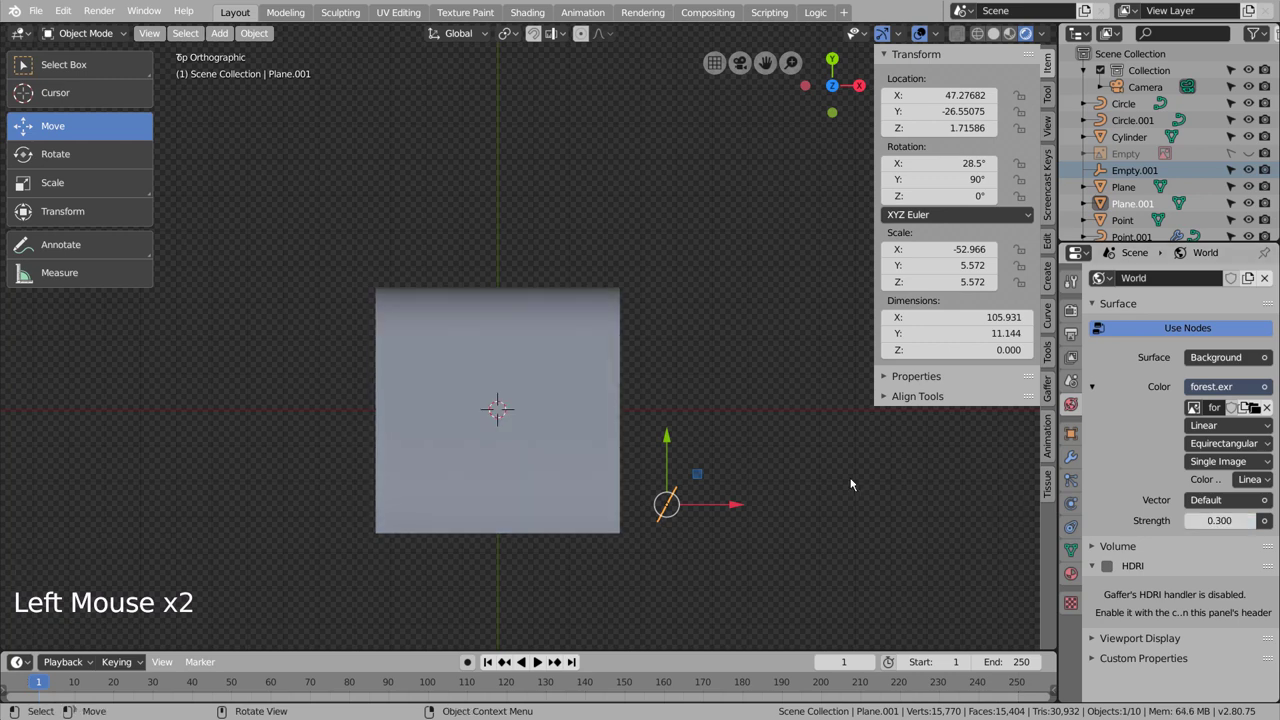
{"action": "middle_click", "coordinate": [754, 478]}
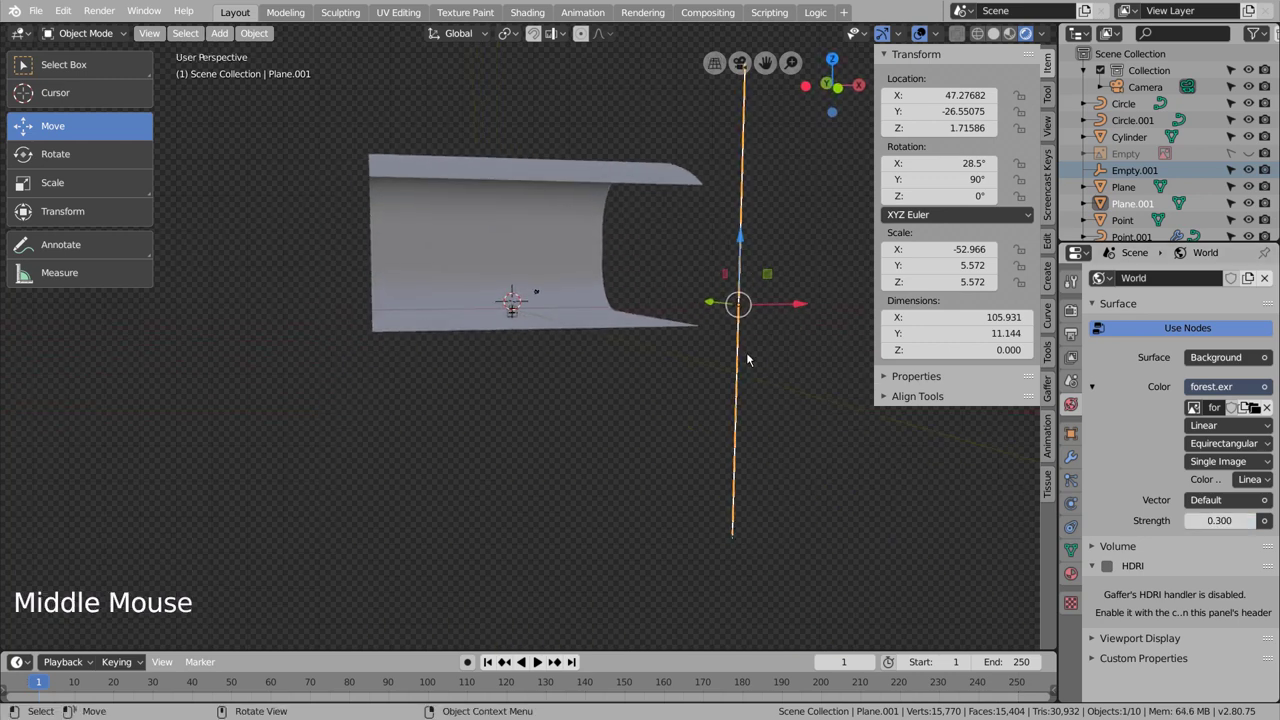
{"action": "key", "text": "KP_0"}
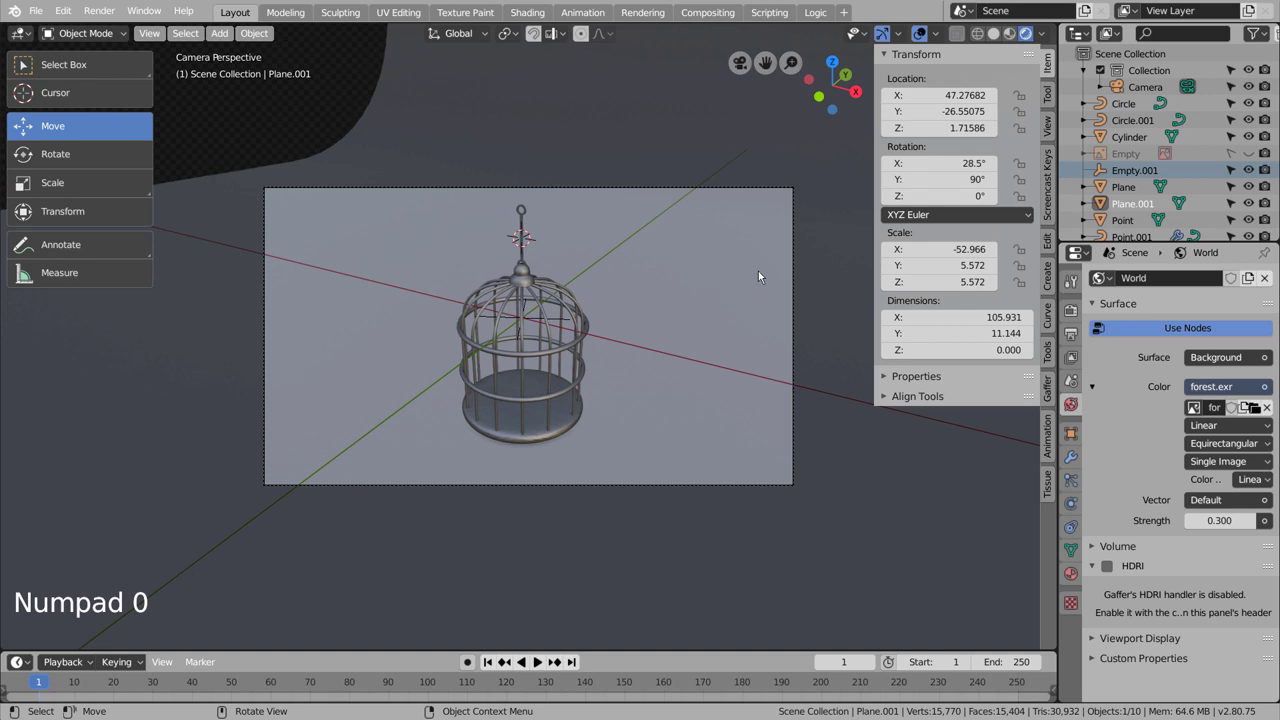
Step: Switch the render engine to Cycles at 128 samples and show the rendered viewport preview
{"action": "left_click", "coordinate": [1070, 312]}
{"action": "left_click", "coordinate": [1257, 277]}
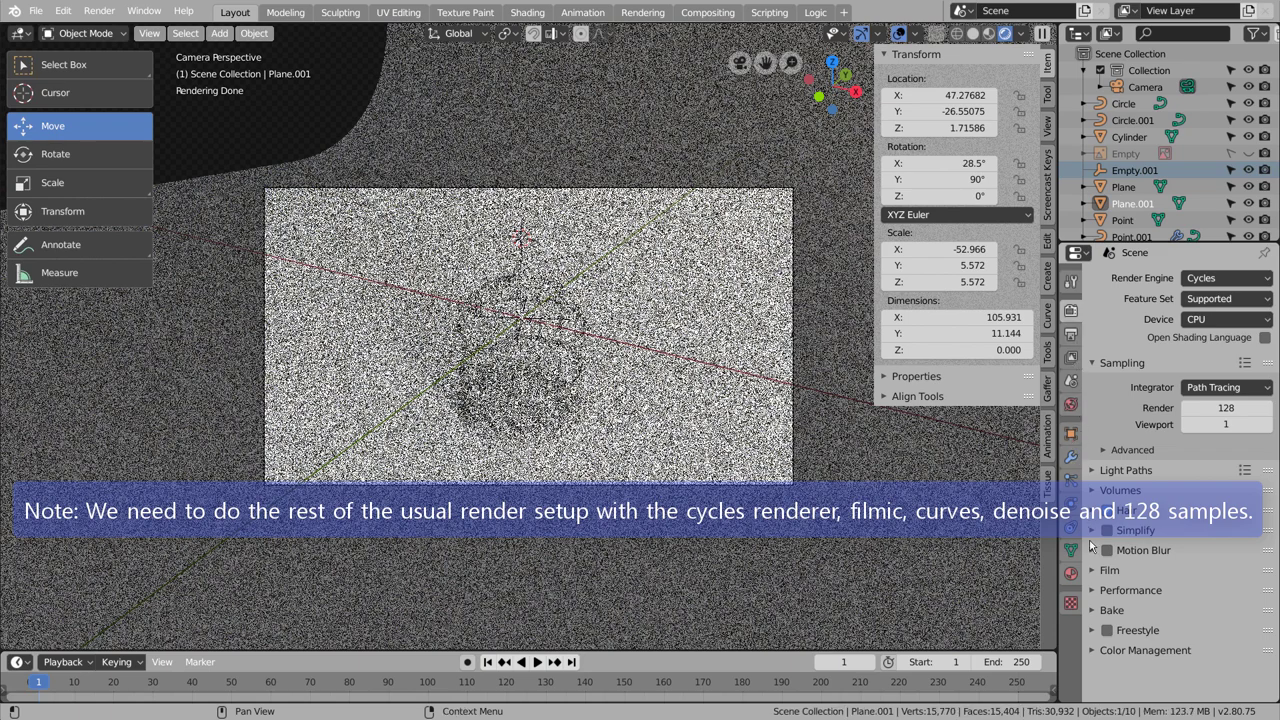
{"action": "left_click", "coordinate": [1104, 651]}
{"action": "scroll", "scroll_direction": "down", "scroll_amount": 3}
Step: Set colour management to Filmic with the Very High Contrast look and enable curves, then go to View Layer settings
{"action": "left_click", "coordinate": [1241, 596]}
{"action": "scroll", "scroll_direction": "down", "scroll_amount": 3}
{"action": "left_click", "coordinate": [1214, 614]}
{"action": "left_click", "coordinate": [1123, 699]}
{"action": "left_click", "coordinate": [1109, 699]}
{"action": "scroll", "scroll_direction": "down", "scroll_amount": 3}
{"action": "left_click", "coordinate": [1214, 624]}
{"action": "scroll", "scroll_direction": "down", "scroll_amount": 3}
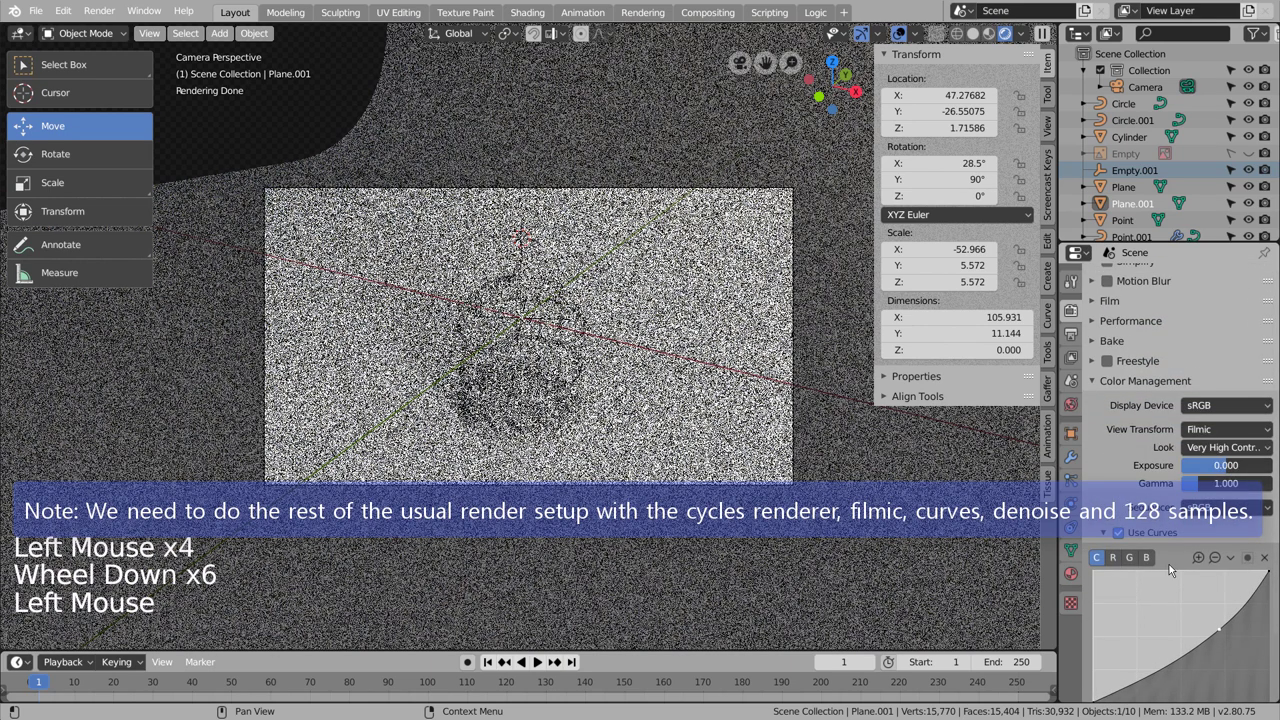
{"action": "left_click", "coordinate": [1073, 362]}
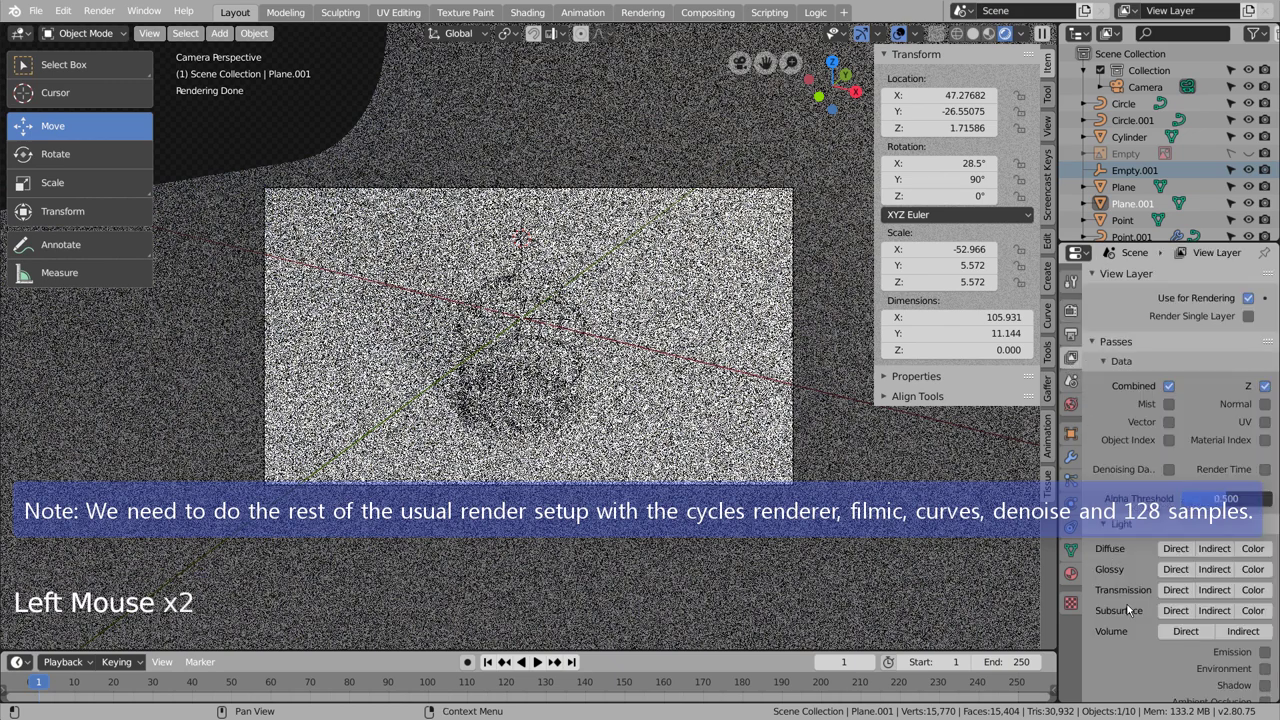
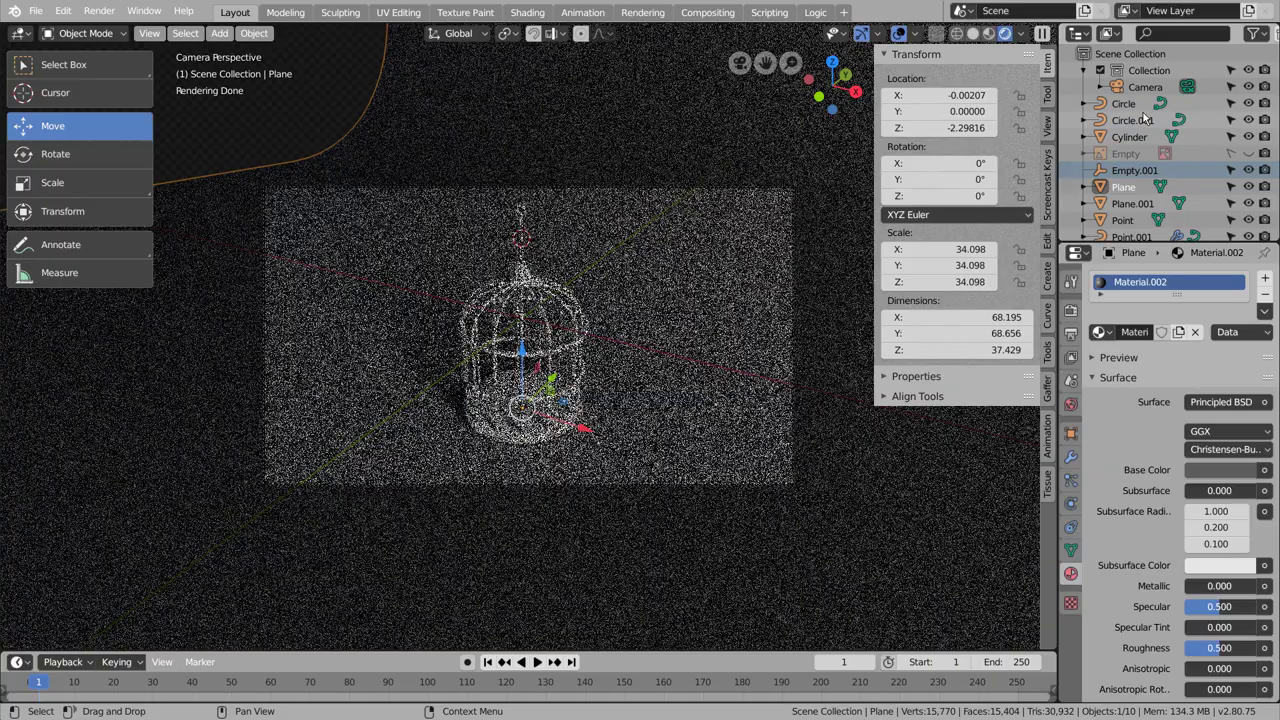
Step: Re-aim the camera down at the birdcage, set output resolution to 25% and start a test render
{"action": "left_click", "coordinate": [1147, 91]}
{"action": "key", "text": "shift+`"}
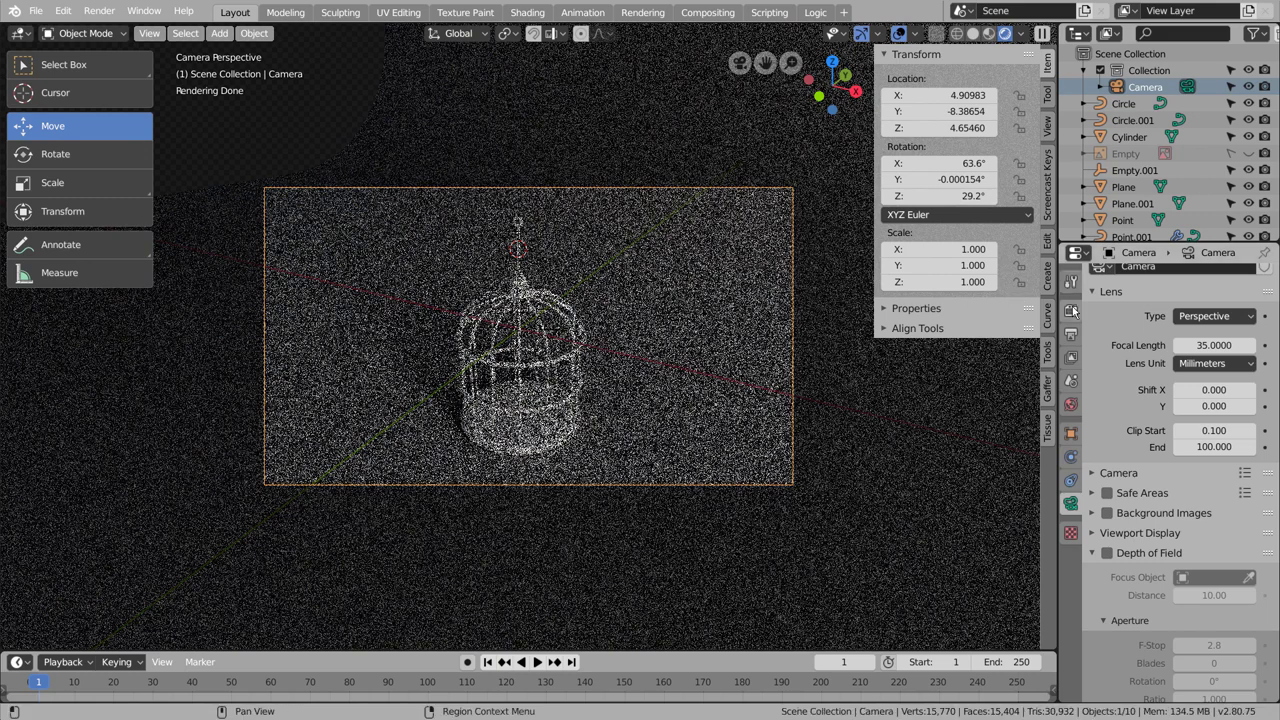
{"action": "left_click", "coordinate": [1077, 310]}
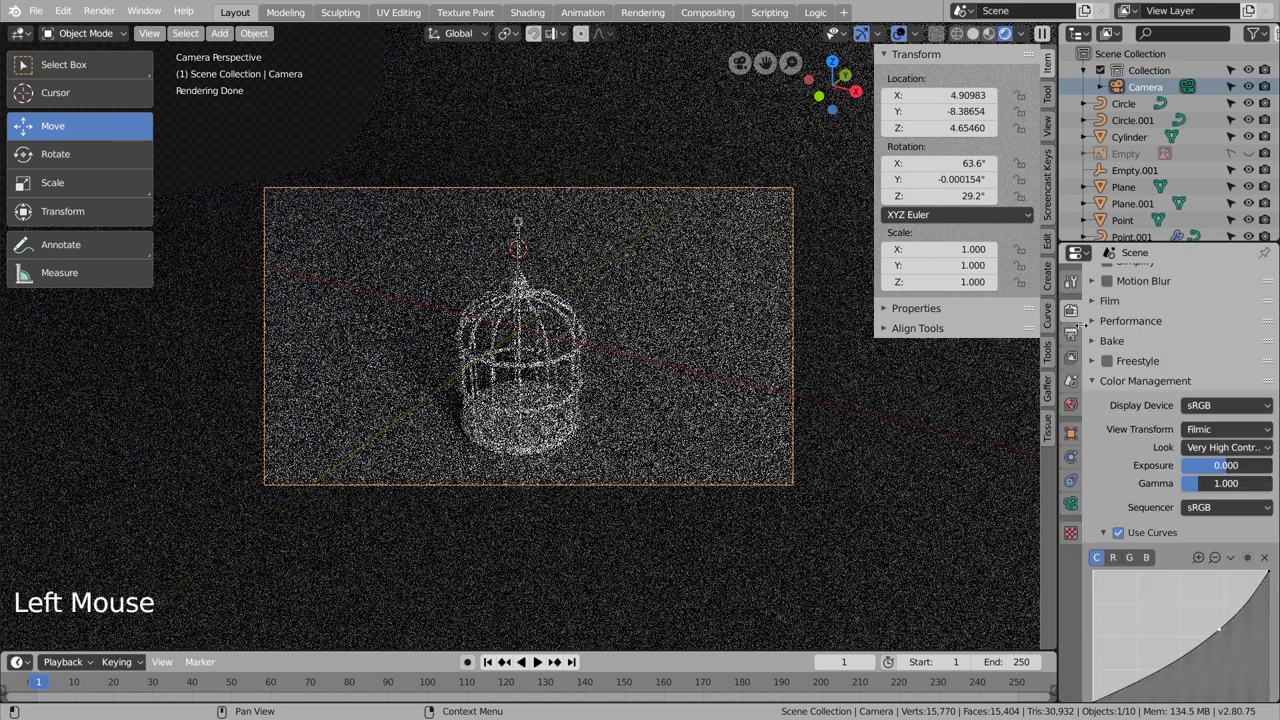
{"action": "left_click", "coordinate": [1081, 340]}
{"action": "left_click", "coordinate": [1220, 333]}
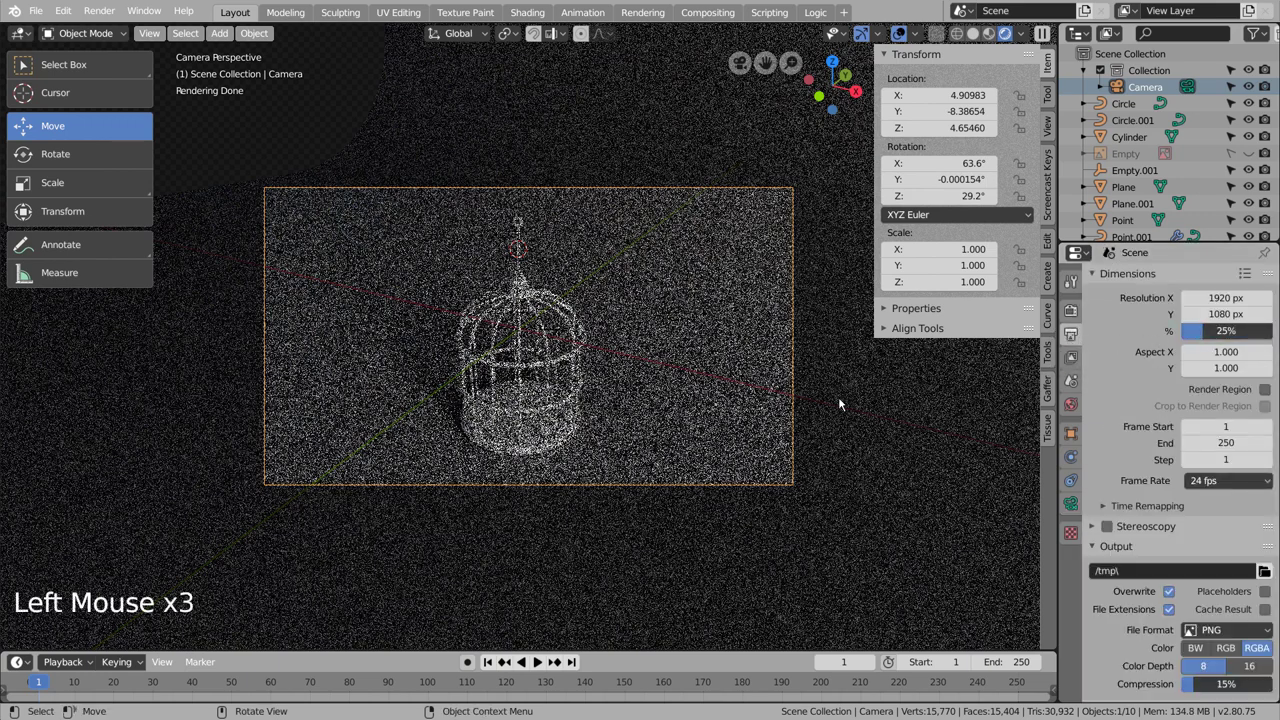
{"action": "key", "text": "F12"}
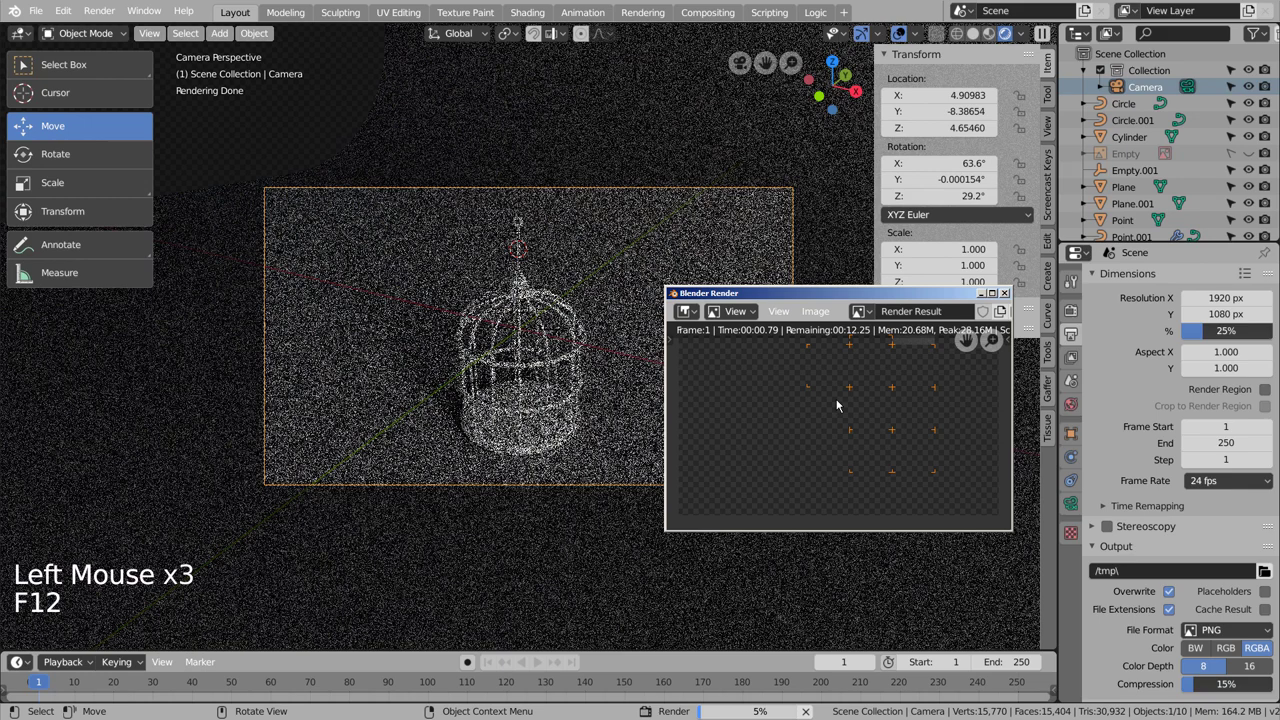
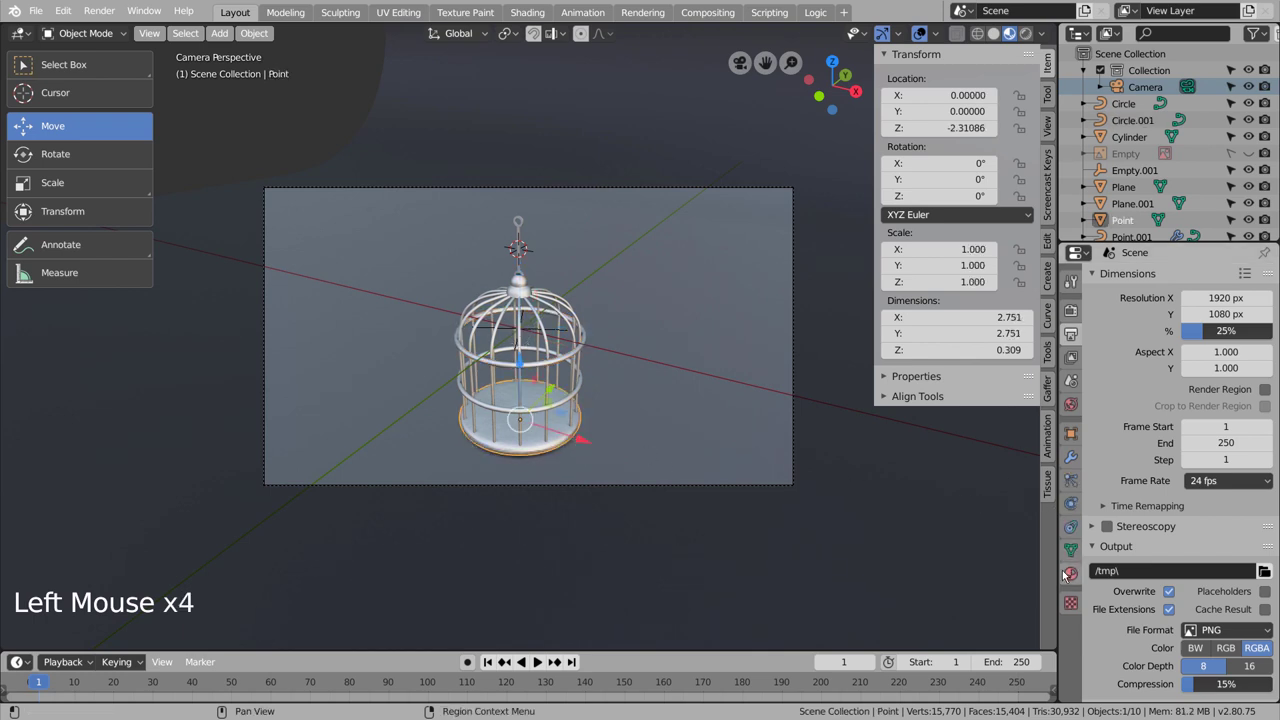
Step: Give the cage a pale blue base colour on its metallic material
{"action": "left_click", "coordinate": [1067, 574]}
{"action": "left_click", "coordinate": [1229, 471]}
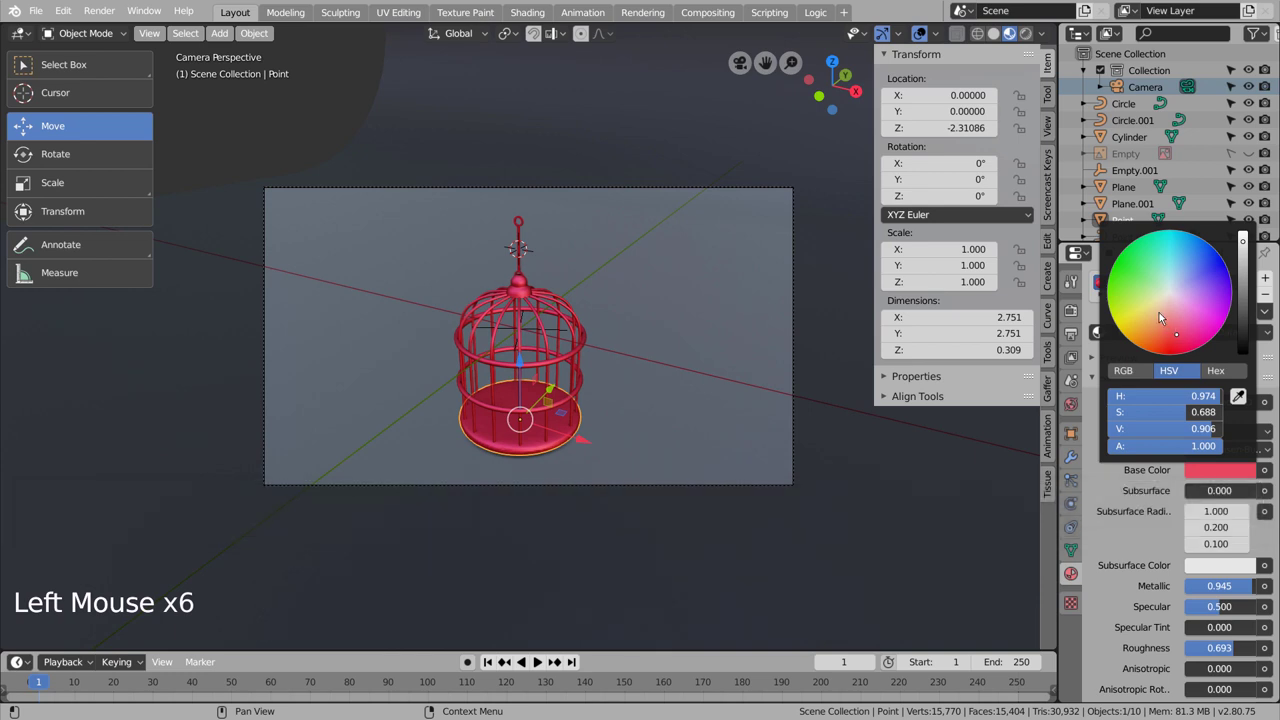
{"action": "left_click", "coordinate": [1177, 306]}
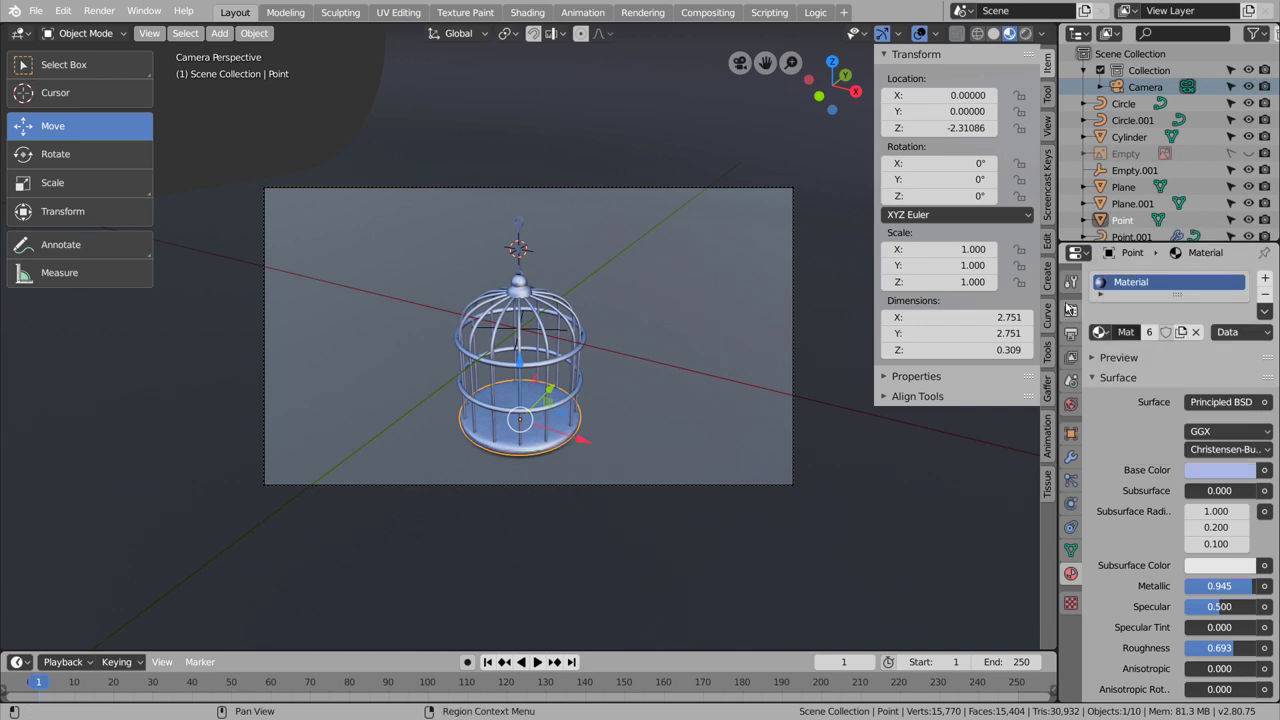
Step: Restore the output resolution to 100% for the full-size render
{"action": "left_click", "coordinate": [1081, 292]}
{"action": "left_click", "coordinate": [1078, 310]}
{"action": "left_click", "coordinate": [1080, 292]}
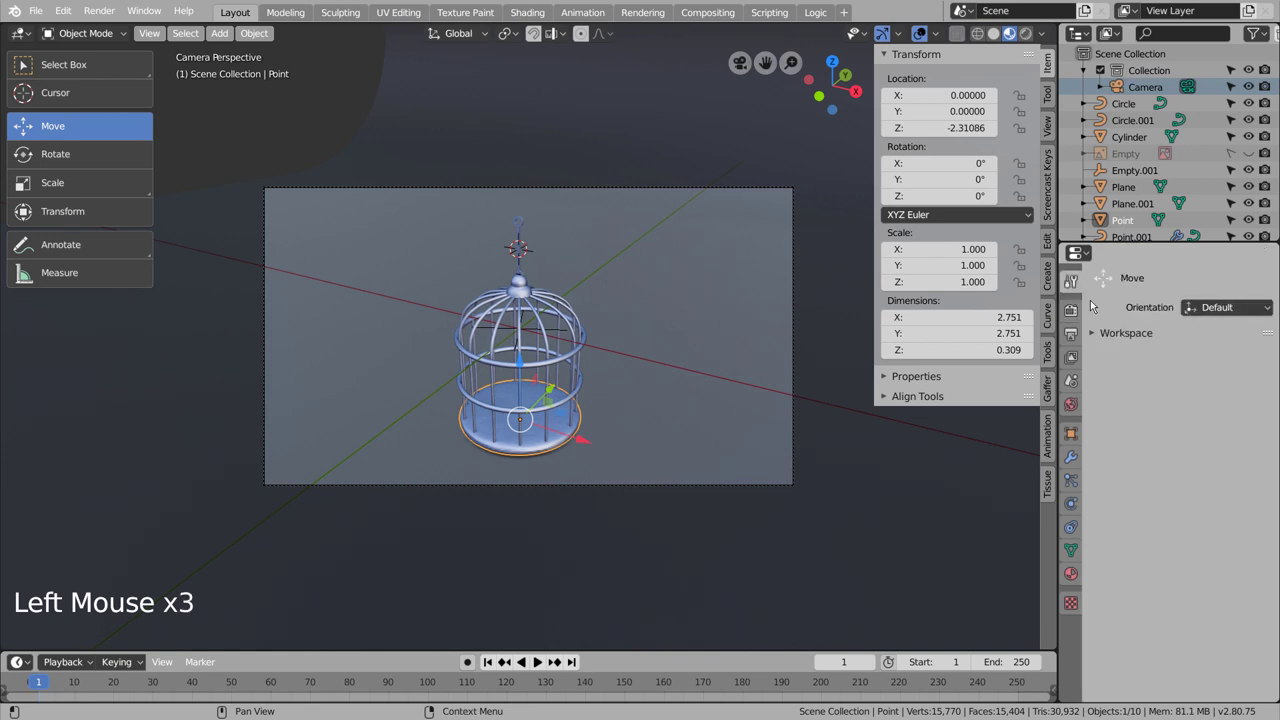
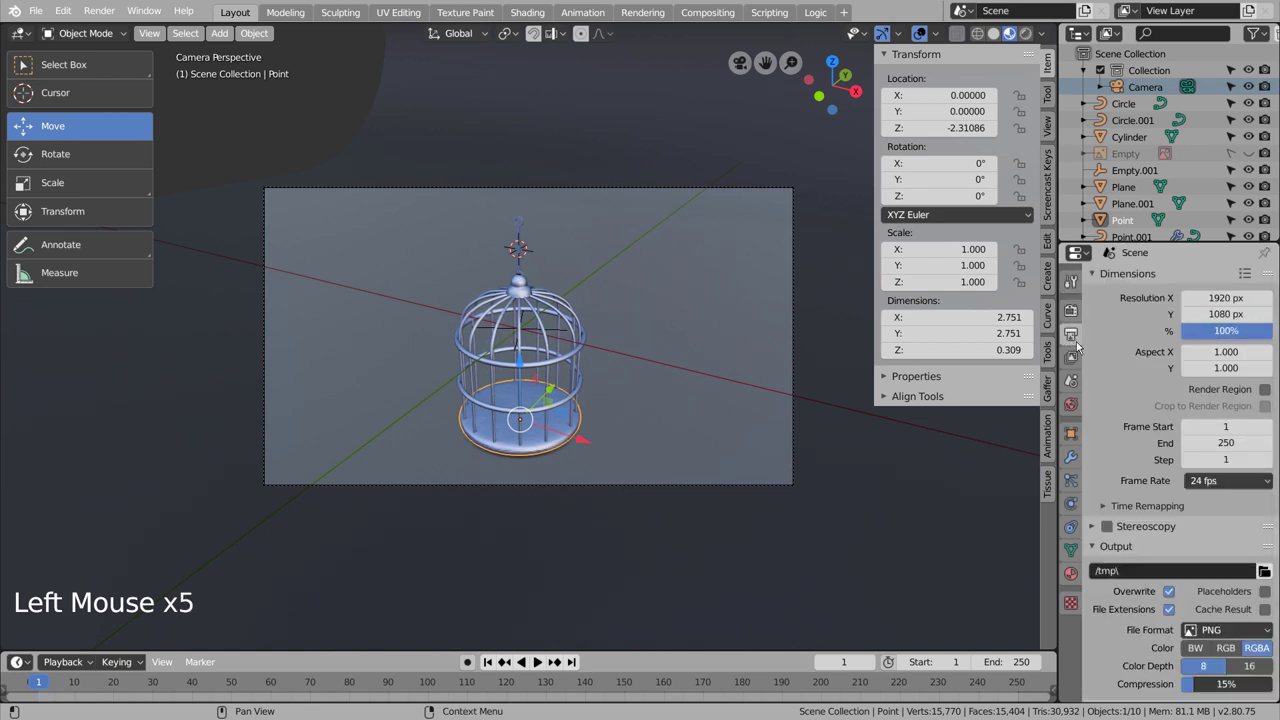
{"action": "left_click", "coordinate": [772, 342]}
Step: Render the final full-resolution still of the metallic birdcage
{"action": "left_click", "coordinate": [1002, 36]}
{"action": "left_click", "coordinate": [988, 36]}
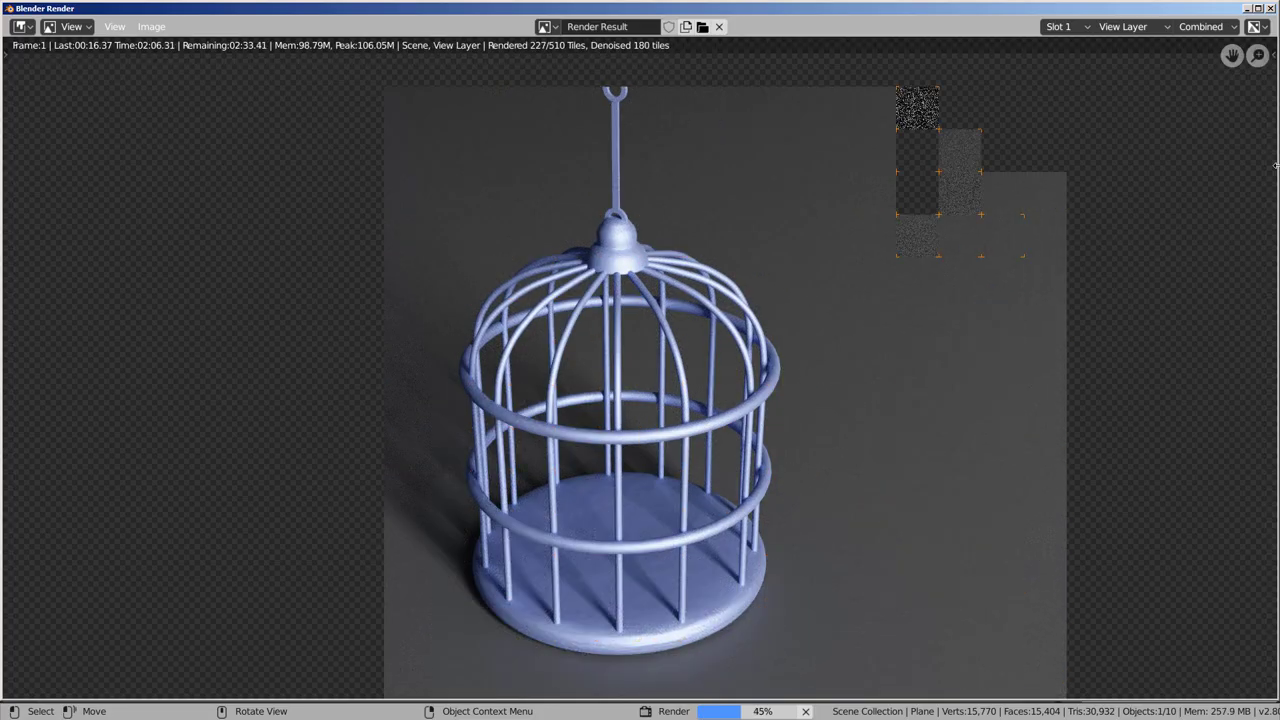